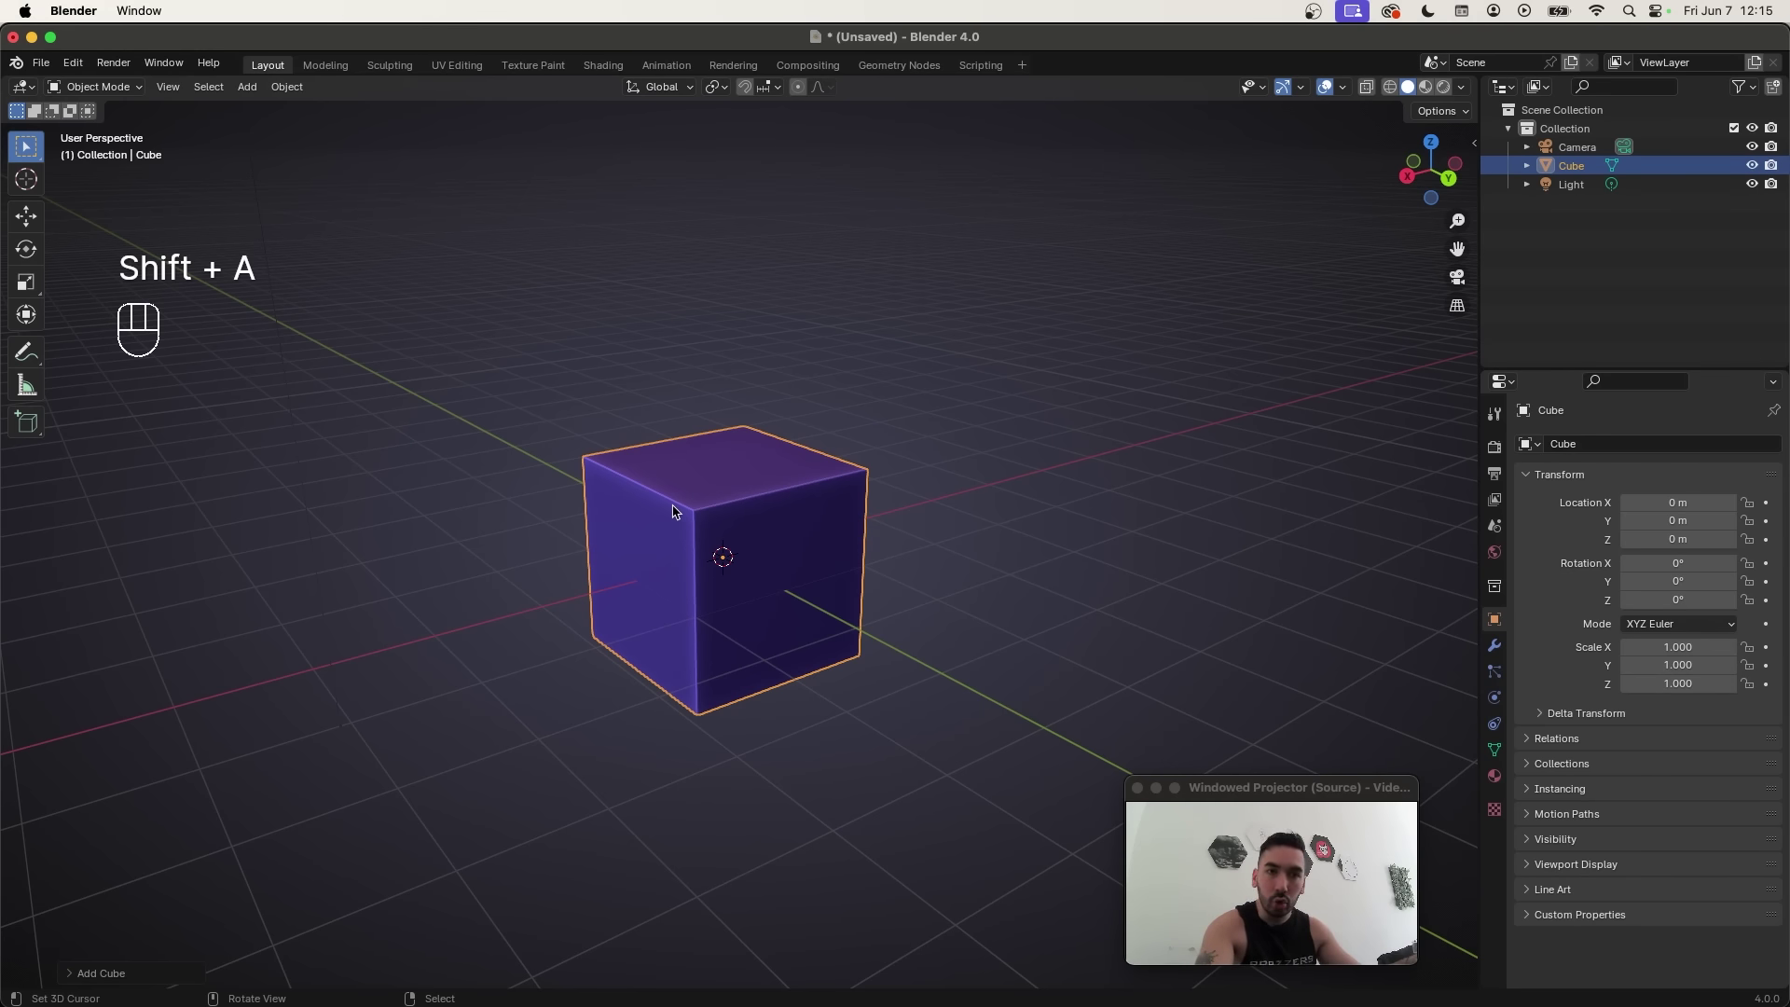
Step: Enter Edit Mode on the cube and toggle selection of all its mesh
{"action": "key", "text": "Tab"}
{"action": "key", "text": "Tab"}
{"action": "key", "text": "a"}
{"action": "key", "text": "a"}
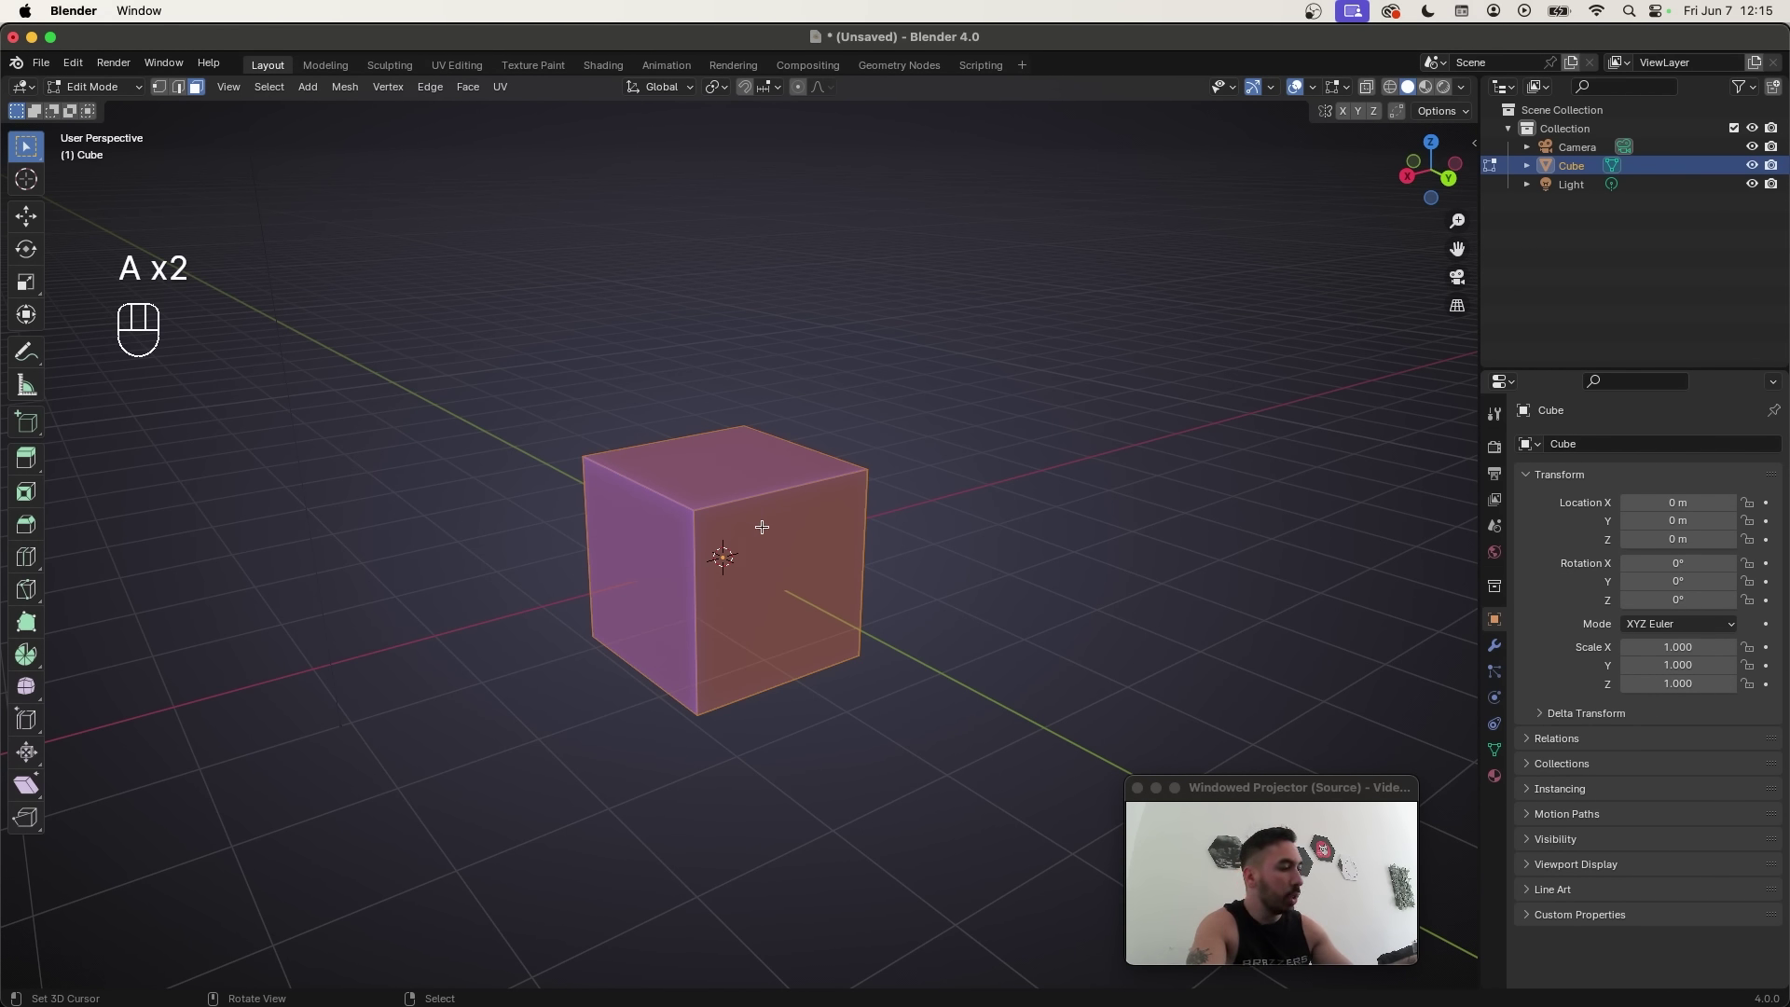
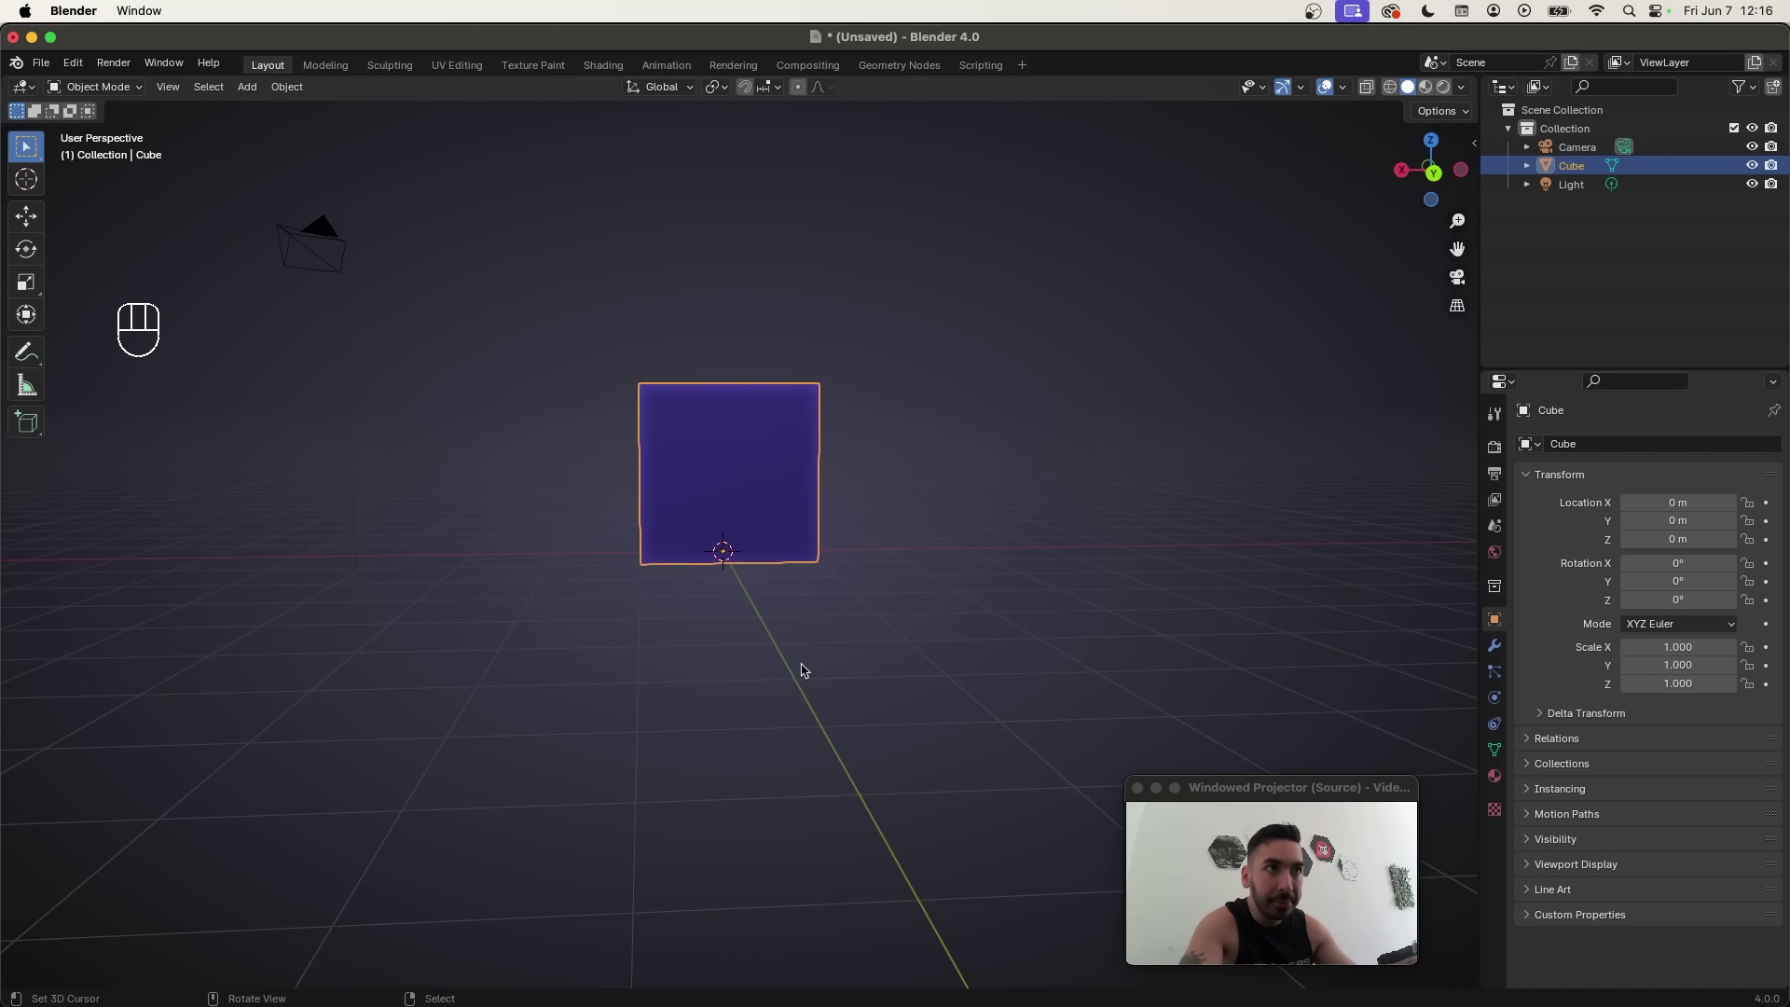
Step: Try moving the cube up off the origin, then undo so it returns to the origin
{"action": "left_click_drag", "start_coordinate": [793, 636], "coordinate": [825, 644]}
{"action": "key", "text": "g"}
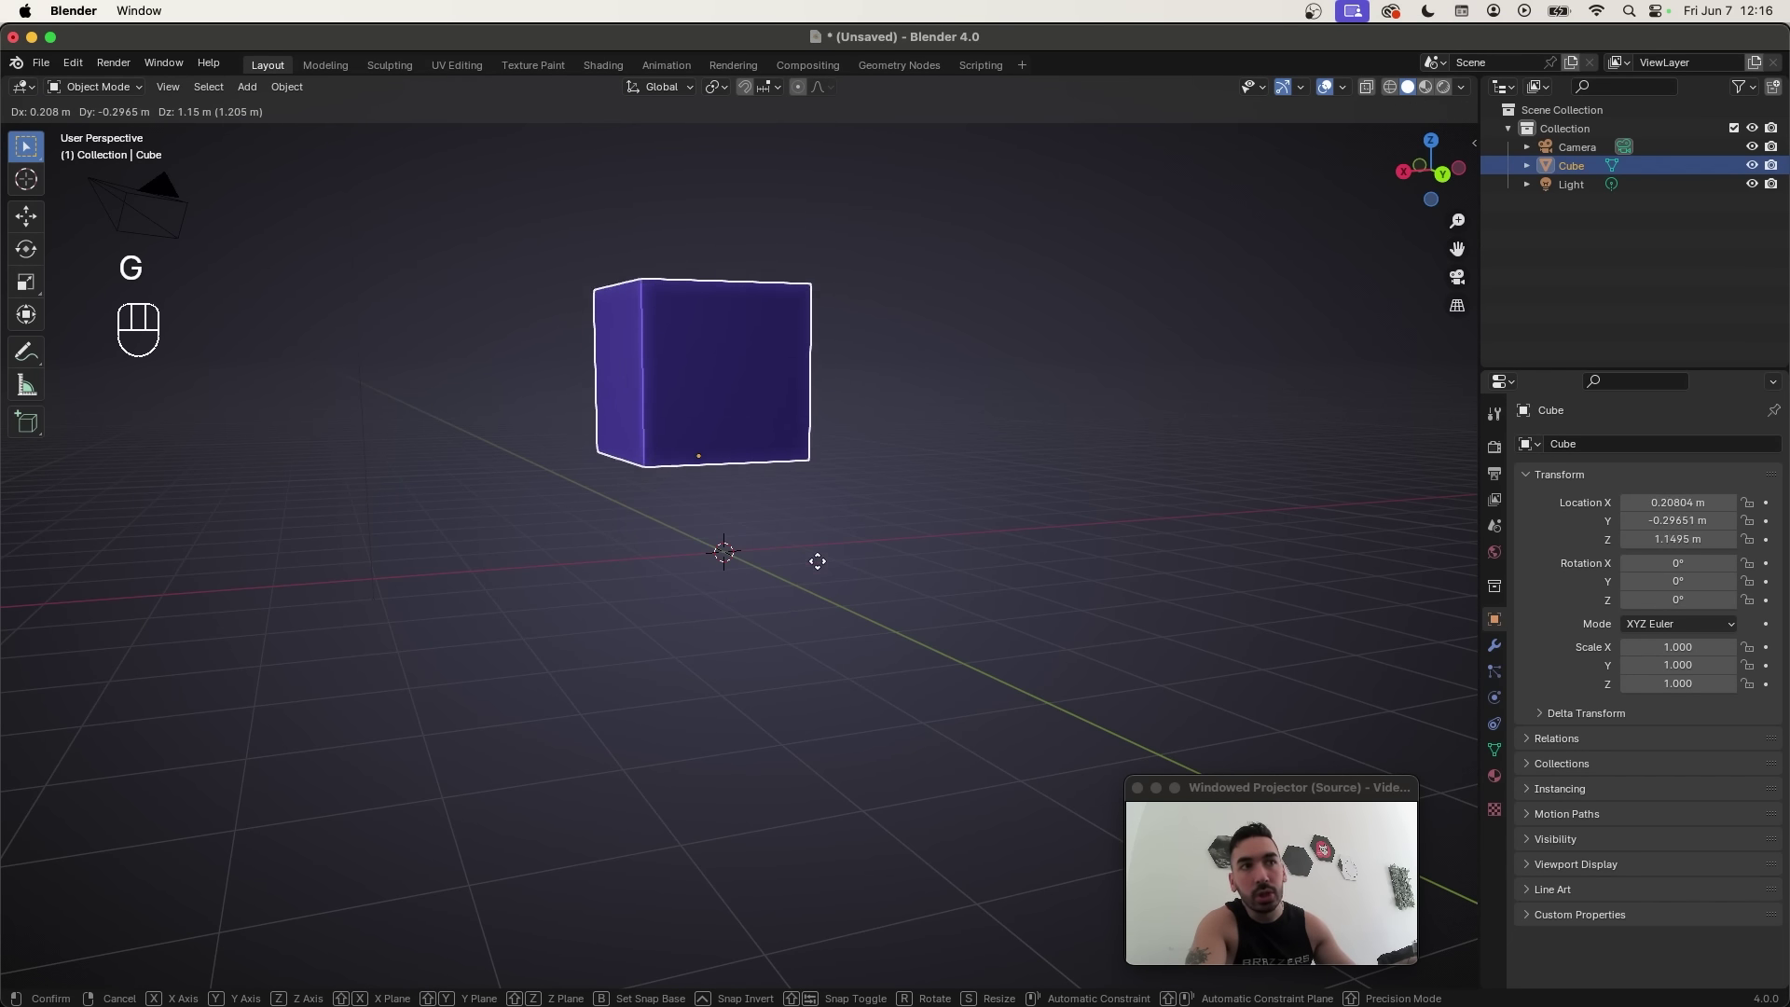
{"action": "left_click_drag", "start_coordinate": [721, 528], "coordinate": [565, 435]}
{"action": "key", "text": "super+z"}
{"action": "middle_click", "coordinate": [707, 557]}
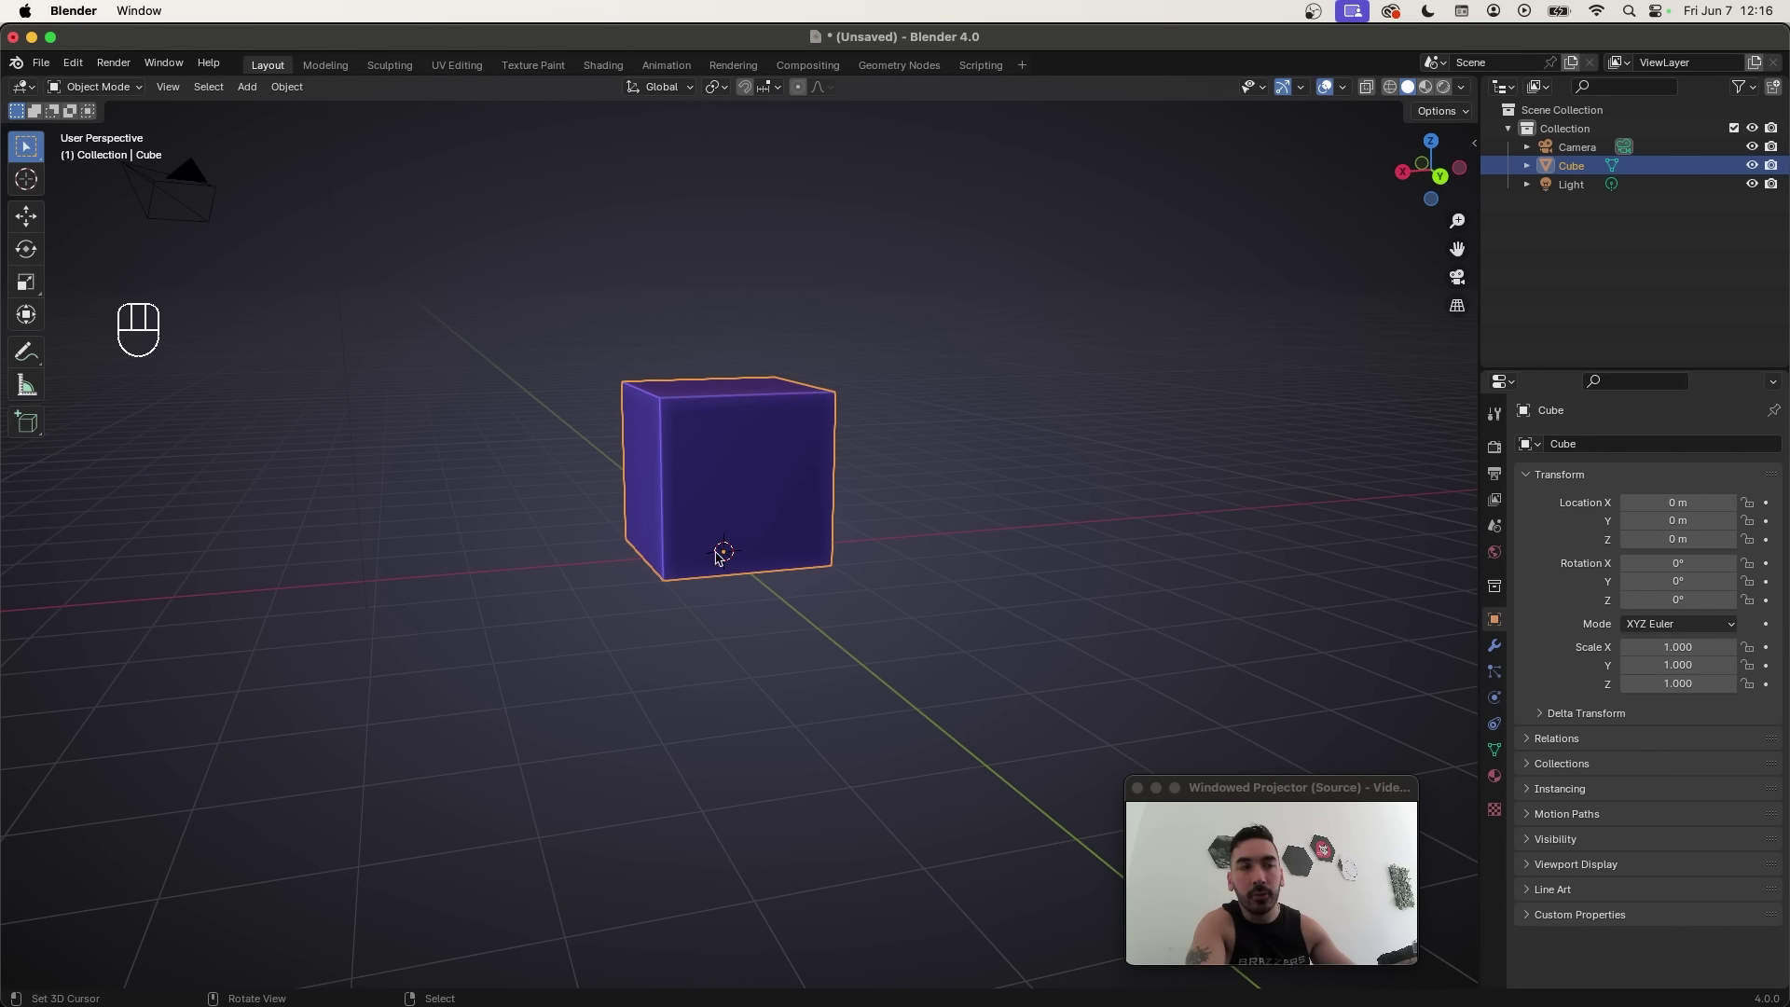
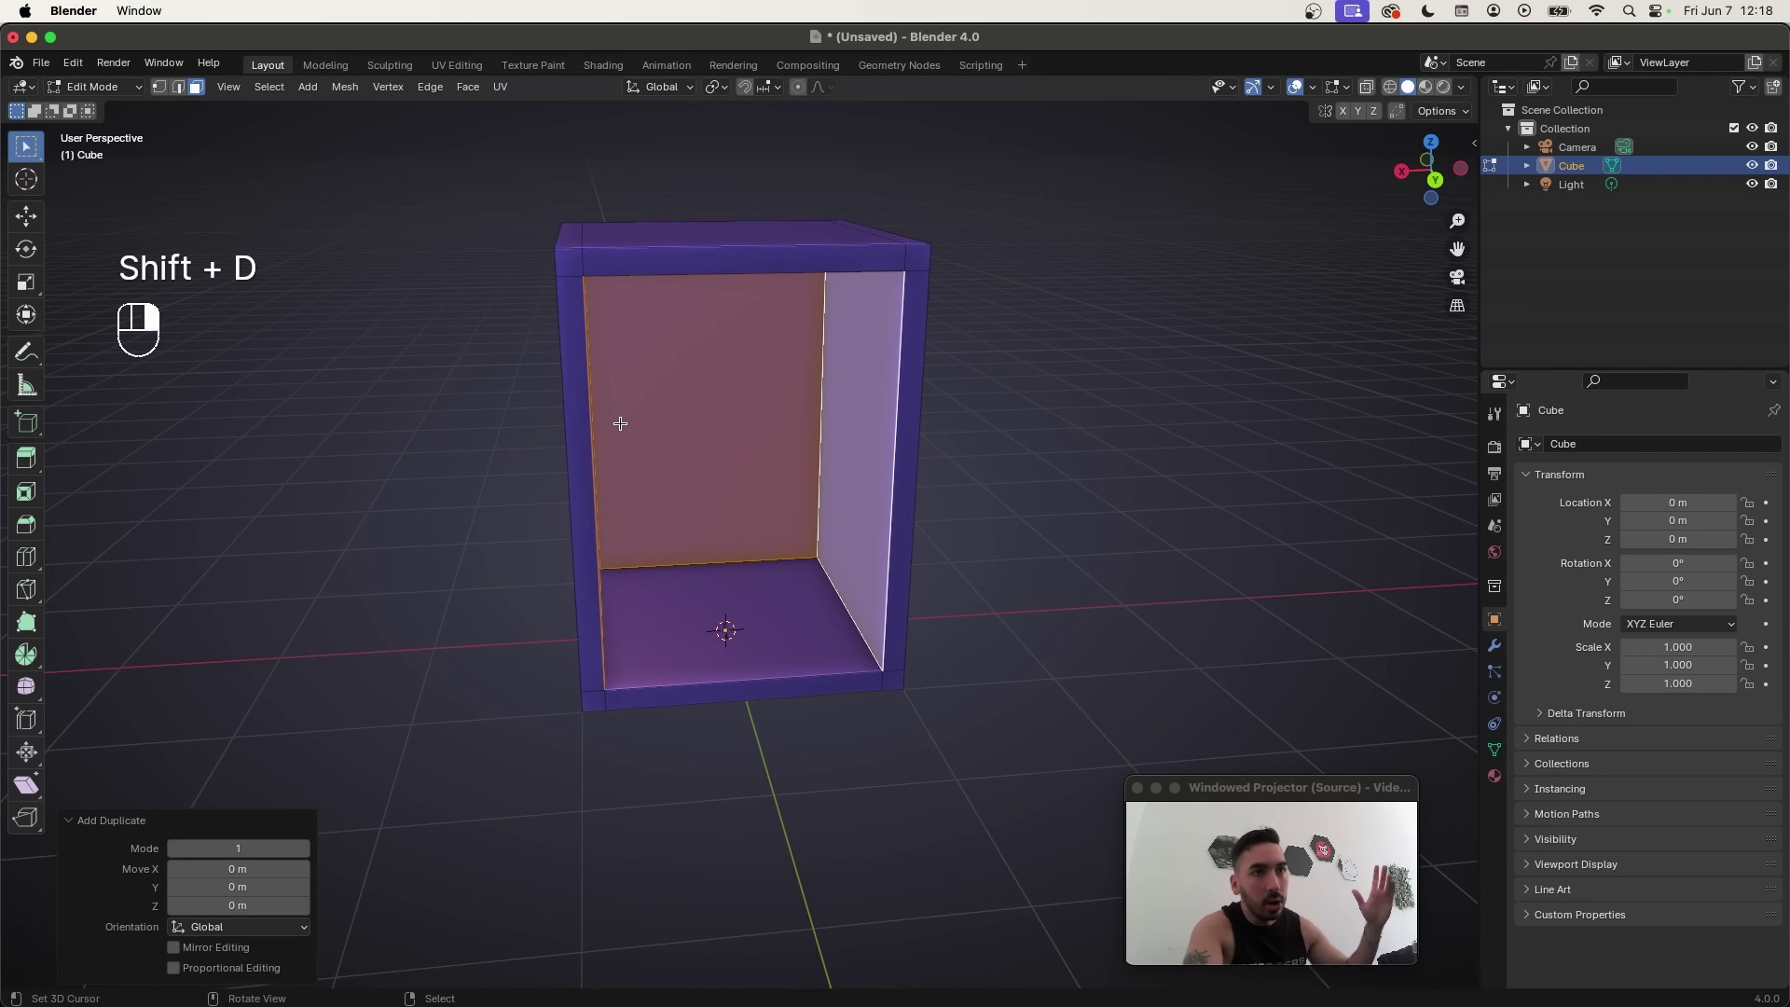
Step: Separate the inner faces into their own object and begin pushing the lining inward
{"action": "key", "text": "p"}
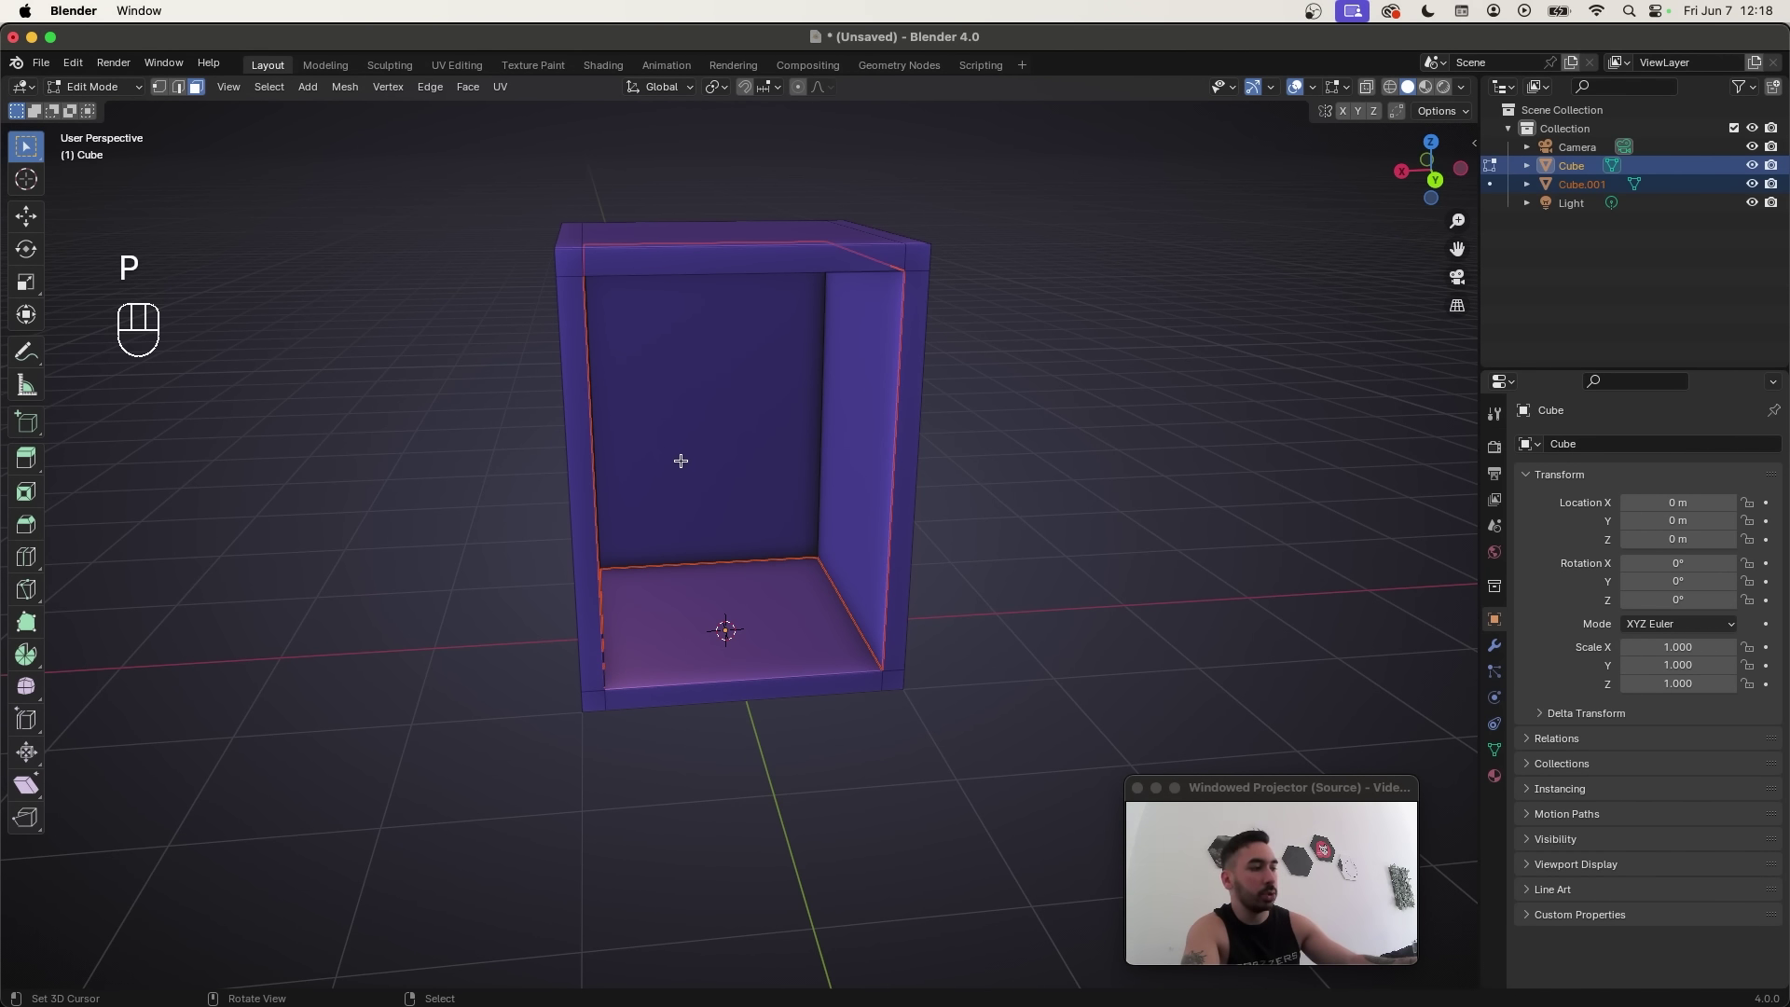
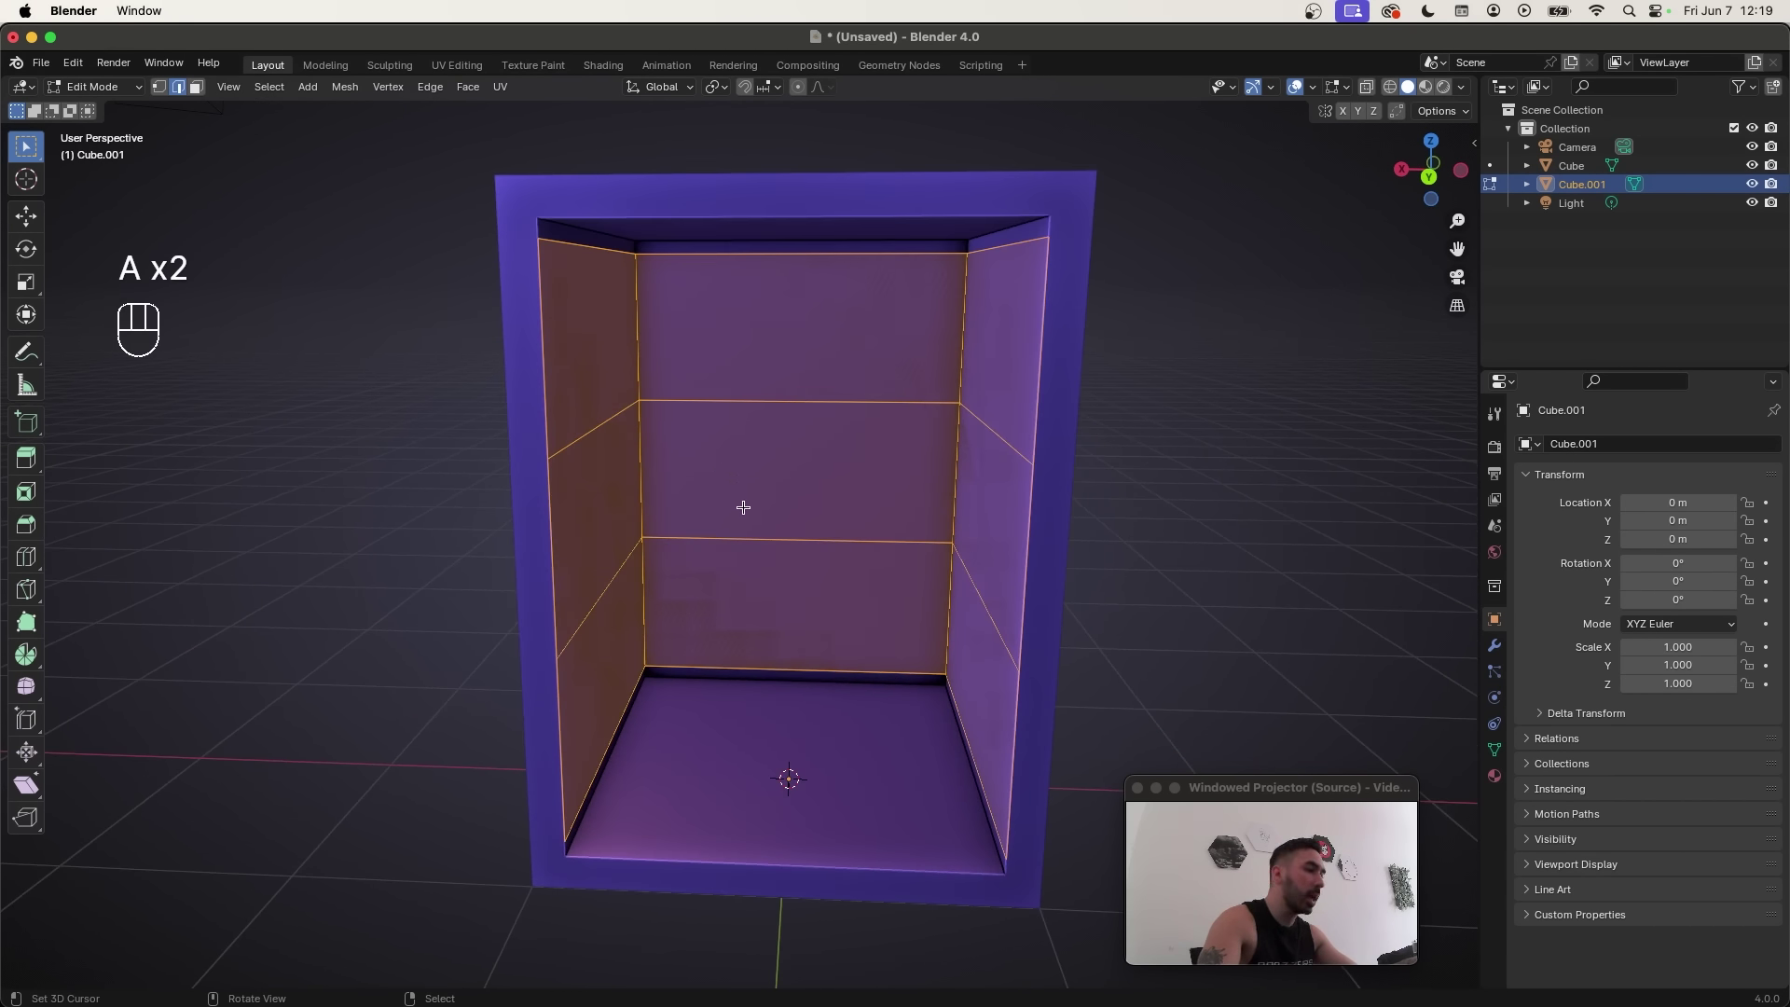
{"action": "key", "text": "alt+e"}
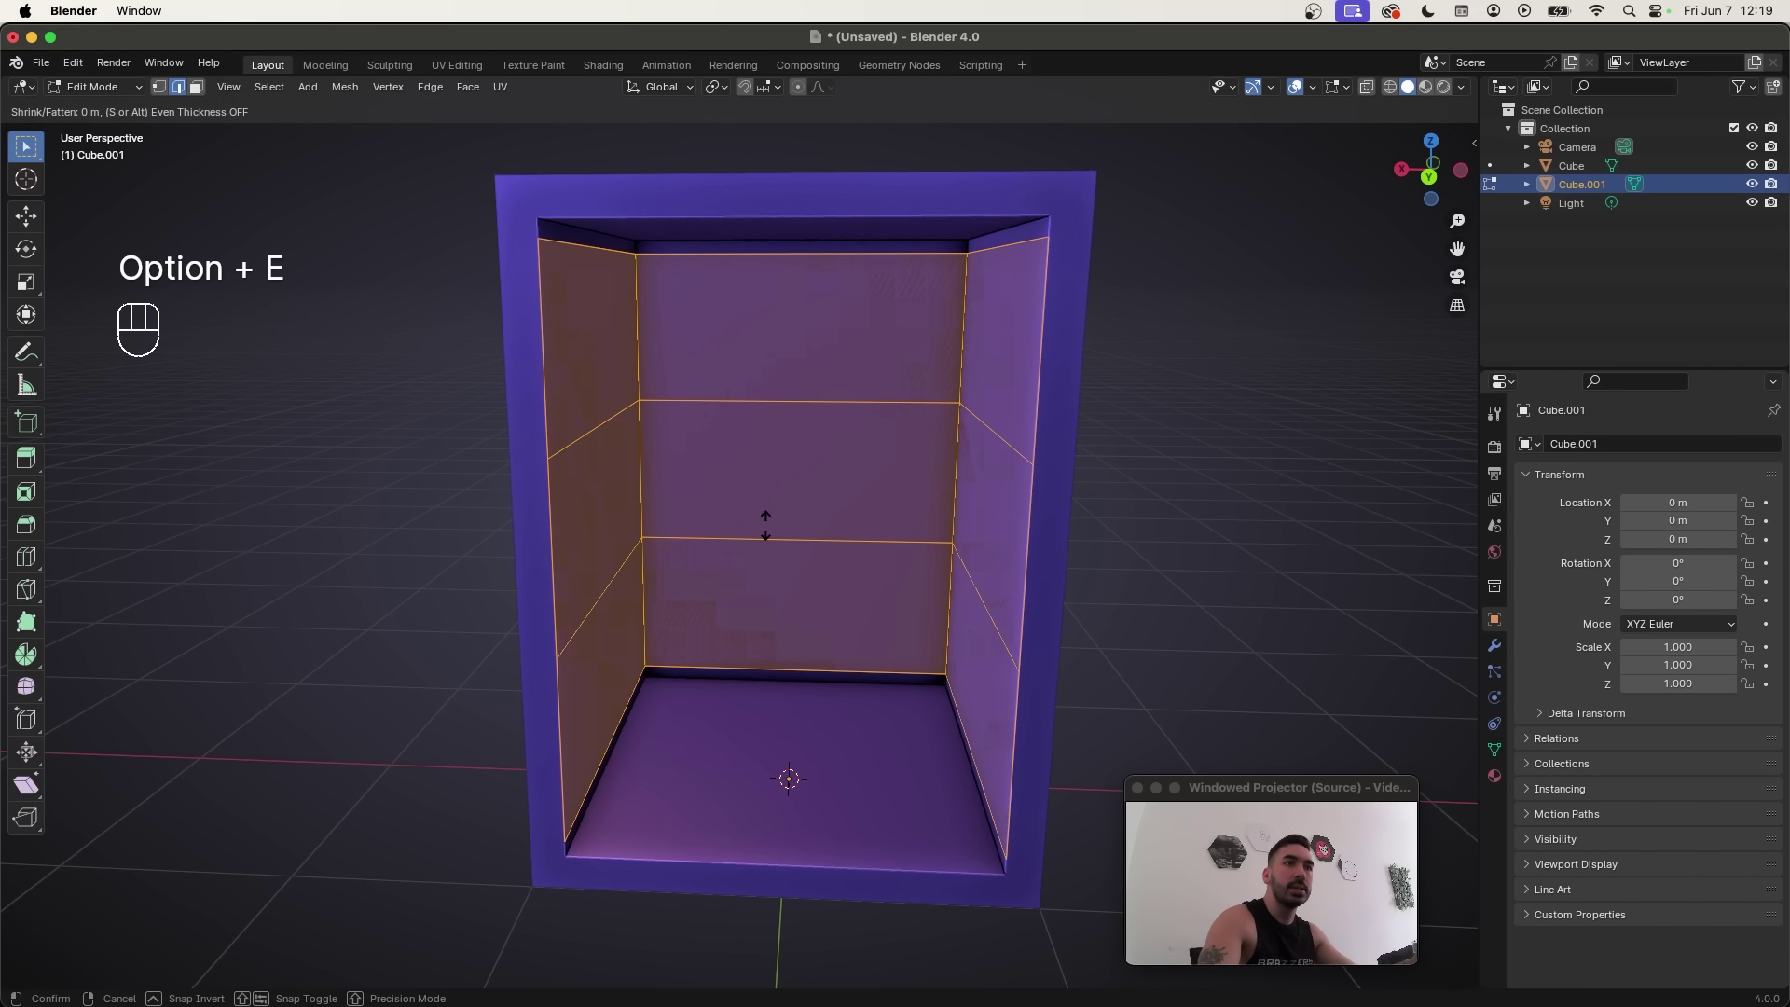
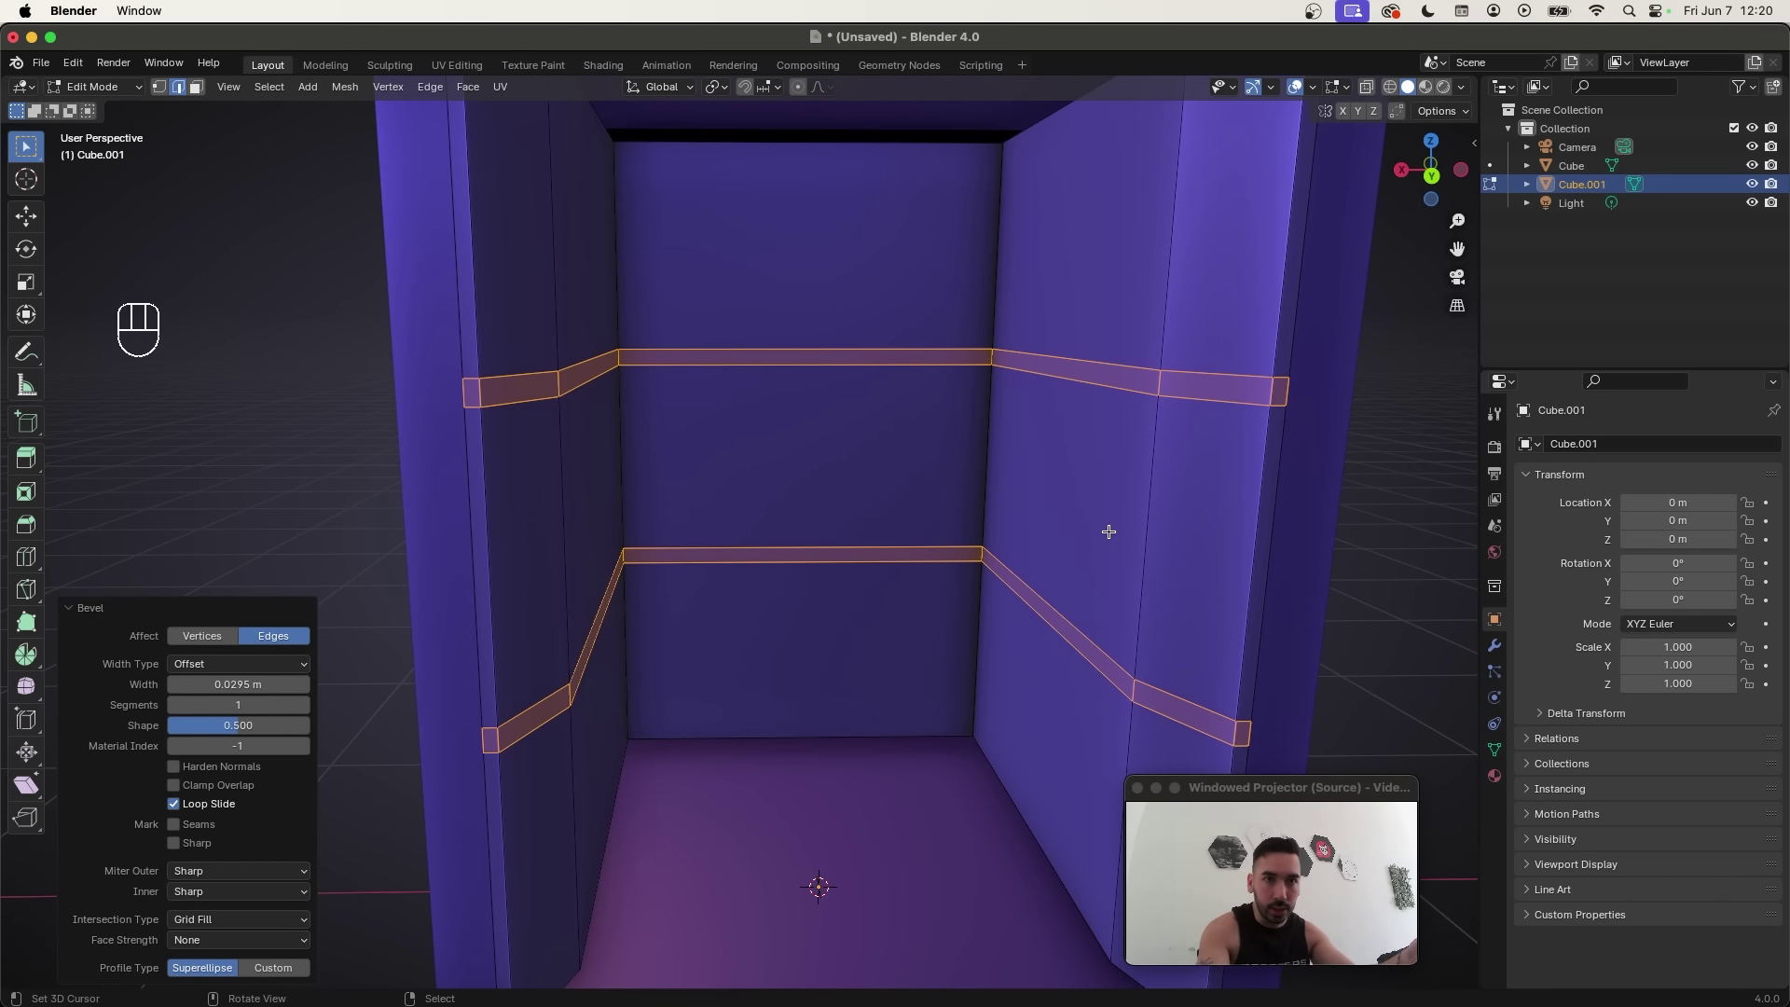
Step: Cut new shelf edge loops across the lining walls, resize the ledges, and view the lining in wireframe
{"action": "key", "text": "super+z"}
{"action": "middle_click", "coordinate": [531, 491]}
{"action": "key", "text": "super+r"}
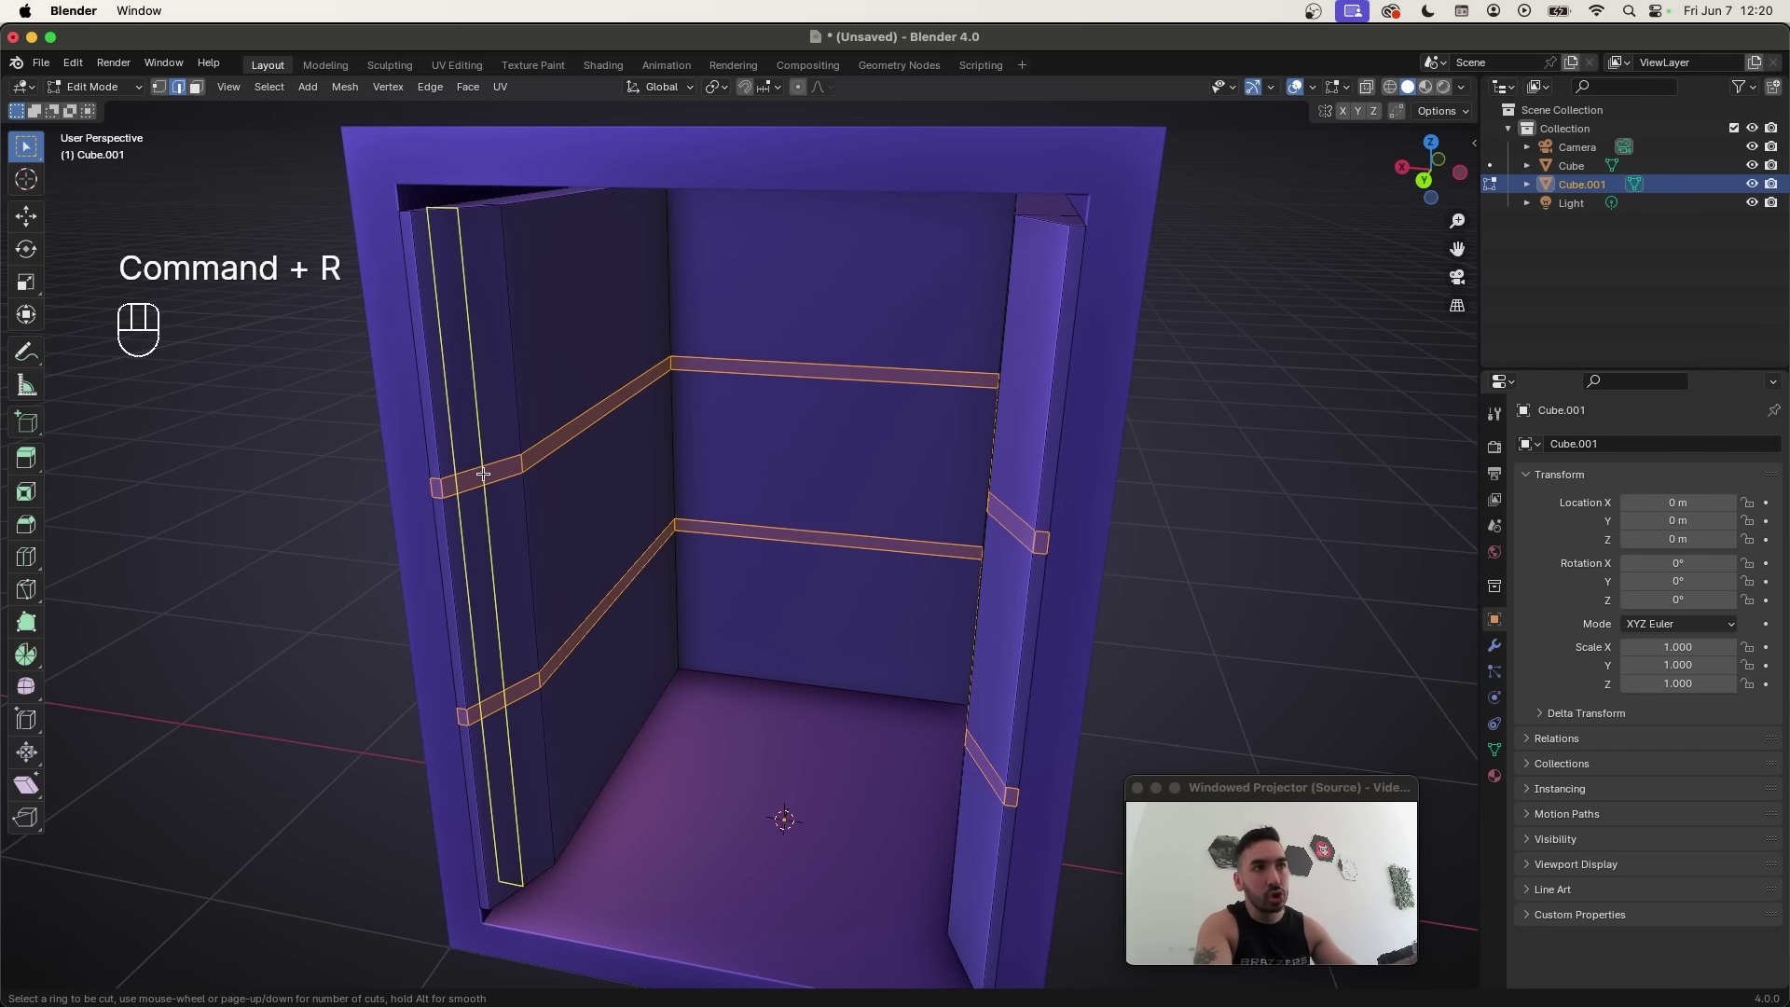
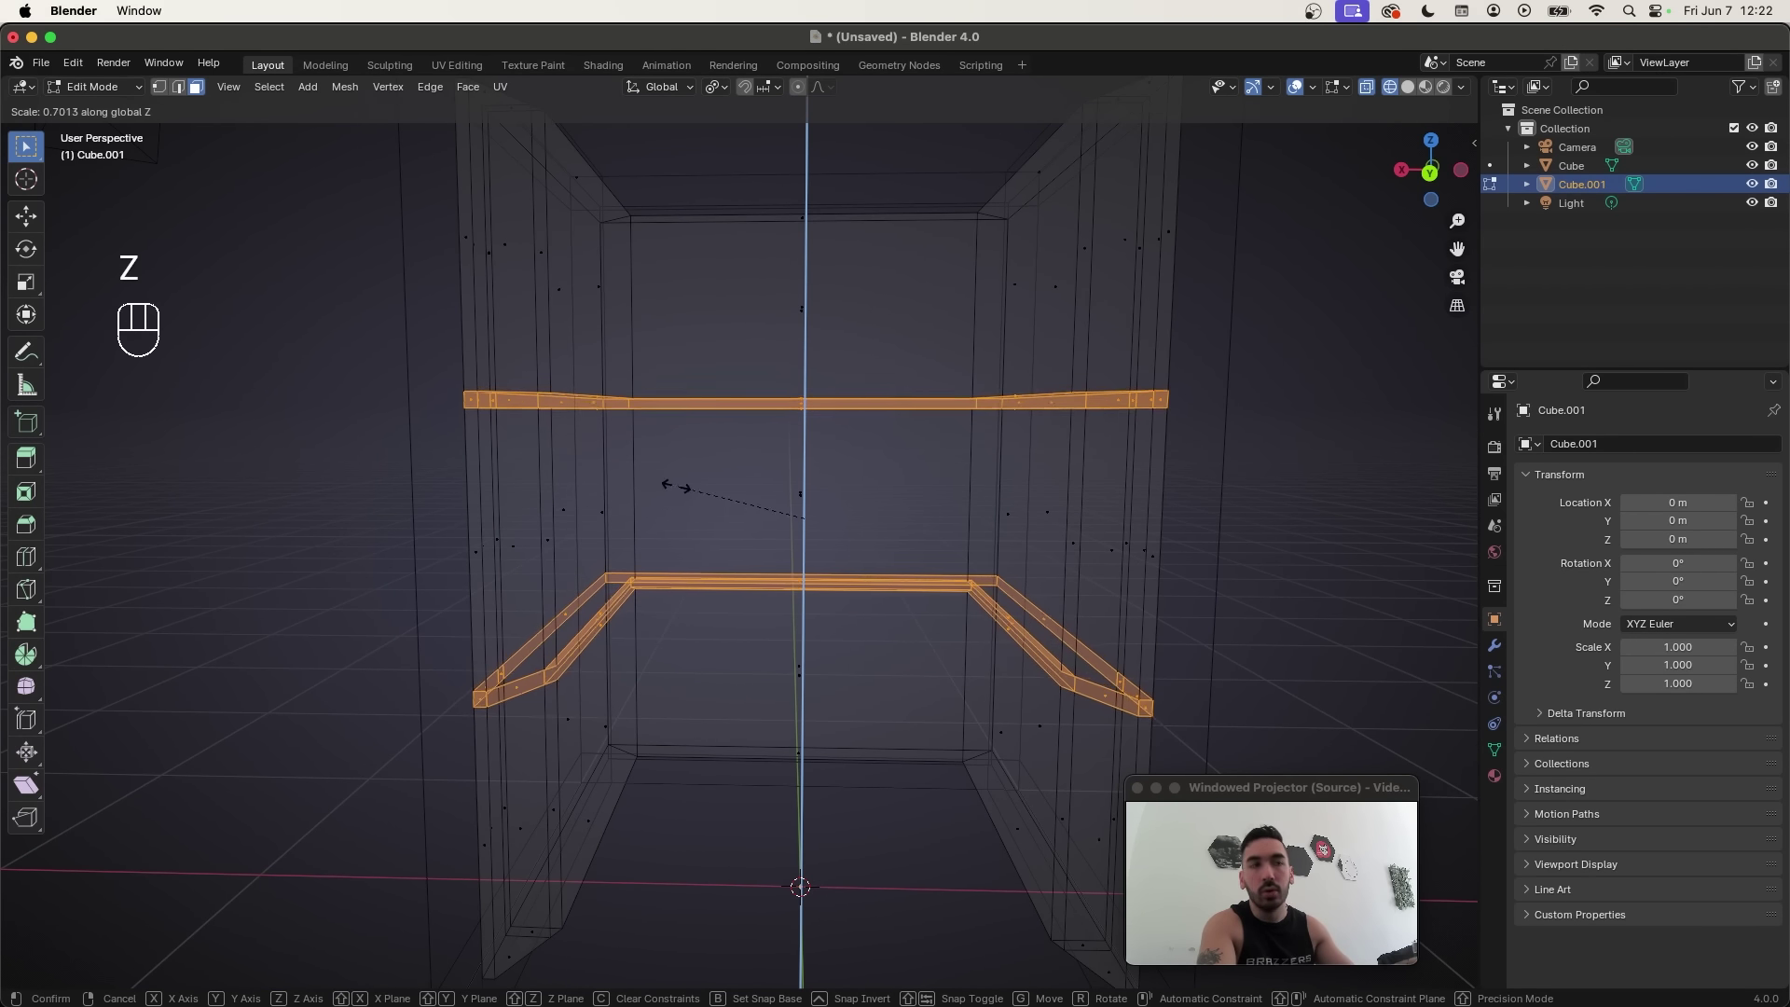
{"action": "key", "text": "a"}
{"action": "key", "text": "space"}
{"action": "key", "text": "b"}
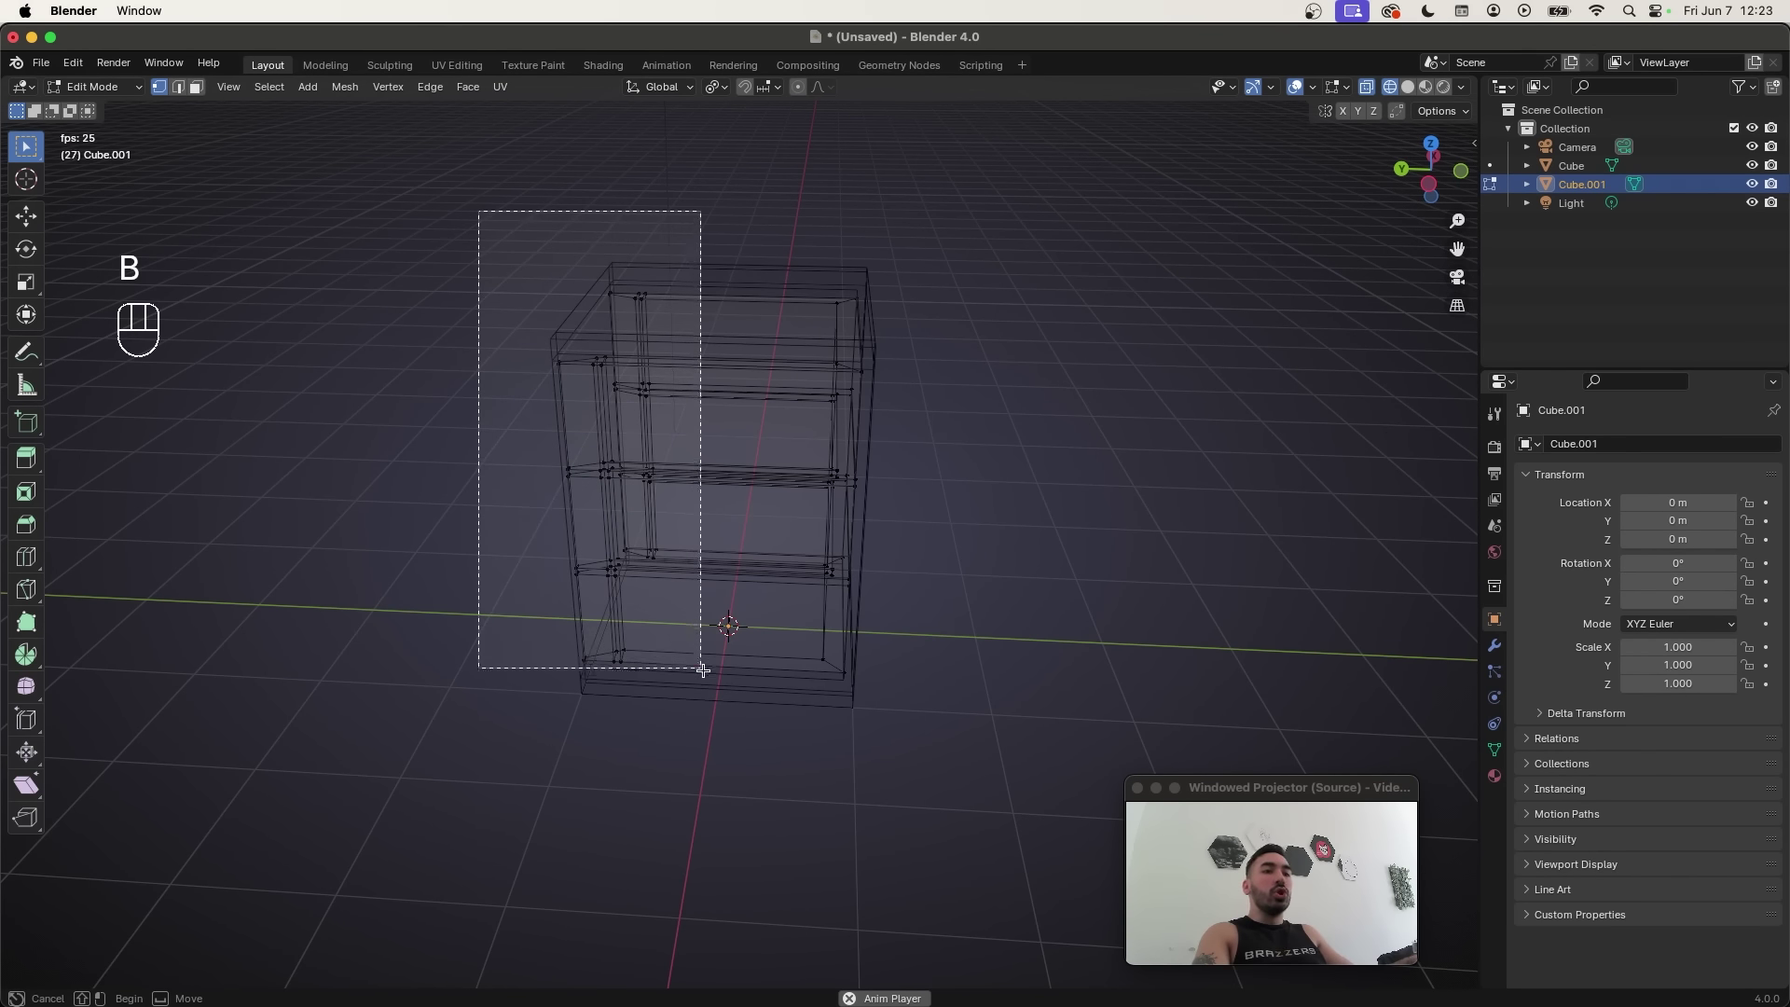
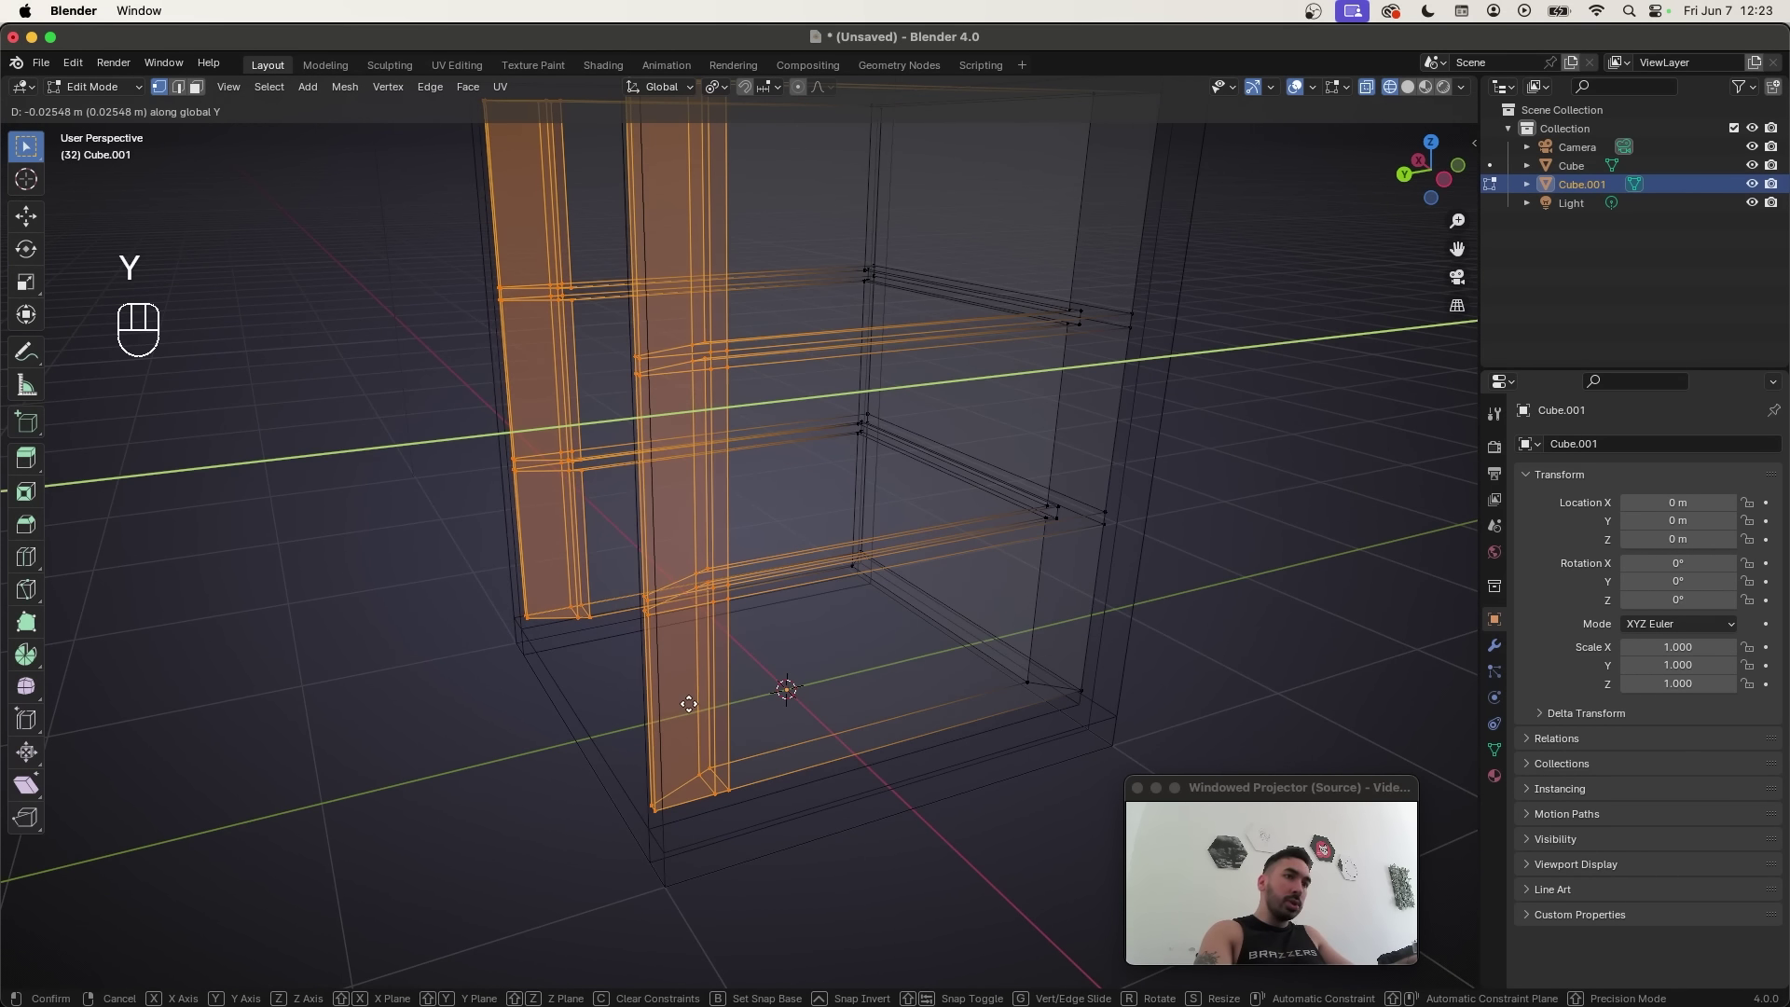
Step: Move the lining's front edges backward along the Y axis
{"action": "key", "text": "z"}
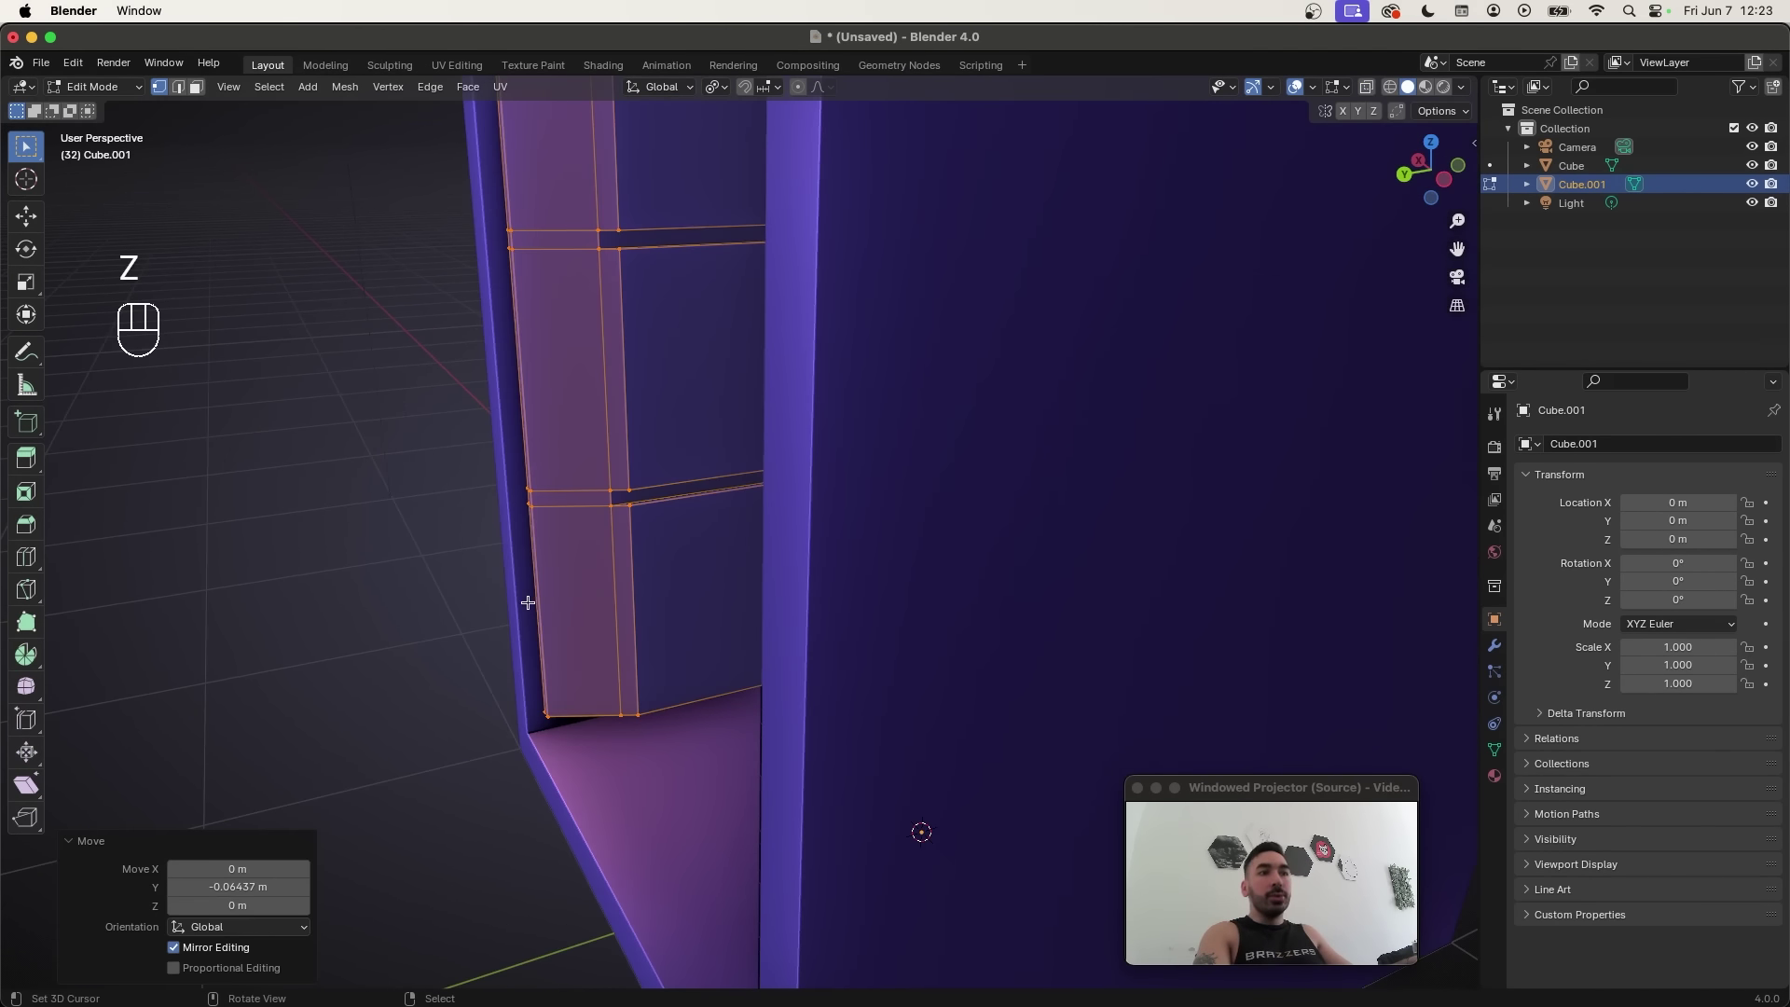
{"action": "key", "text": "g"}
{"action": "key", "text": "y"}
{"action": "key", "text": "a"}
Step: Bevel the selected edges with a narrow width, 2 segments and profile shape 1.000
{"action": "key", "text": "a"}
{"action": "left_click_drag", "start_coordinate": [776, 527], "coordinate": [885, 646]}
{"action": "middle_click", "coordinate": [875, 701]}
{"action": "key", "text": "super+b"}
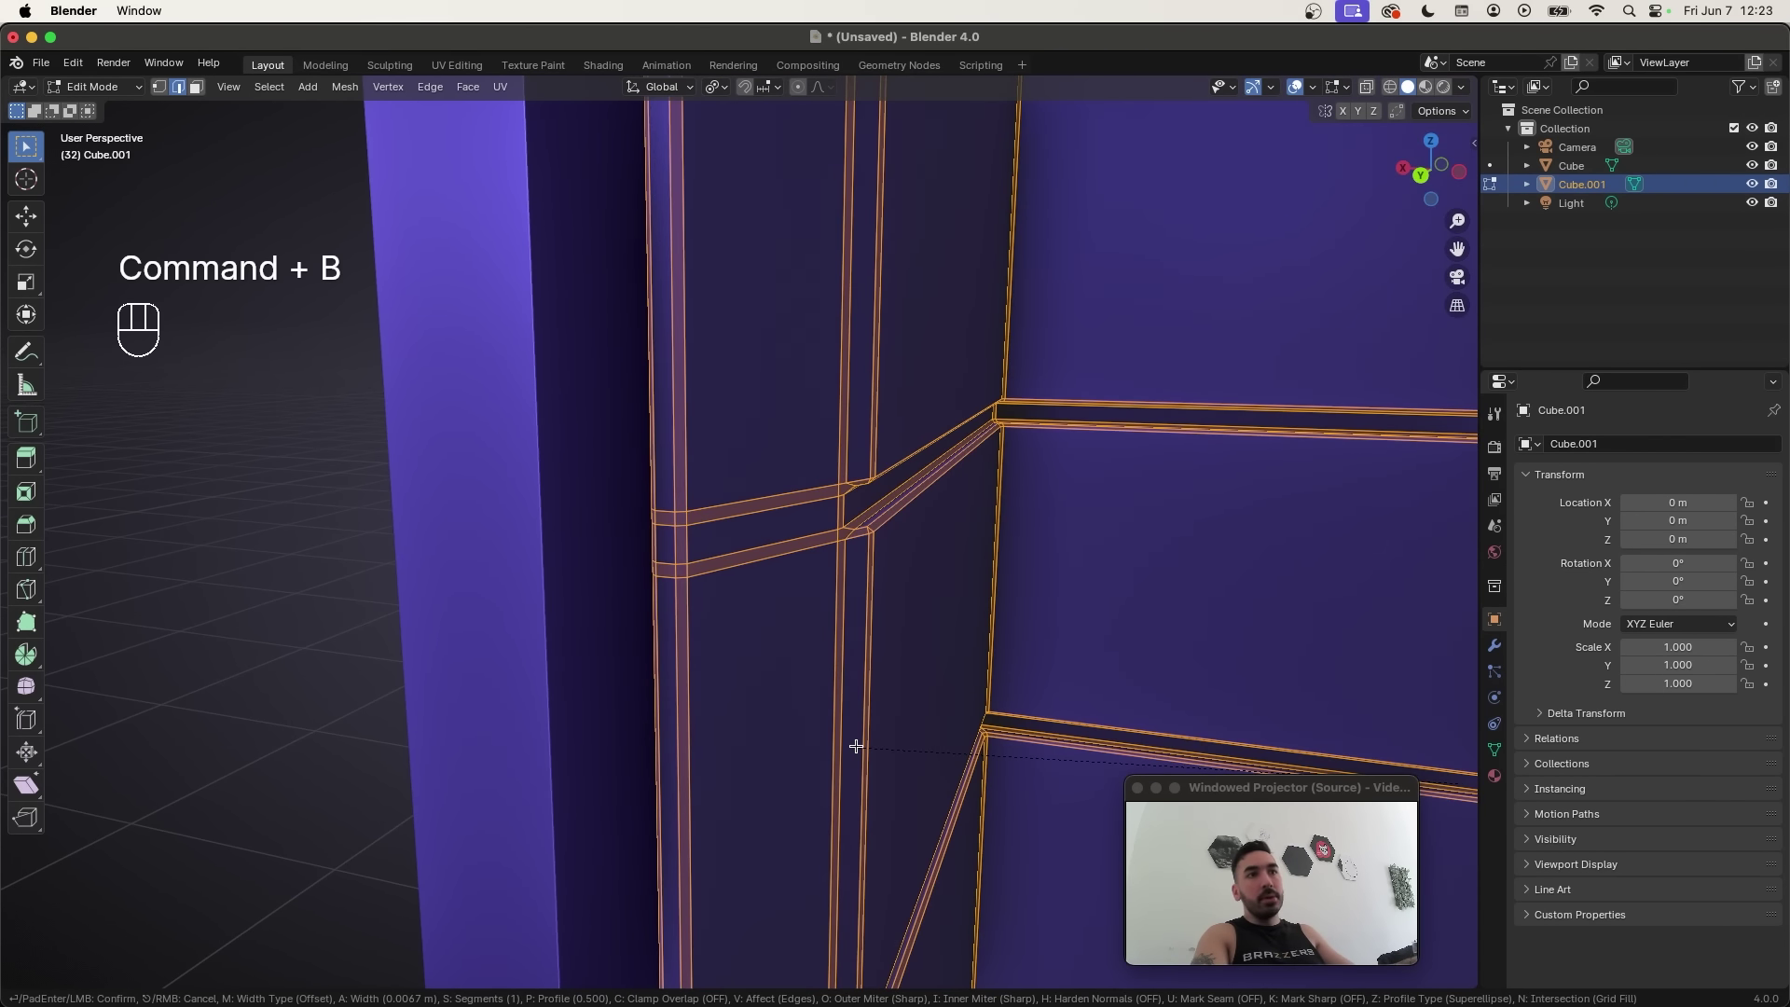
{"action": "left_click", "coordinate": [856, 744]}
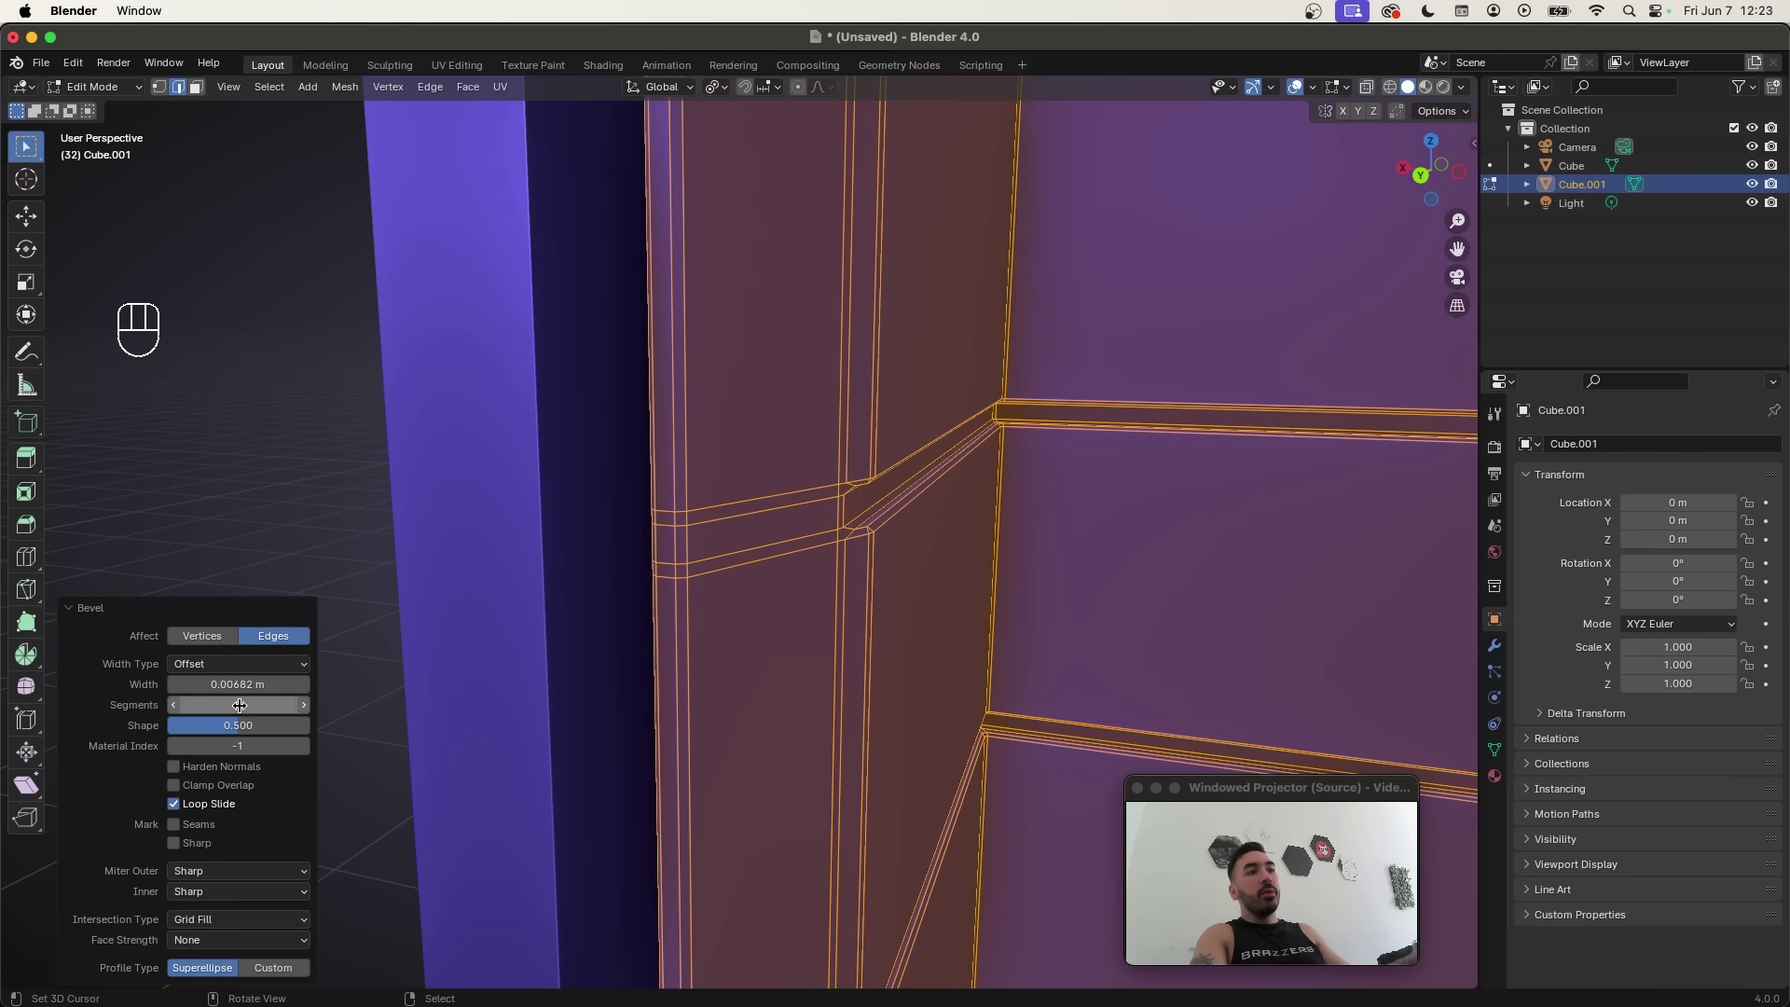
{"action": "left_click", "coordinate": [310, 709]}
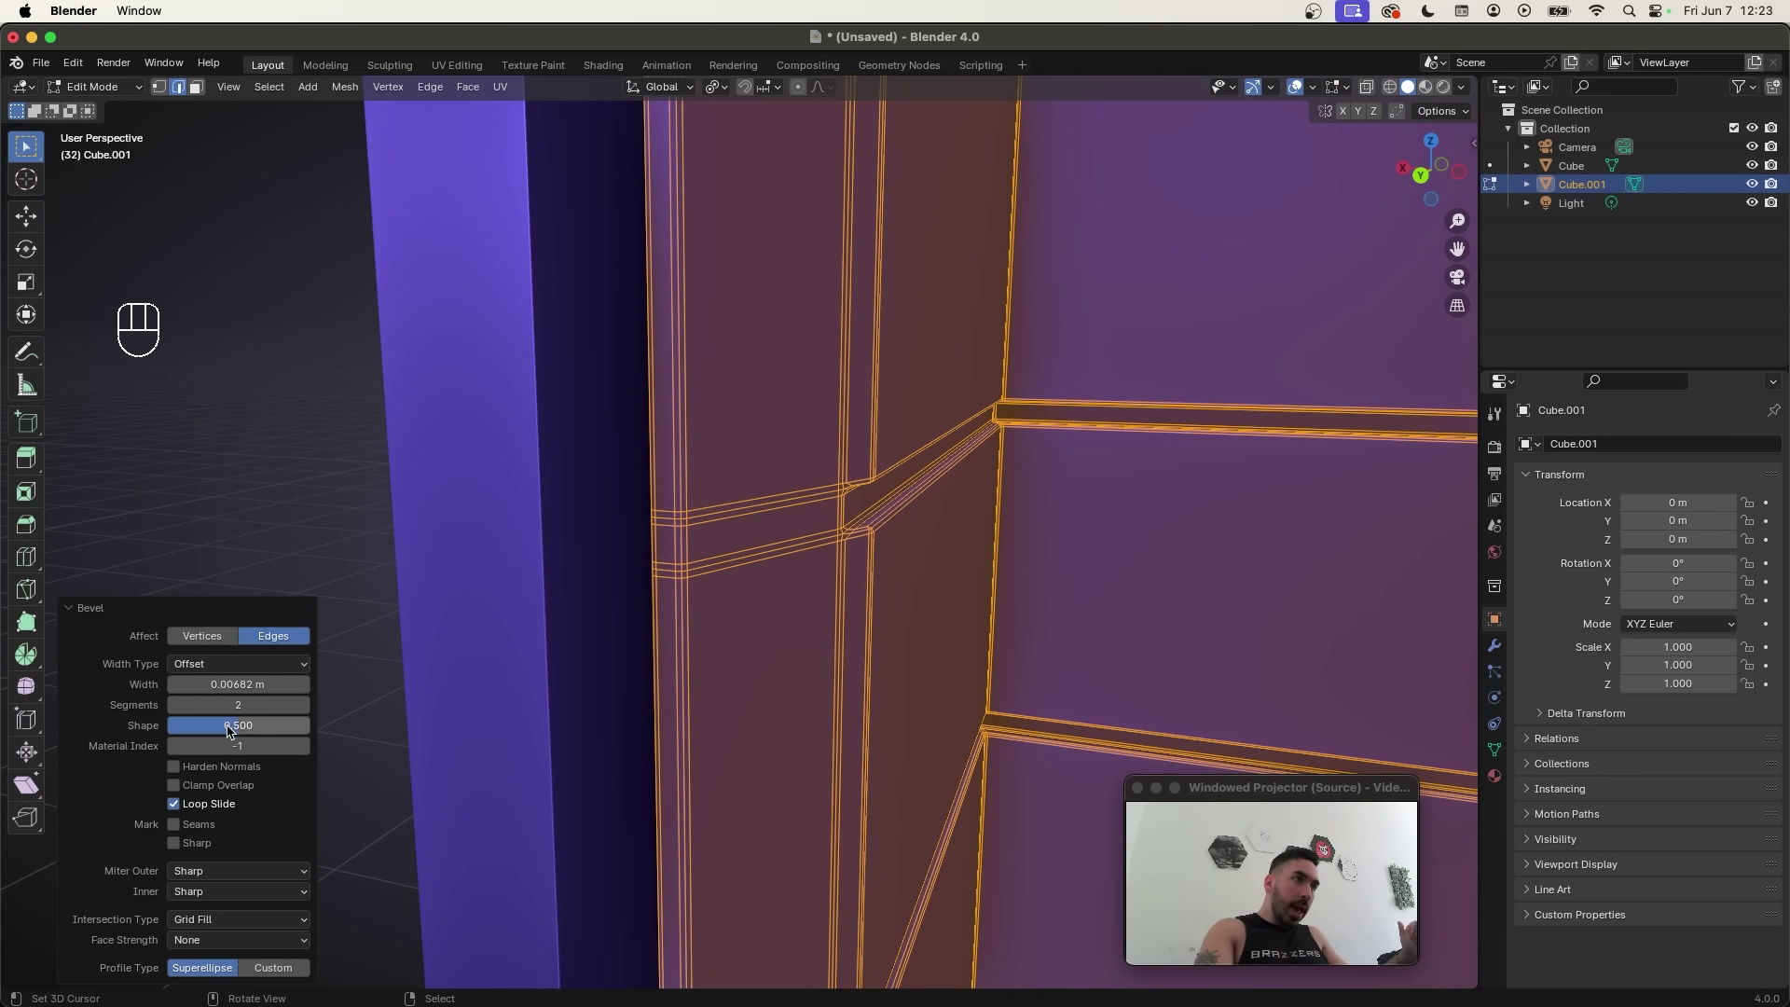
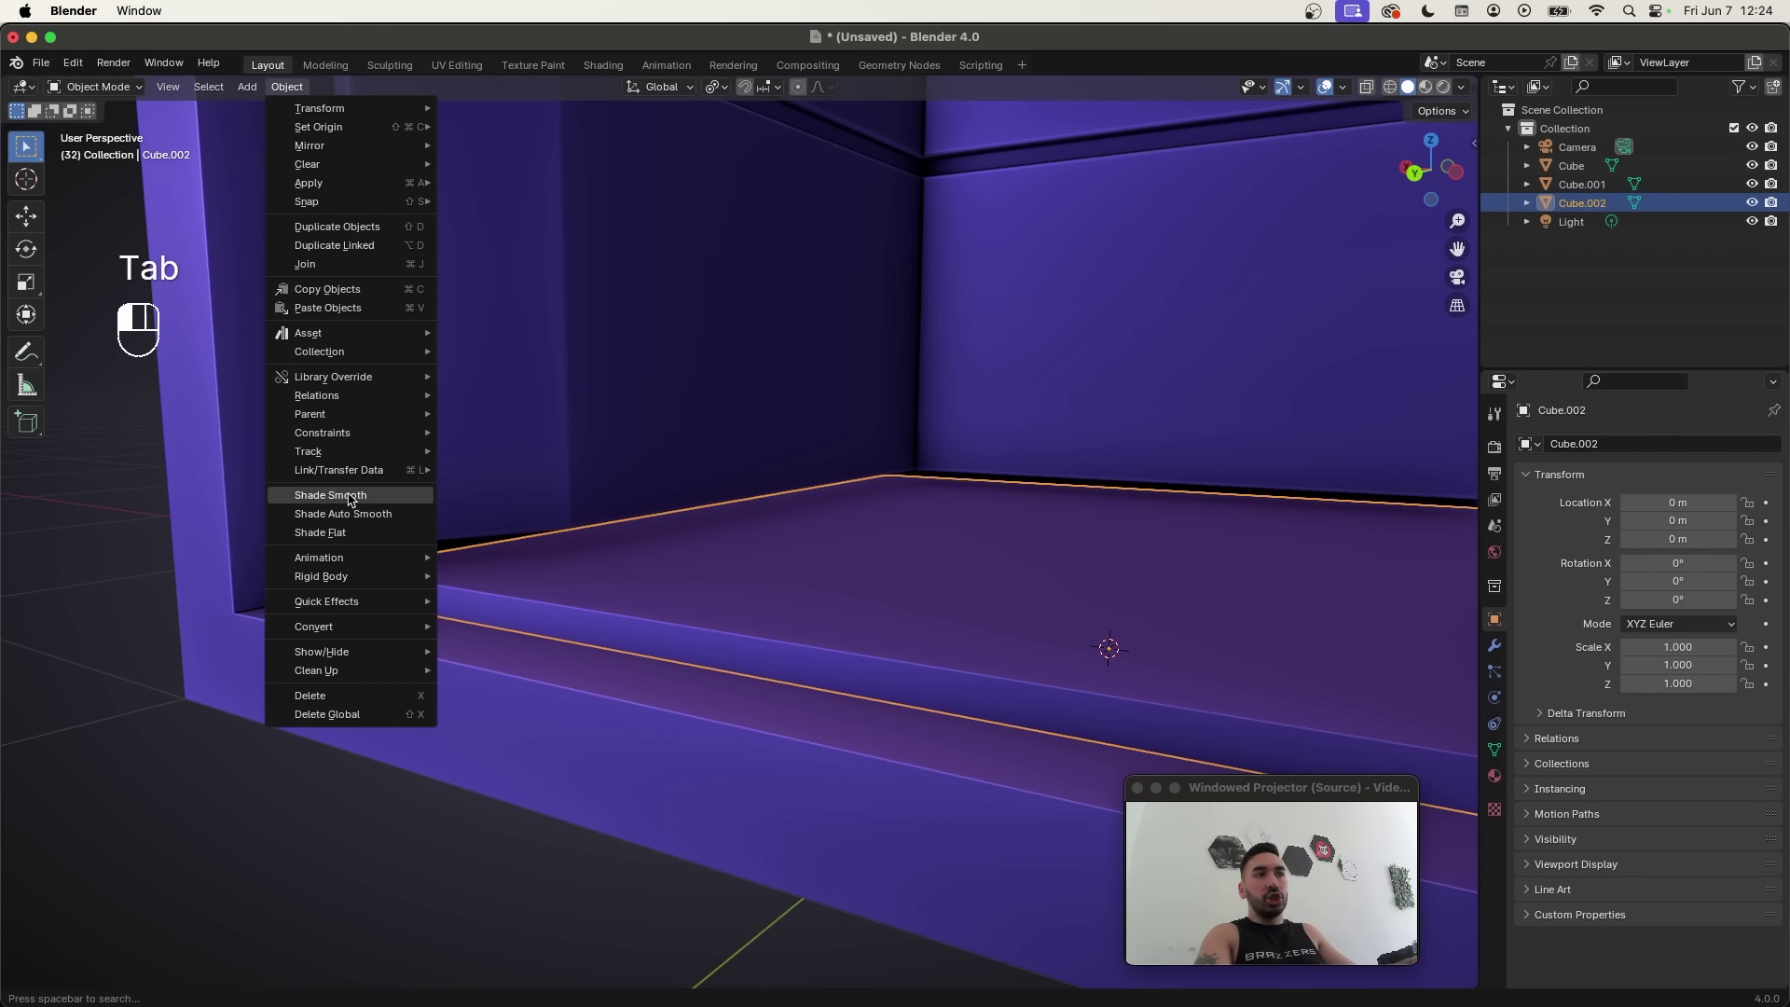
Step: Orbit the view around to see the whole fridge
{"action": "key", "text": "a"}
{"action": "left_click_drag", "start_coordinate": [631, 600], "coordinate": [713, 600]}
{"action": "left_click_drag", "start_coordinate": [562, 368], "coordinate": [557, 367]}
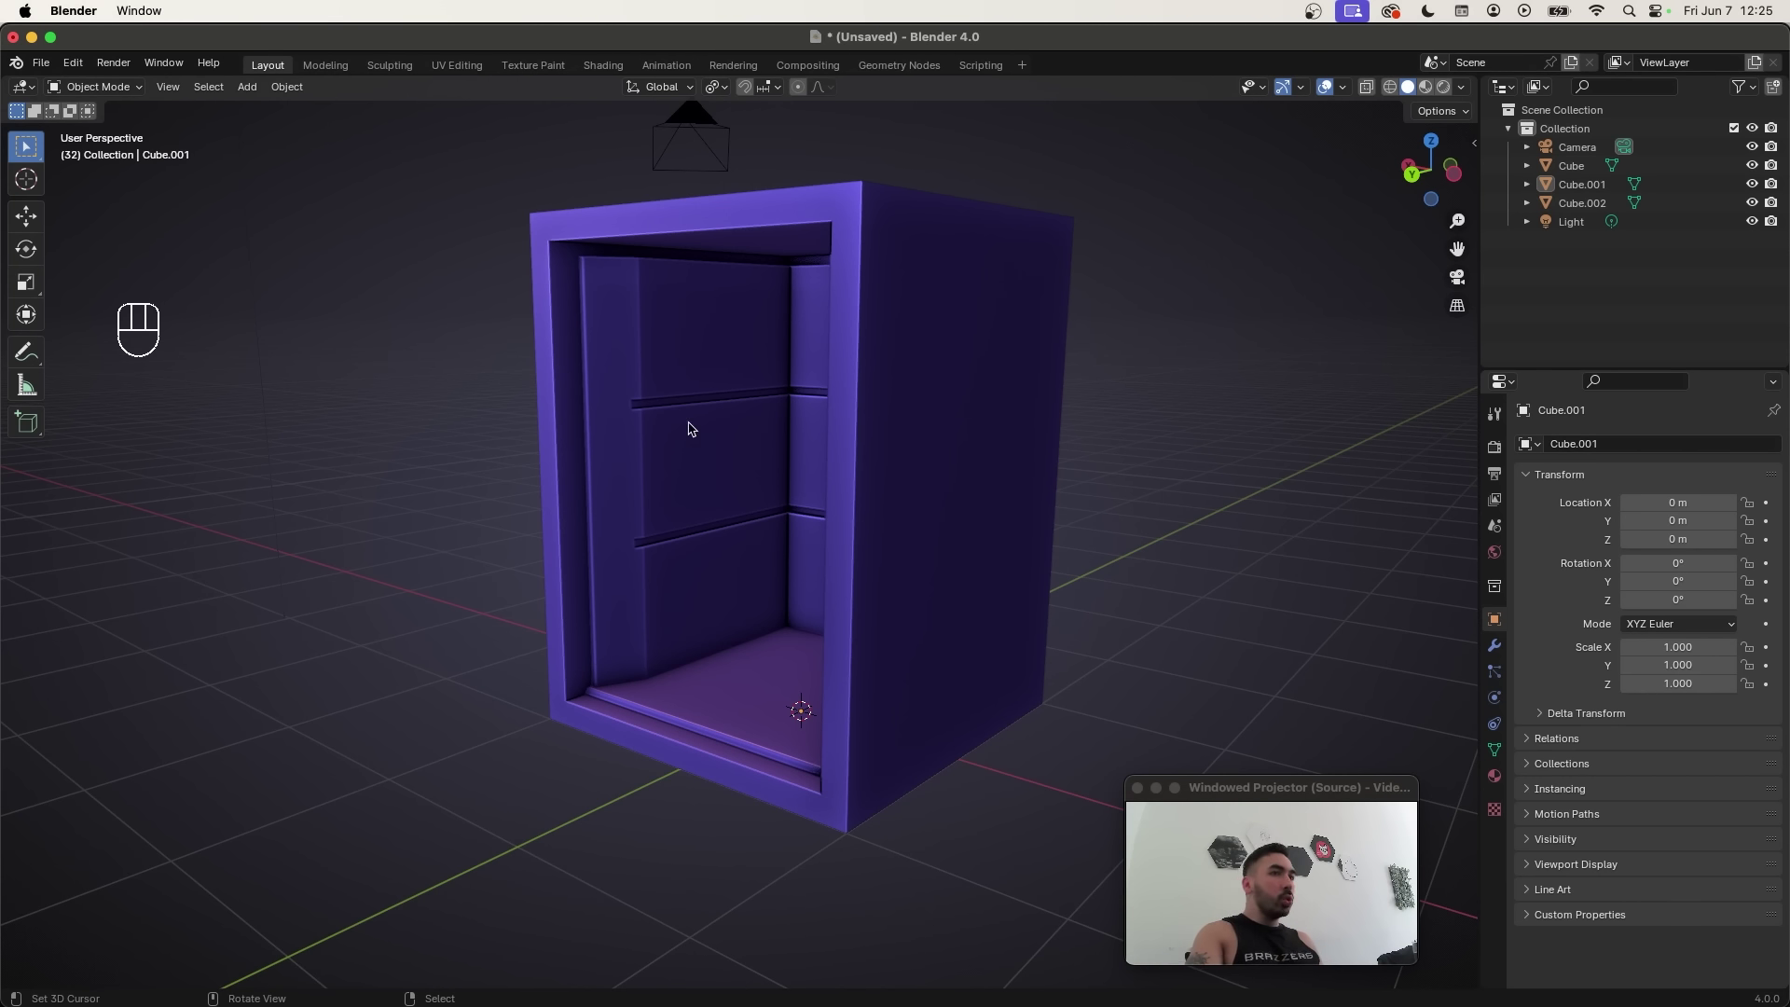
{"action": "left_click_drag", "start_coordinate": [663, 275], "coordinate": [679, 269]}
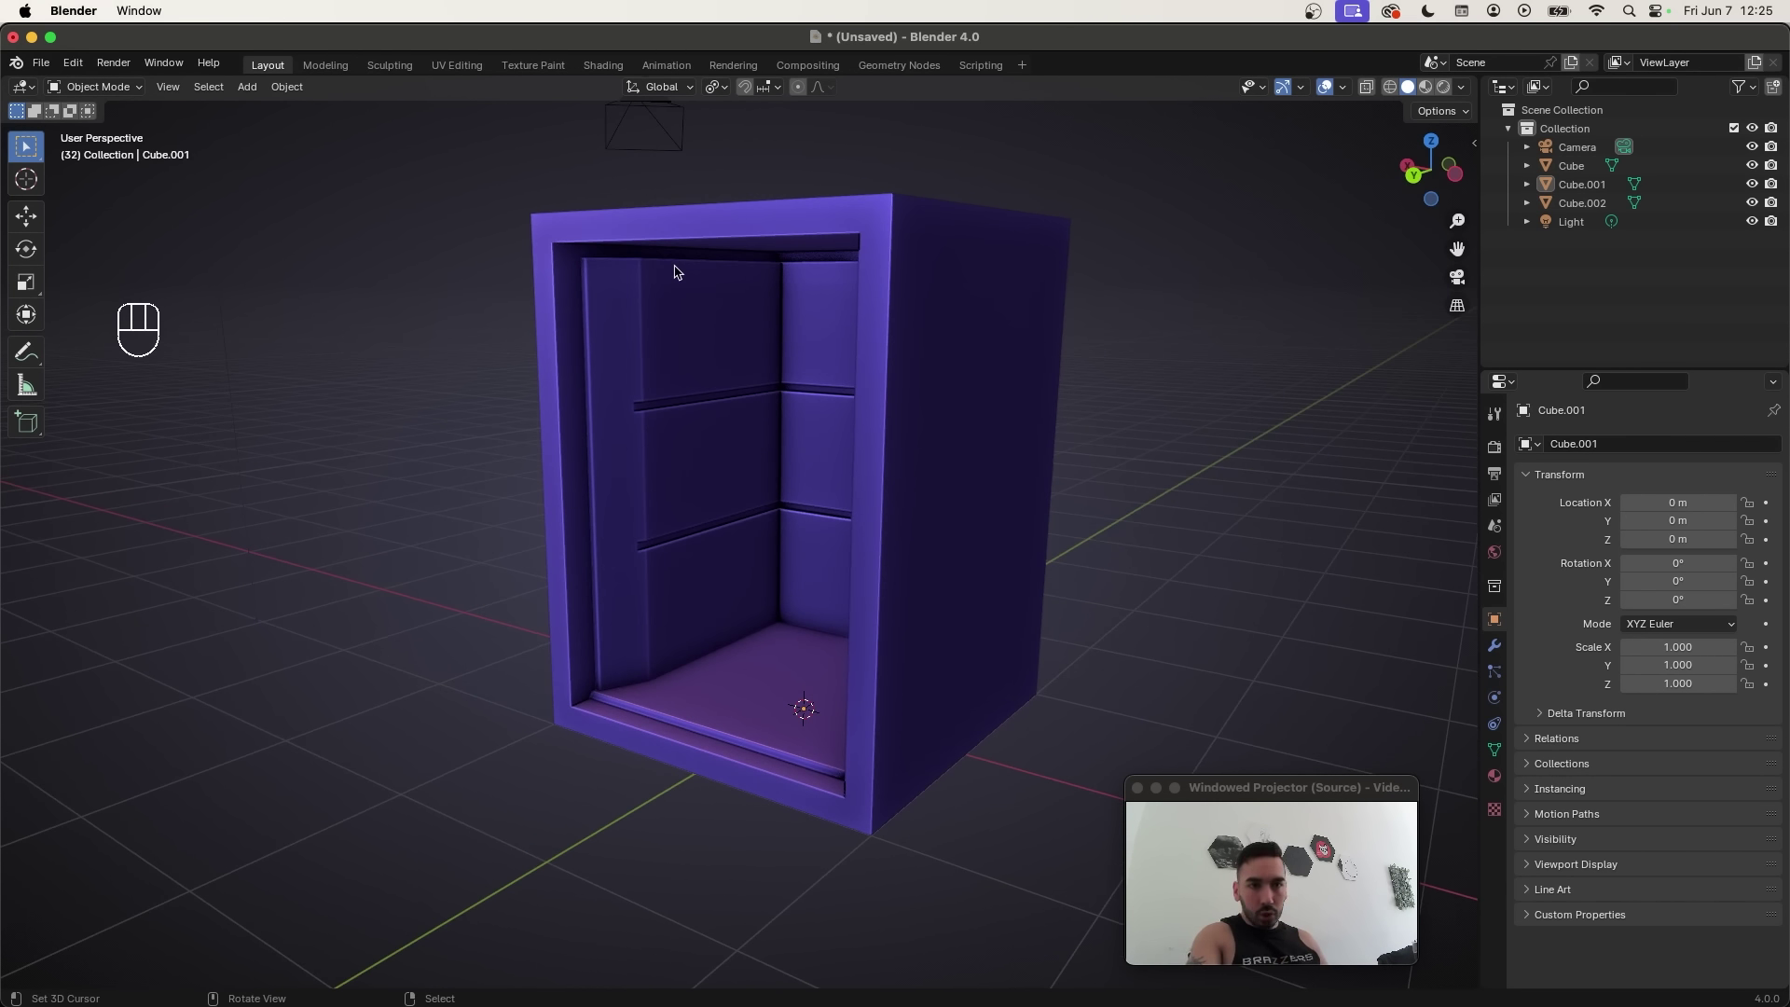
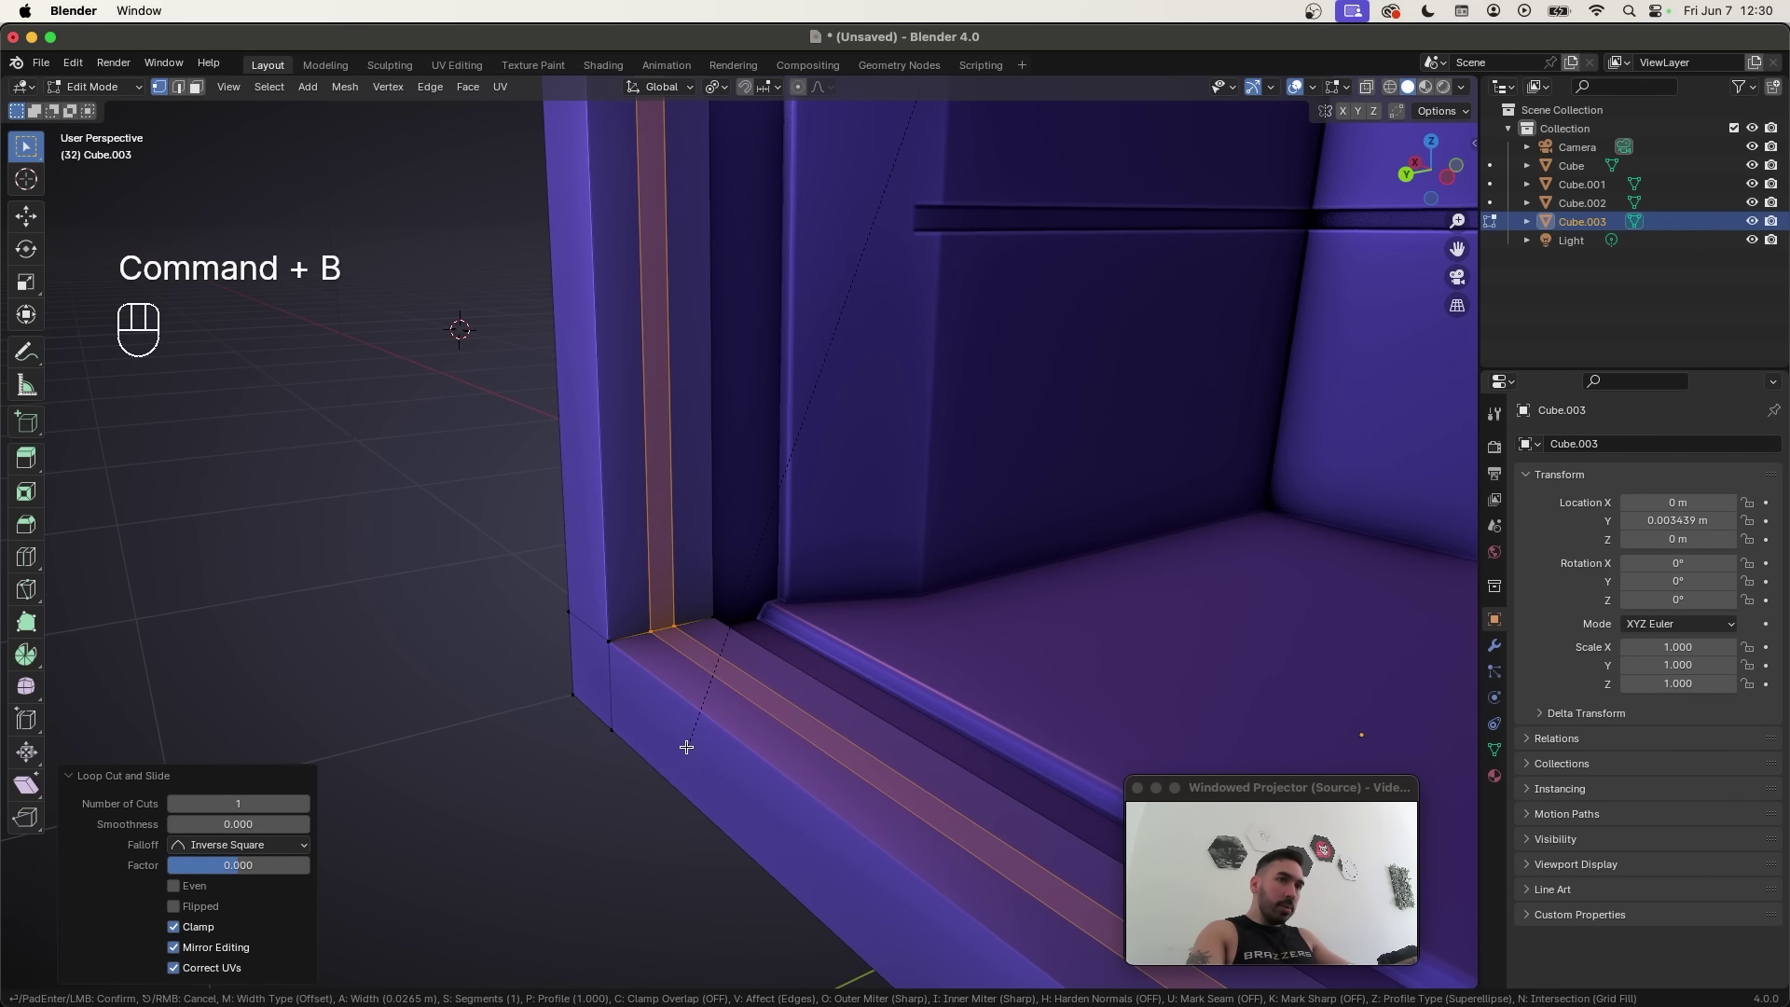
Step: Thicken the front frame faces outward with Shrink/Fatten and confirm the thickness
{"action": "key", "text": "alt+super+e"}
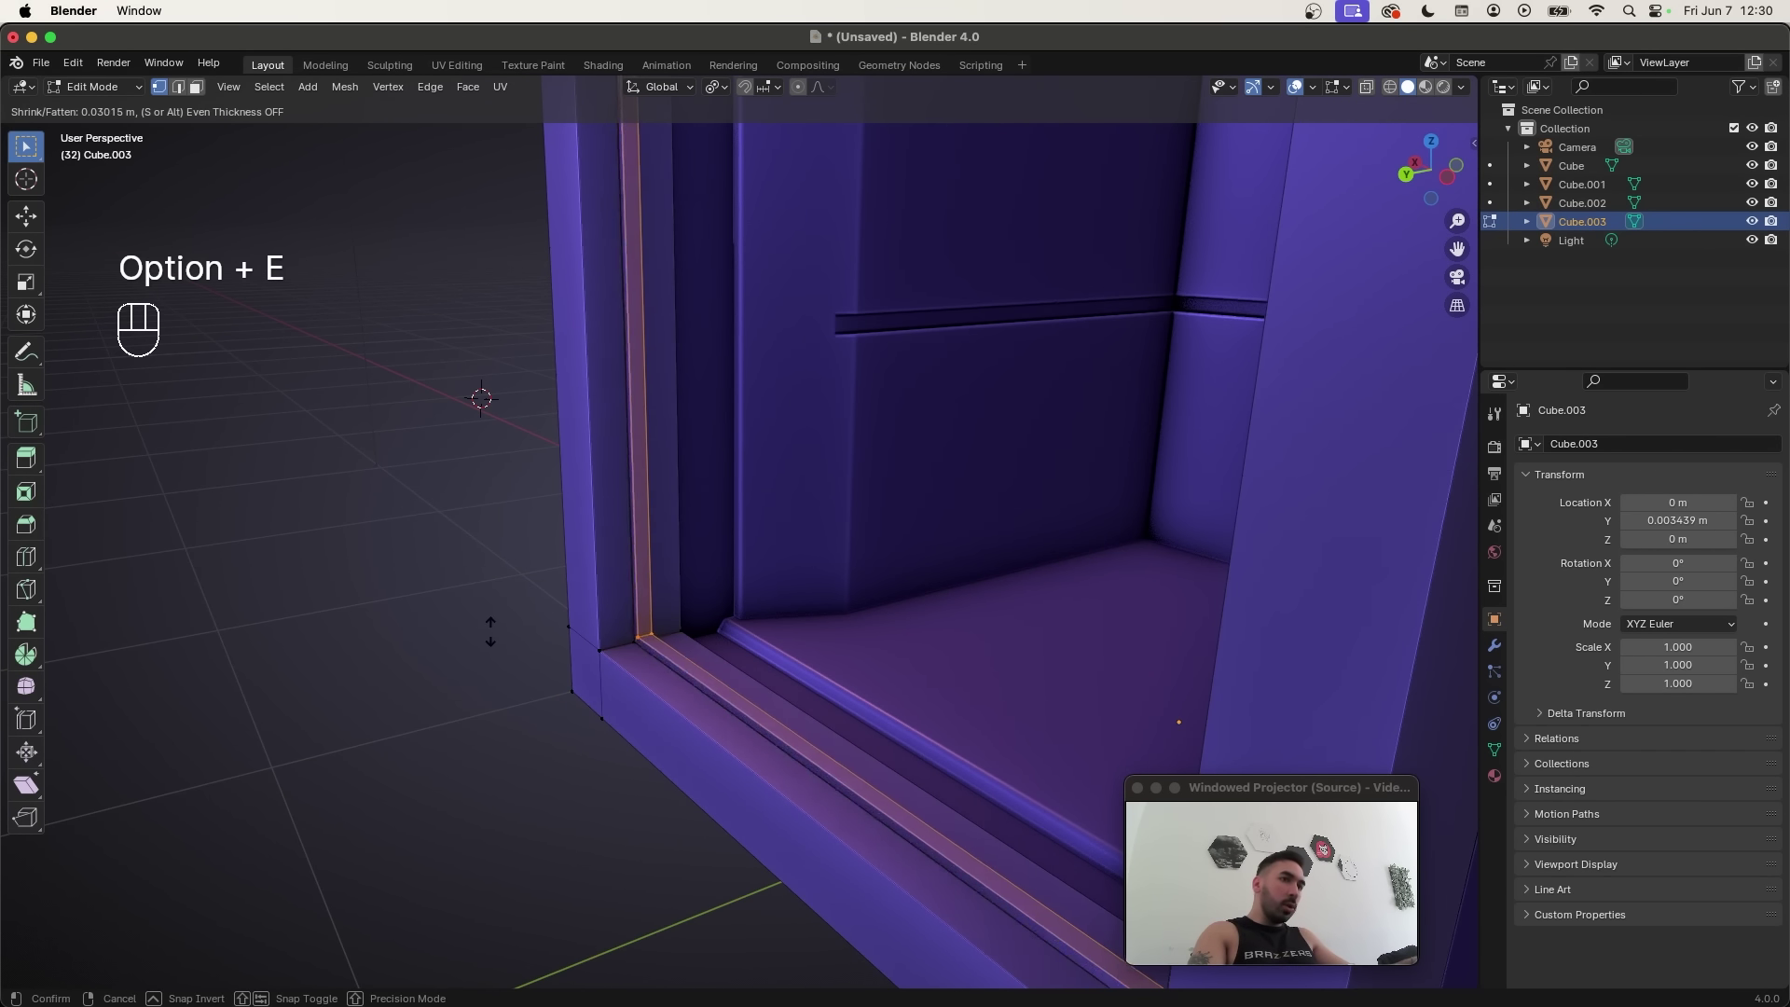
{"action": "key", "text": "Tab"}
{"action": "left_click_drag", "start_coordinate": [804, 618], "coordinate": [908, 577]}
{"action": "left_click_drag", "start_coordinate": [941, 408], "coordinate": [842, 618]}
{"action": "left_click", "coordinate": [842, 618]}
{"action": "left_click", "coordinate": [870, 562]}
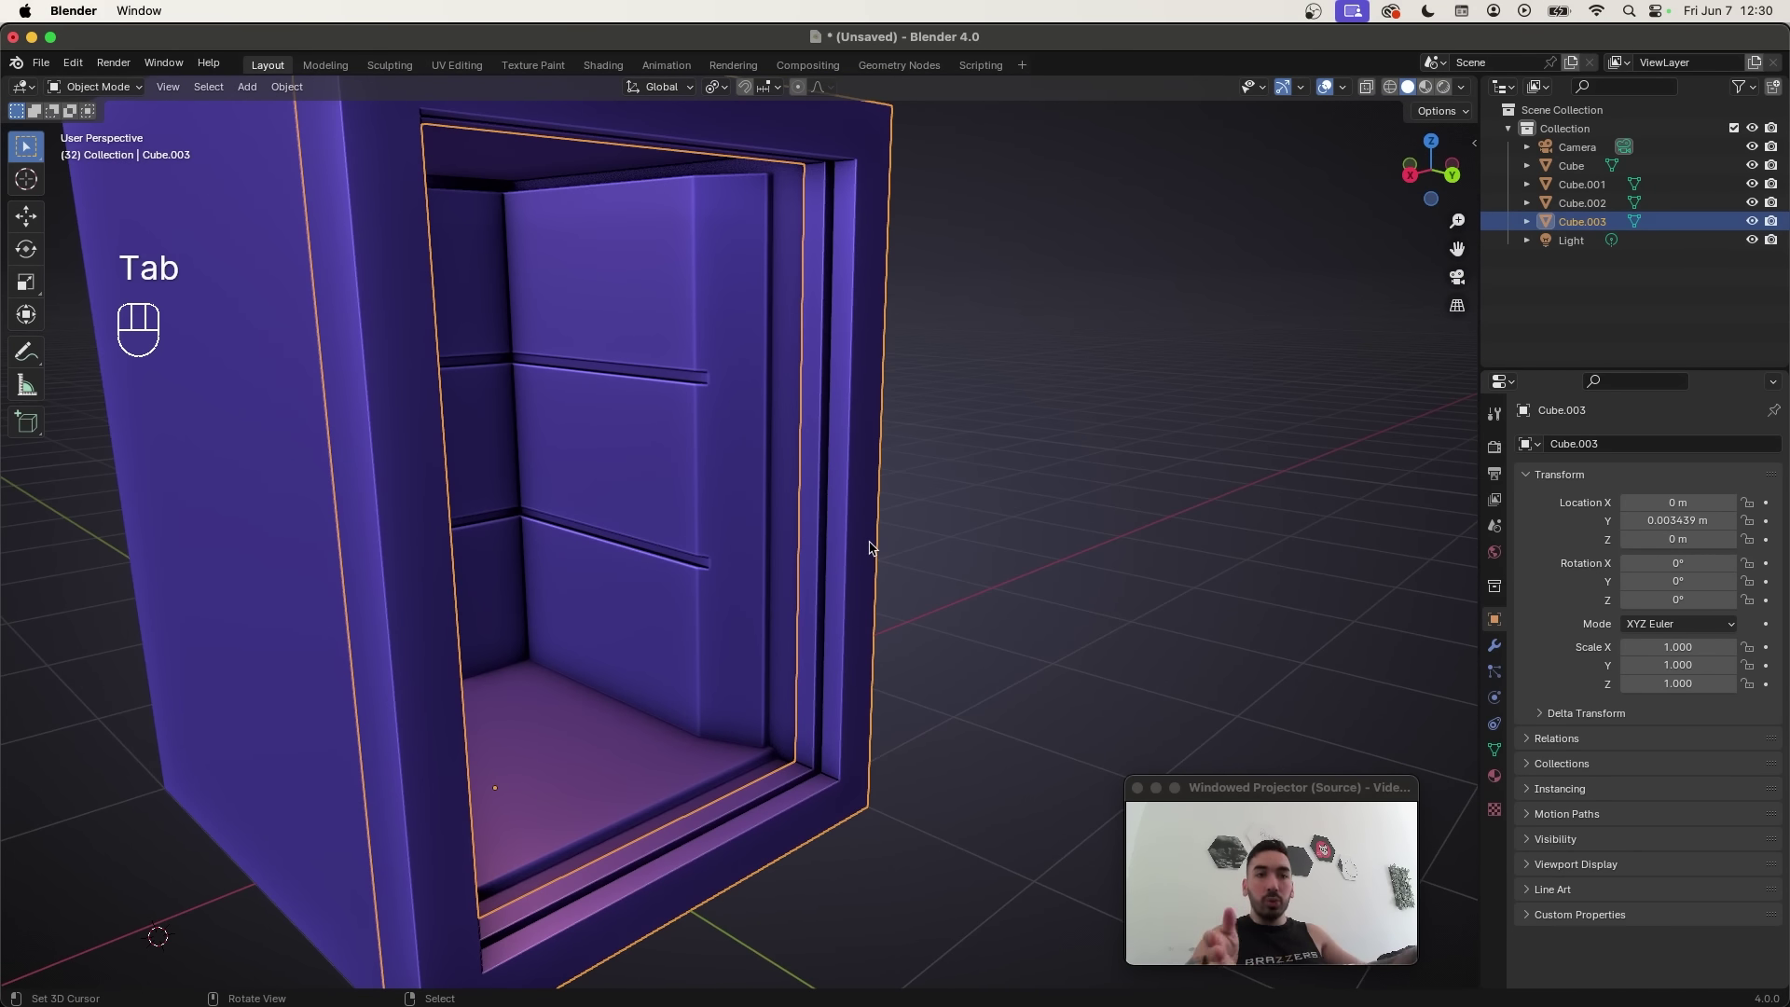
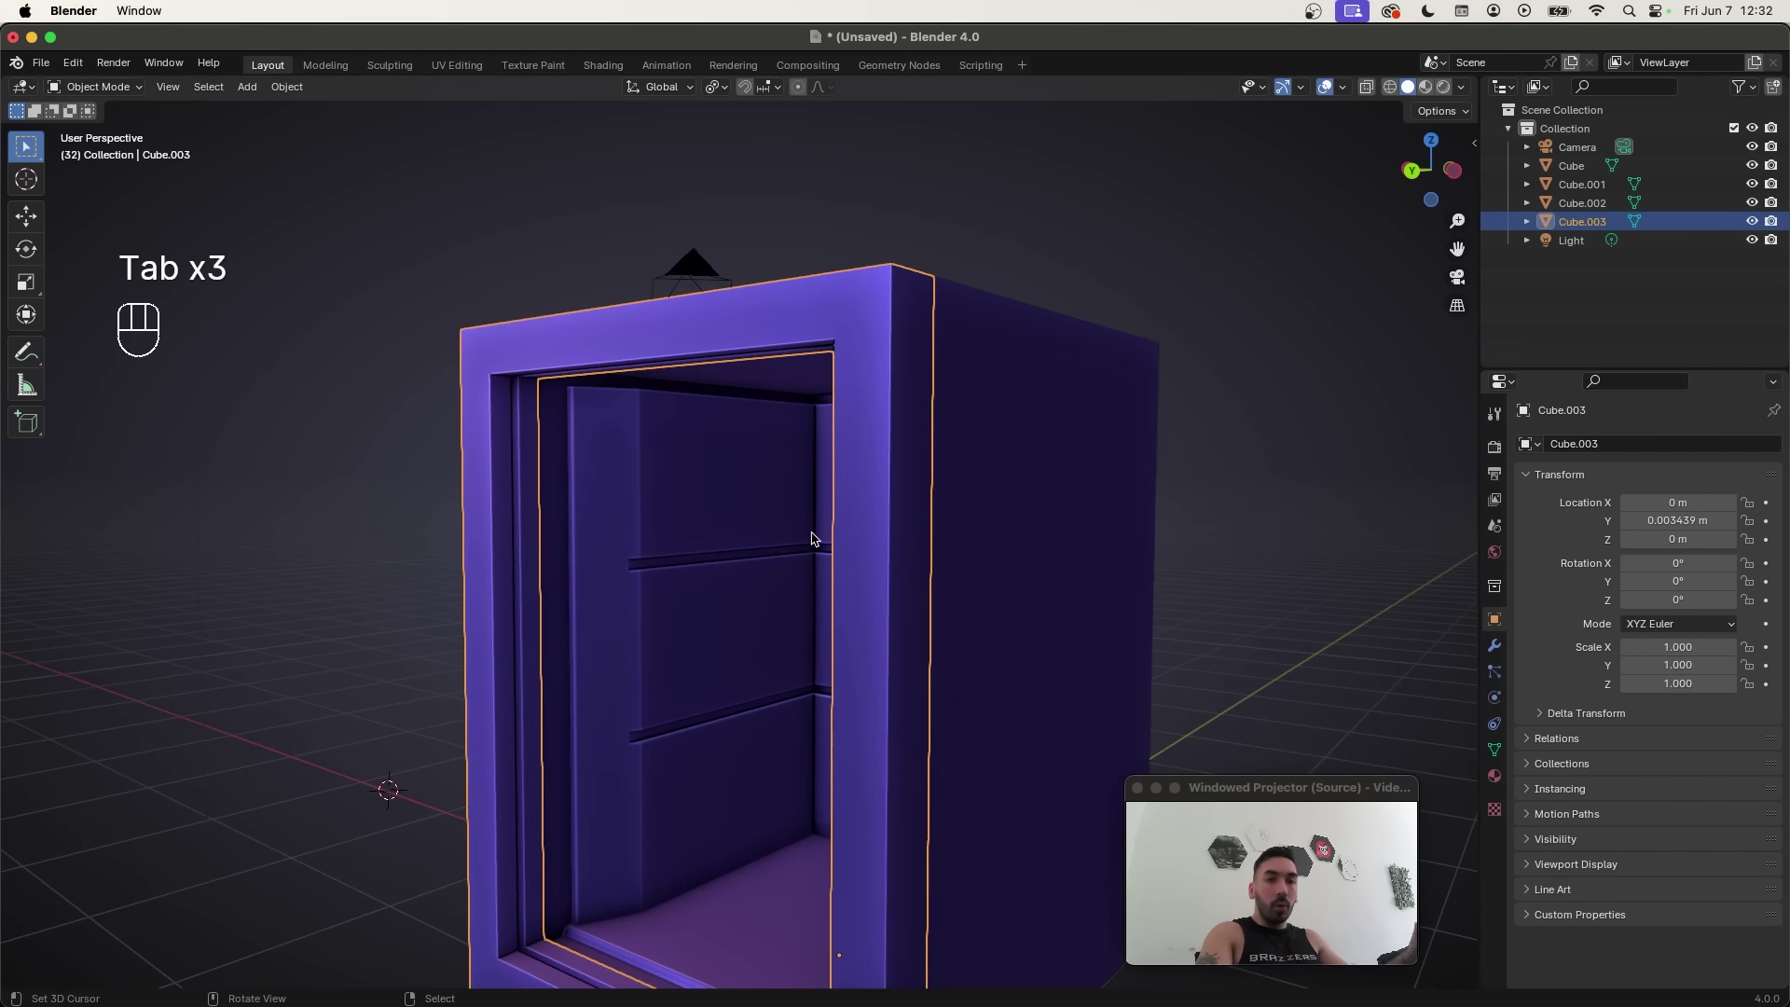
Step: Pick an edge loop at the top of the frame and begin sliding it along the frame
{"action": "middle_click", "coordinate": [841, 529]}
{"action": "key", "text": "Tab"}
{"action": "middle_click", "coordinate": [881, 494]}
{"action": "key", "text": "2"}
{"action": "left_click", "coordinate": [945, 420]}
{"action": "key", "text": "z"}
{"action": "middle_click", "coordinate": [961, 440]}
{"action": "key", "text": "z"}
{"action": "key", "text": "g"}
{"action": "key", "text": "g"}
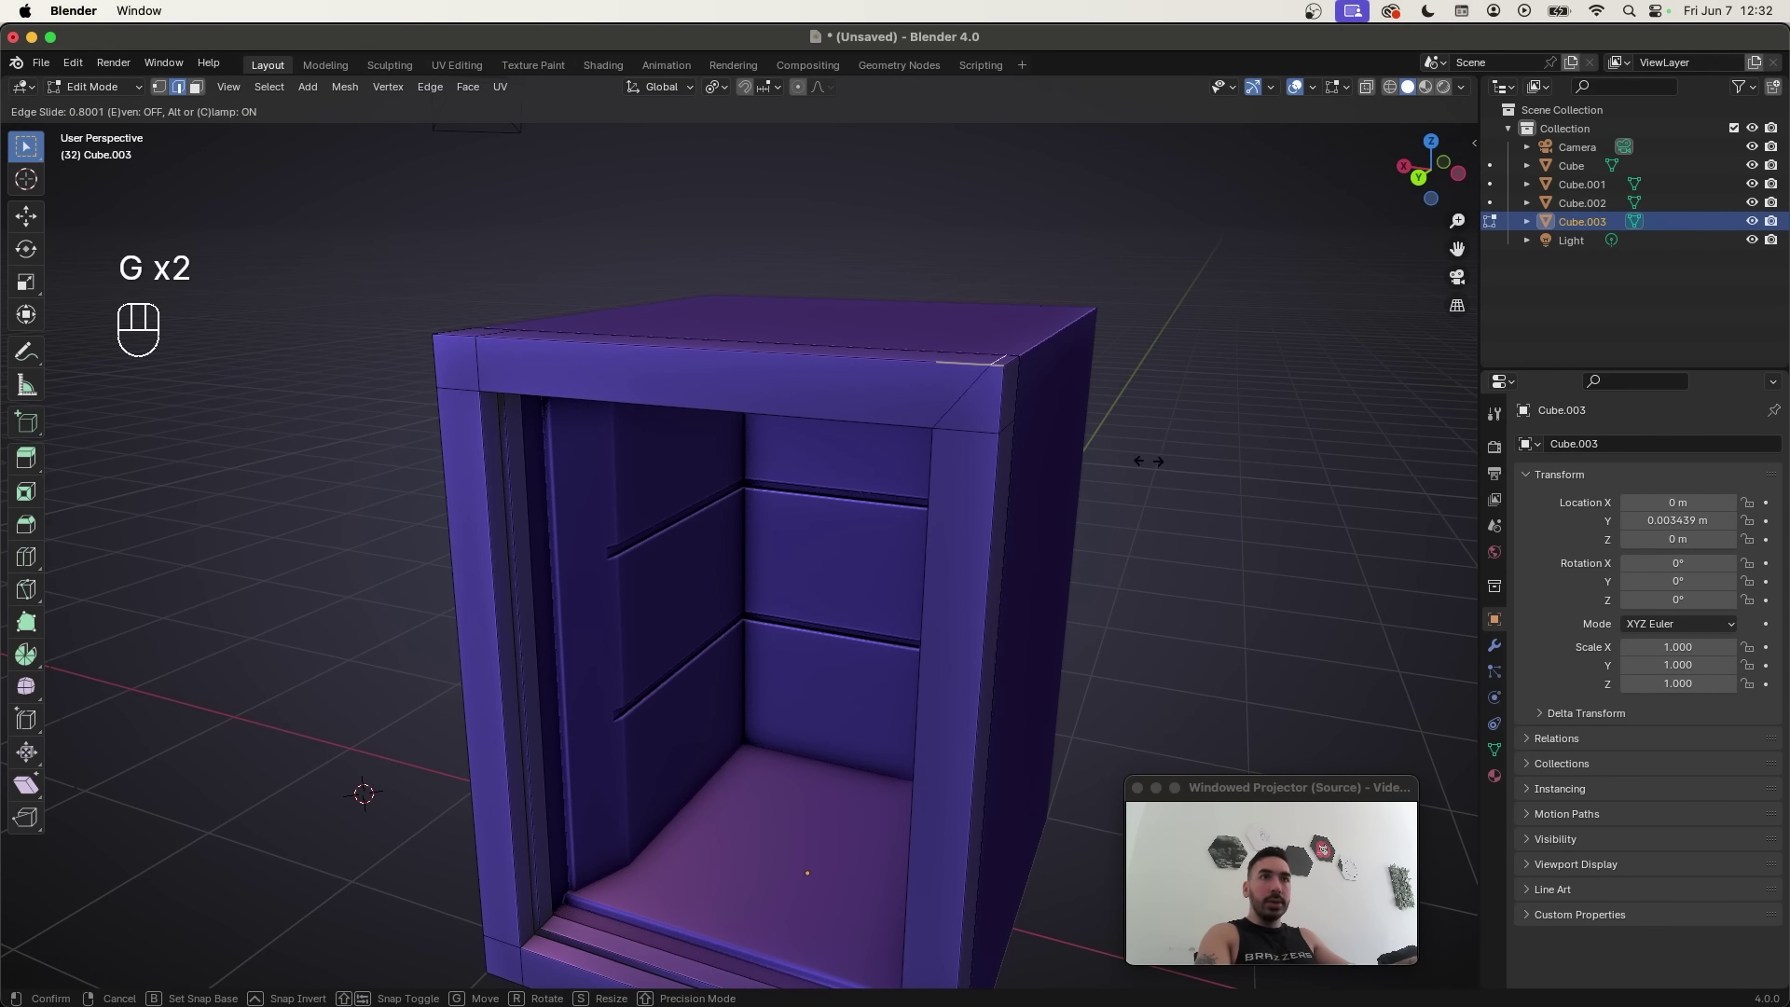
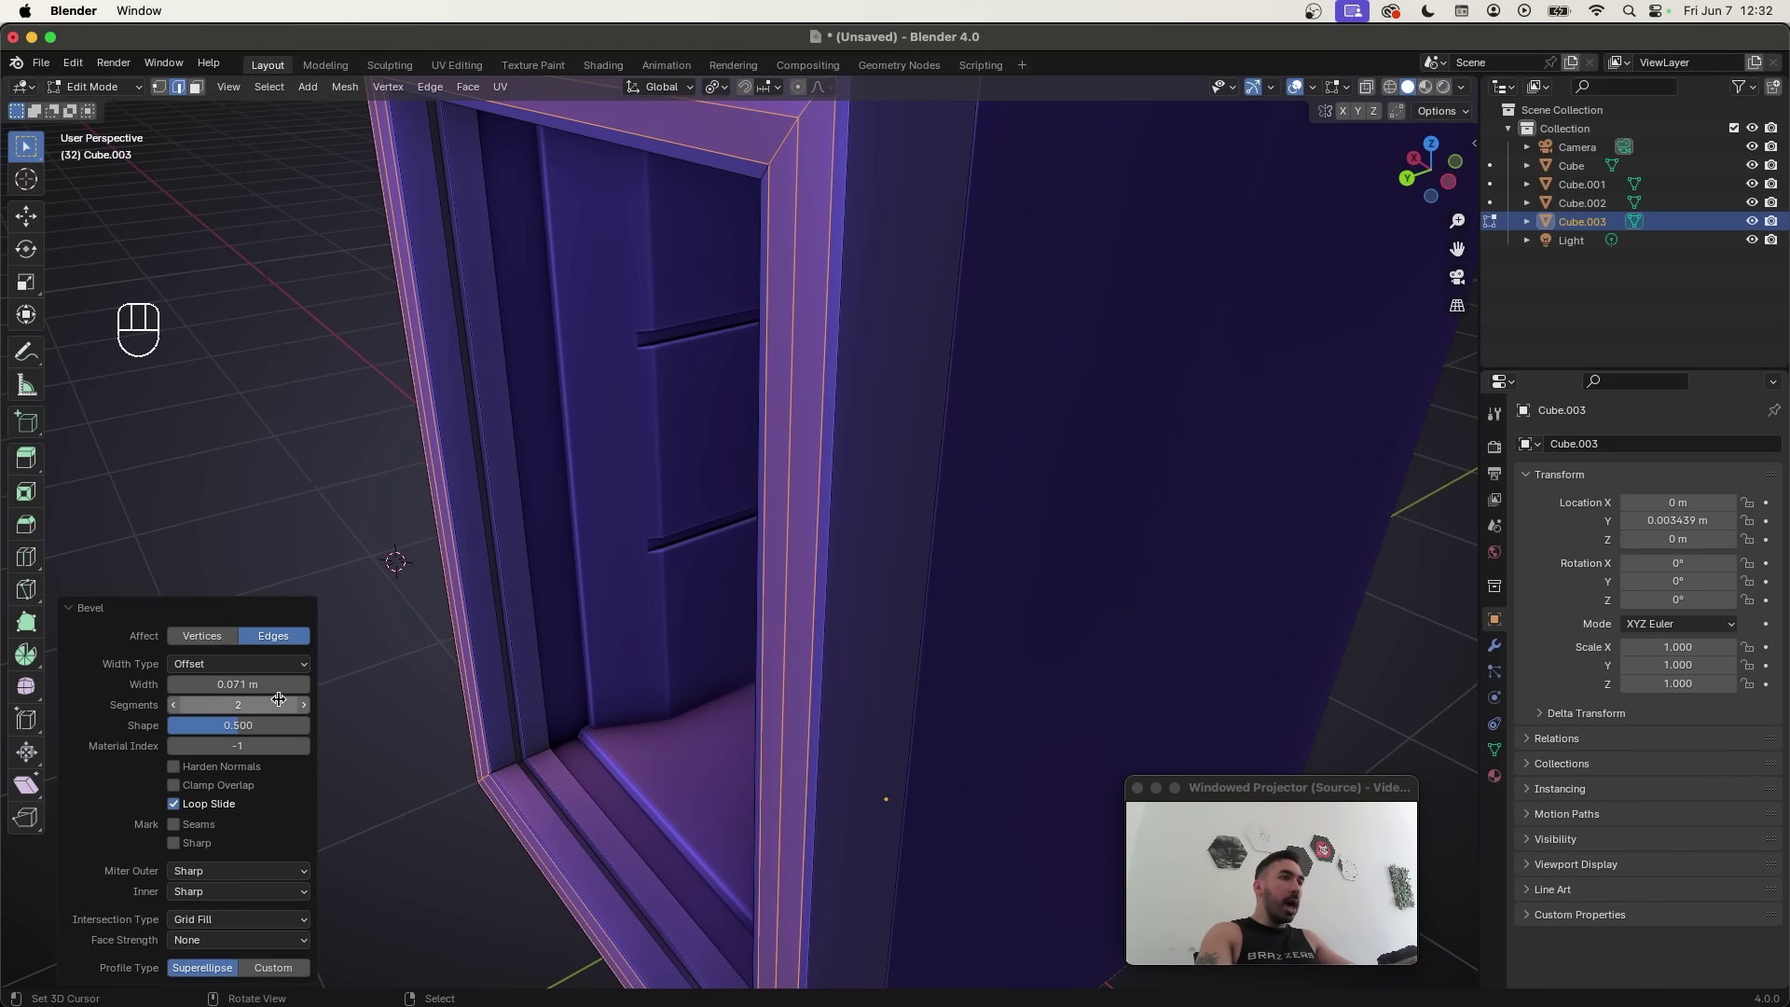
Step: Raise the frame bevel to 4 segments and select the frame's inner strip faces in X-ray
{"action": "left_click", "coordinate": [311, 712]}
{"action": "left_click", "coordinate": [311, 713]}
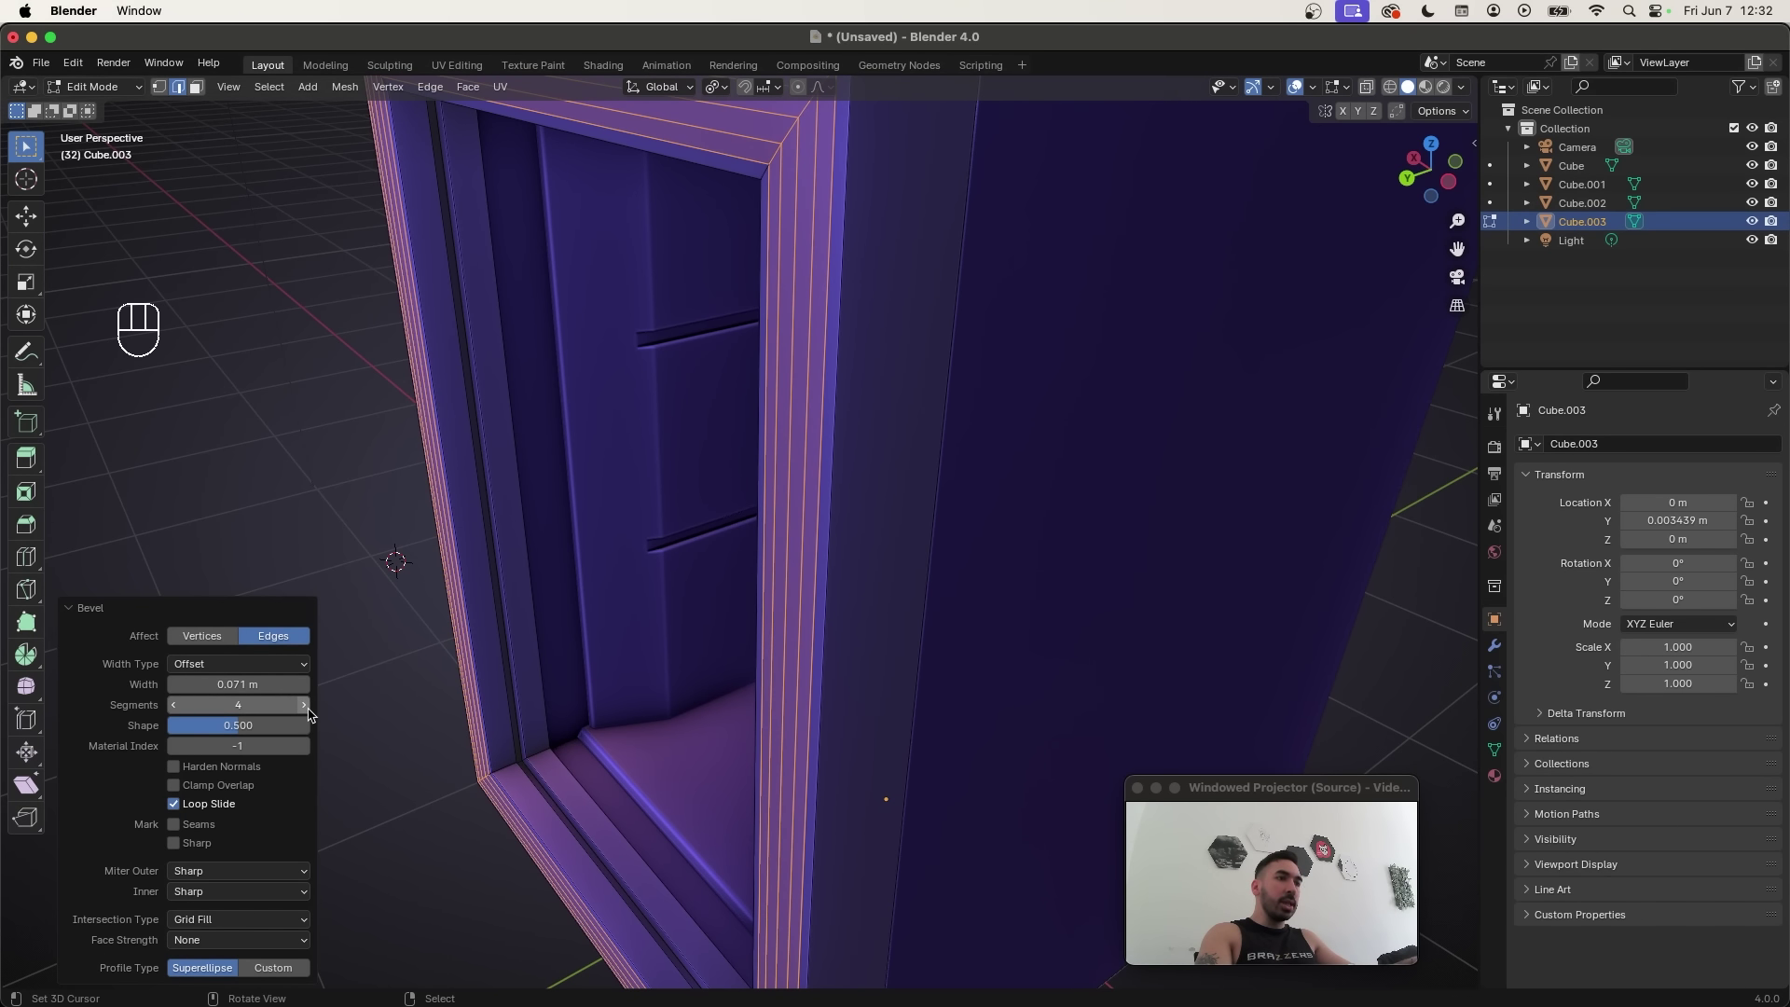
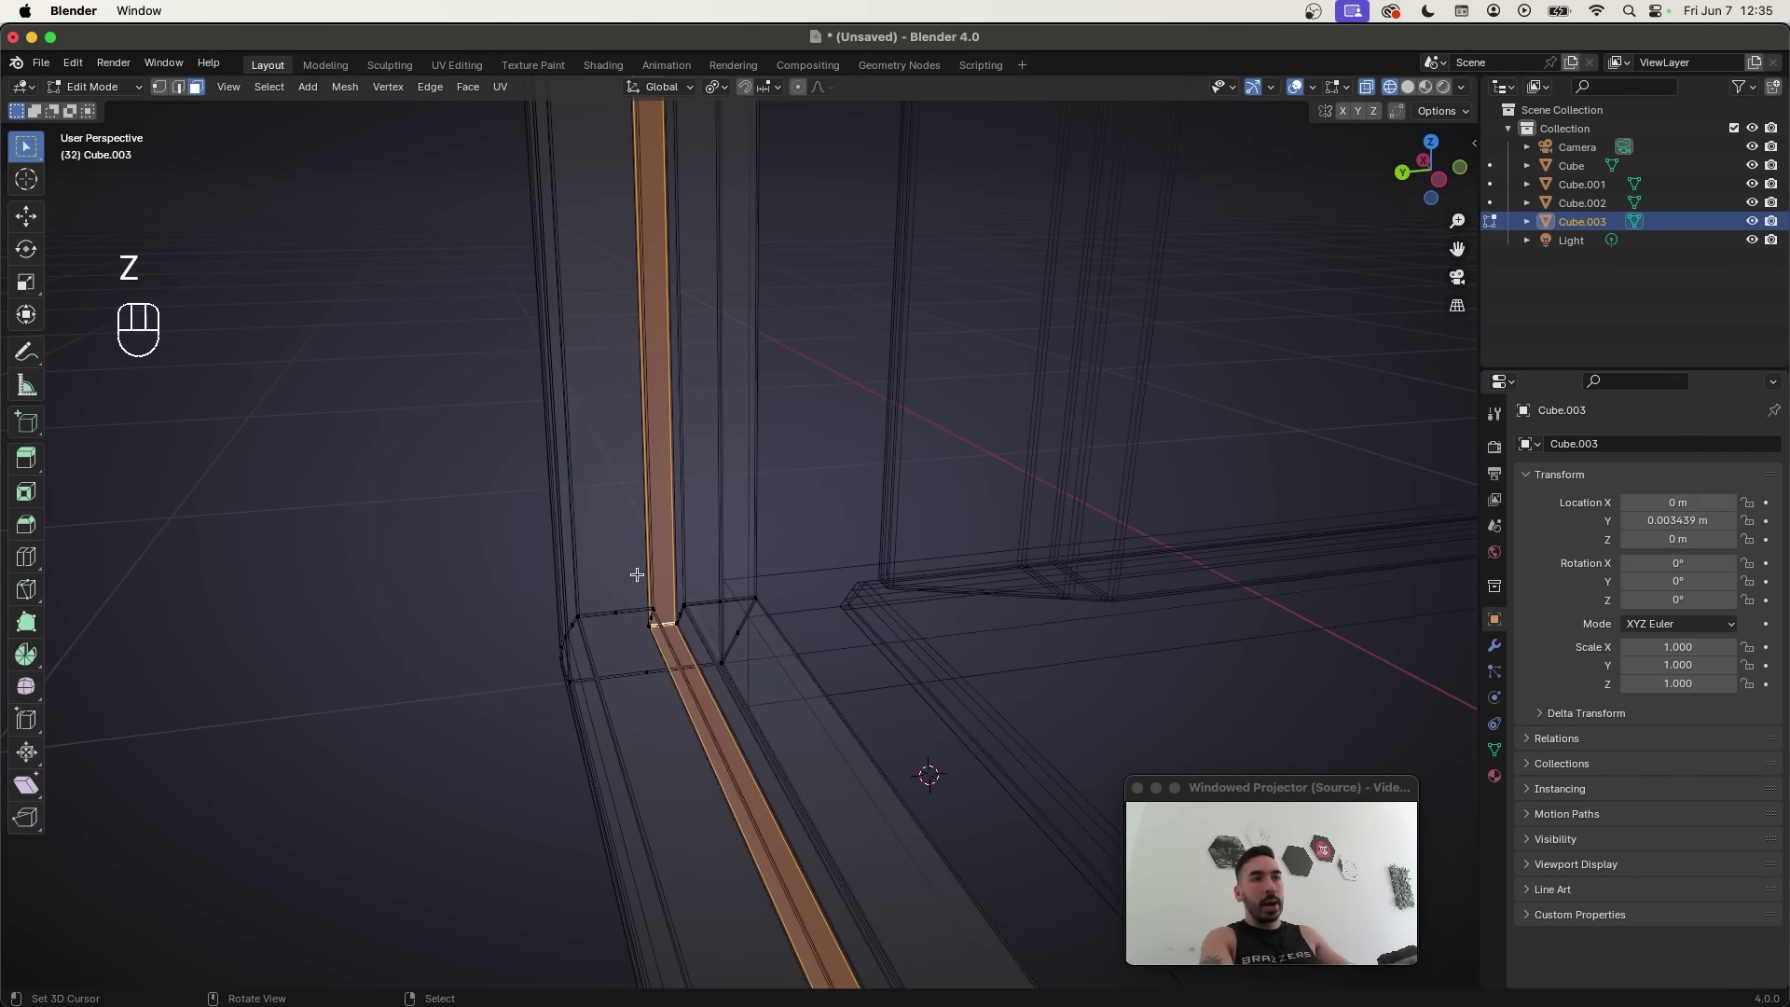
{"action": "key", "text": "shift+s"}
{"action": "left_click_drag", "start_coordinate": [834, 447], "coordinate": [785, 542]}
{"action": "key", "text": "Tab"}
{"action": "left_click_drag", "start_coordinate": [785, 511], "coordinate": [823, 454]}
{"action": "key", "text": "z"}
{"action": "left_click", "coordinate": [800, 487]}
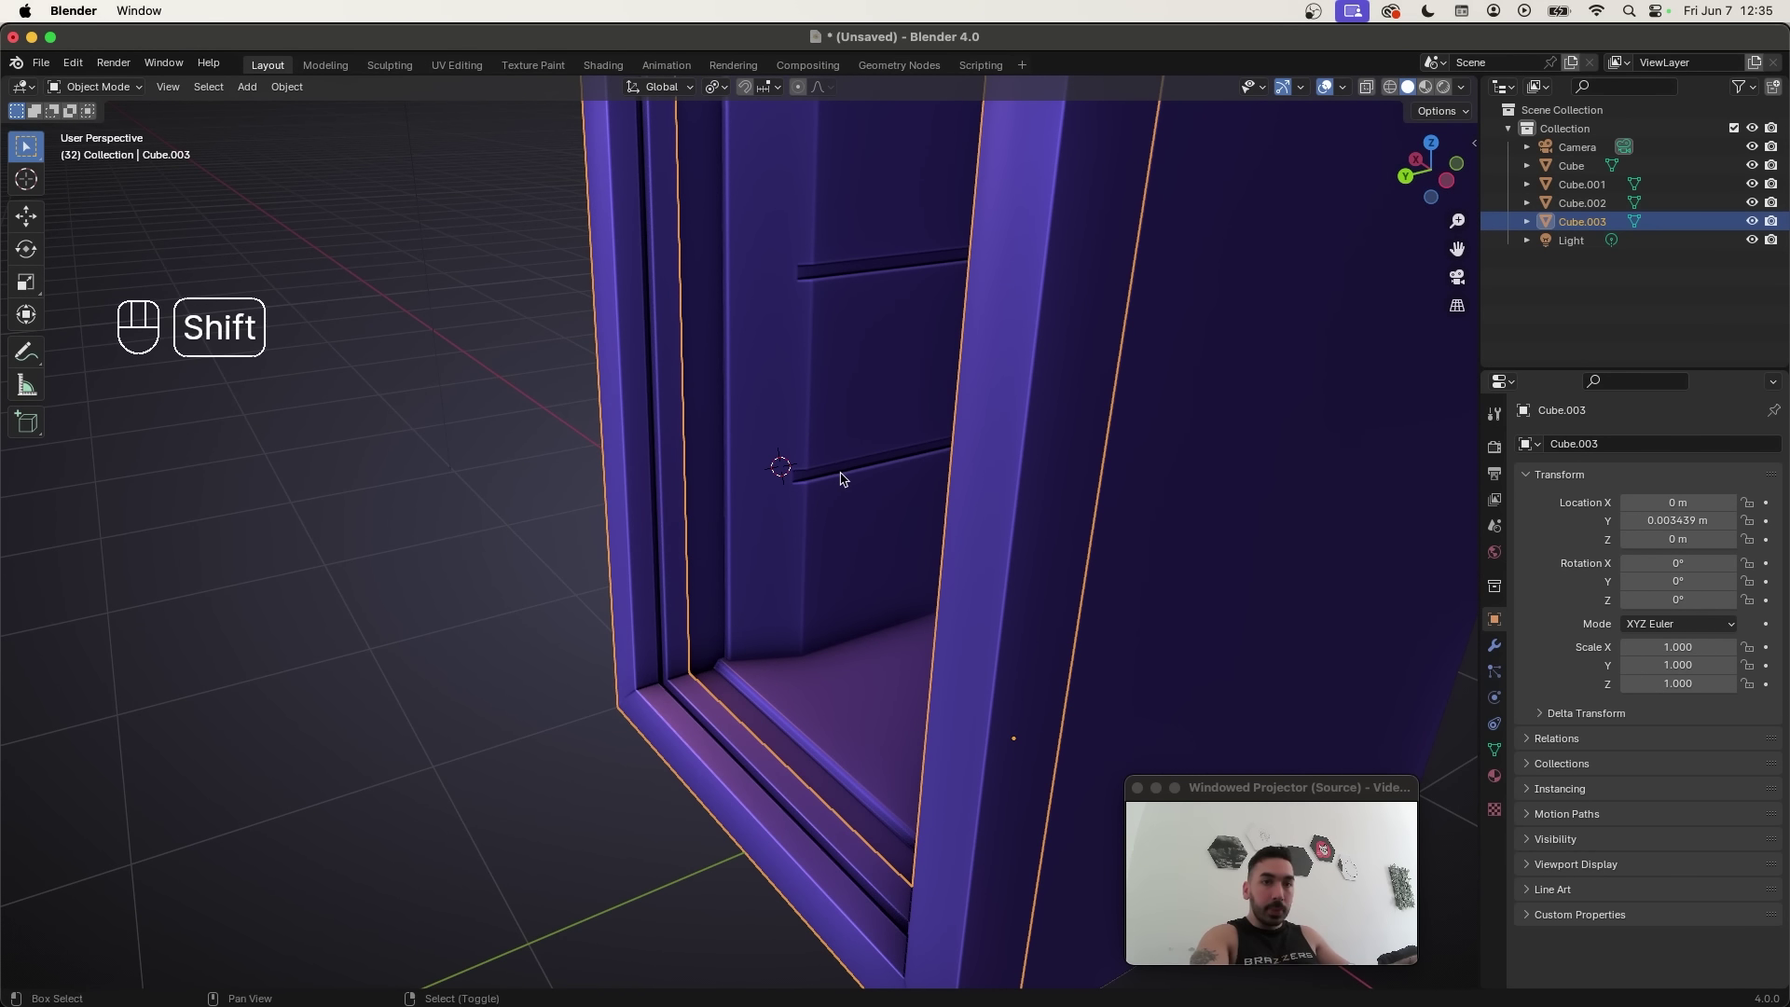
Step: Leave the frame's mesh and add a new cube, Cube.004, inside the fridge opening
{"action": "key", "text": "shift+a"}
{"action": "left_click", "coordinate": [780, 523]}
{"action": "key", "text": "Tab"}
Step: Shrink the new cube, then stretch it along X into a thin bar across the frame
{"action": "key", "text": "s"}
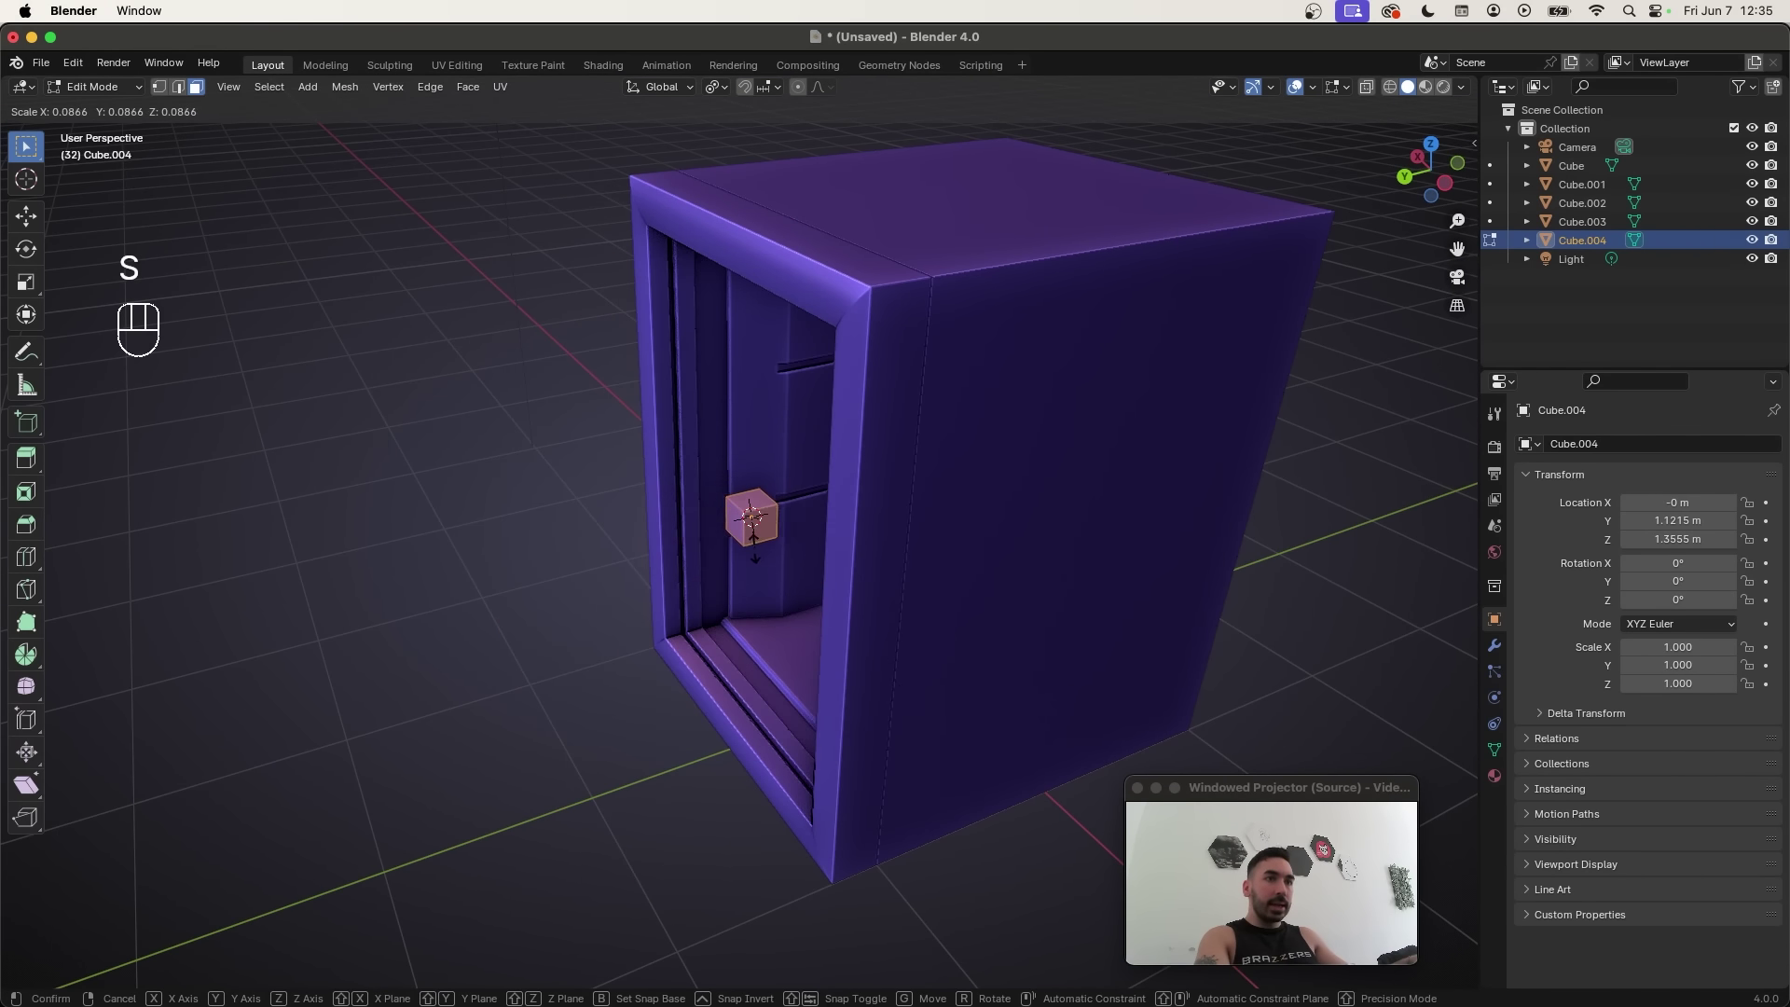
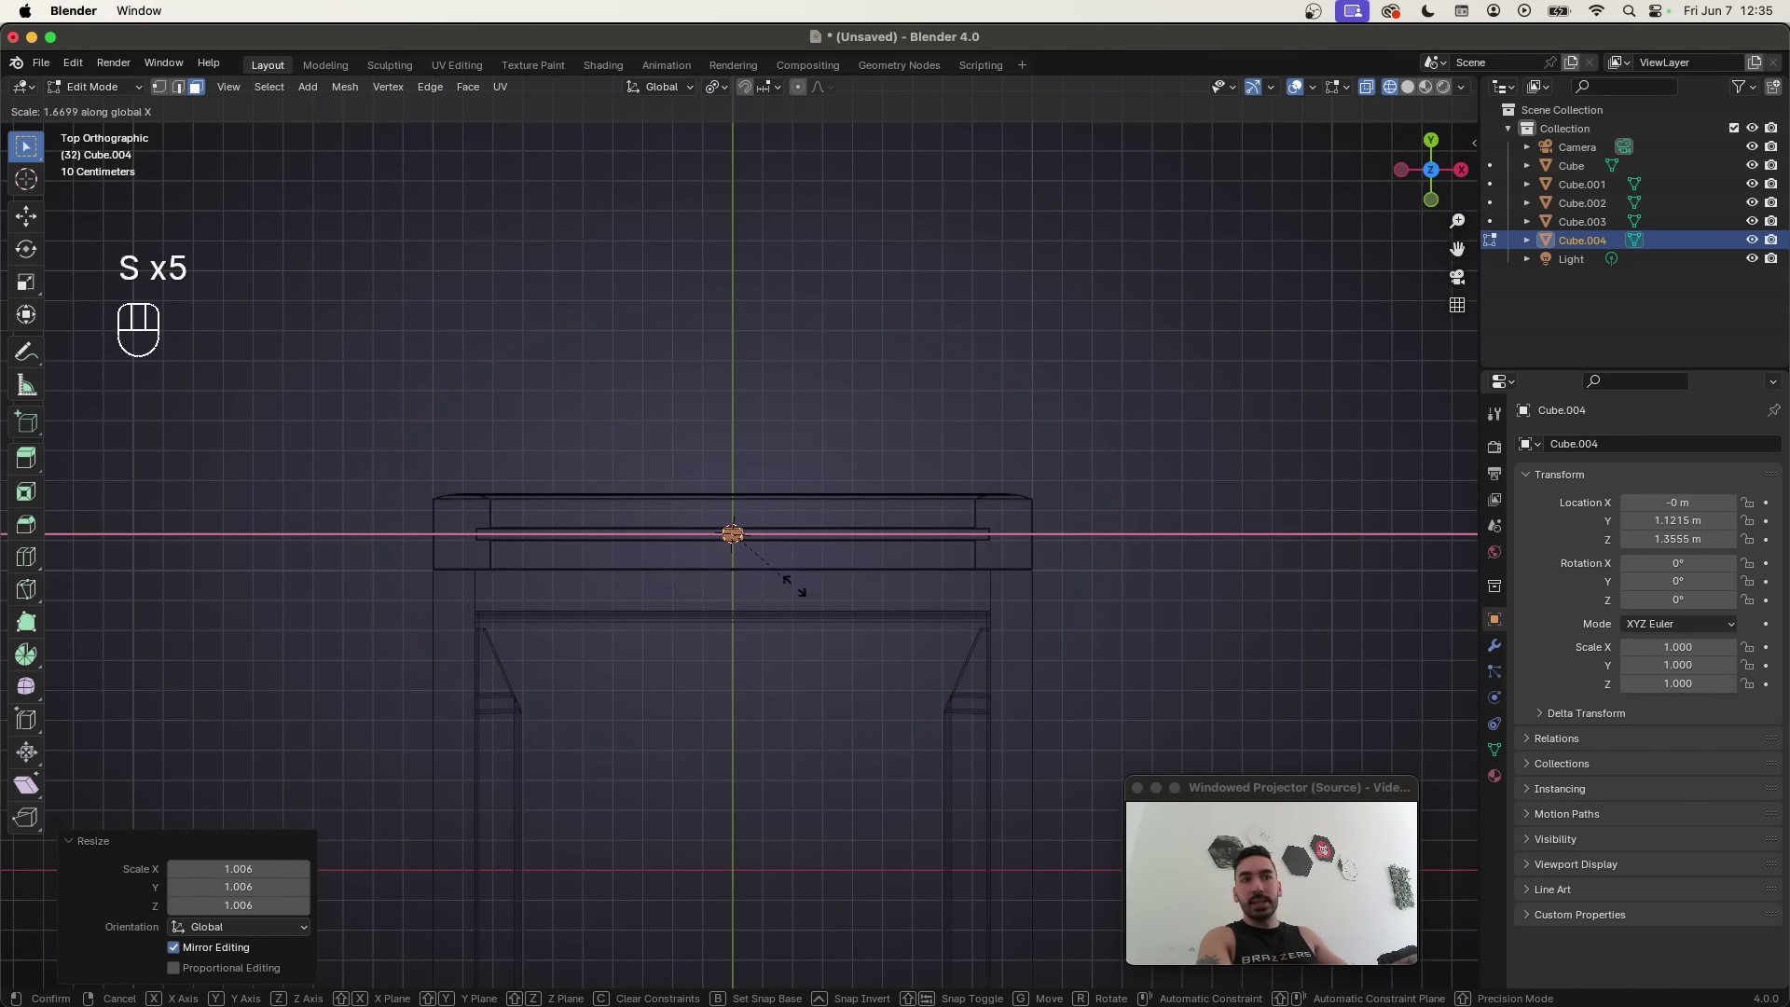
{"action": "key", "text": "s"}
{"action": "key", "text": "x"}
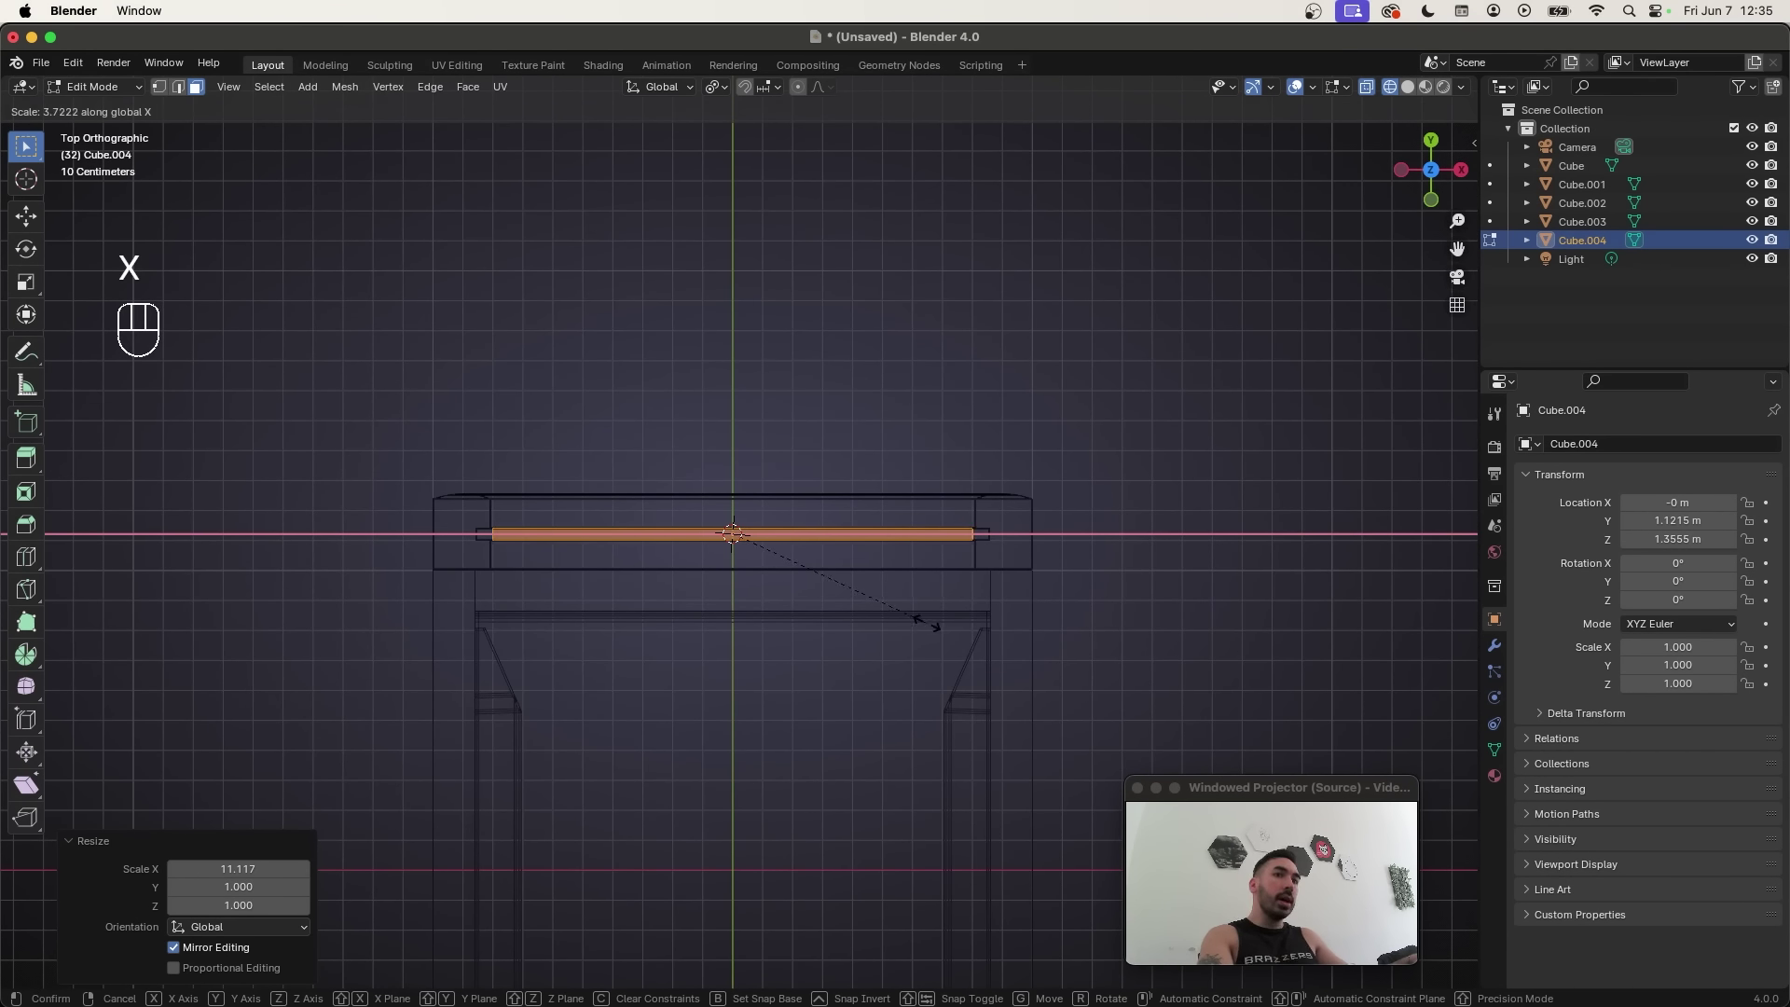
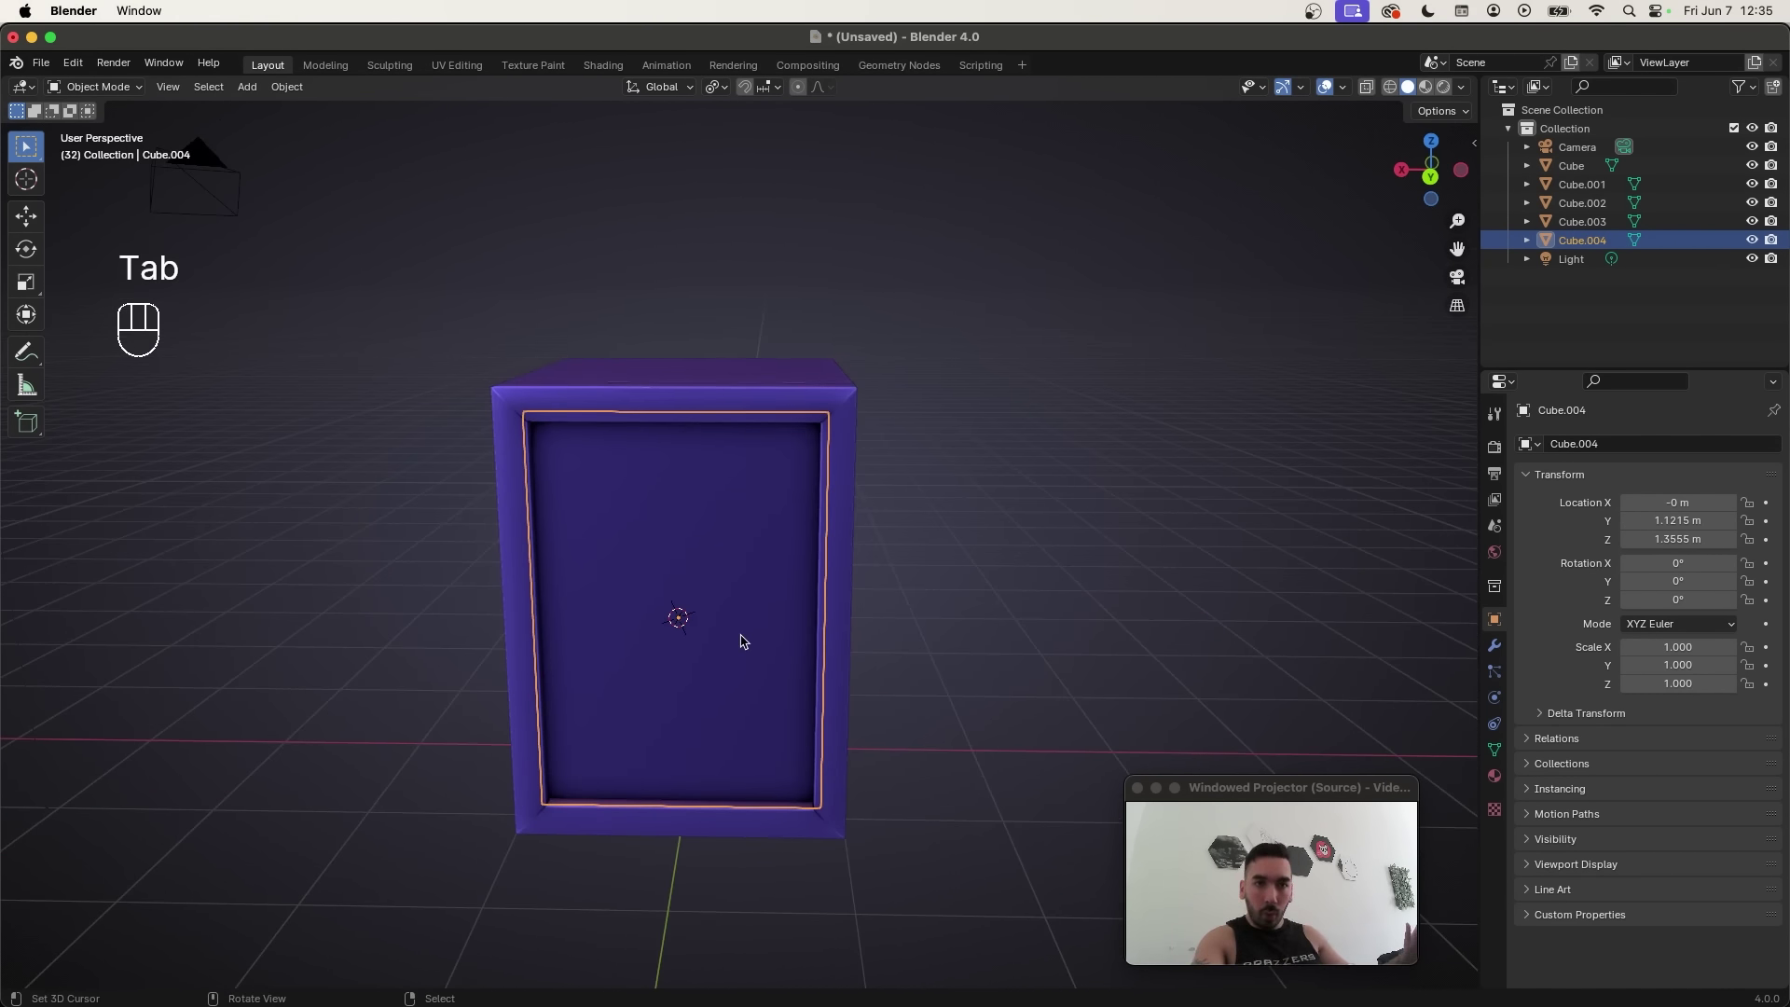
Step: Parent the door panel to the frame, join them into one object, and save the scene as Fridge 2
{"action": "key", "text": "g"}
{"action": "key", "text": "g"}
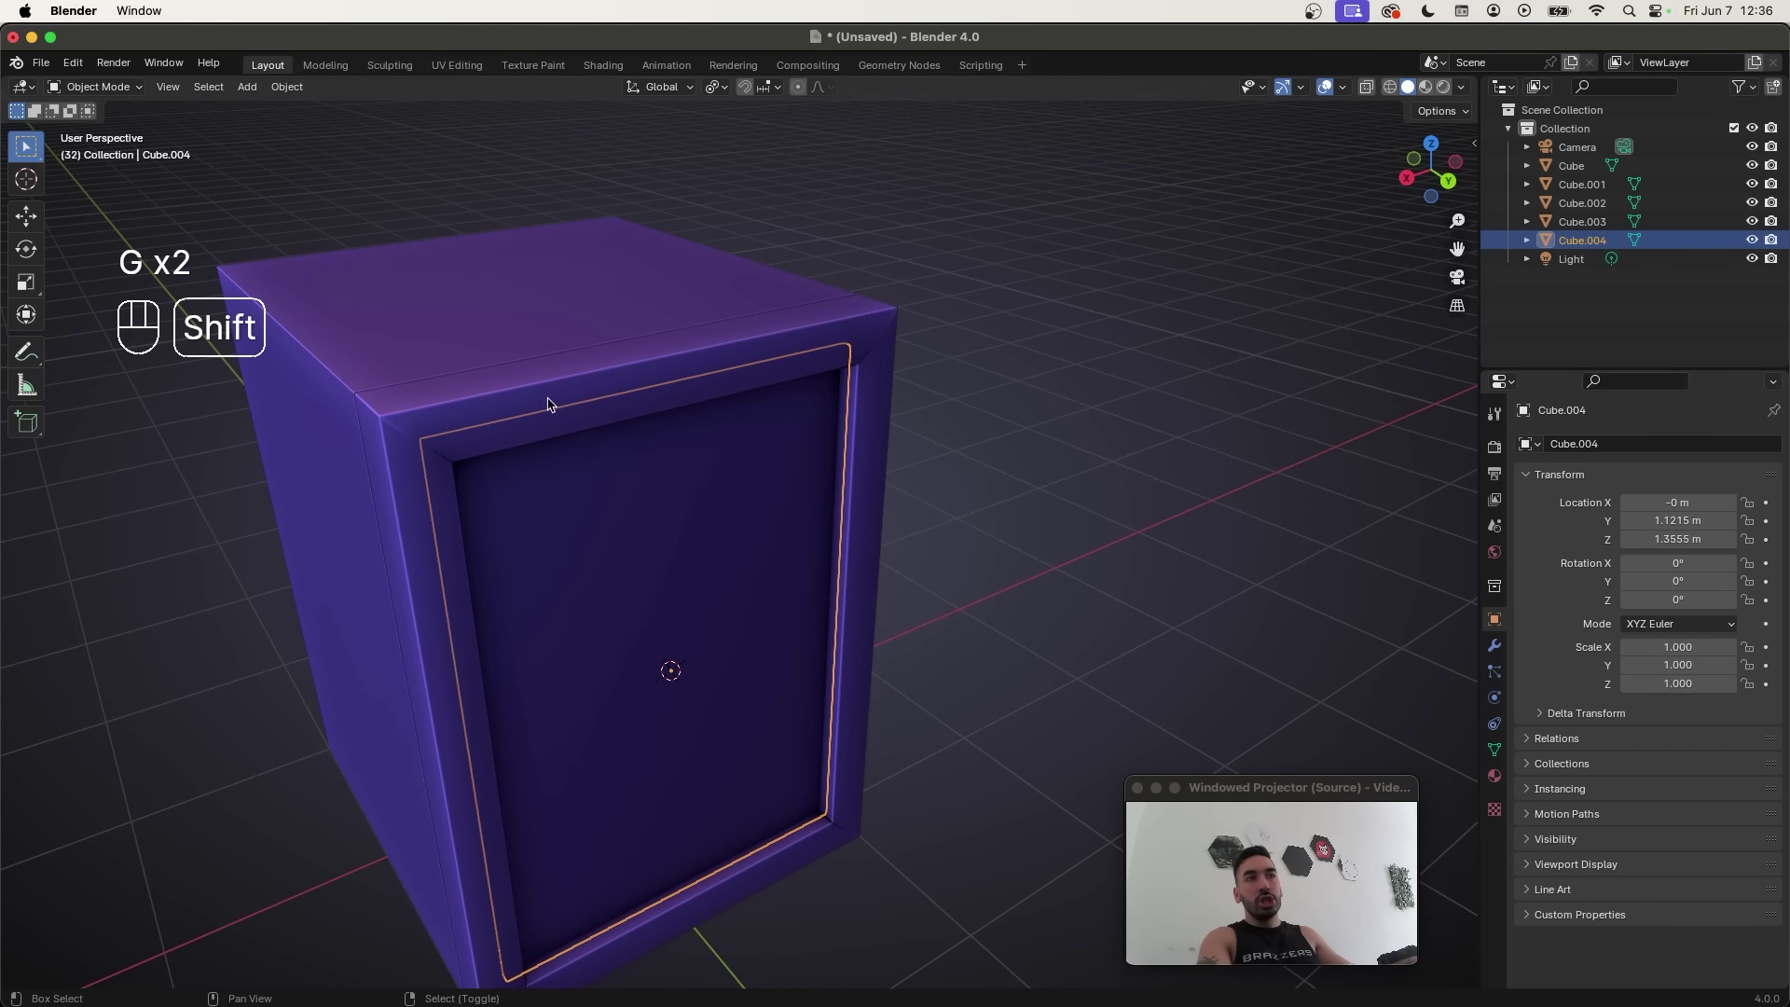
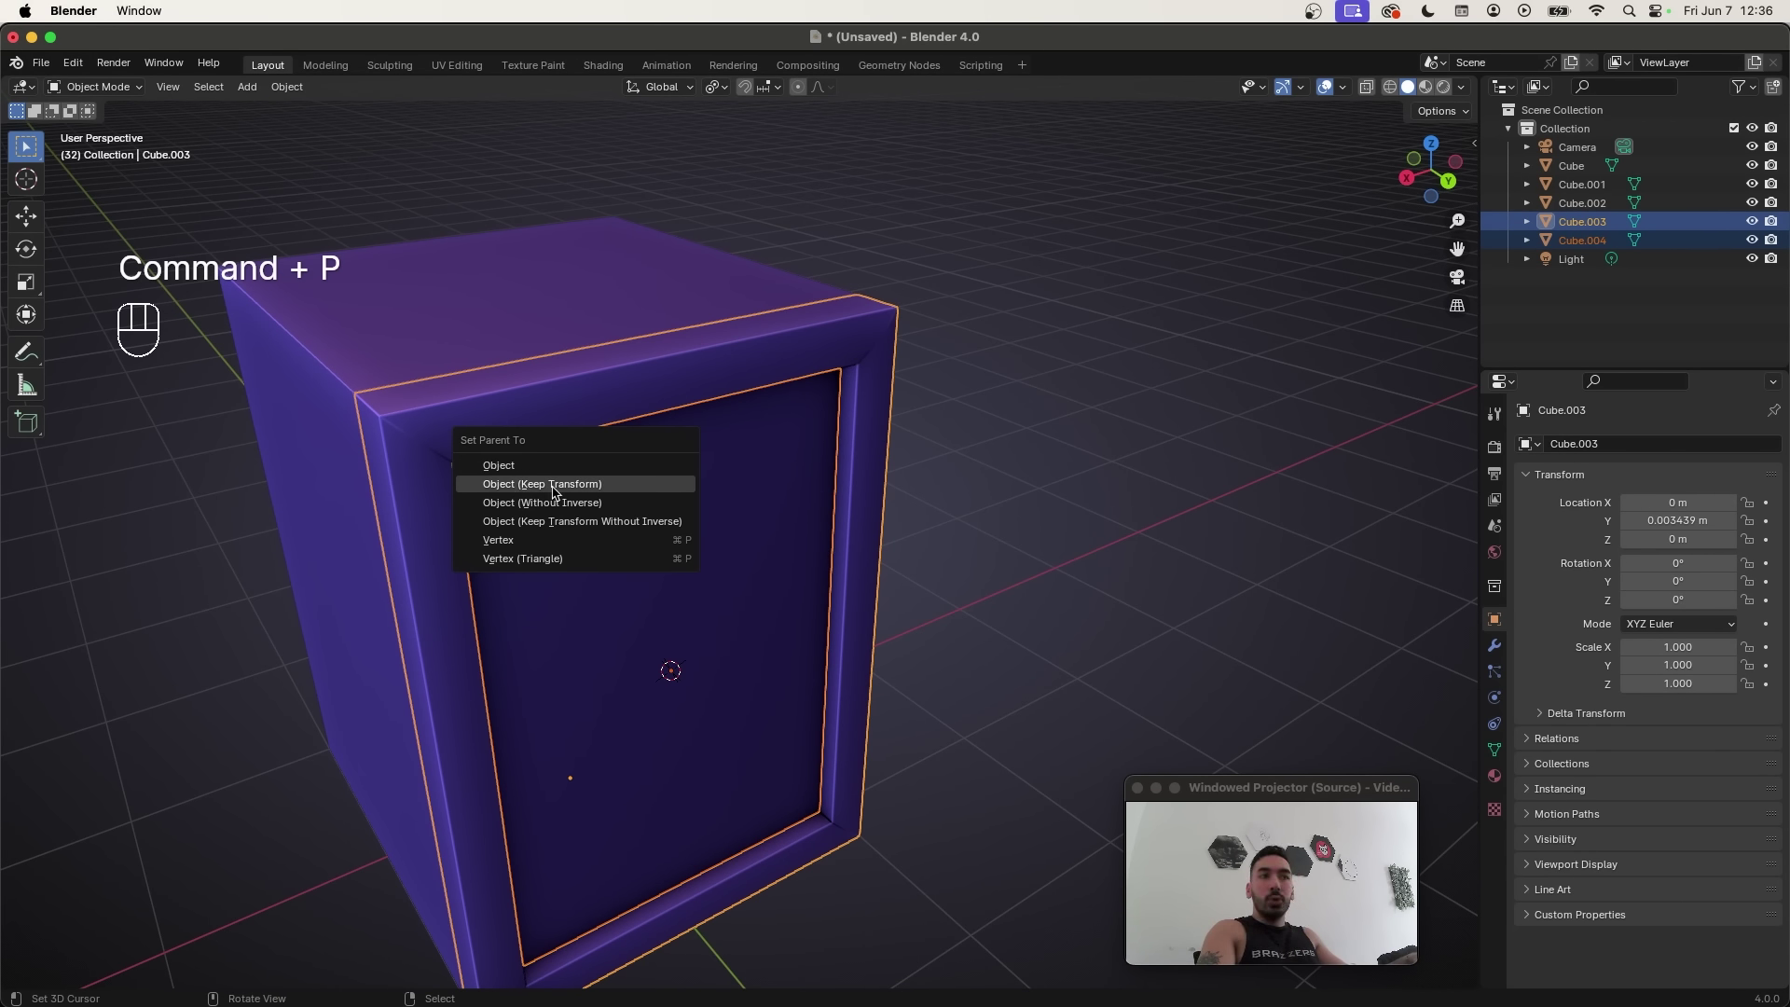
{"action": "left_click", "coordinate": [834, 443]}
{"action": "key", "text": "g"}
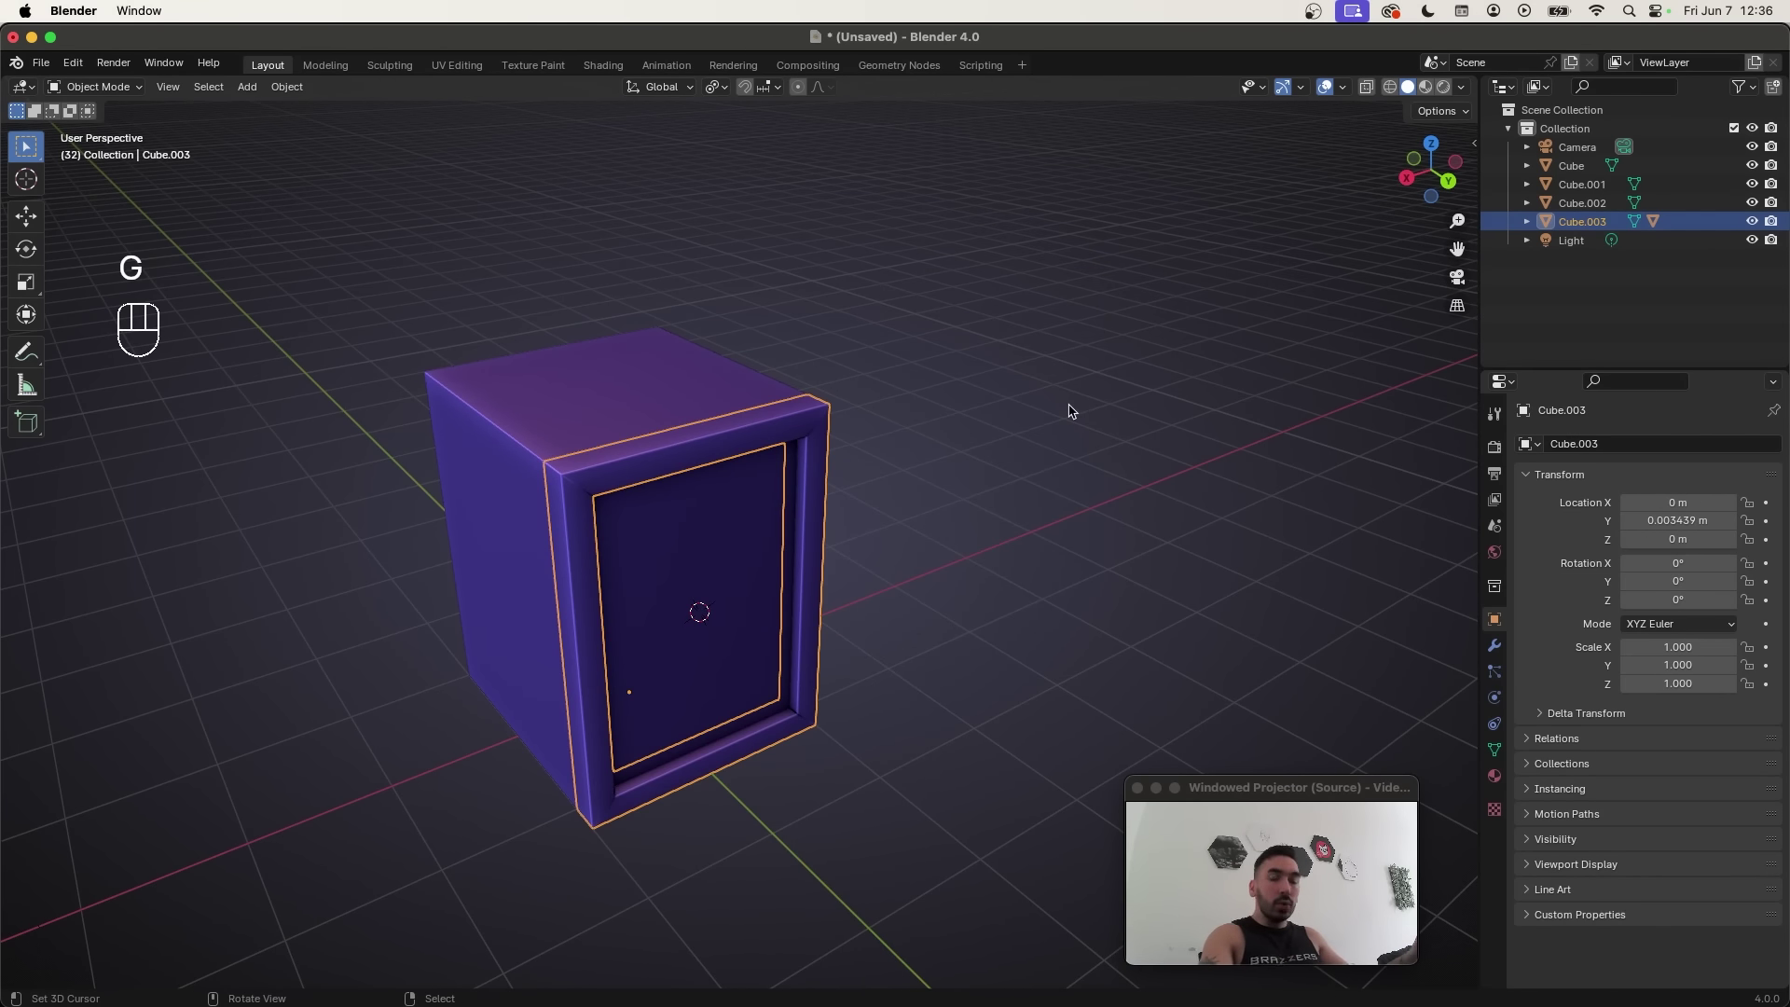
{"action": "key", "text": "g"}
{"action": "key", "text": "g"}
Step: Orbit to the fridge top and enter Edit Mode on the frame to start the hinge
{"action": "left_click_drag", "start_coordinate": [819, 431], "coordinate": [814, 477]}
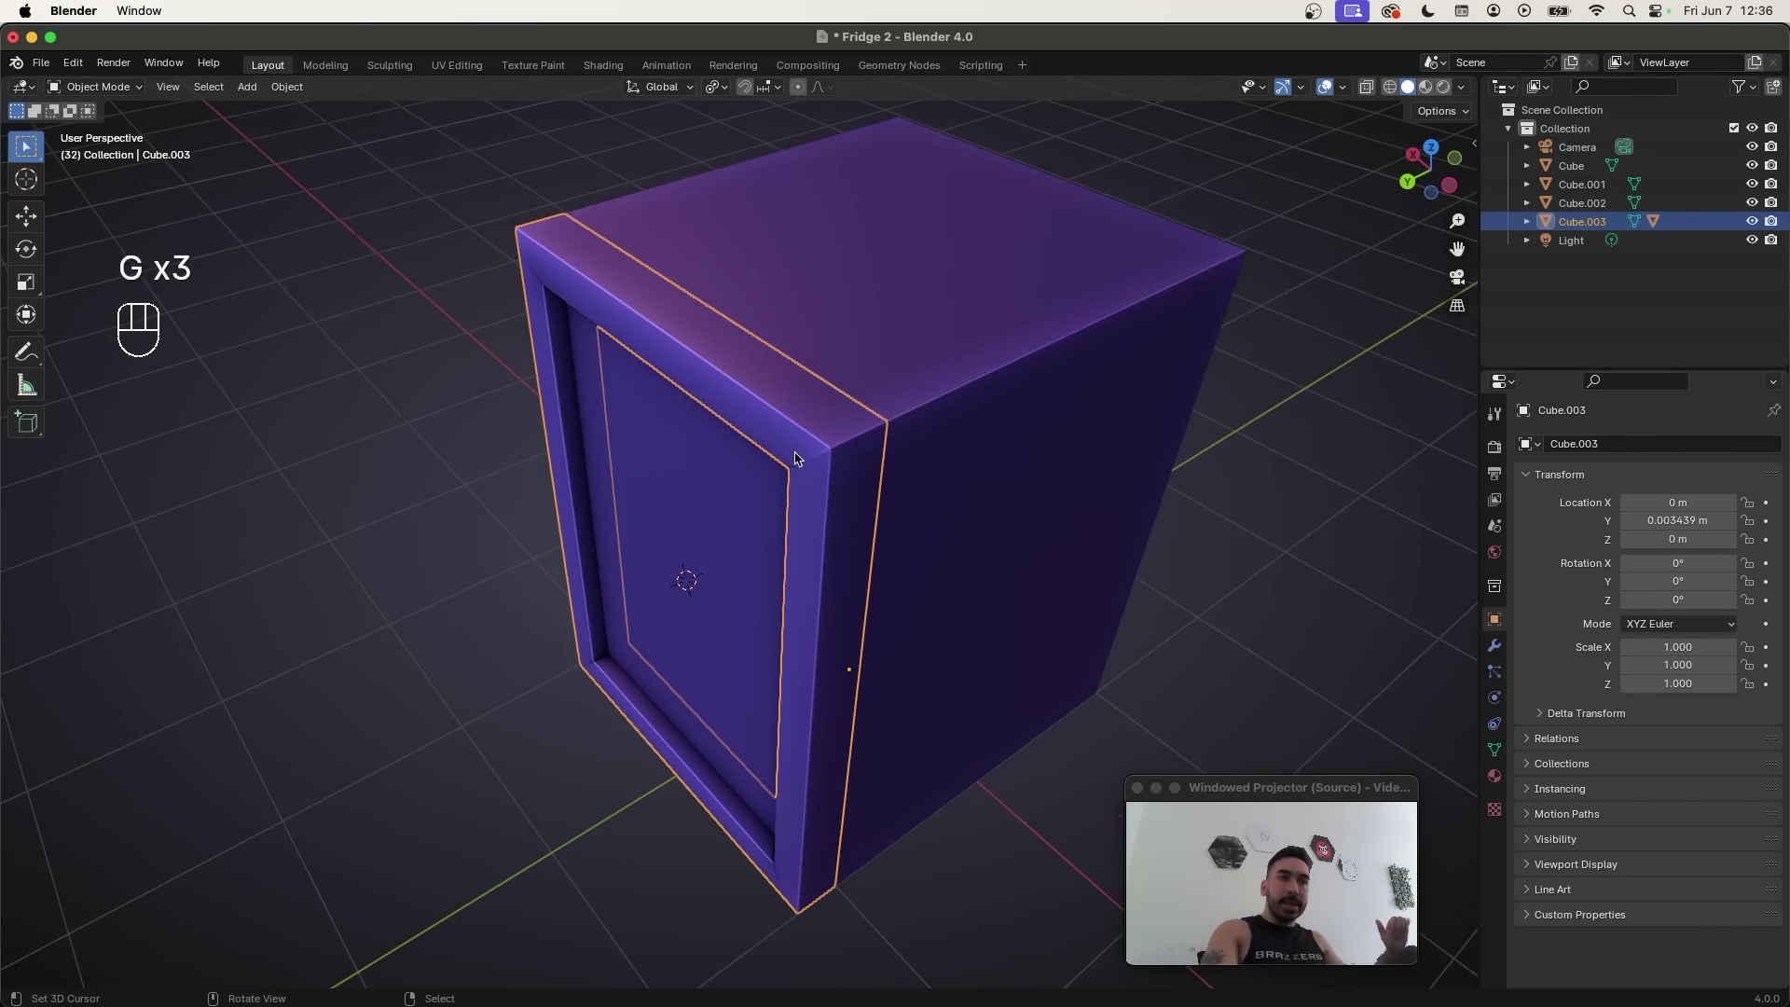
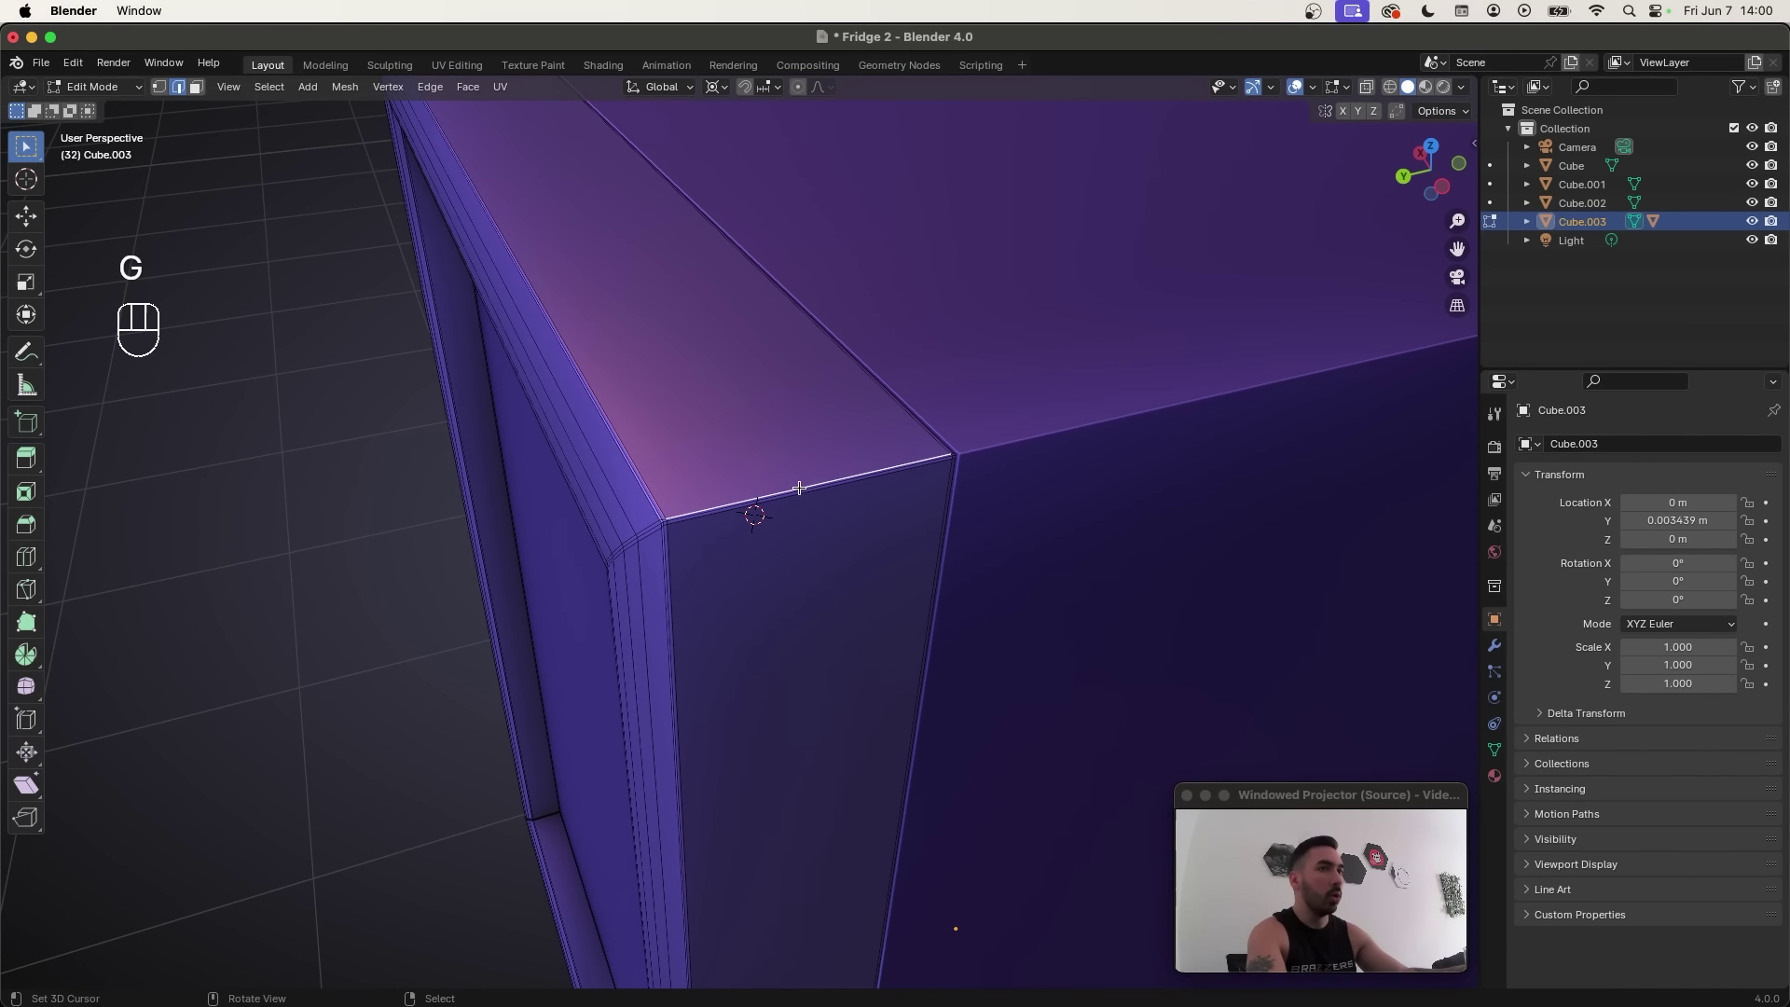
{"action": "key", "text": "shift+s"}
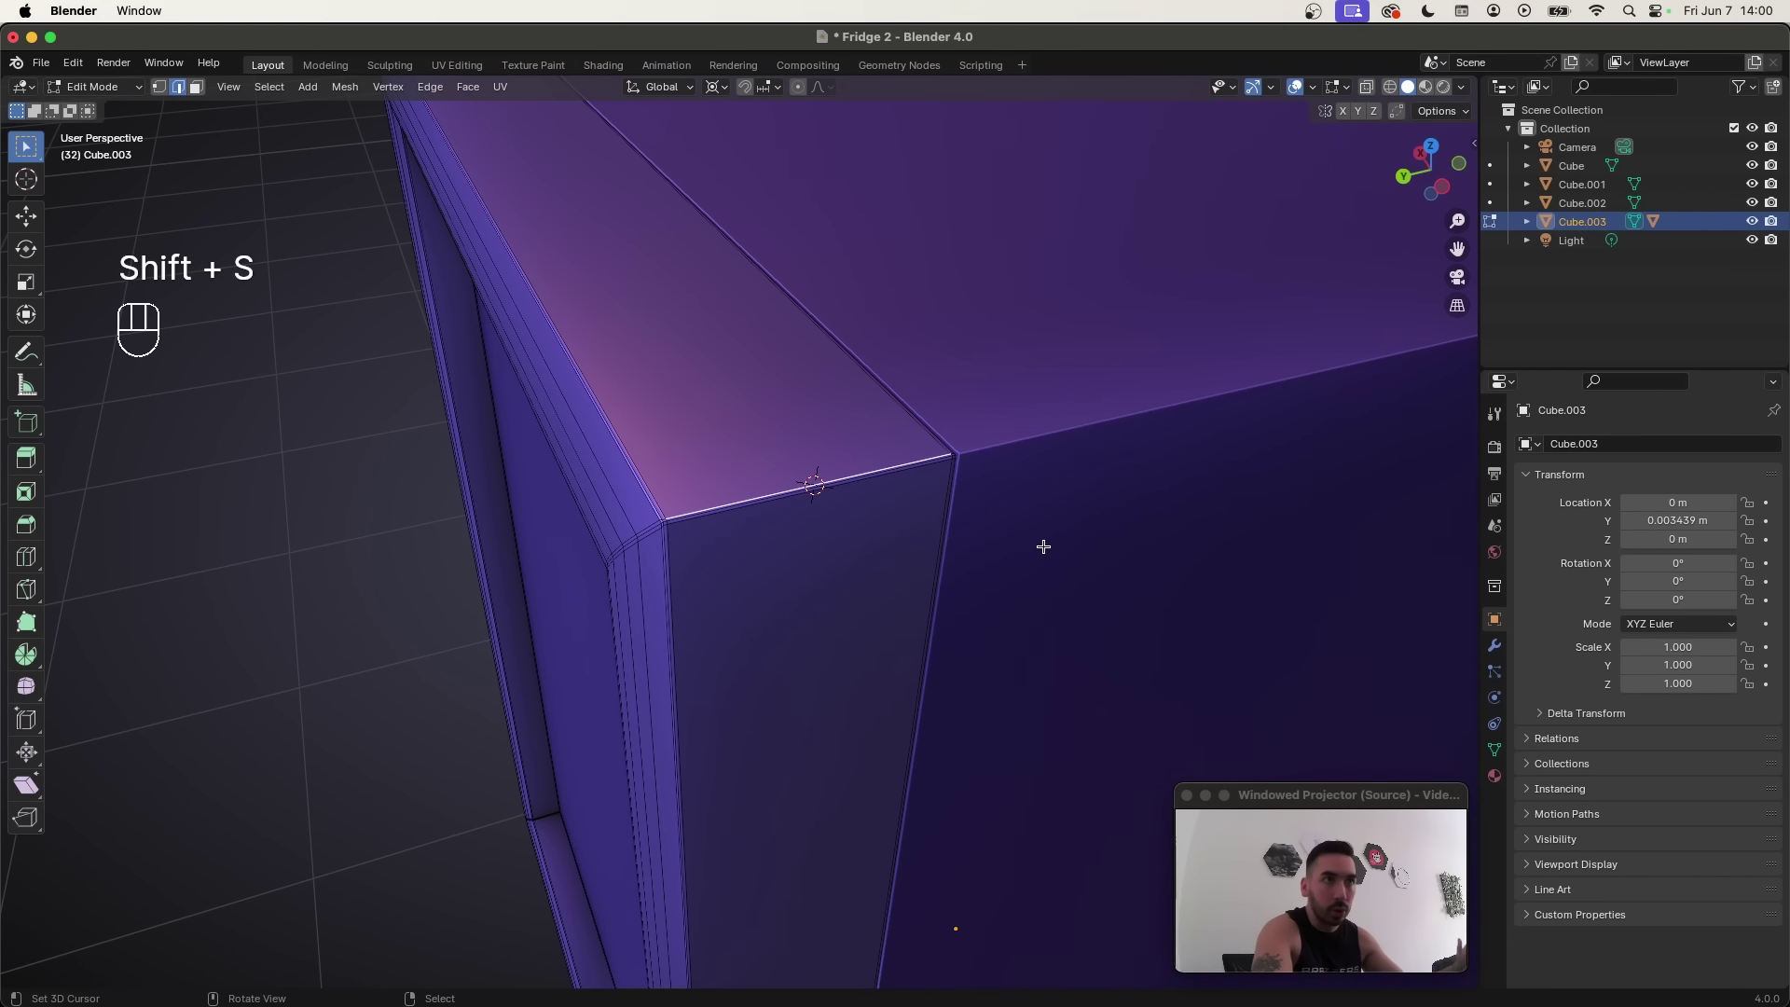
{"action": "key", "text": "Tab"}
Step: Add a circle mesh, shrink it, and place it at the back left corner of the fridge top
{"action": "left_click_drag", "start_coordinate": [912, 541], "coordinate": [876, 537]}
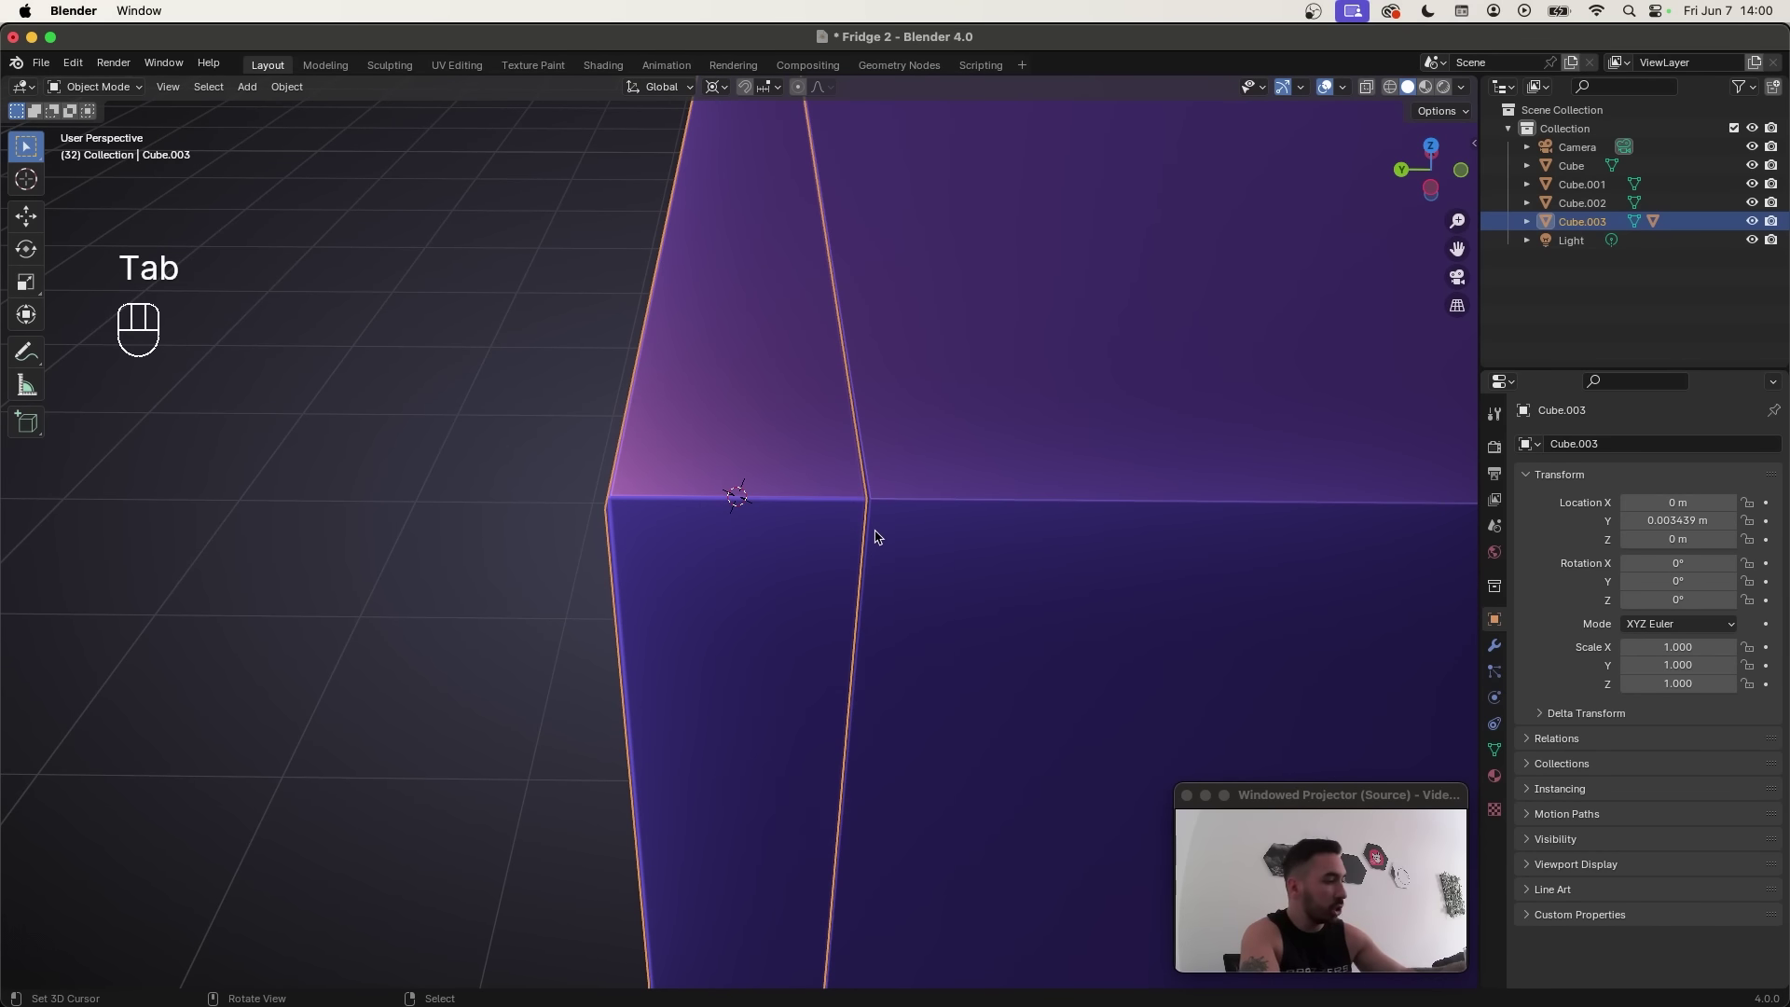
{"action": "key", "text": "shift+a"}
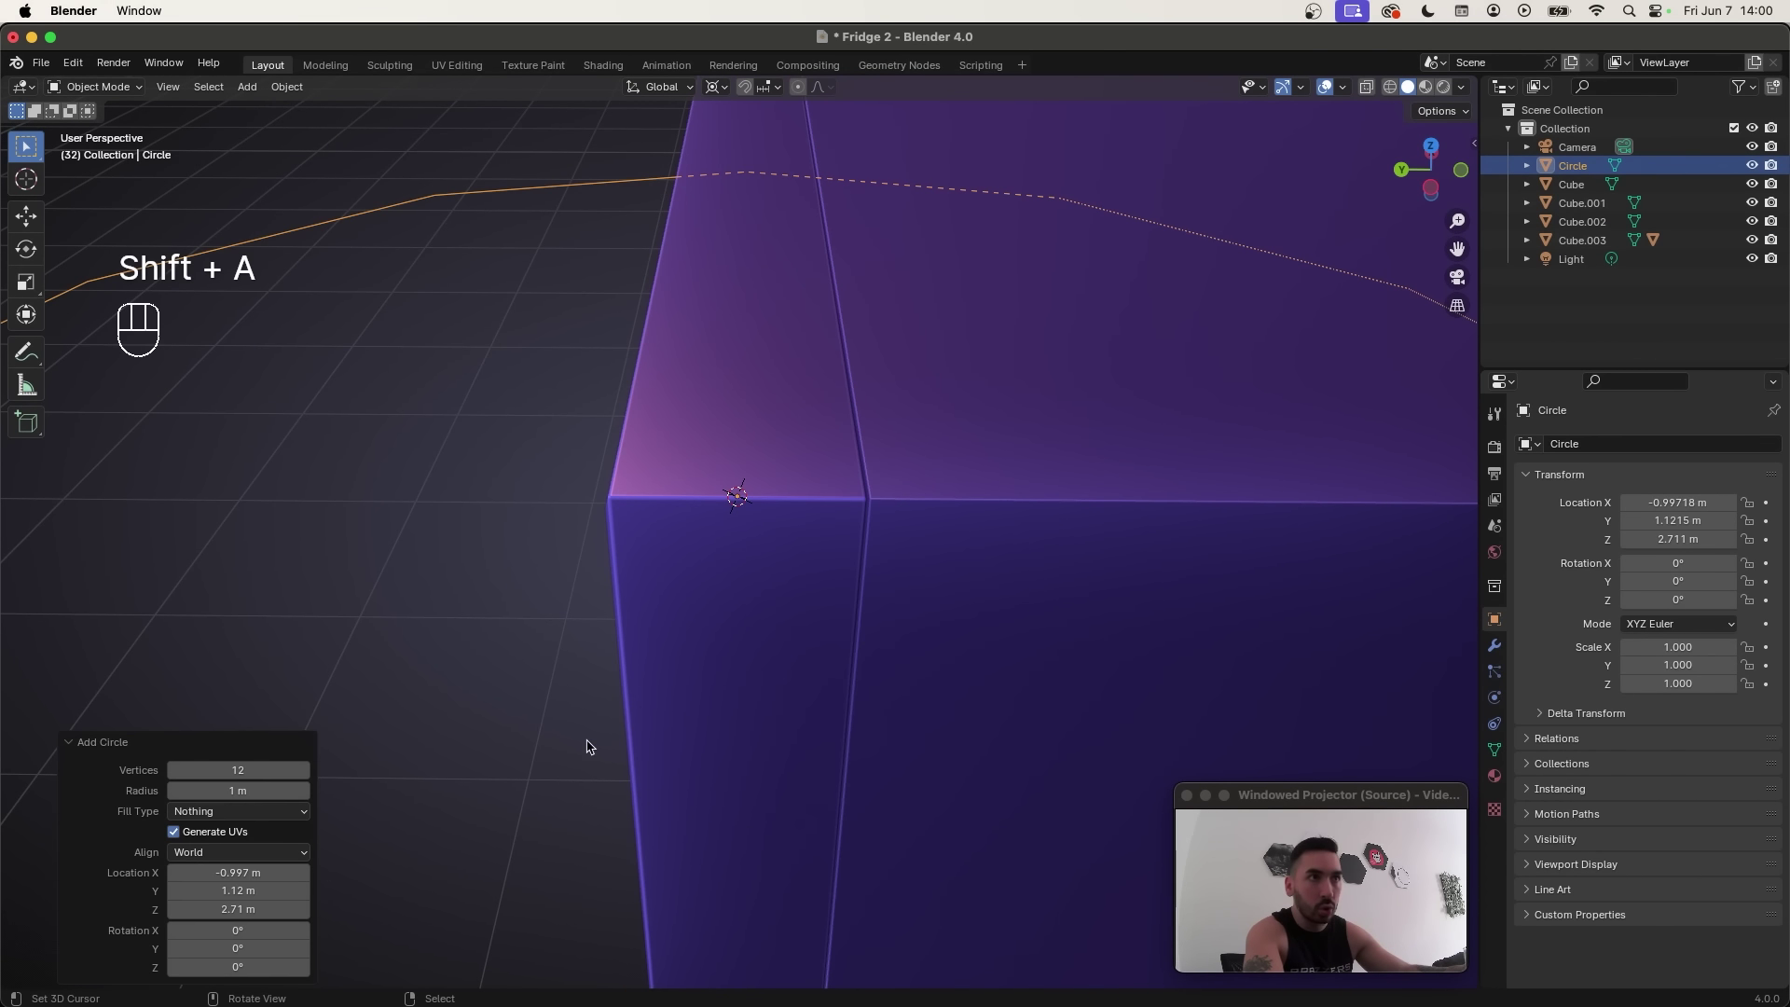
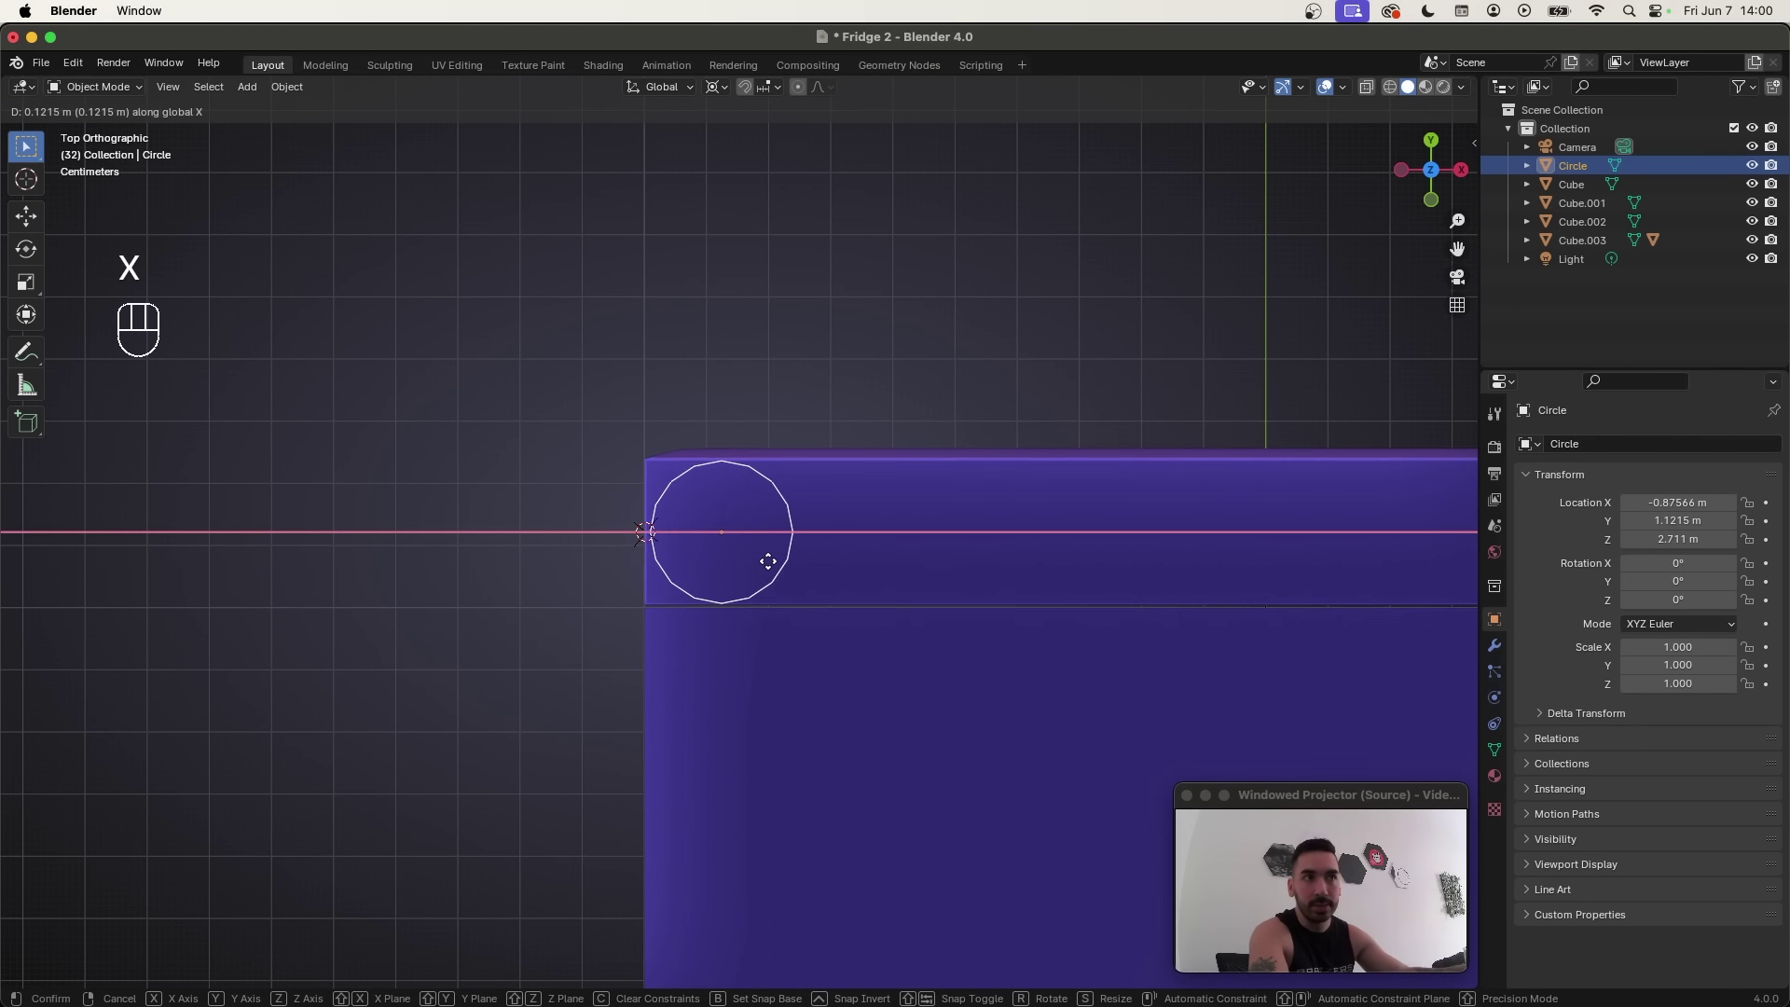
{"action": "left_click", "coordinate": [778, 563]}
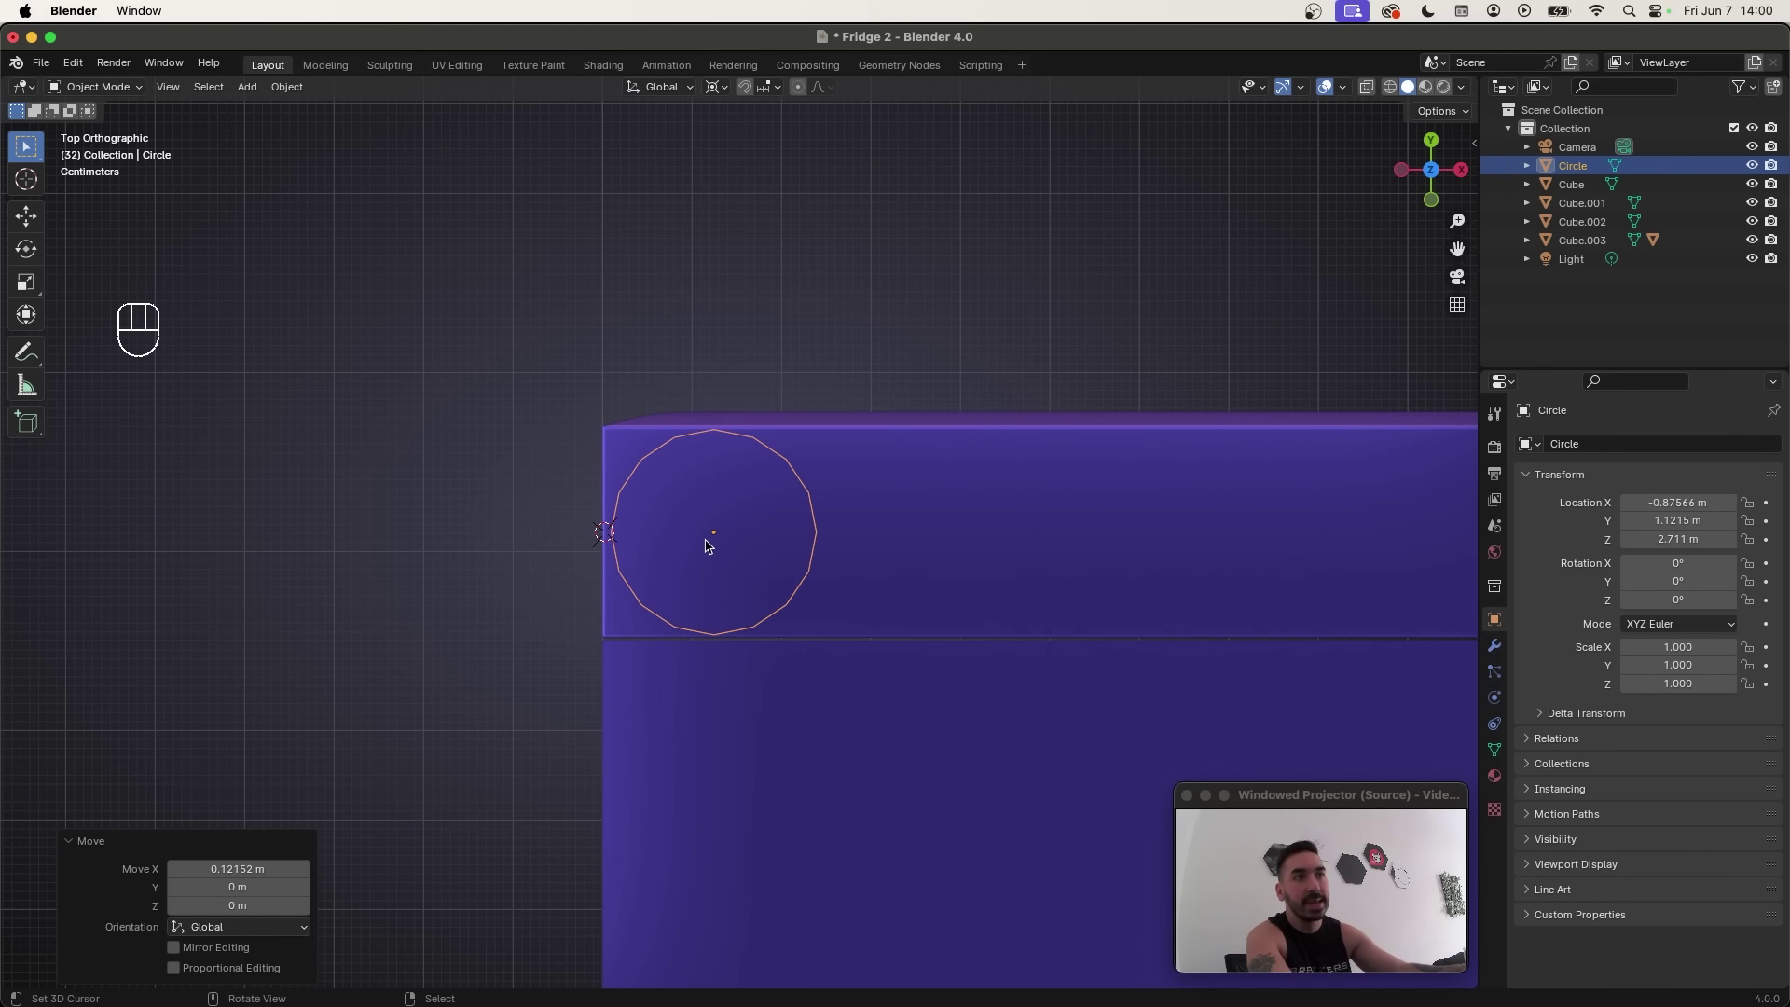
{"action": "key", "text": "g"}
{"action": "key", "text": "x"}
{"action": "left_click", "coordinate": [760, 551]}
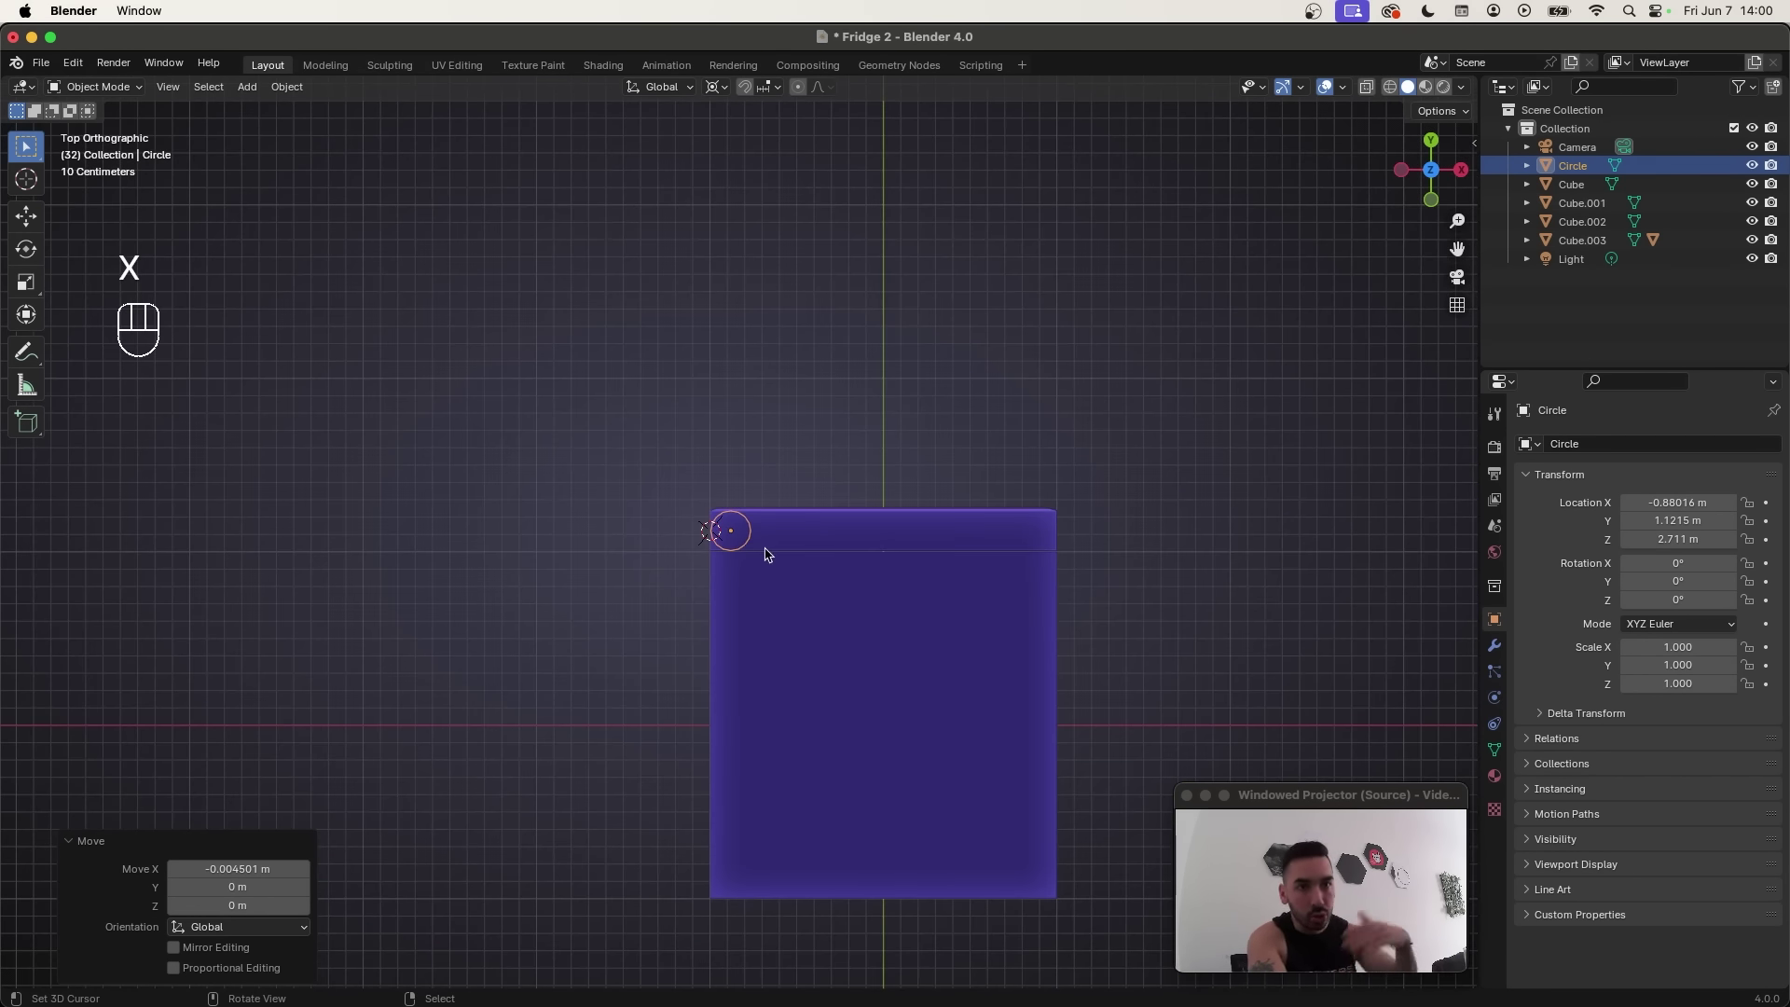
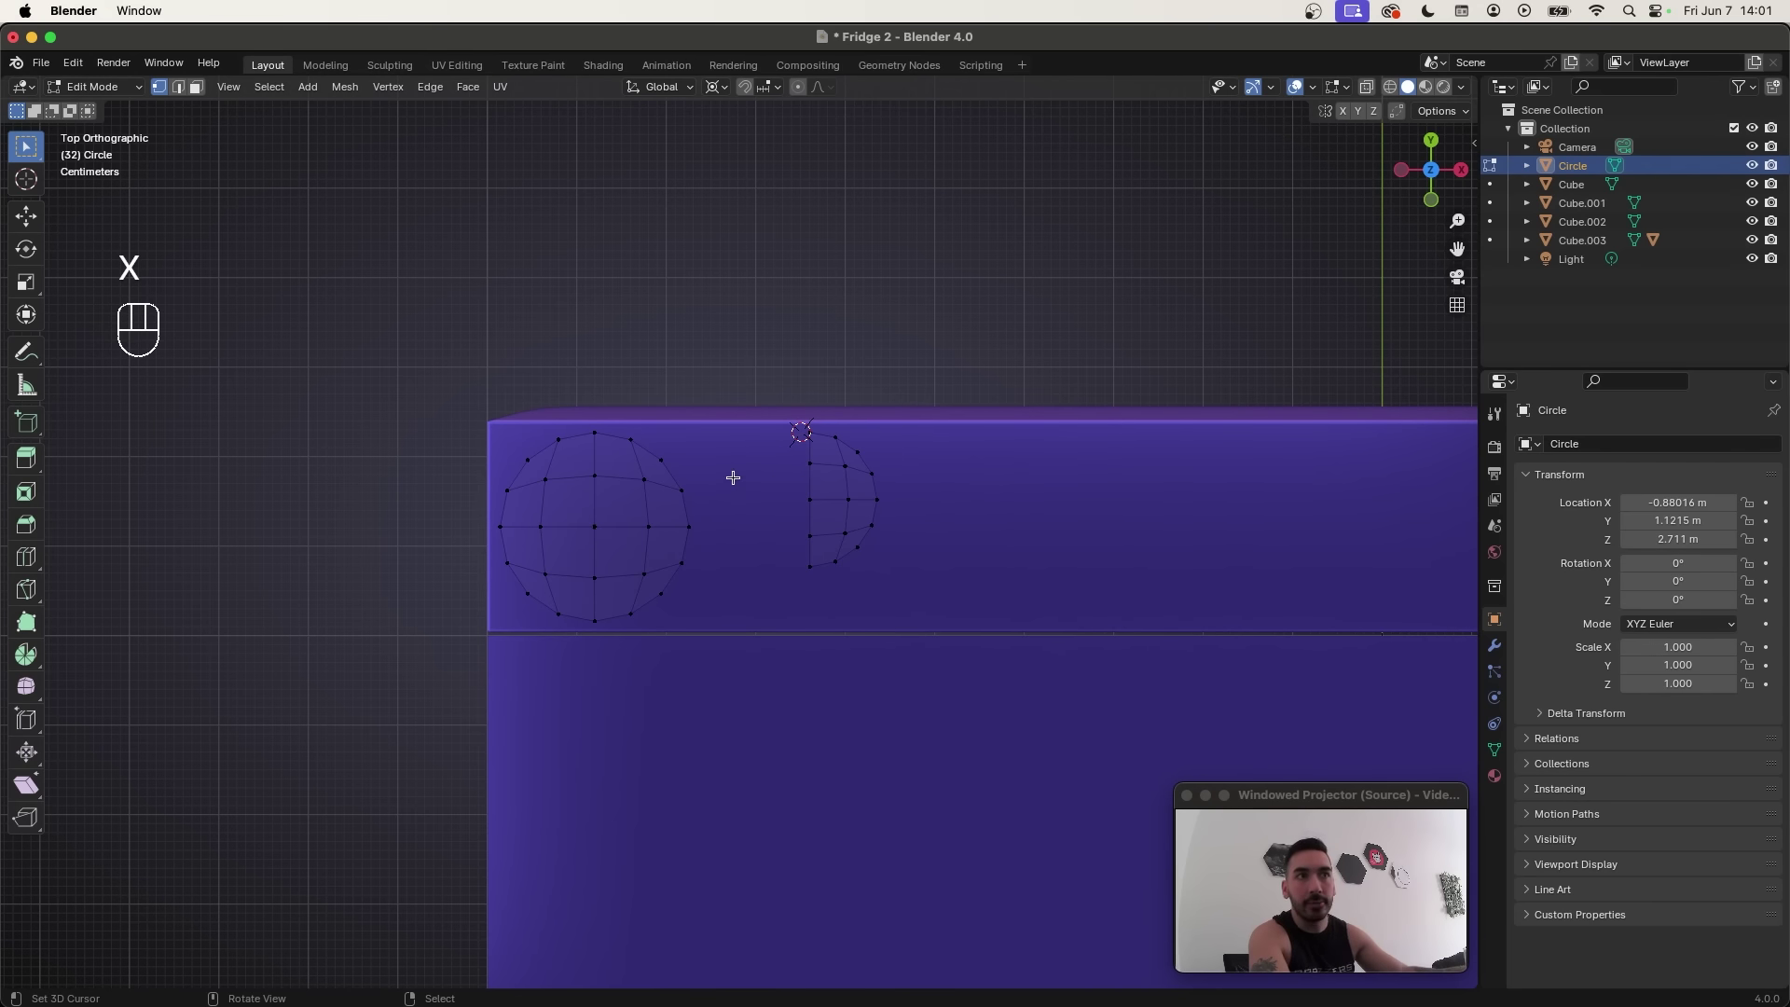
Step: Select the opposite edge paths of the filled circle and bridge them into the pill-shaped slab
{"action": "key", "text": "a"}
{"action": "key", "text": "a"}
{"action": "key", "text": "shift+x"}
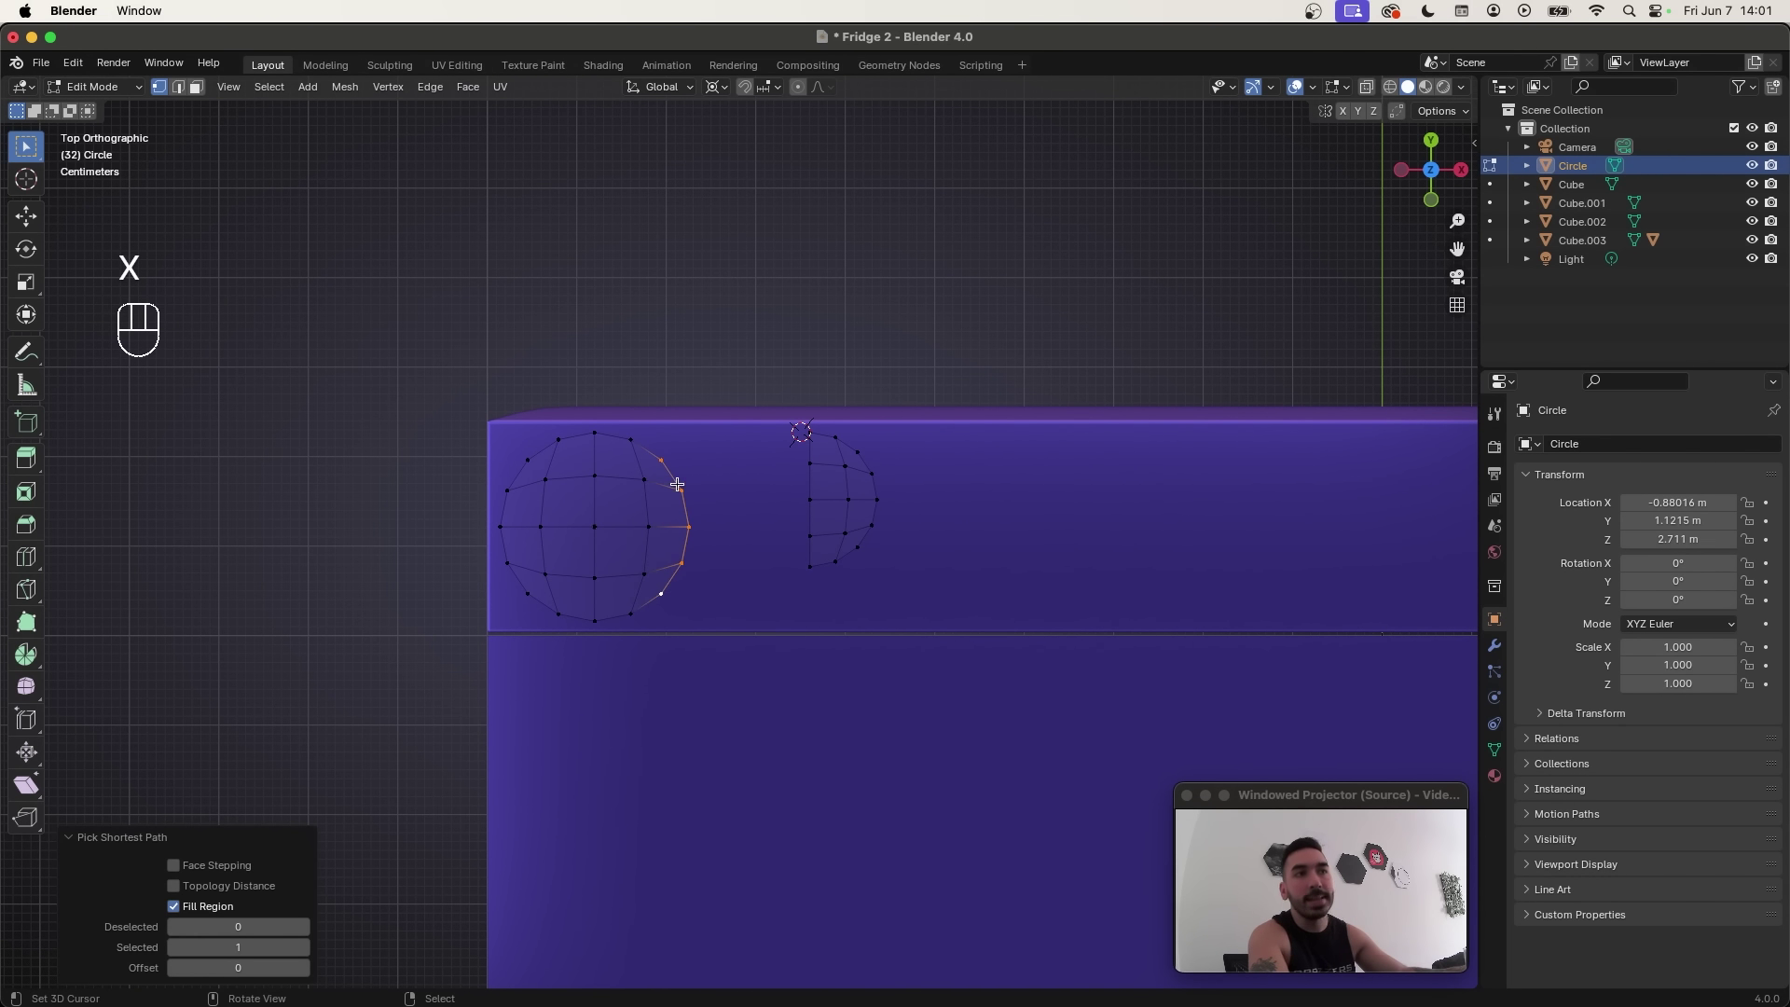
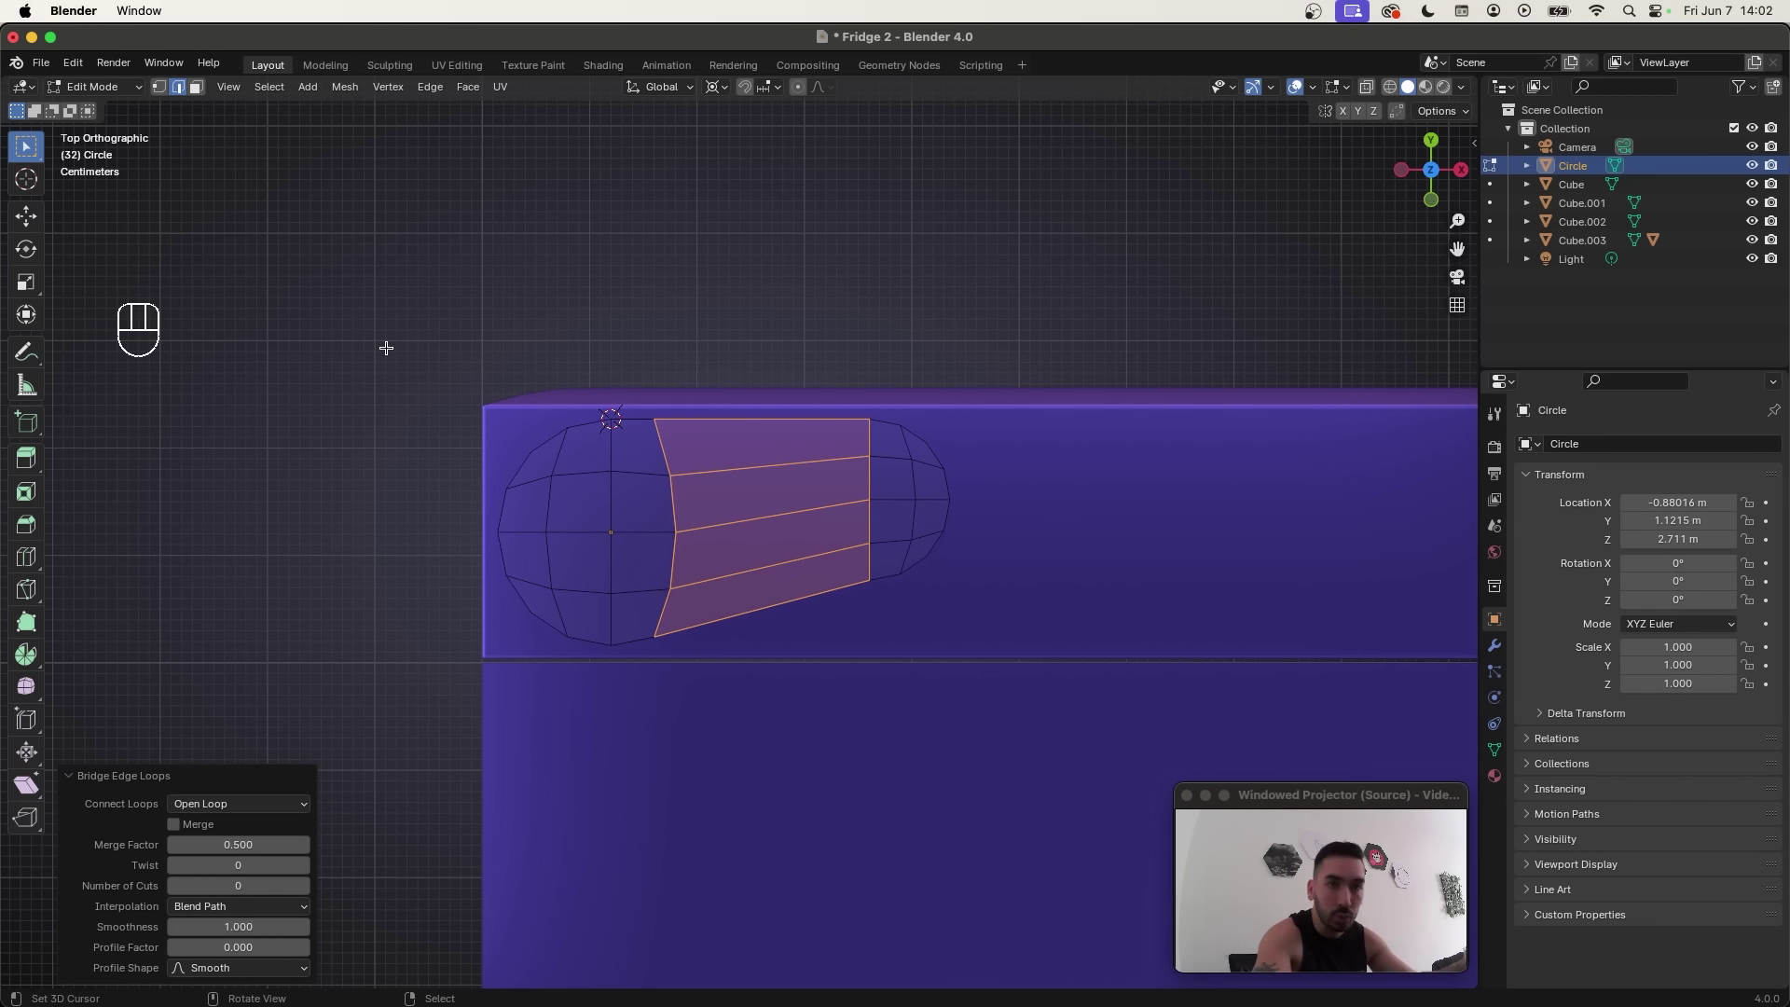
{"action": "key", "text": "Tab"}
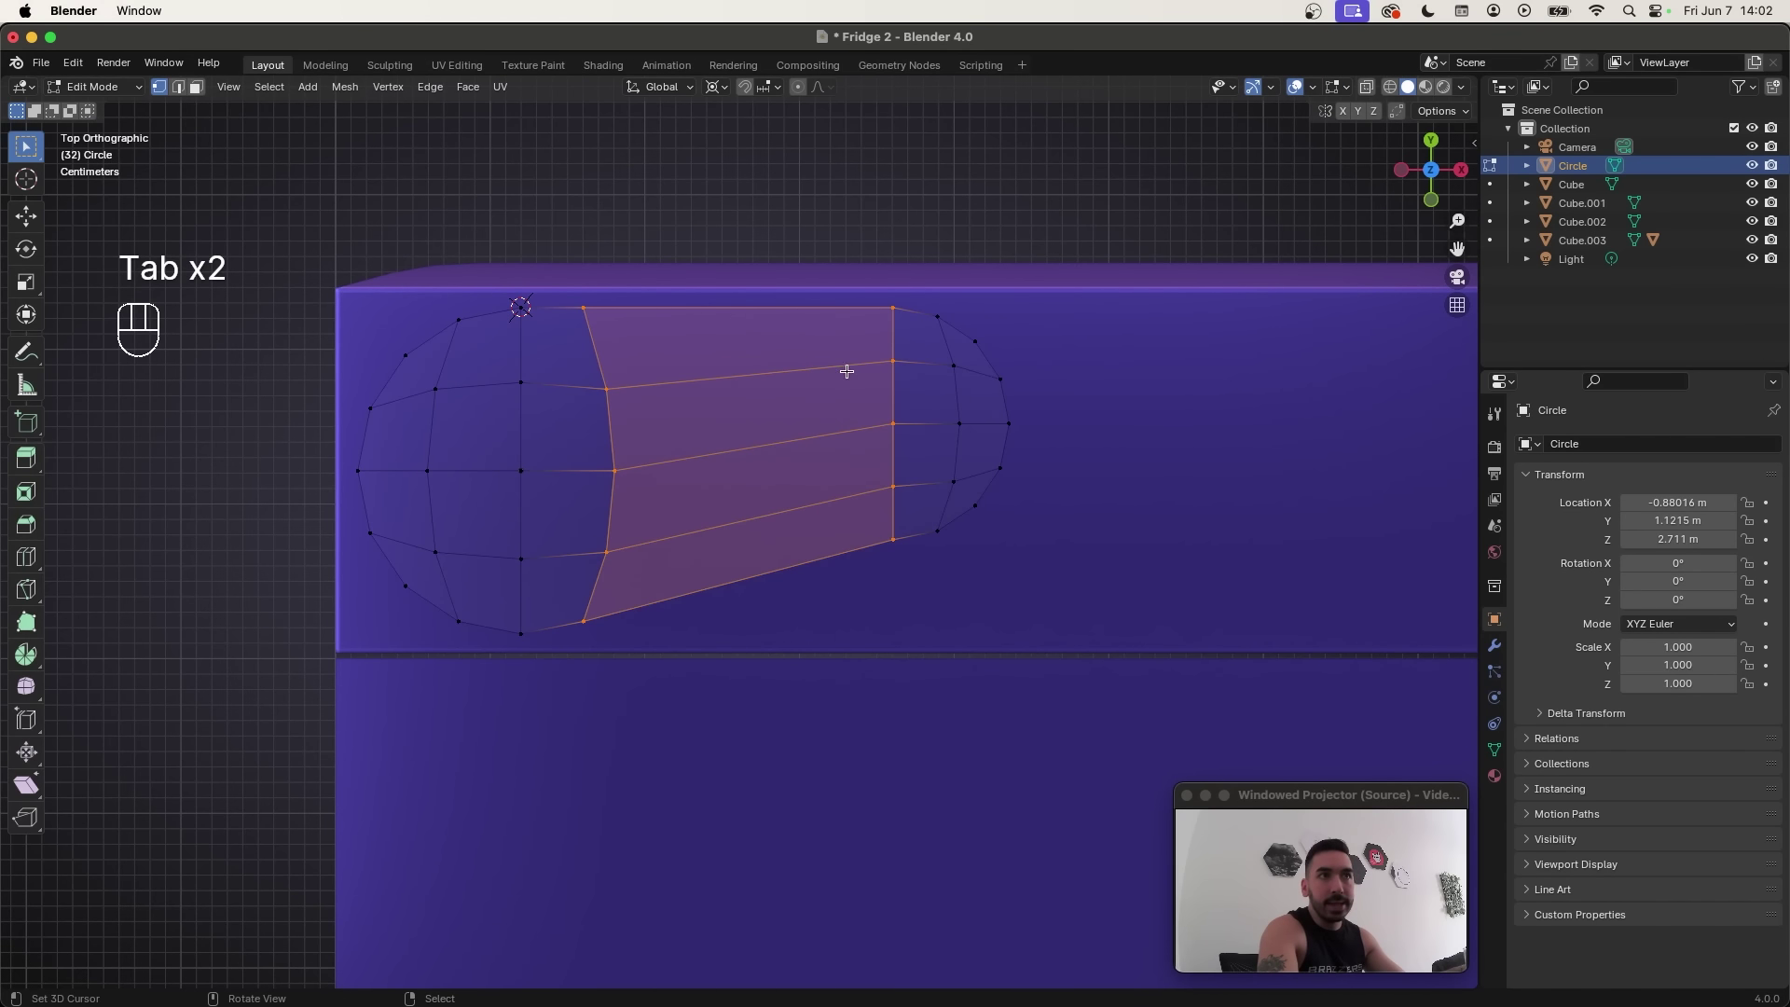
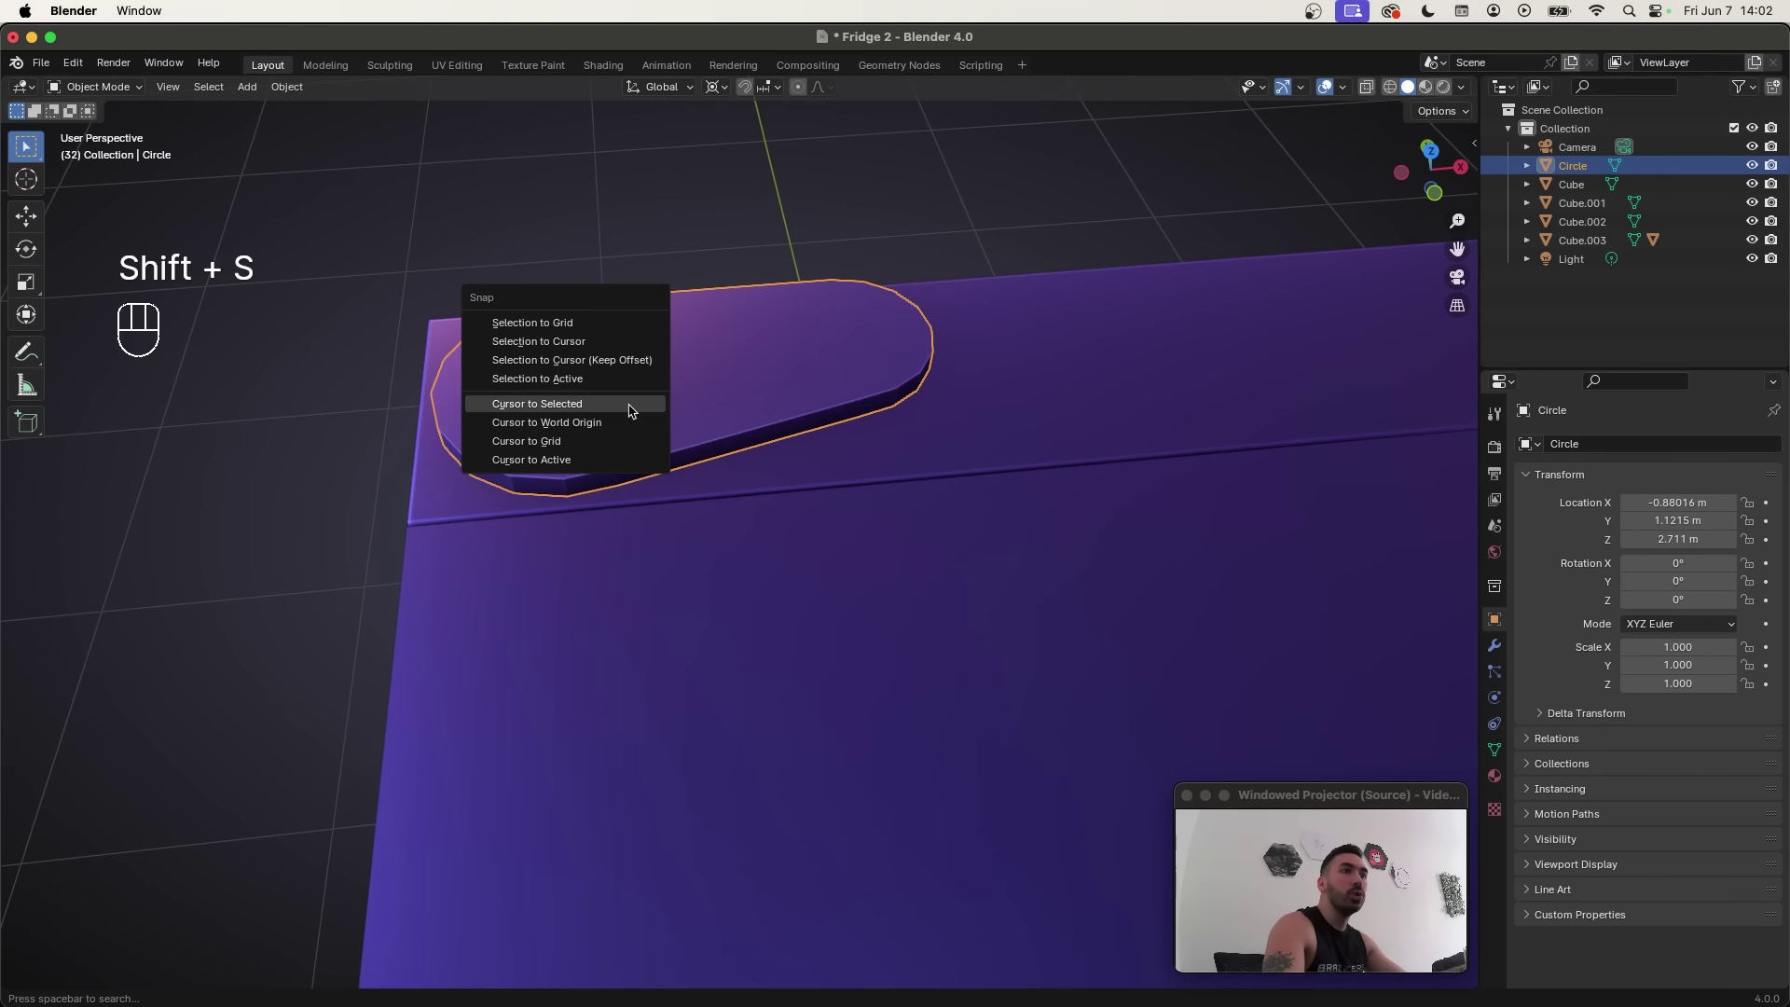
Step: Orbit to the pill slab on the fridge top and select it in Edit Mode
{"action": "middle_click", "coordinate": [611, 418]}
{"action": "left_click_drag", "start_coordinate": [607, 397], "coordinate": [783, 464]}
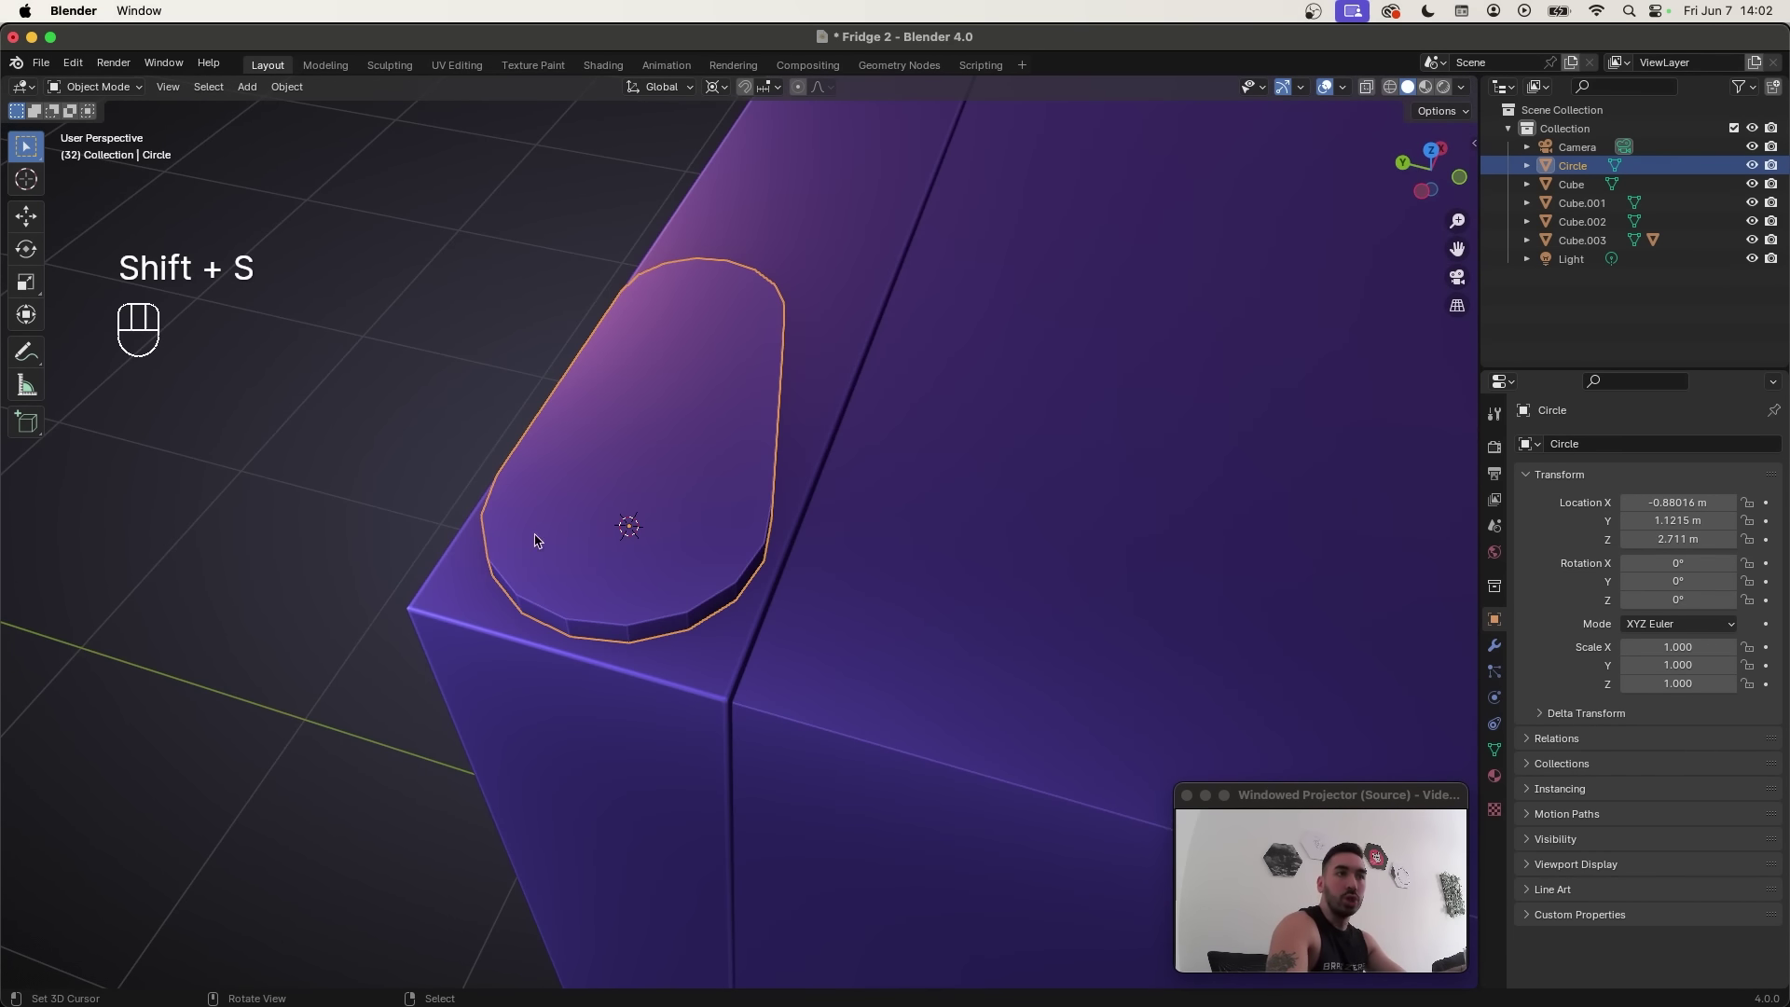
{"action": "key", "text": "Tab"}
{"action": "key", "text": "x"}
{"action": "left_click", "coordinate": [655, 454]}
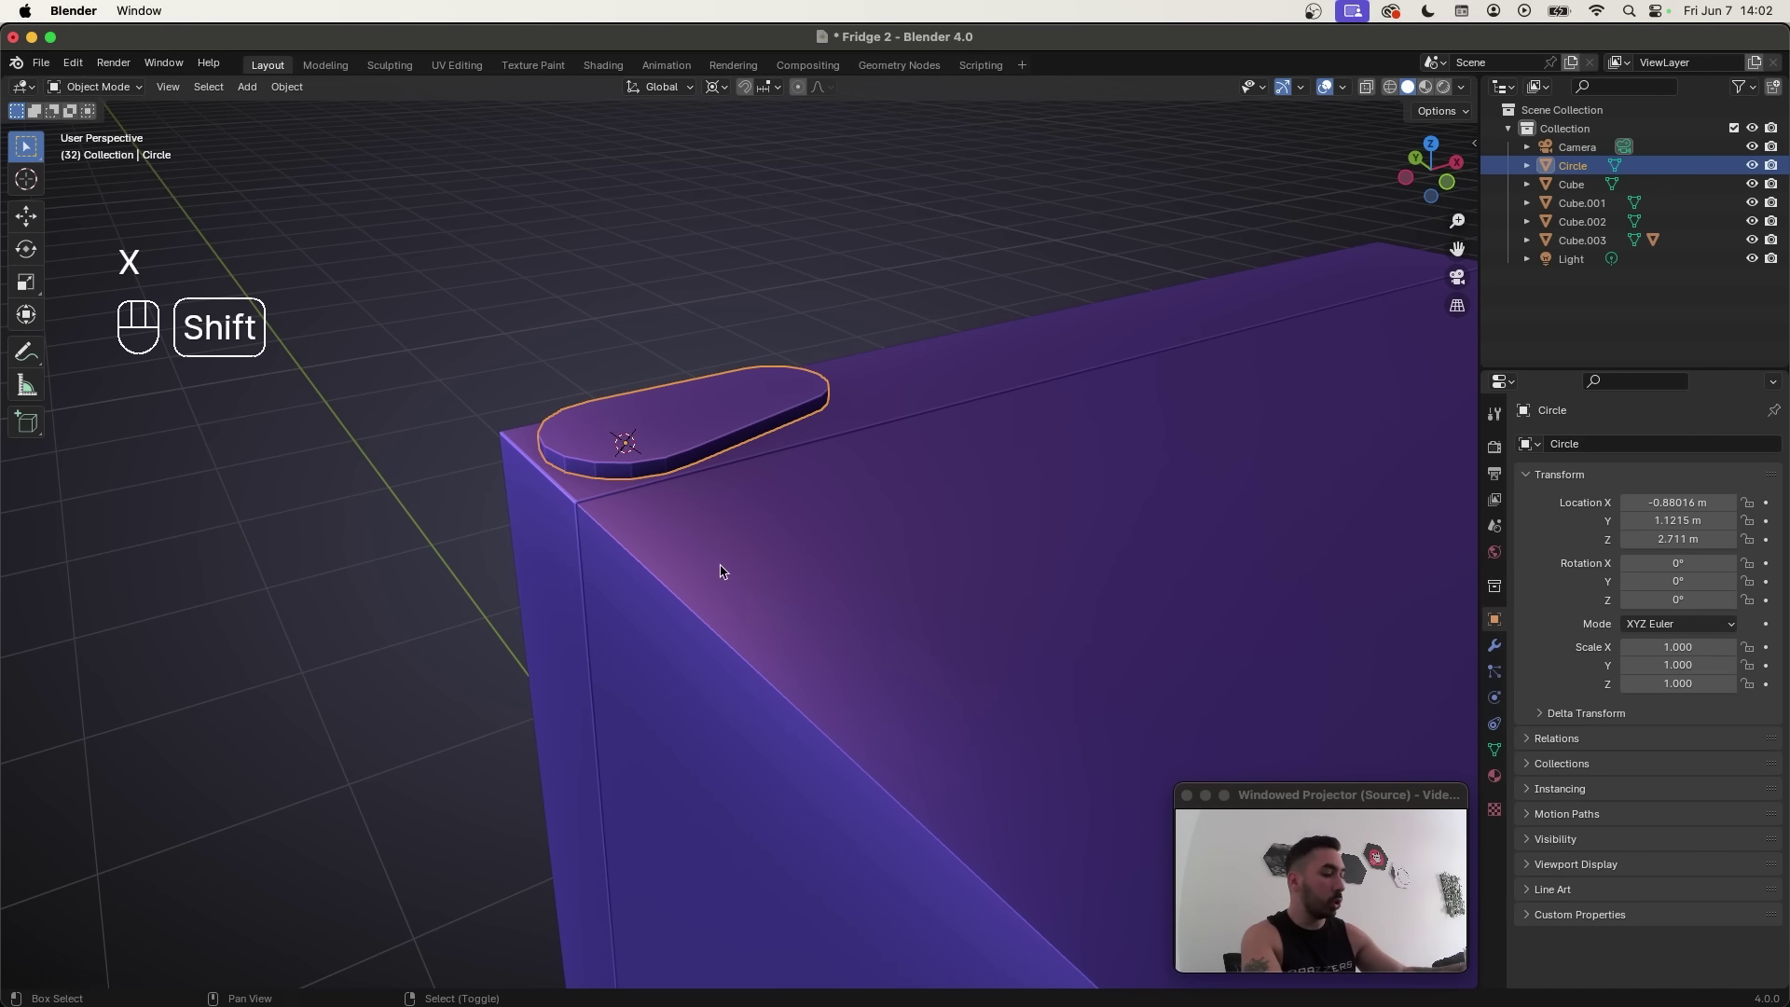
Step: Duplicate the slab as Circle.001 and mirror it by scaling -1 on Y
{"action": "key", "text": "shift+d"}
{"action": "left_click", "coordinate": [712, 402]}
{"action": "key", "text": "z"}
{"action": "key", "text": "s"}
{"action": "key", "text": "y"}
{"action": "key", "text": "-"}
{"action": "key", "text": "1"}
{"action": "key", "text": "Return"}
{"action": "key", "text": "Return"}
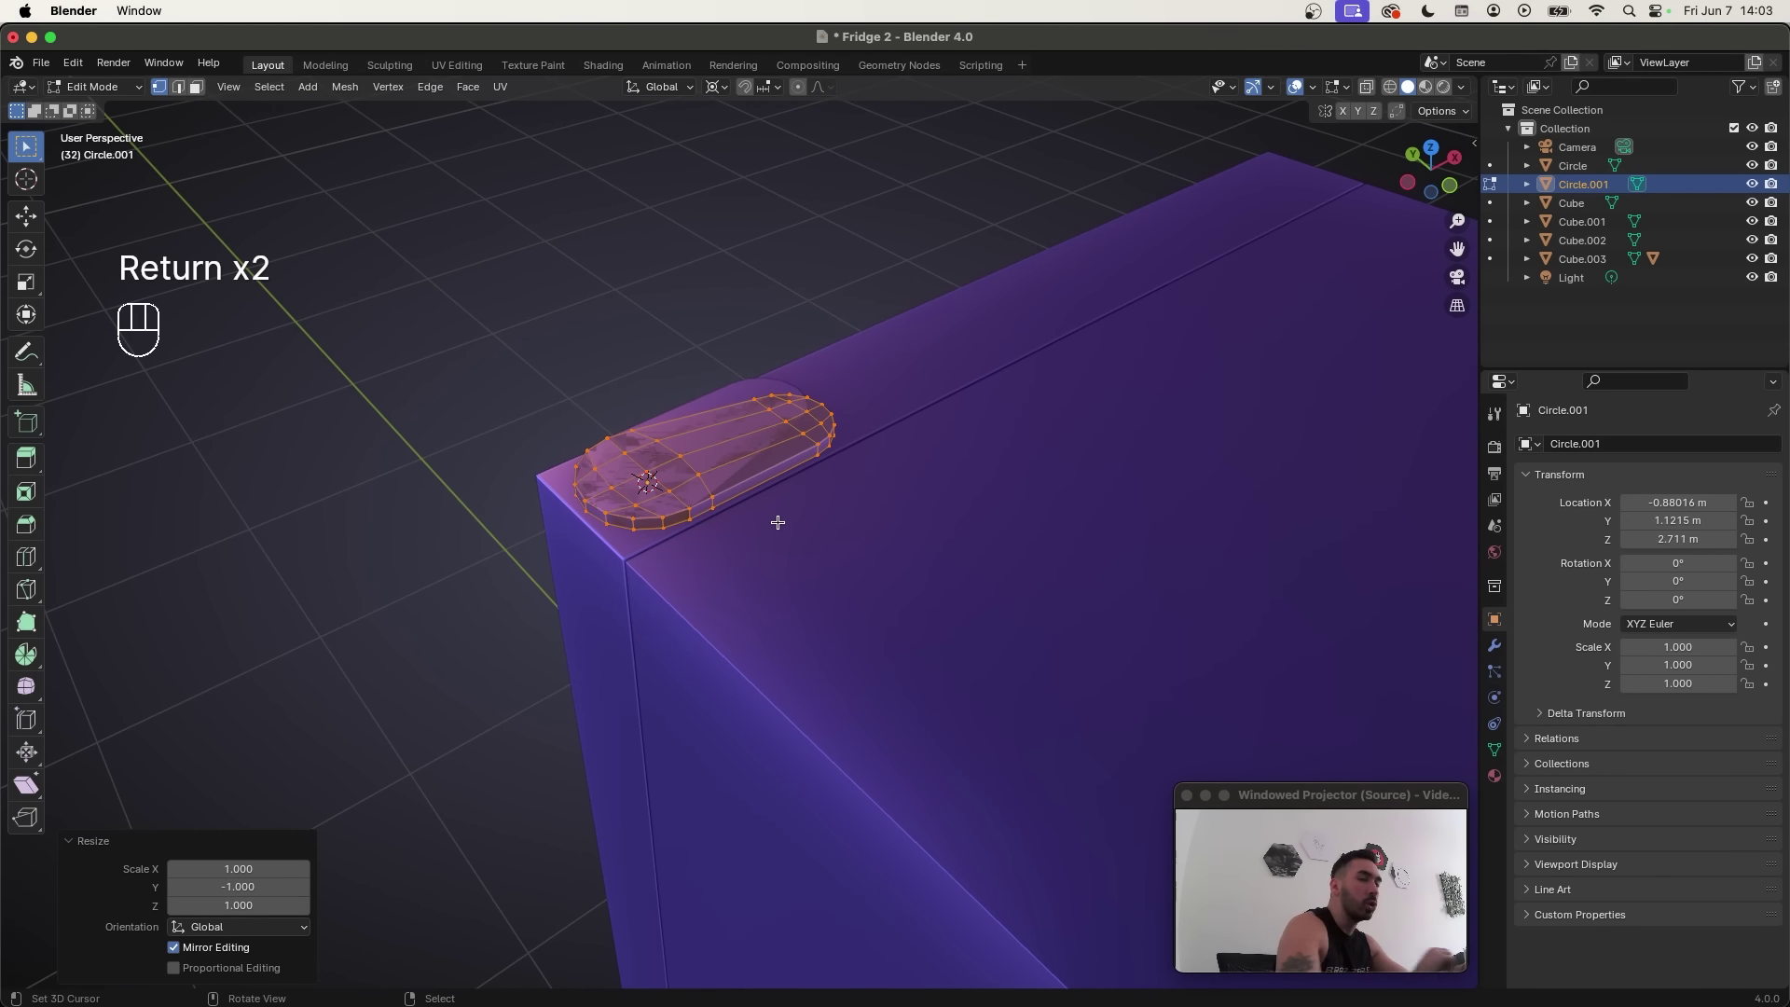
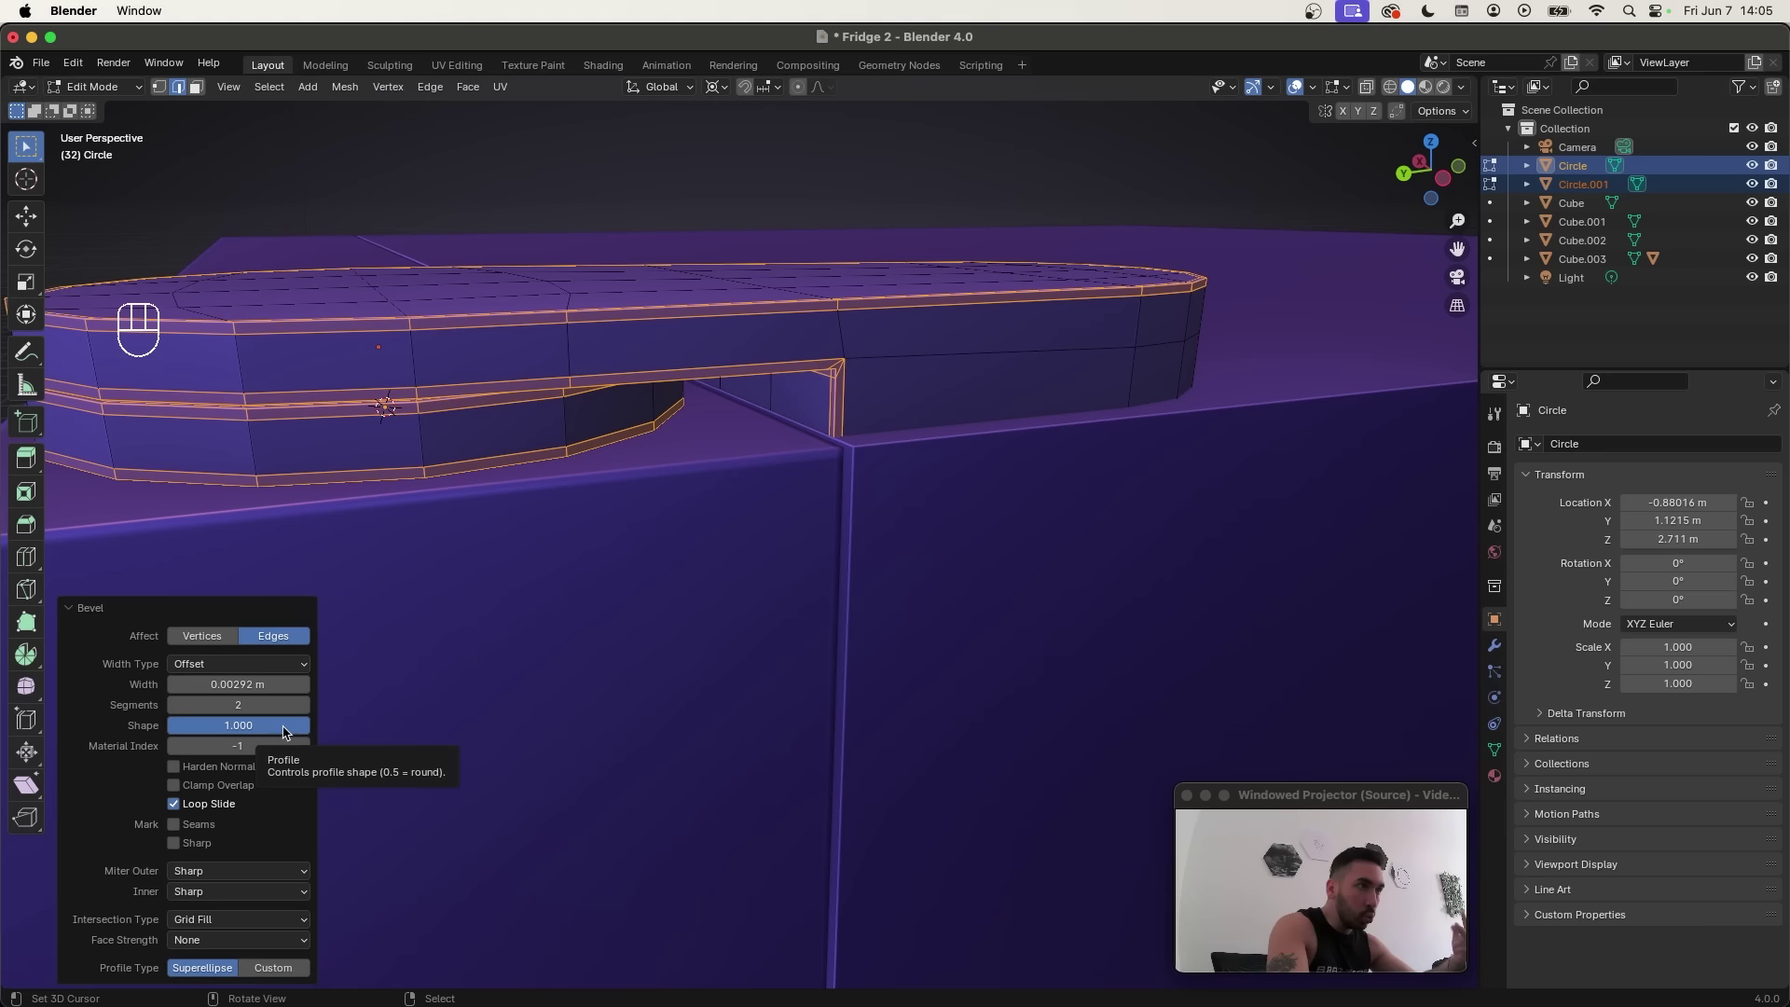
Step: Set the rim bevel to 2 segments with Patch outer miter and return to Object Mode
{"action": "left_click", "coordinate": [137, 870]}
{"action": "left_click_drag", "start_coordinate": [200, 872], "coordinate": [214, 913]}
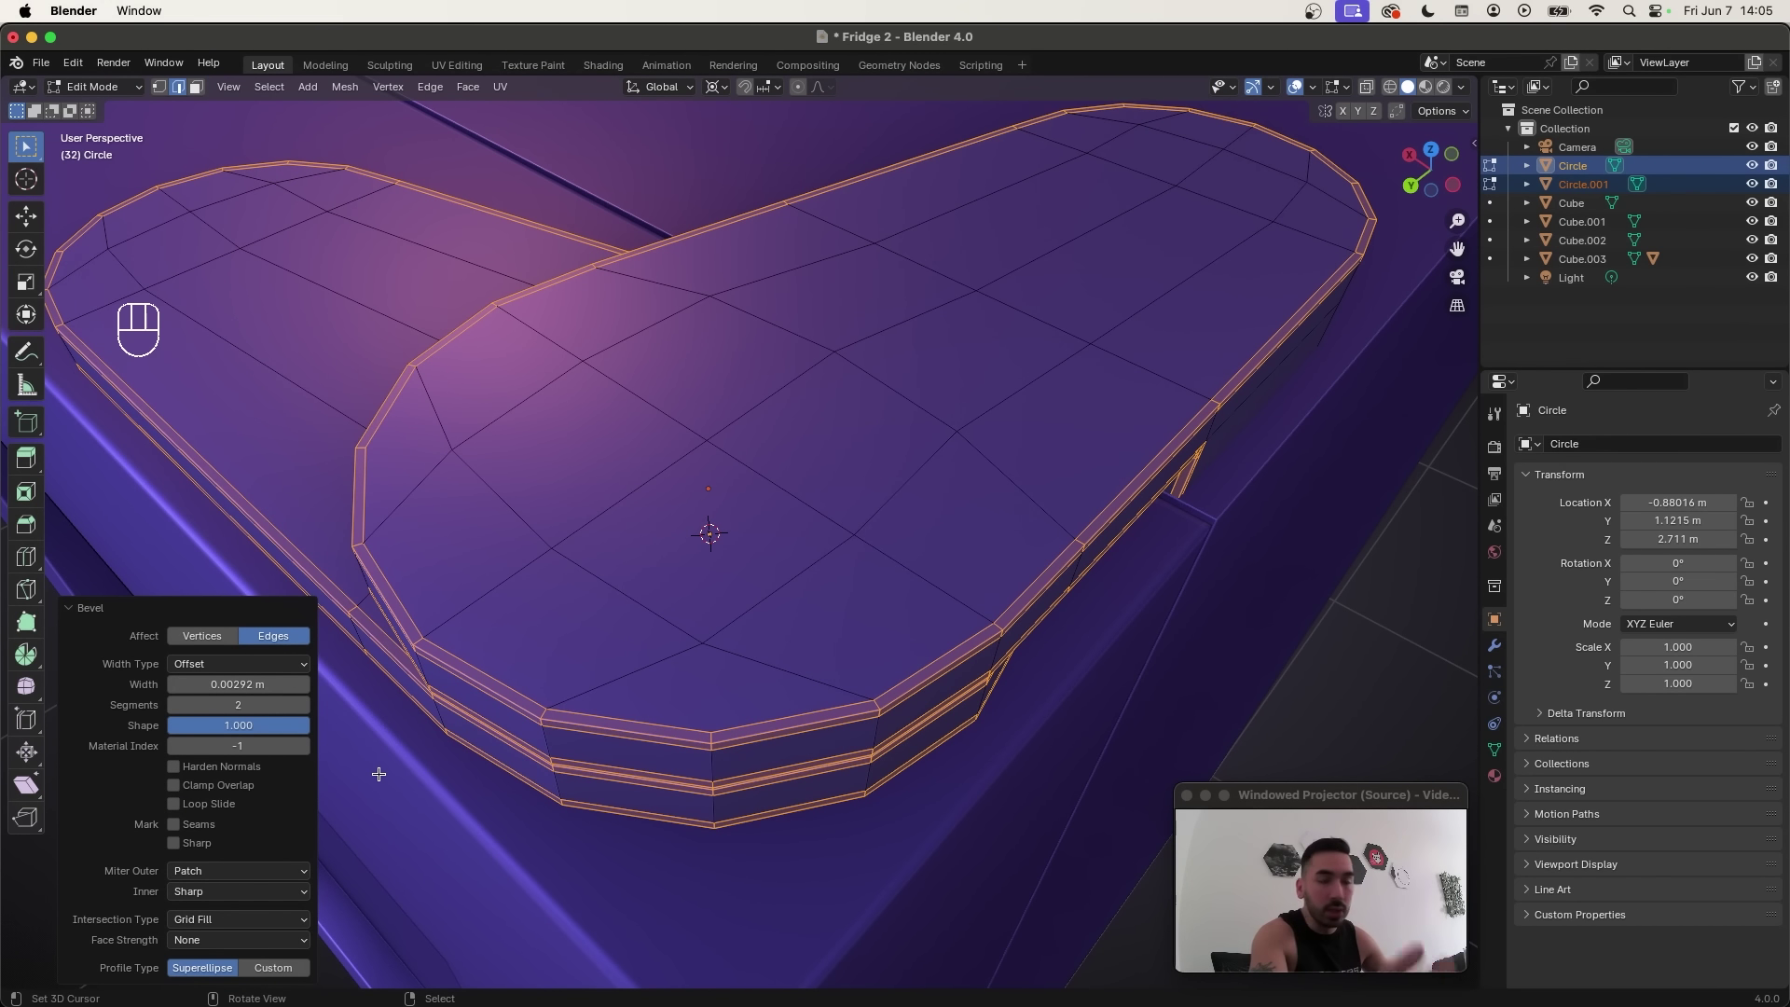
{"action": "double_click", "coordinate": [204, 804]}
{"action": "left_click", "coordinate": [203, 803]}
{"action": "left_click", "coordinate": [203, 804]}
{"action": "double_click", "coordinate": [204, 803]}
{"action": "key", "text": "Tab"}
{"action": "left_click_drag", "start_coordinate": [358, 331], "coordinate": [375, 506]}
{"action": "middle_click", "coordinate": [861, 505]}
Step: Leave the slabs, orbit to the fridge corner and bring up the Add menu for a cylinder
{"action": "key", "text": "a"}
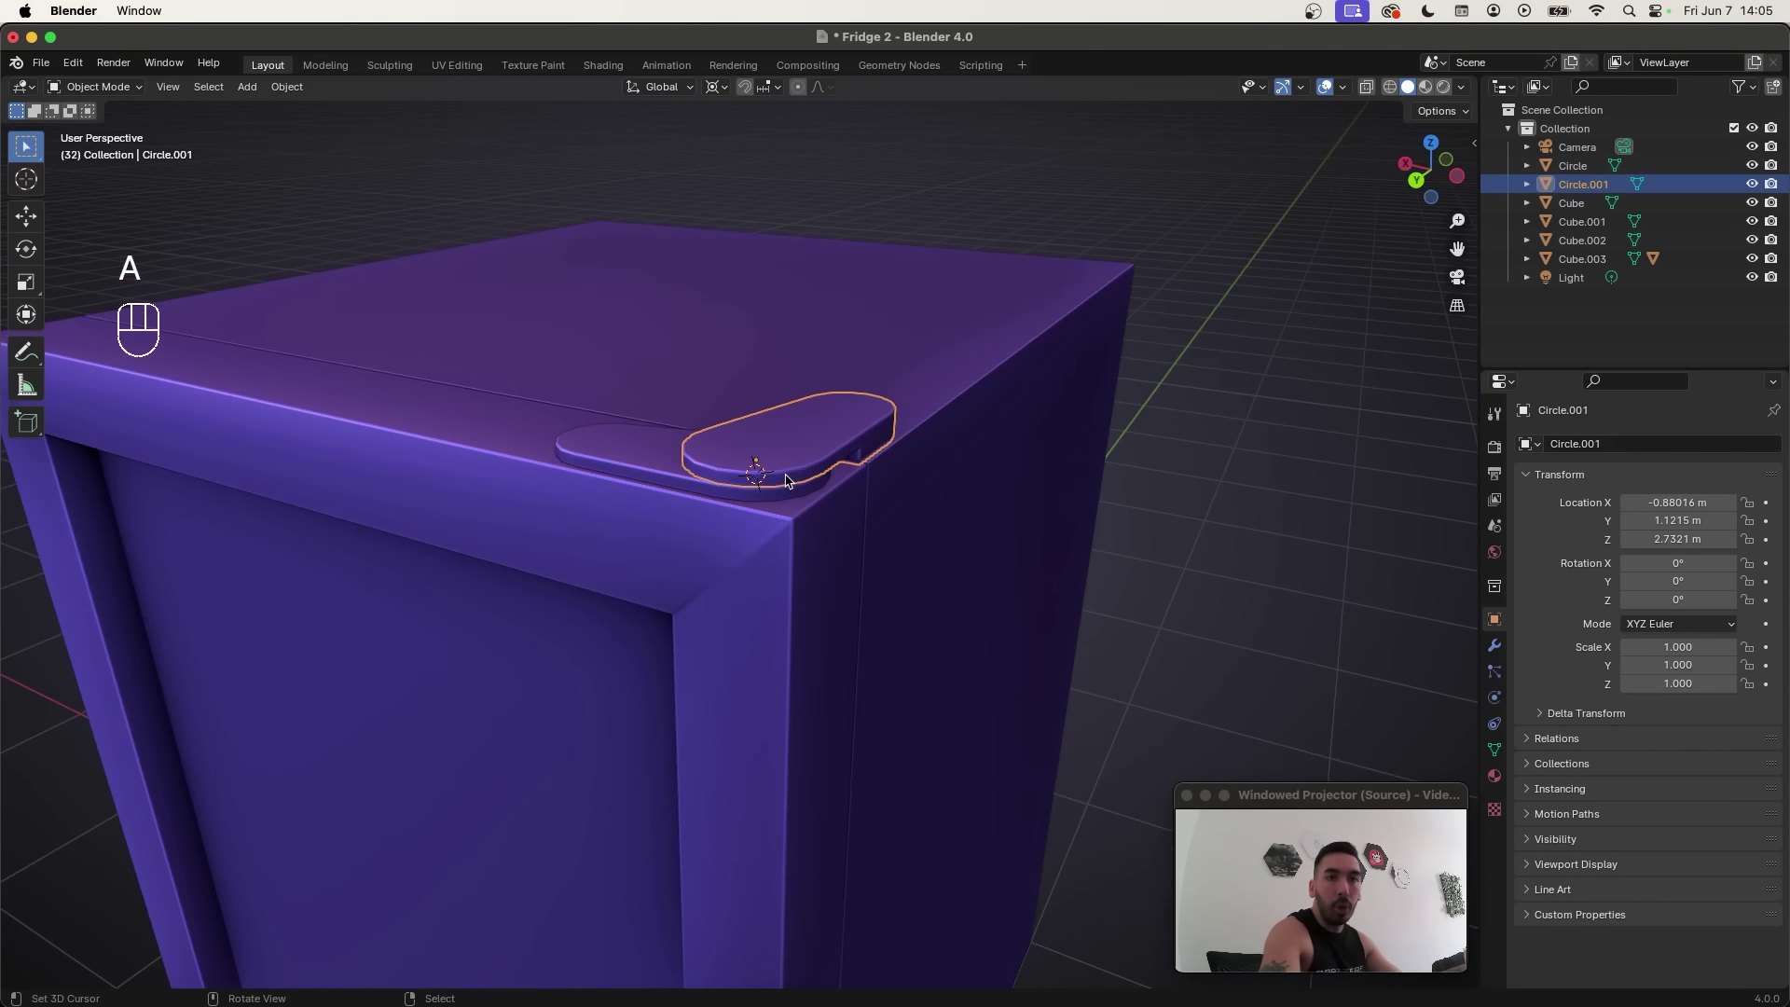
{"action": "key", "text": "shift+s"}
{"action": "left_click_drag", "start_coordinate": [769, 479], "coordinate": [723, 499]}
{"action": "left_click_drag", "start_coordinate": [724, 508], "coordinate": [749, 504]}
{"action": "key", "text": "shift+a"}
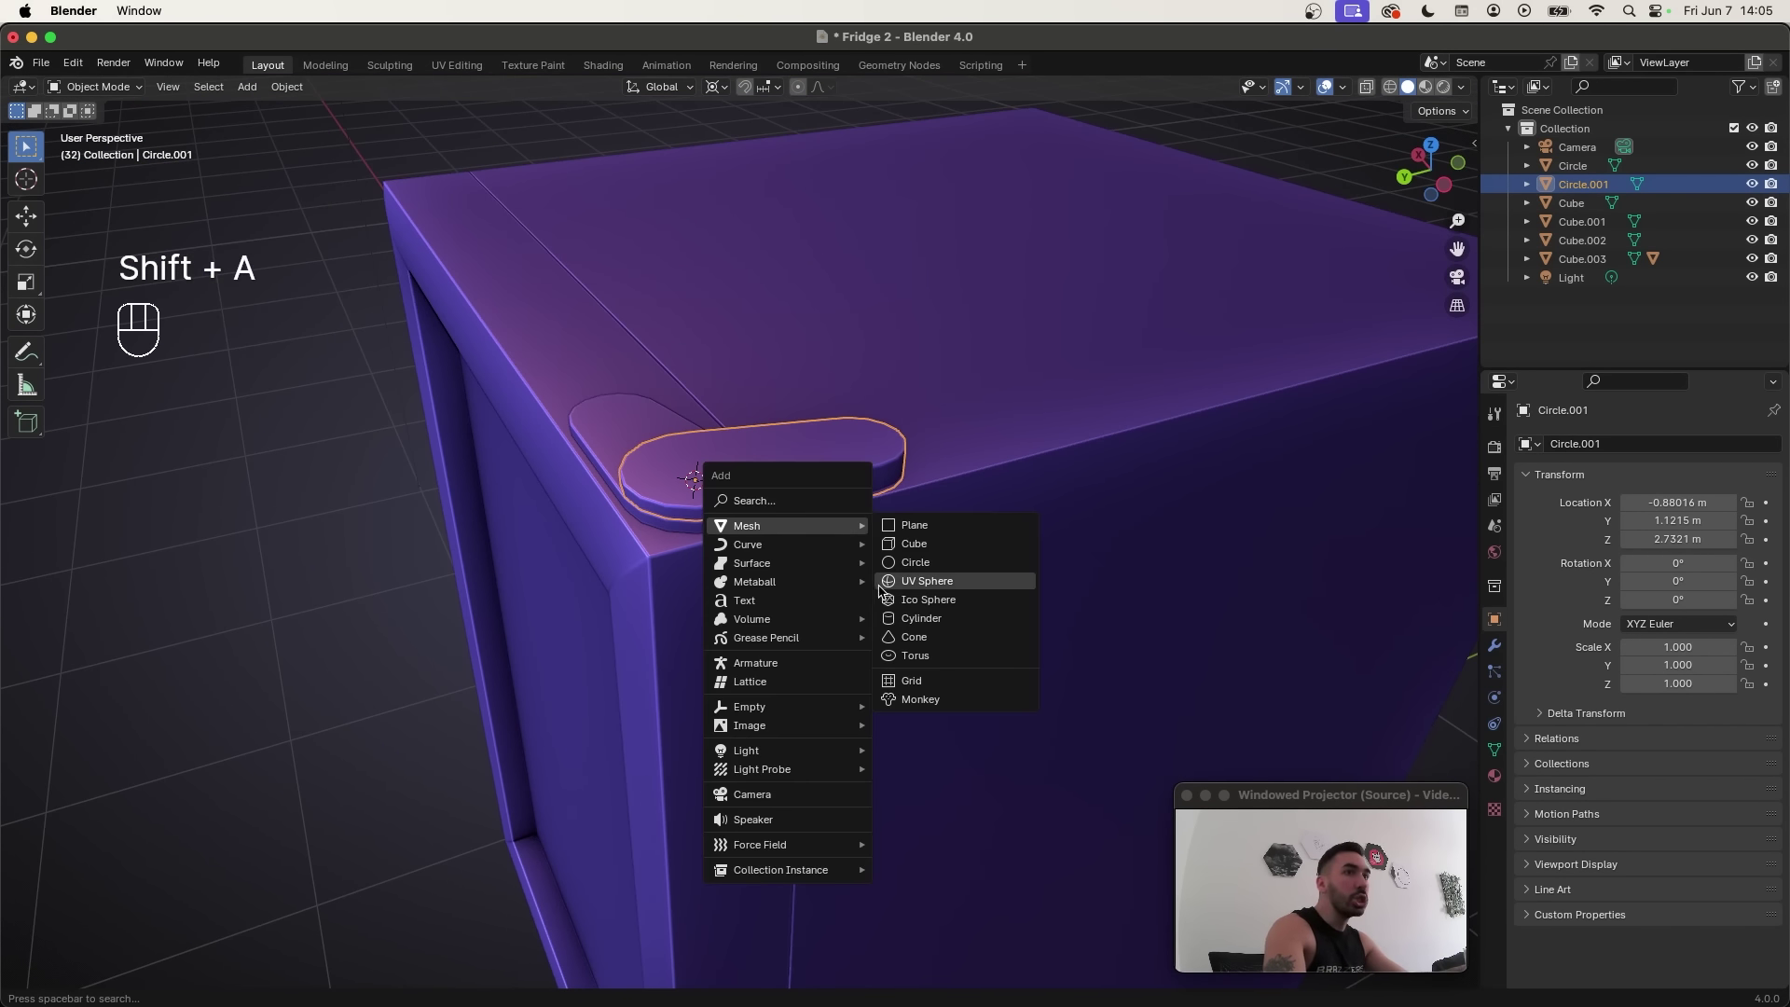
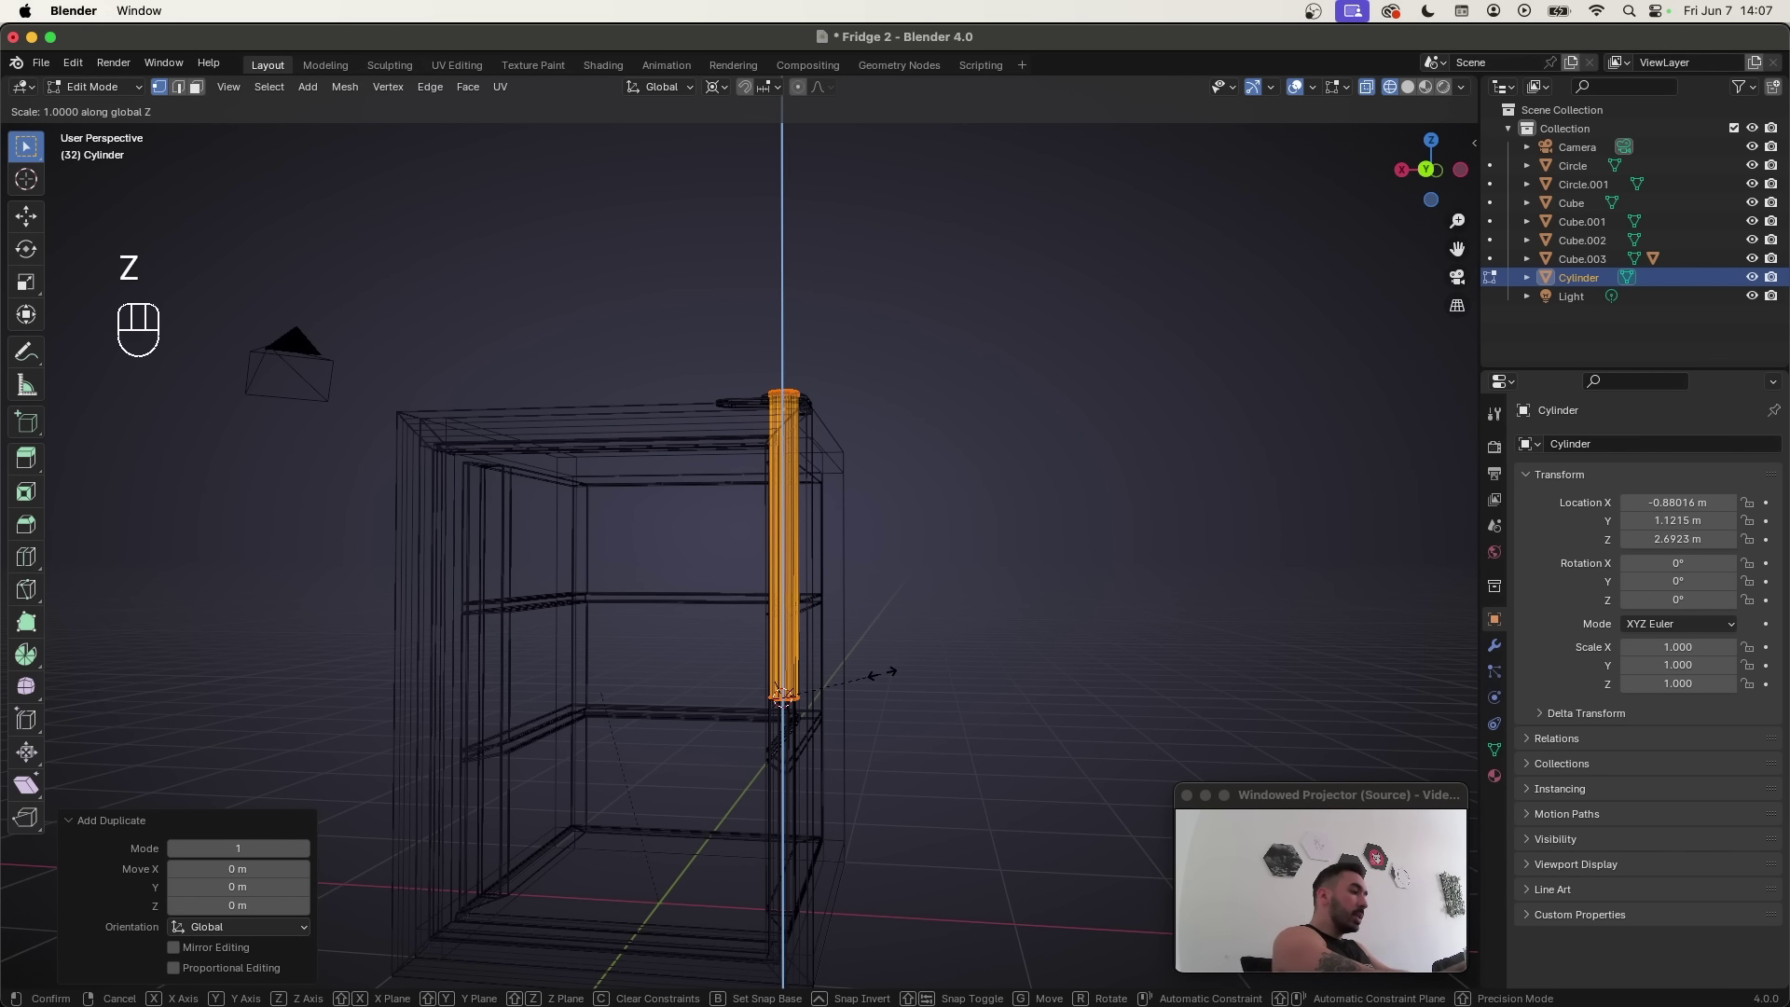
Step: Flip the copied cylinder by -1 to extend downward and snap the 3D cursor to the hinge pin
{"action": "key", "text": "-"}
{"action": "key", "text": "1"}
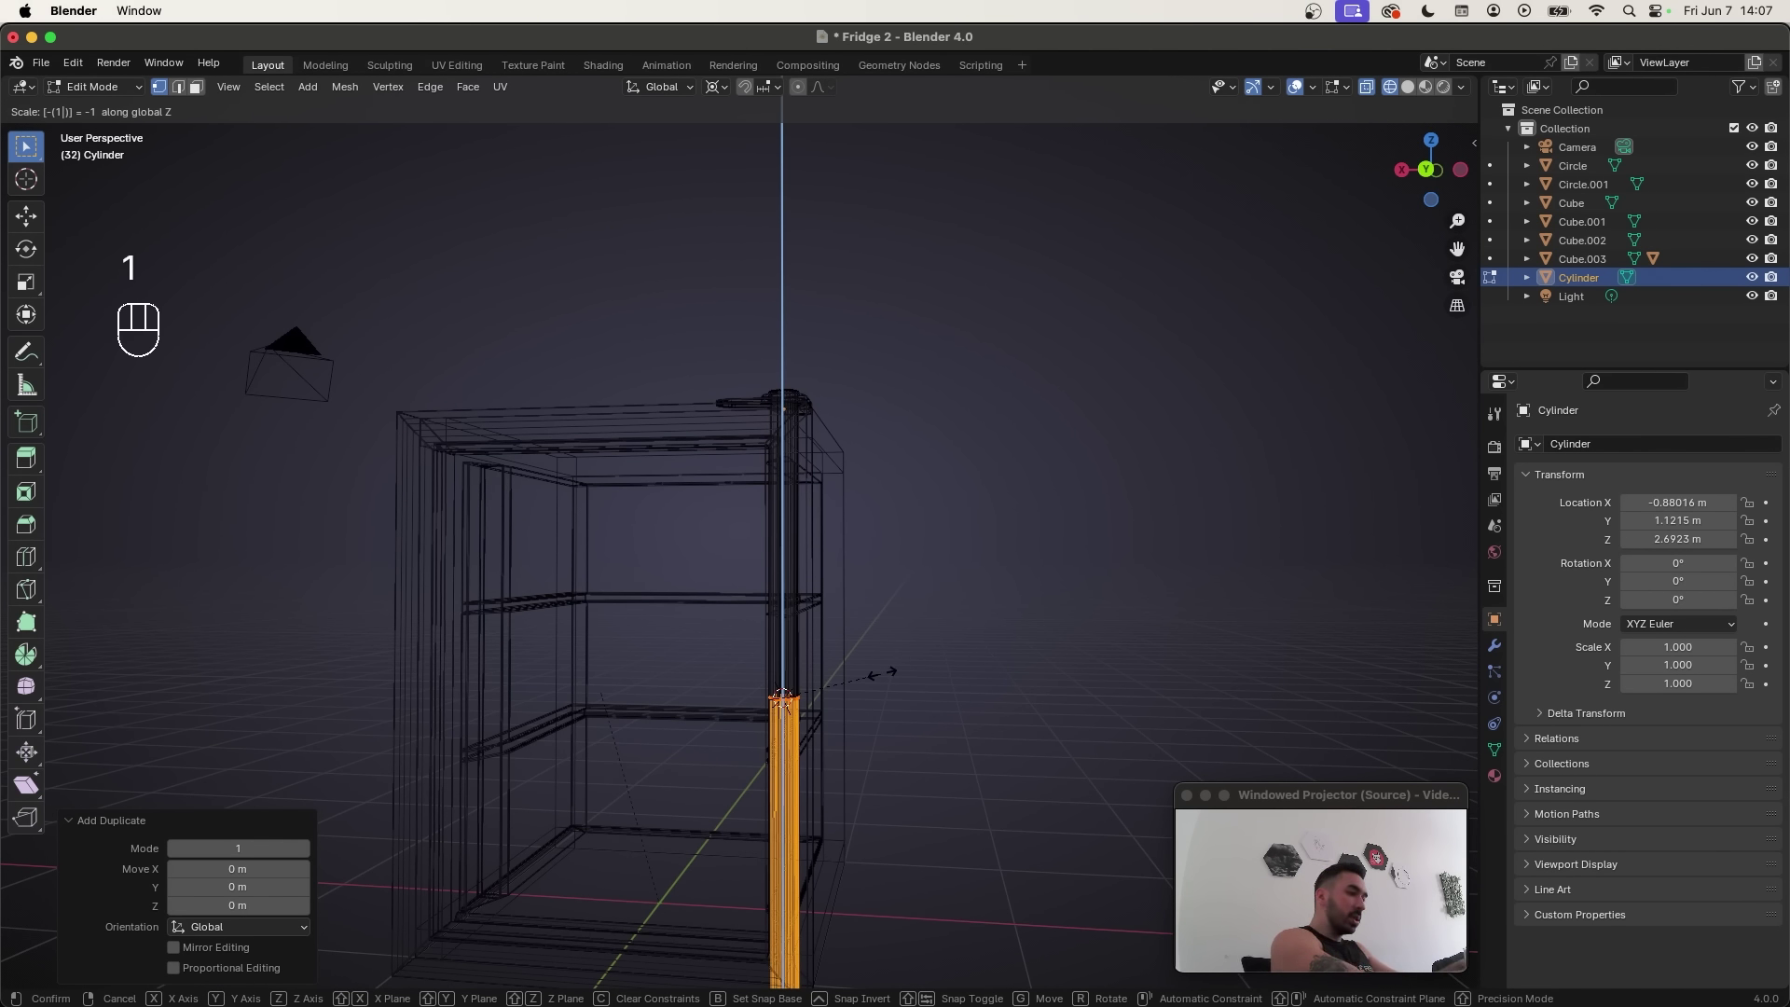
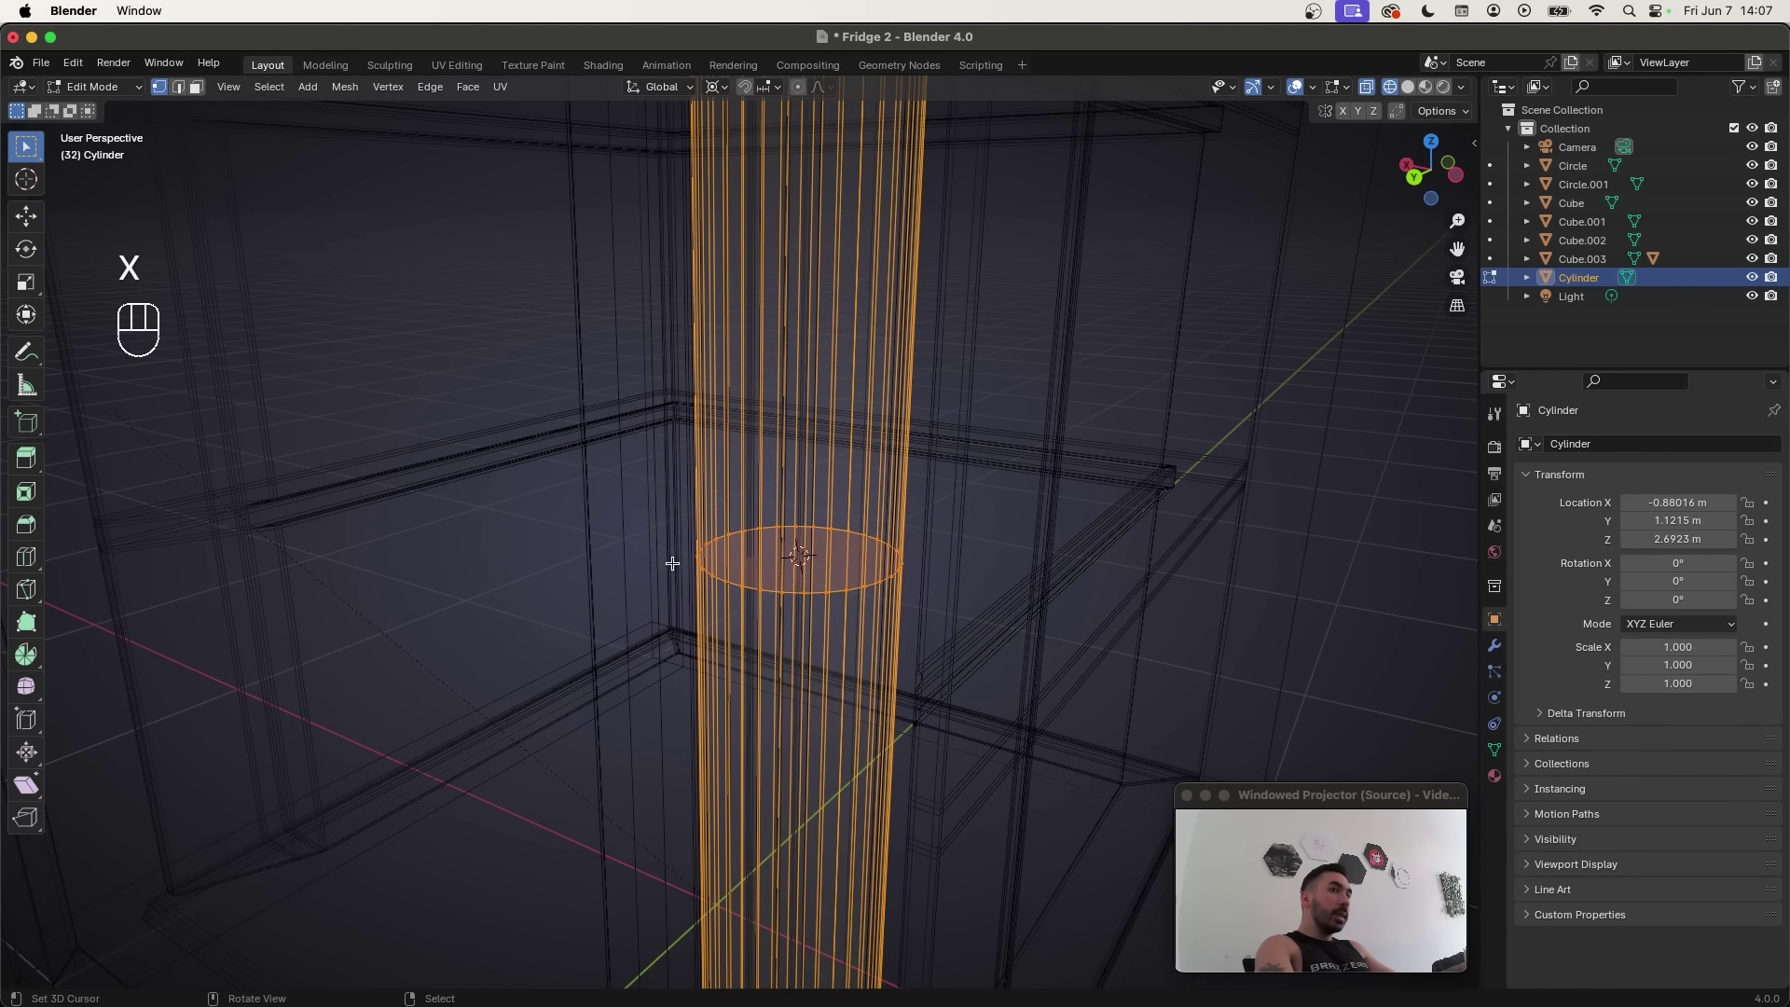
{"action": "key", "text": "x"}
{"action": "key", "text": "b"}
{"action": "key", "text": "shift+s"}
{"action": "key", "text": "Tab"}
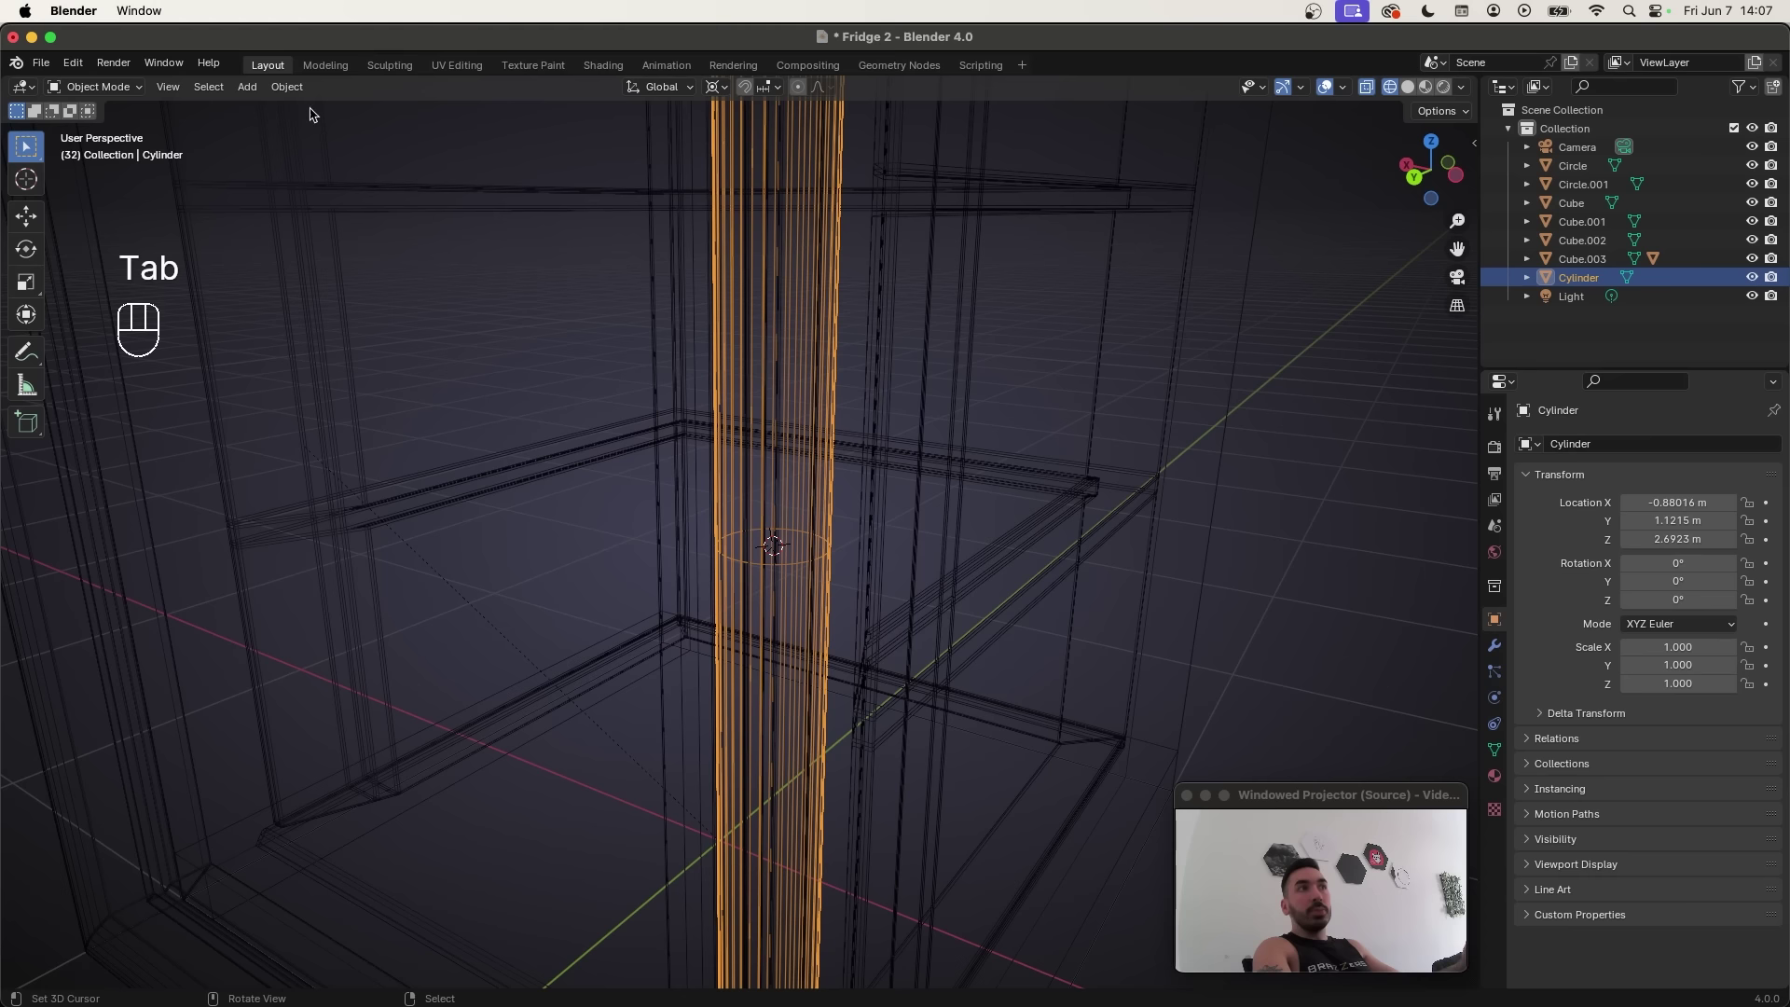
Step: Select the fridge door, using see-through view to locate the hinge pin inside
{"action": "left_click_drag", "start_coordinate": [295, 89], "coordinate": [527, 173]}
{"action": "middle_click", "coordinate": [794, 540]}
{"action": "left_click", "coordinate": [793, 502]}
{"action": "left_click_drag", "start_coordinate": [795, 591], "coordinate": [779, 573]}
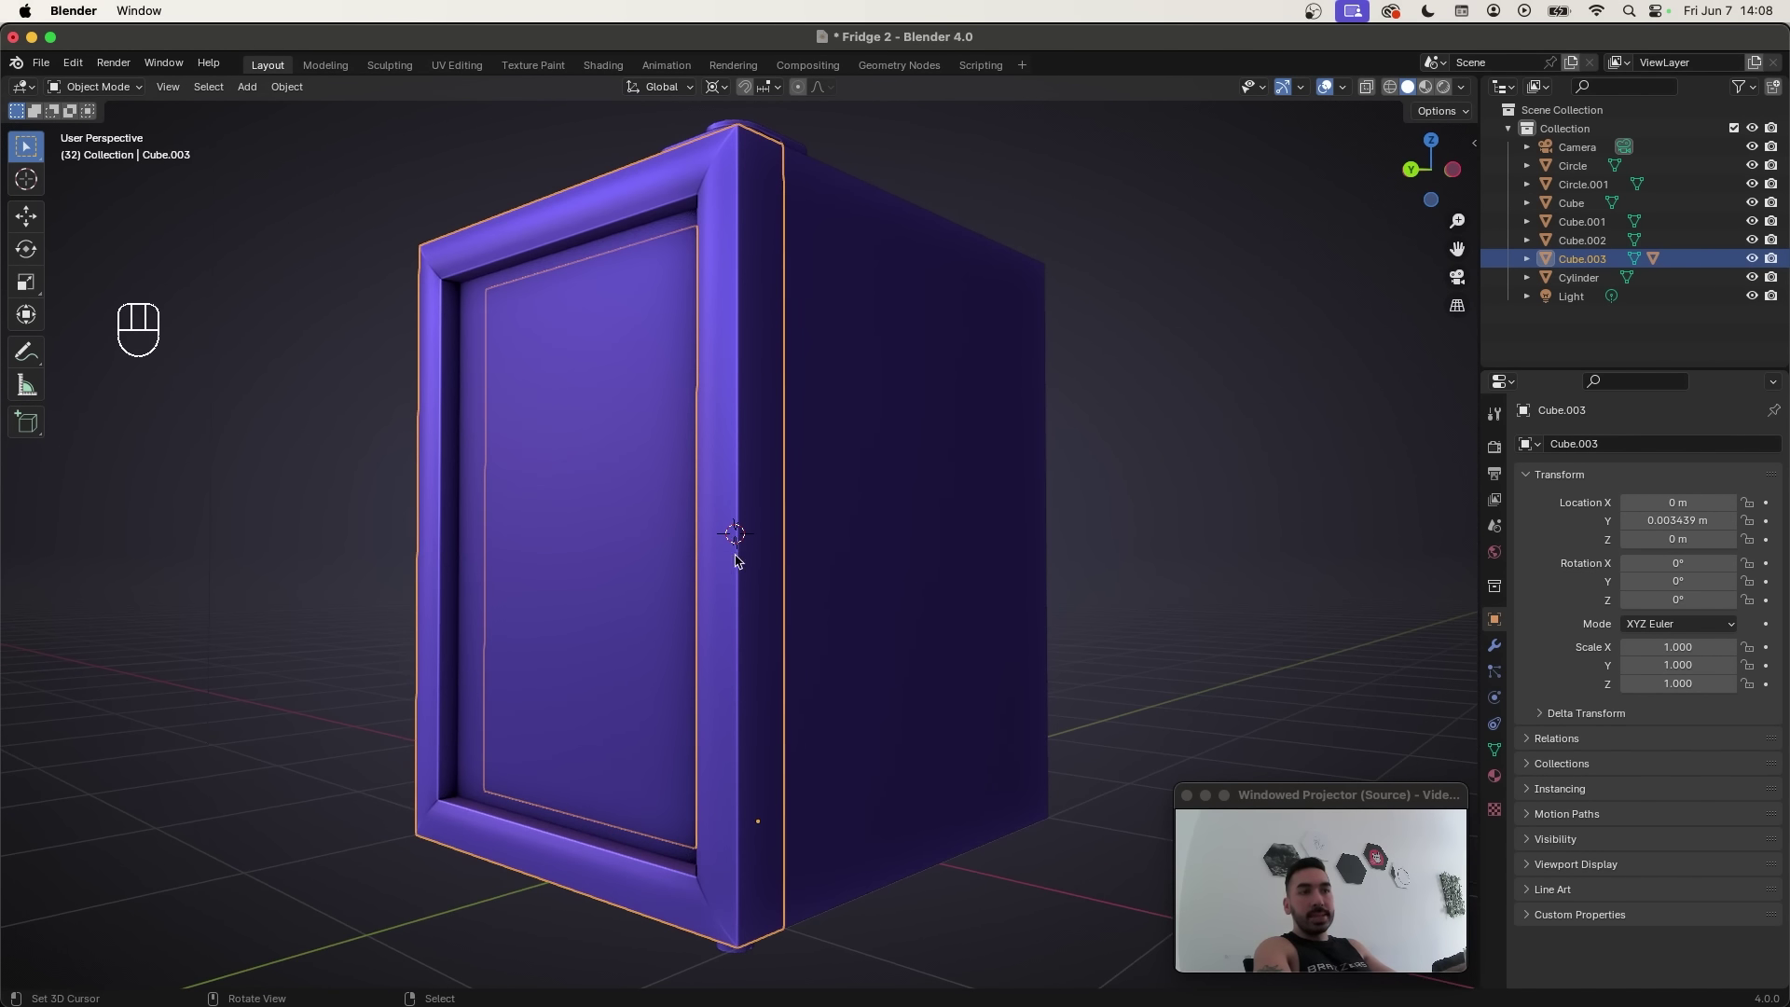
{"action": "middle_click", "coordinate": [705, 567]}
{"action": "key", "text": "z"}
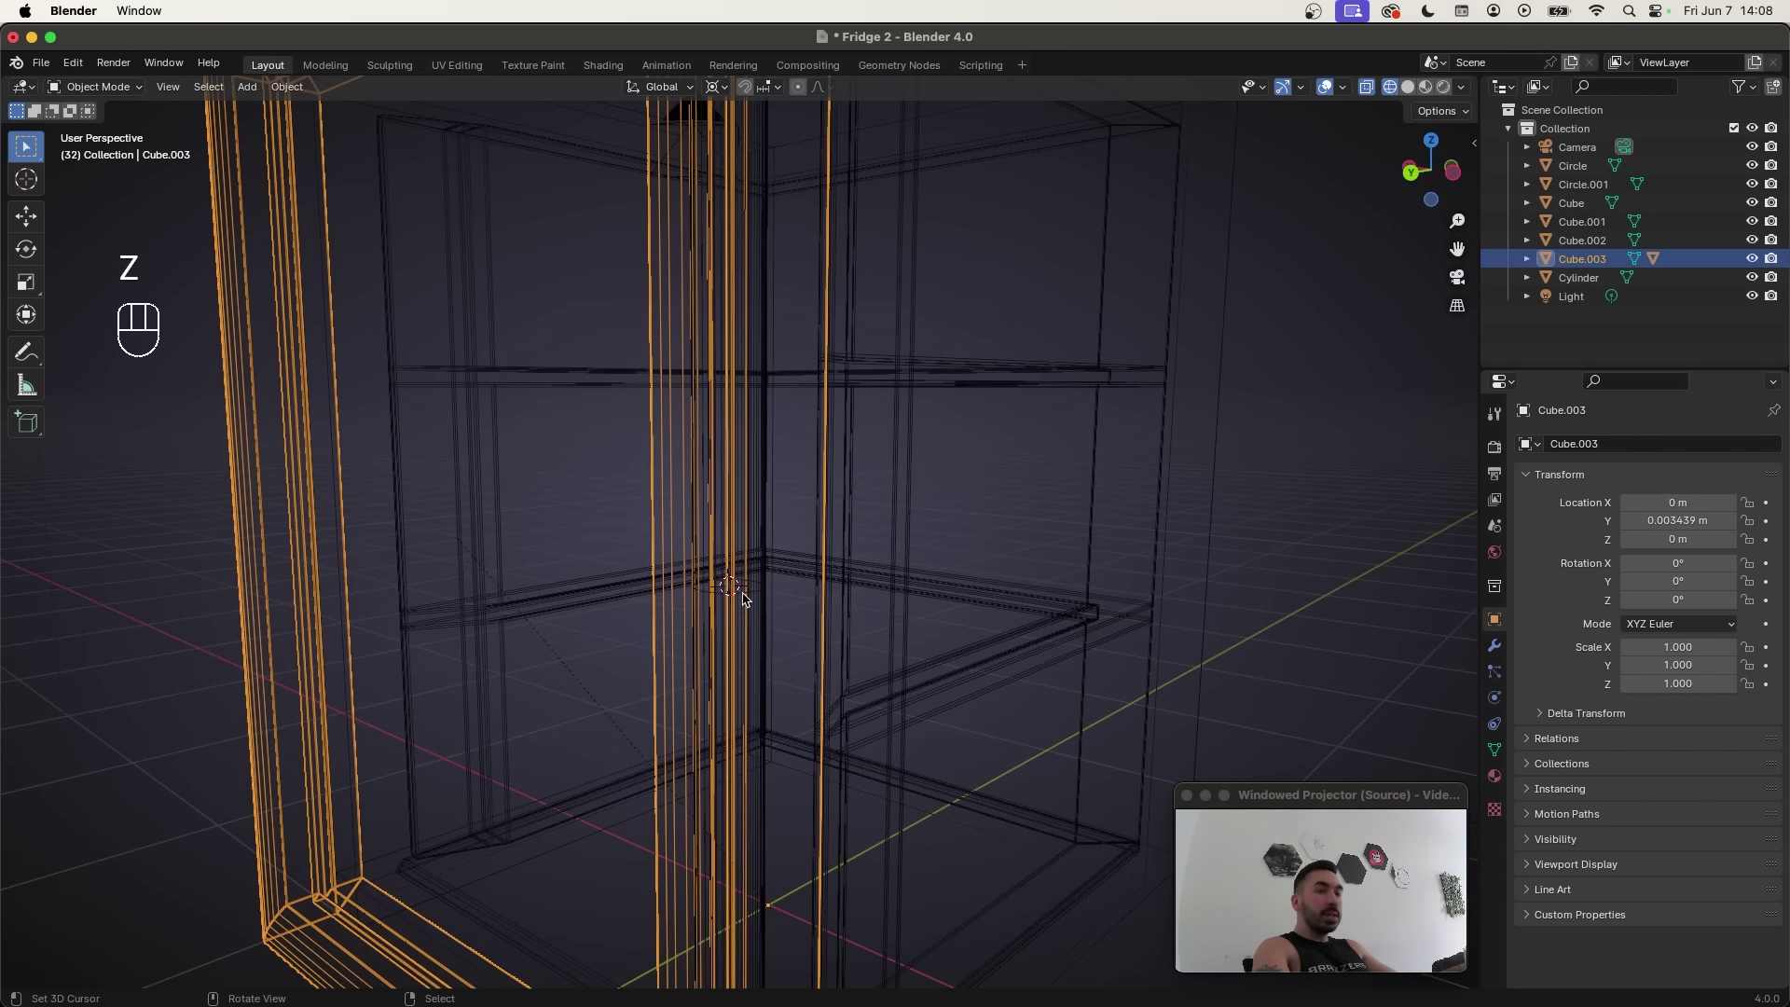
{"action": "key", "text": "z"}
{"action": "left_click_drag", "start_coordinate": [286, 90], "coordinate": [548, 164]}
{"action": "key", "text": "z"}
{"action": "left_click_drag", "start_coordinate": [743, 487], "coordinate": [781, 526]}
{"action": "key", "text": "z"}
{"action": "left_click_drag", "start_coordinate": [727, 93], "coordinate": [756, 208]}
{"action": "middle_click", "coordinate": [770, 478]}
Step: Test-swing the door around its Z axis and cancel the rotation
{"action": "key", "text": "r"}
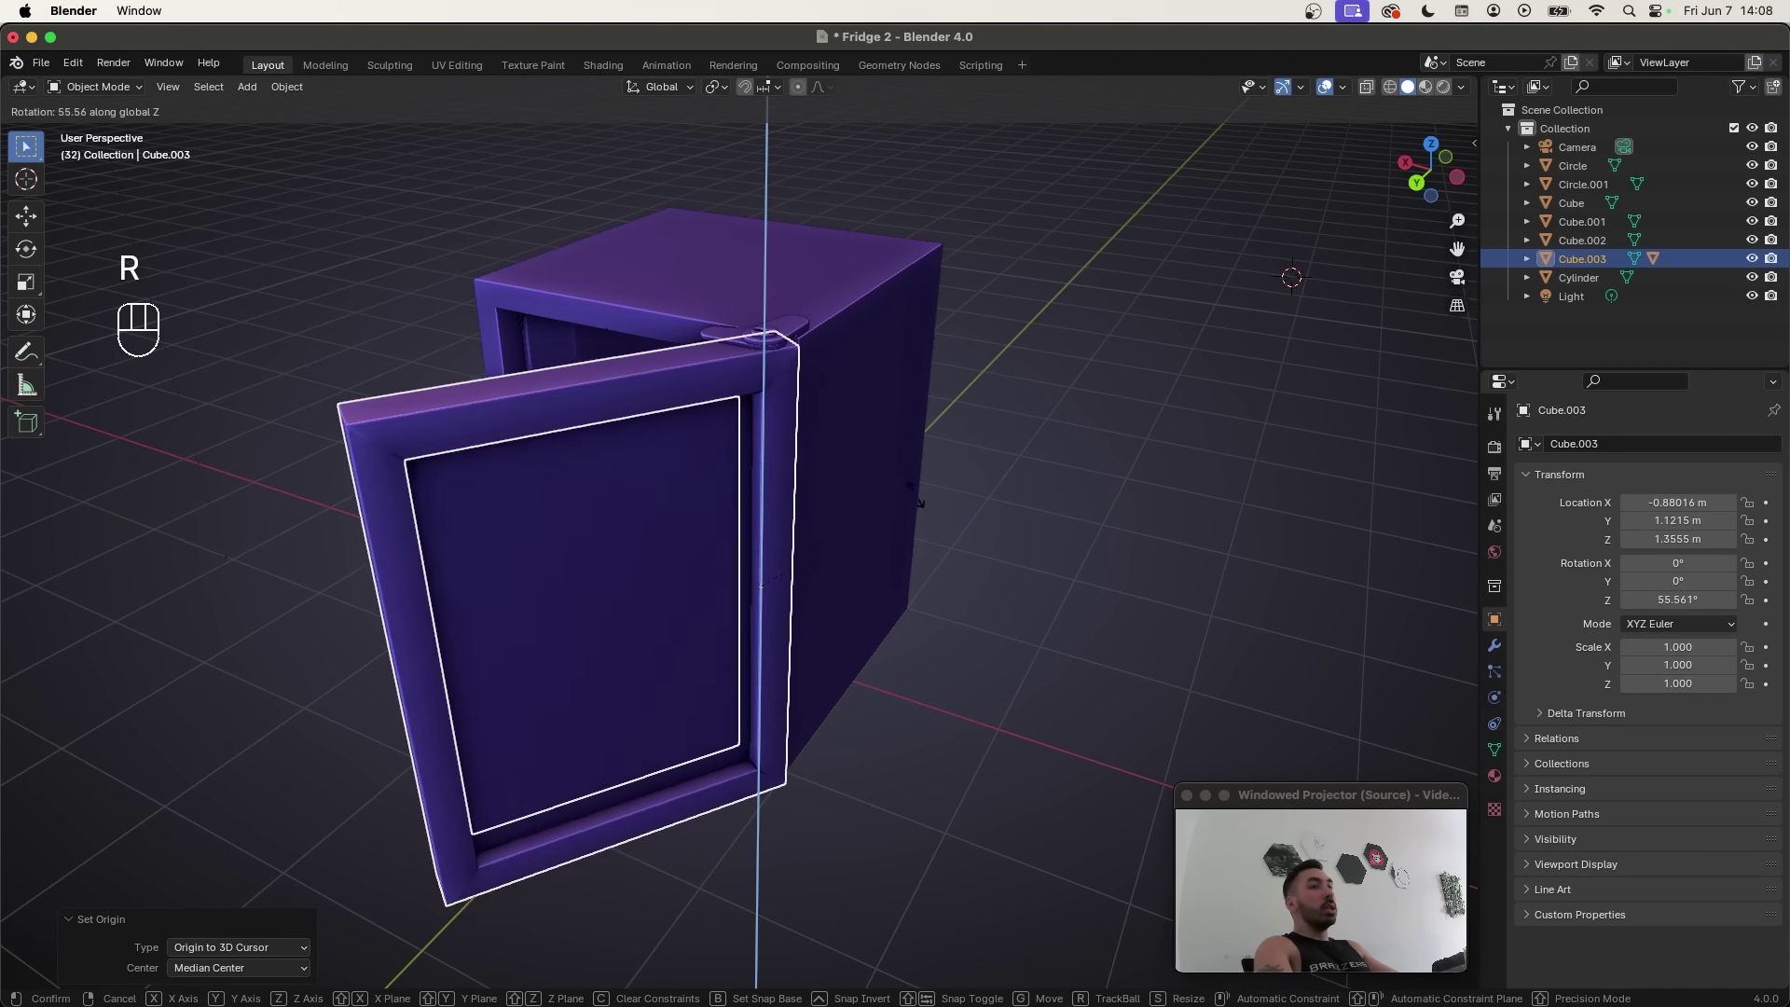
{"action": "left_click_drag", "start_coordinate": [964, 506], "coordinate": [777, 403]}
{"action": "right_click", "coordinate": [777, 403]}
{"action": "right_click", "coordinate": [750, 399]}
{"action": "right_click", "coordinate": [728, 394]}
Step: Set the door's origin to the 3D cursor at the hinge pin
{"action": "middle_click", "coordinate": [877, 495]}
{"action": "key", "text": "z"}
{"action": "left_click", "coordinate": [926, 610]}
{"action": "key", "text": "shift+s"}
{"action": "left_click", "coordinate": [791, 667]}
{"action": "left_click_drag", "start_coordinate": [780, 630], "coordinate": [784, 567]}
{"action": "left_click_drag", "start_coordinate": [763, 593], "coordinate": [726, 627]}
{"action": "left_click", "coordinate": [961, 575]}
{"action": "key", "text": "z"}
{"action": "key", "text": "shift+Tab"}
{"action": "left_click_drag", "start_coordinate": [875, 469], "coordinate": [904, 456]}
{"action": "left_click_drag", "start_coordinate": [730, 101], "coordinate": [754, 157]}
{"action": "middle_click", "coordinate": [862, 378]}
Step: Duplicate the top hinge plate and flip it by -1 on Z as the bottom hinge plate
{"action": "key", "text": "shift+d"}
{"action": "left_click", "coordinate": [1010, 421]}
{"action": "key", "text": "s"}
{"action": "key", "text": "z"}
{"action": "key", "text": "-"}
{"action": "key", "text": "1"}
{"action": "key", "text": "Return"}
{"action": "middle_click", "coordinate": [810, 580]}
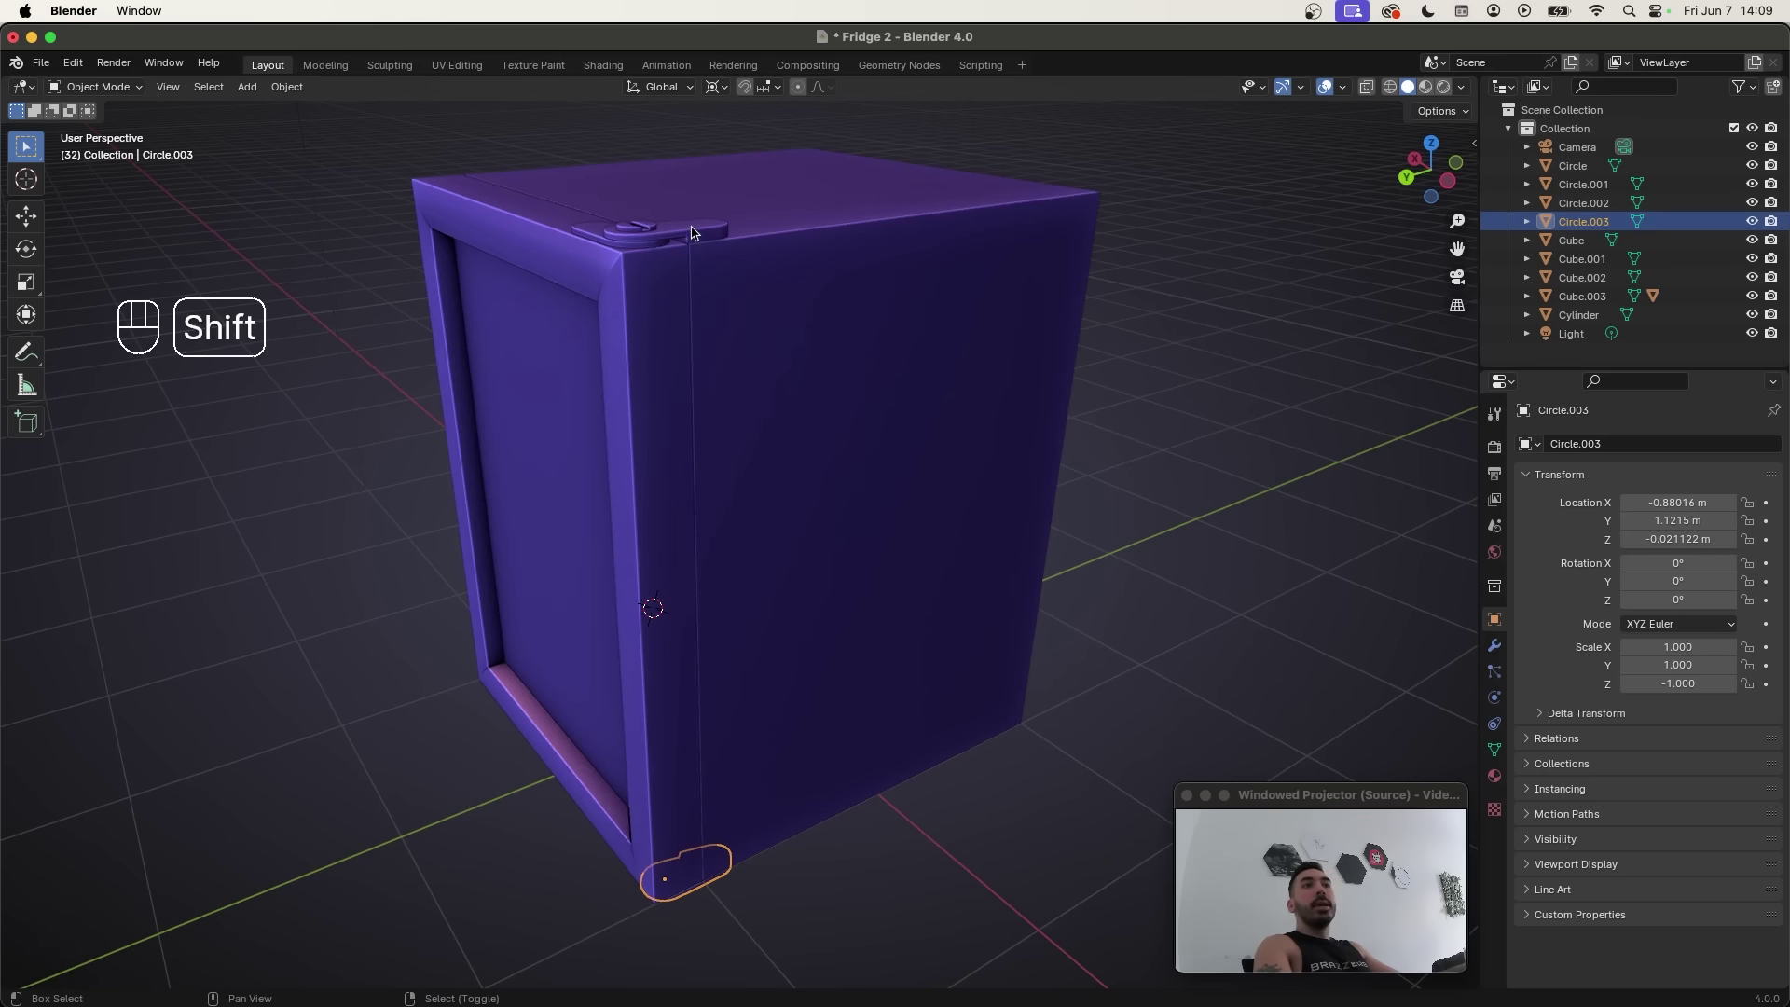
Step: Parent the fixed hinge plates to the fridge body with Ctrl+P Object
{"action": "left_click", "coordinate": [695, 232]}
{"action": "left_click_drag", "start_coordinate": [767, 743], "coordinate": [755, 652]}
{"action": "left_click_drag", "start_coordinate": [765, 613], "coordinate": [751, 560]}
{"action": "left_click_drag", "start_coordinate": [689, 600], "coordinate": [721, 605]}
{"action": "left_click", "coordinate": [827, 538]}
{"action": "key", "text": "super+p"}
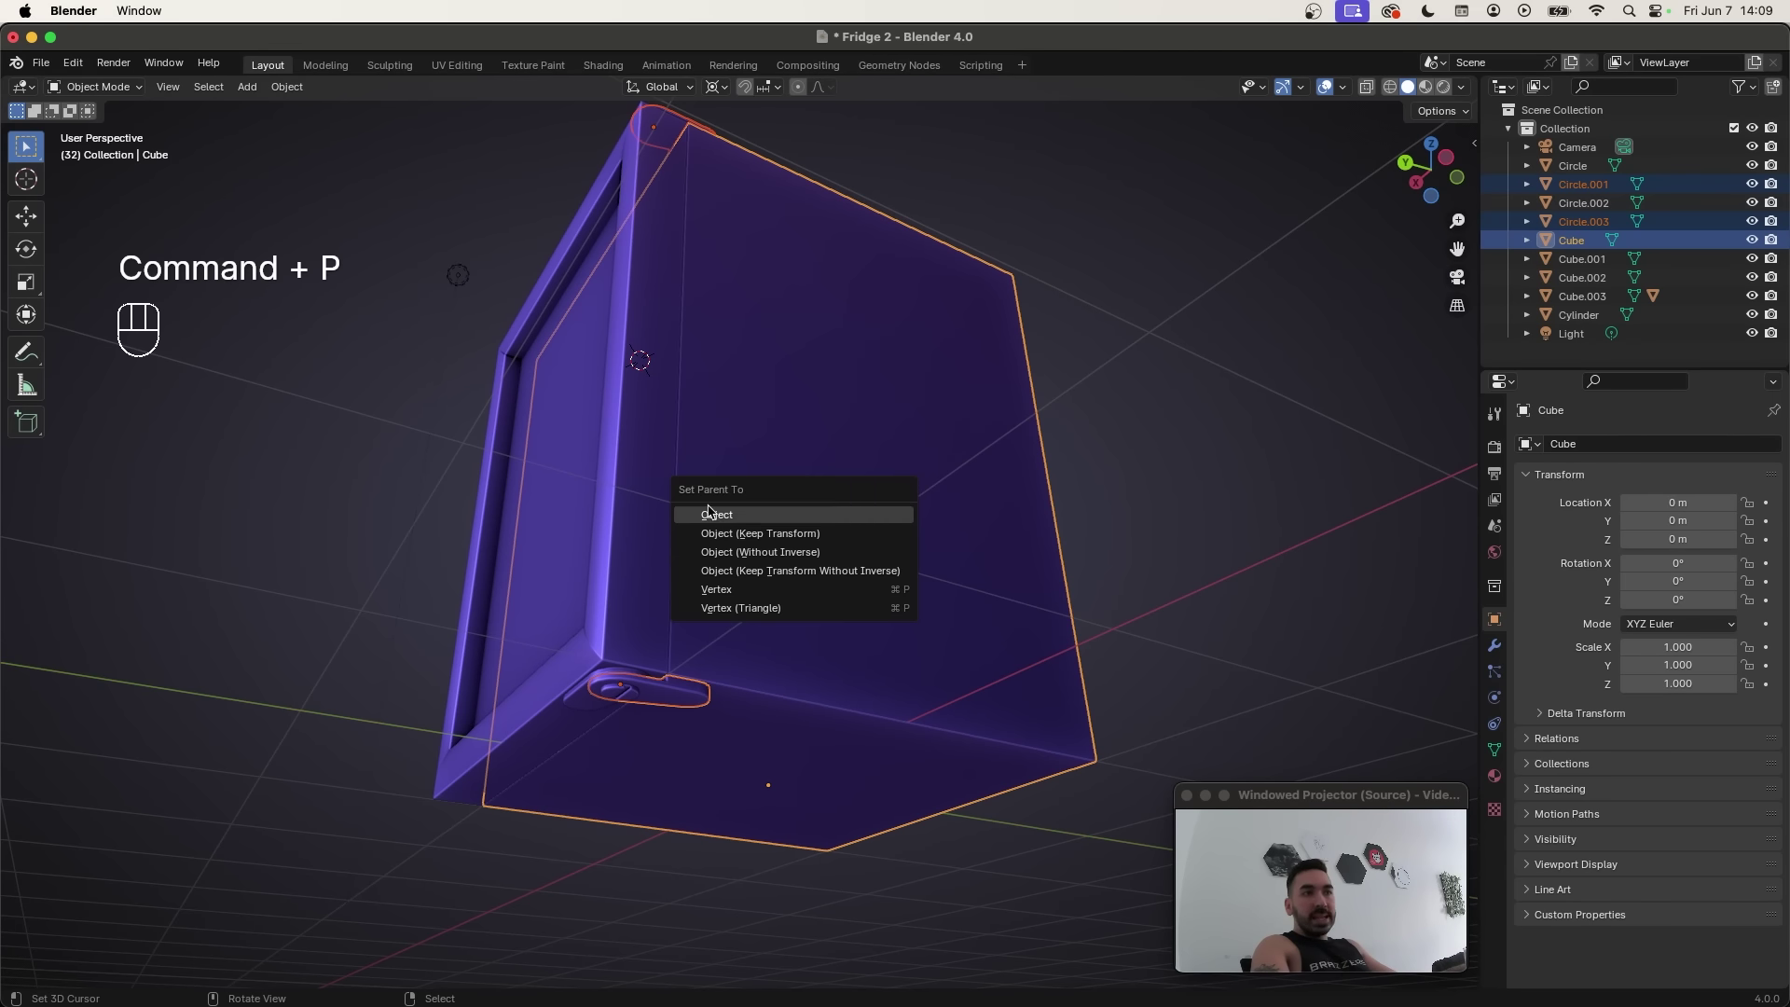
{"action": "left_click_drag", "start_coordinate": [778, 584], "coordinate": [778, 692]}
{"action": "left_click", "coordinate": [744, 454]}
Step: Test-move the body, then select the moving hinge pieces plus the door for parenting
{"action": "key", "text": "g"}
{"action": "left_click_drag", "start_coordinate": [699, 435], "coordinate": [770, 379]}
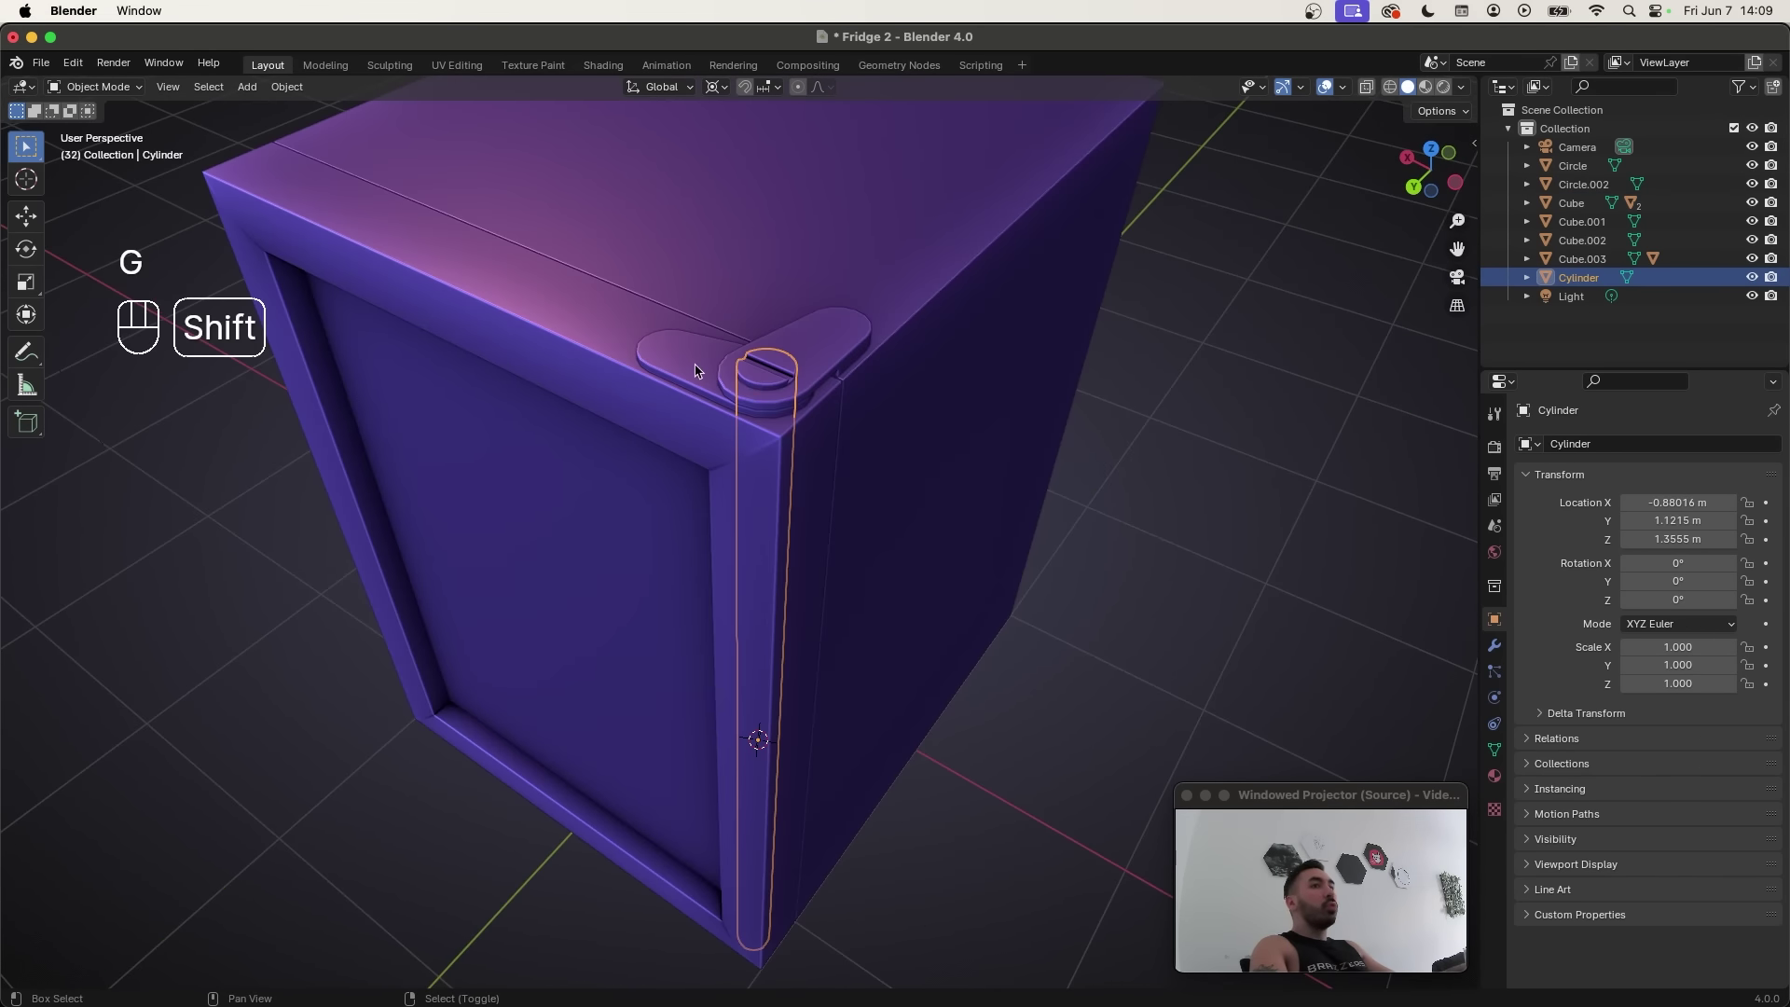
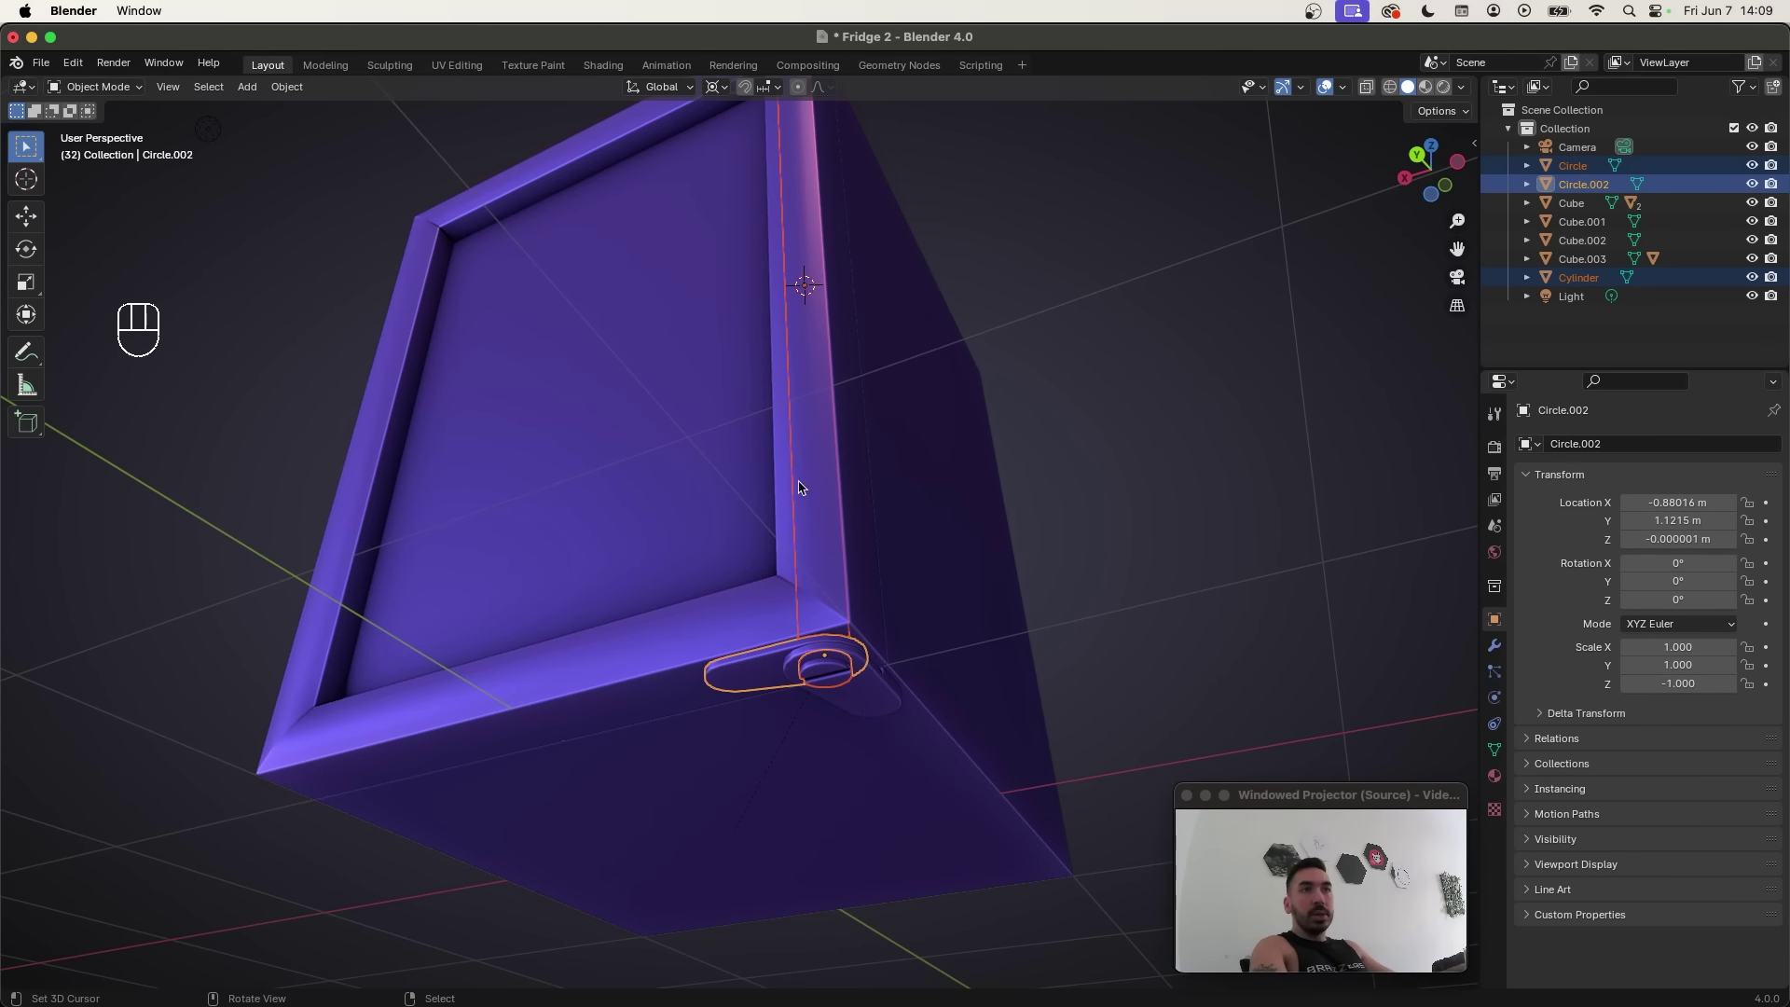
{"action": "key", "text": "g"}
{"action": "left_click", "coordinate": [896, 590]}
{"action": "left_click", "coordinate": [610, 685]}
{"action": "key", "text": "super+p"}
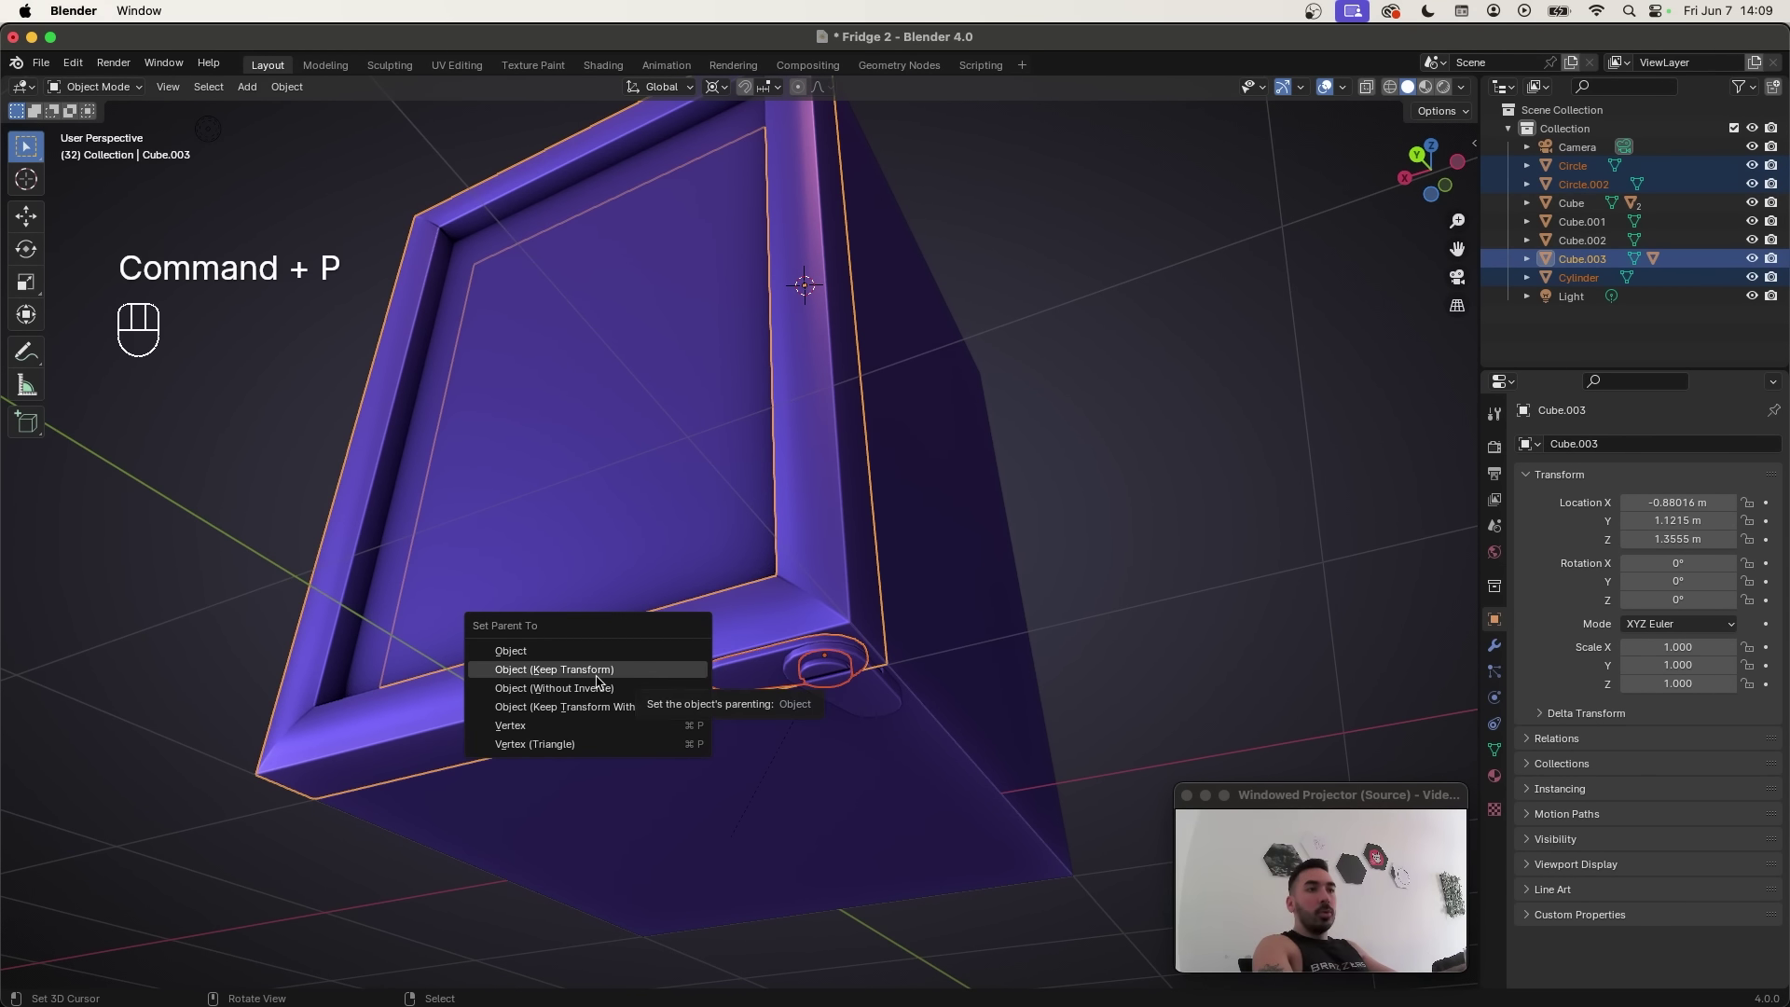
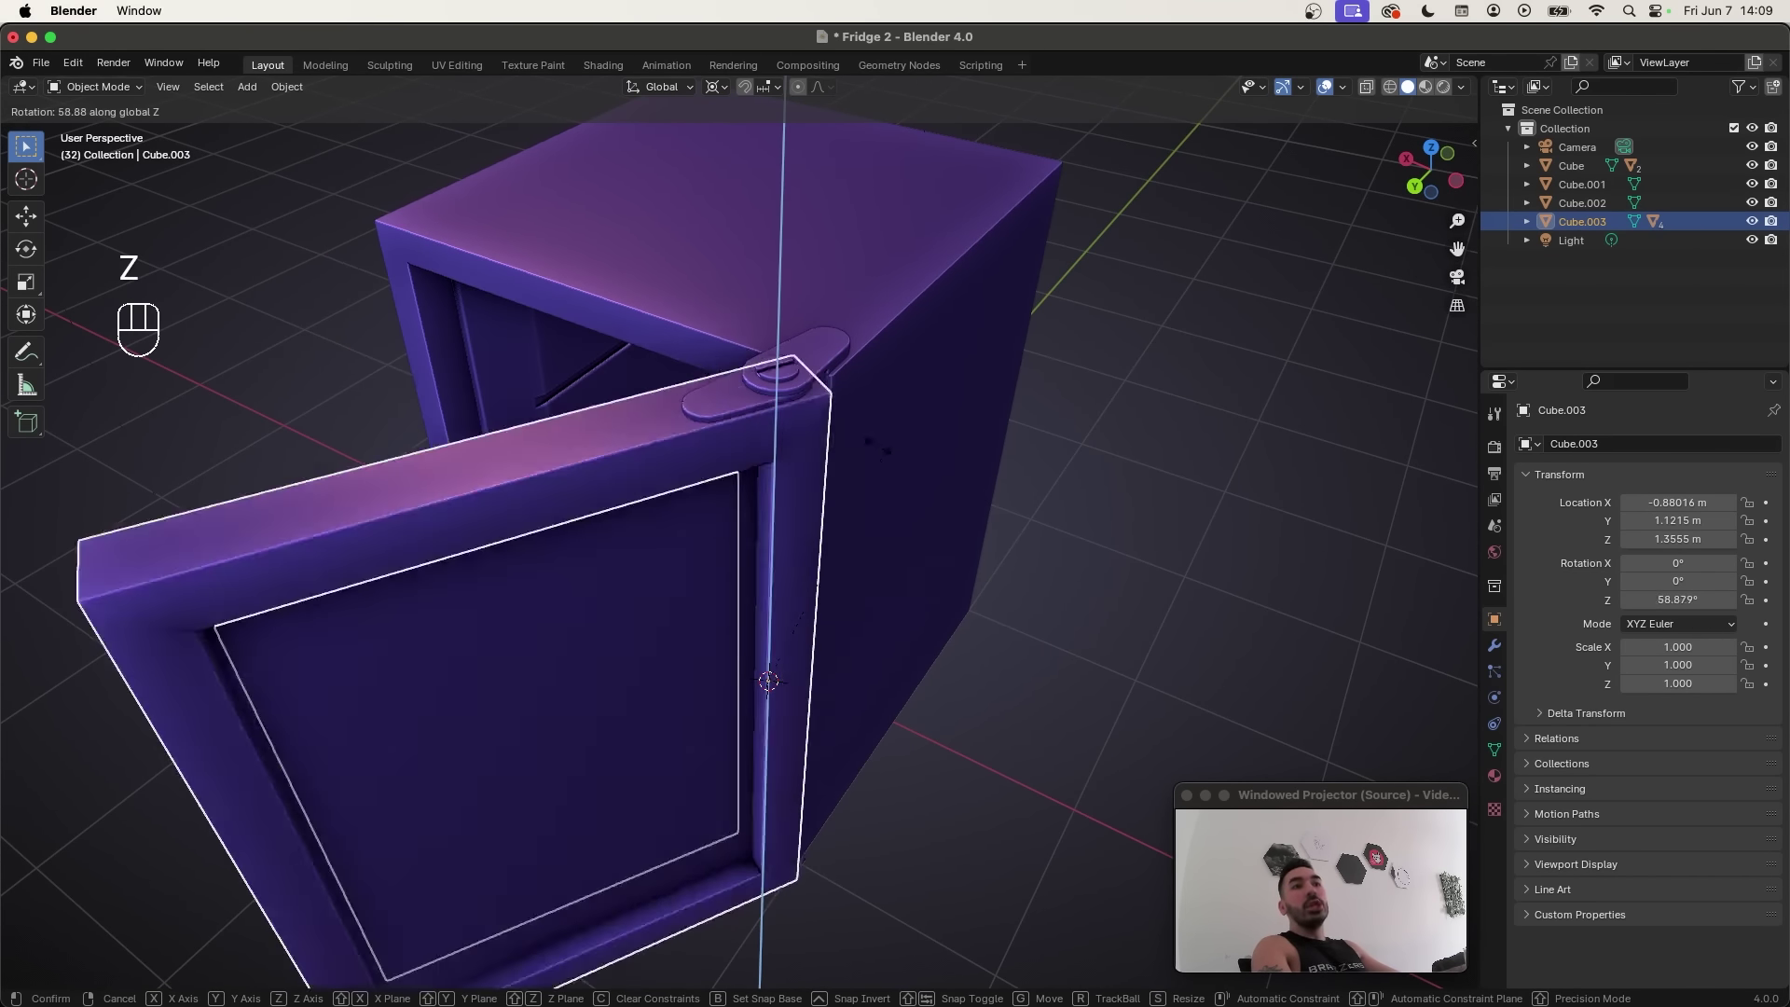
Step: Parent the moving hinge parts to door Cube.003 with Keep Transform and select the bottom hinge pin
{"action": "middle_click", "coordinate": [749, 534]}
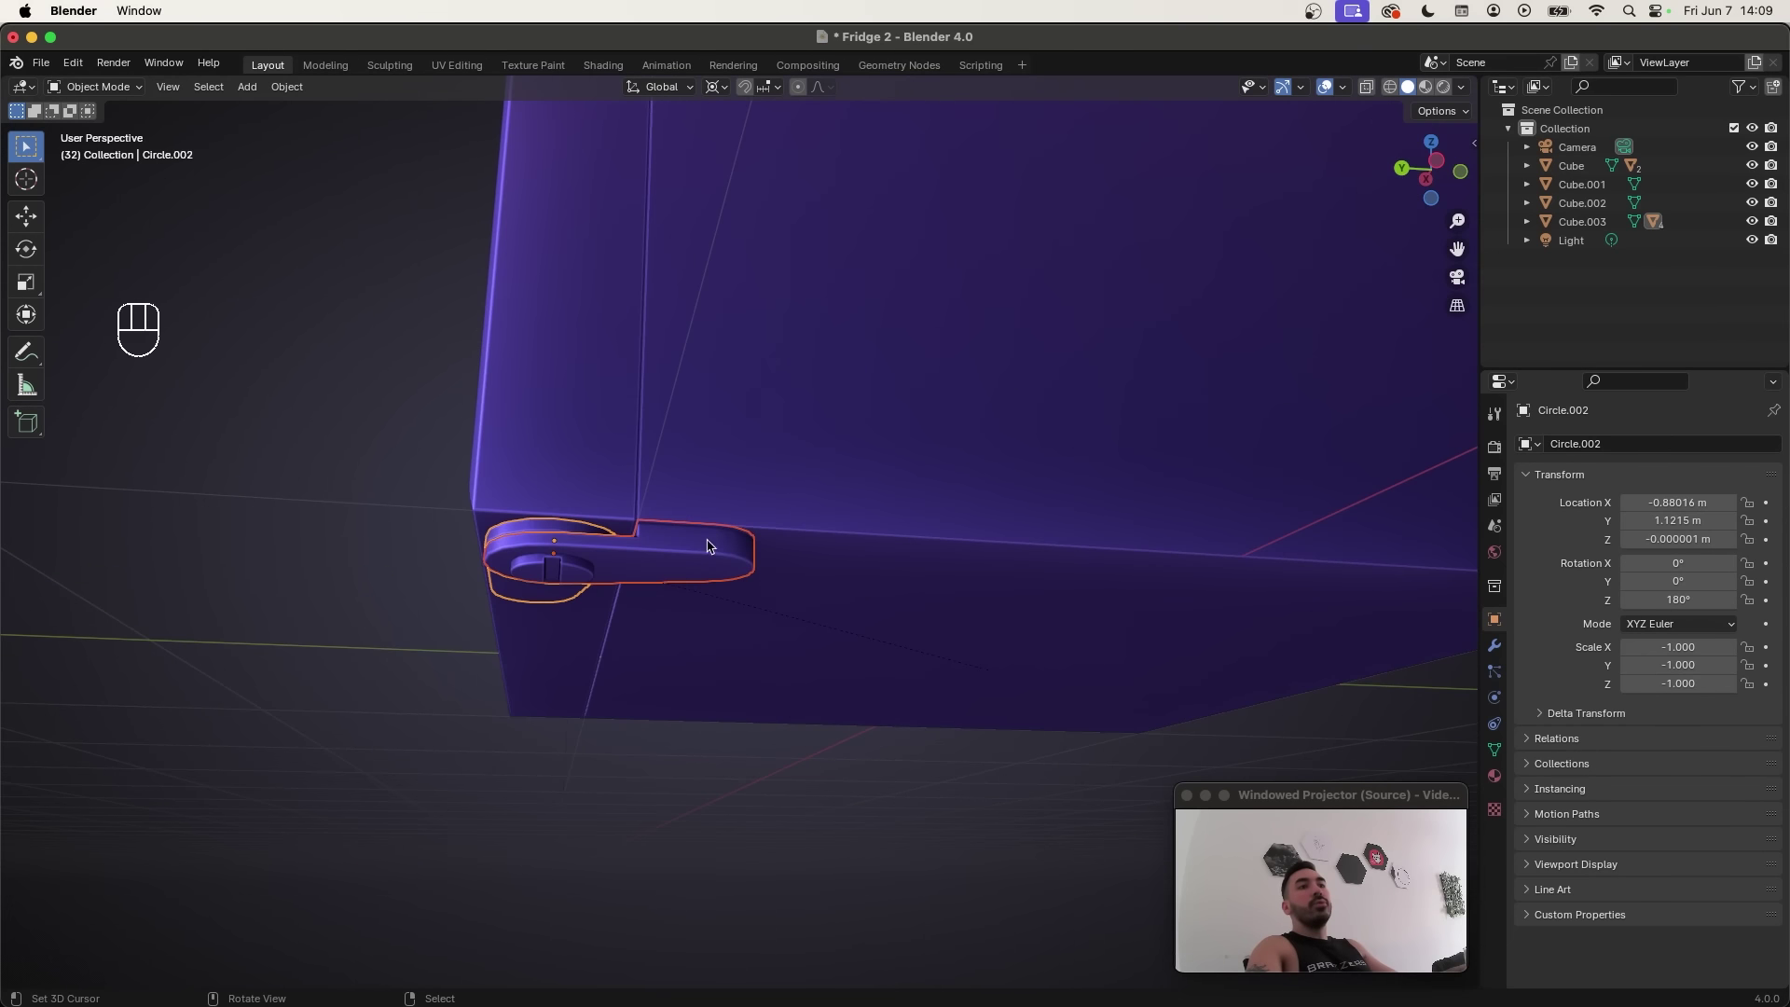
{"action": "middle_click", "coordinate": [715, 574]}
{"action": "left_click", "coordinate": [709, 592]}
{"action": "middle_click", "coordinate": [717, 548]}
{"action": "middle_click", "coordinate": [678, 600]}
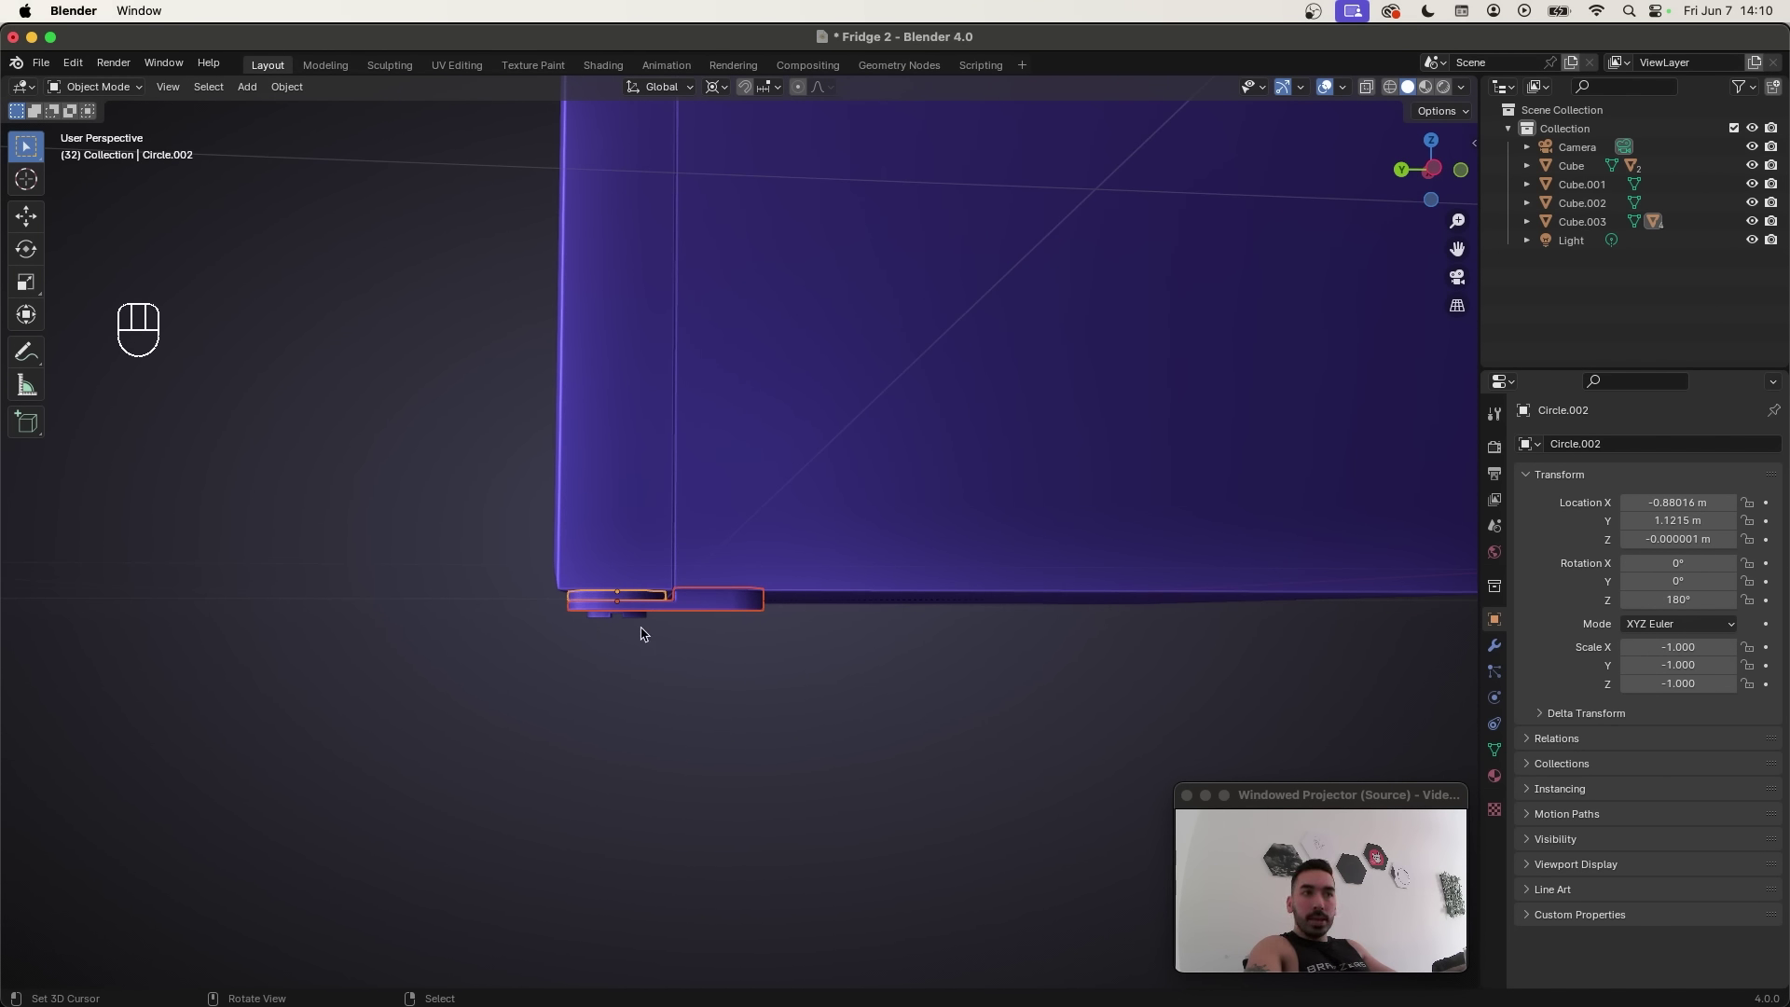
{"action": "left_click", "coordinate": [622, 615]}
{"action": "left_click", "coordinate": [621, 620]}
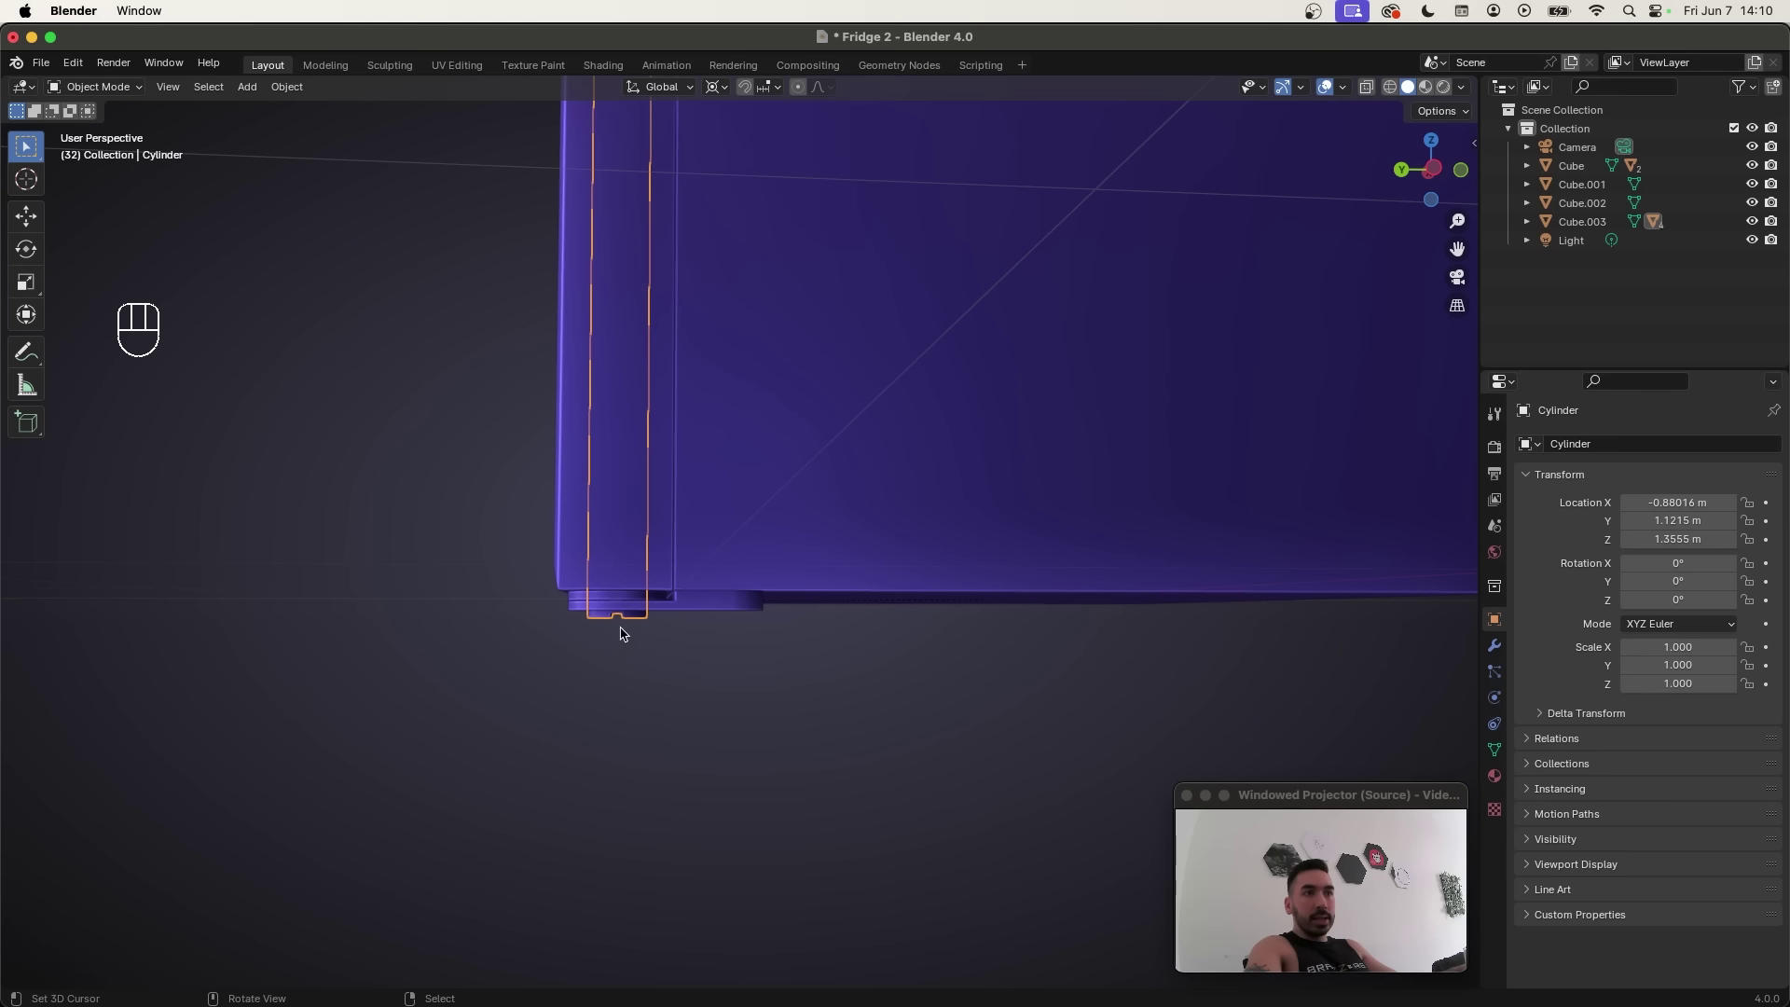
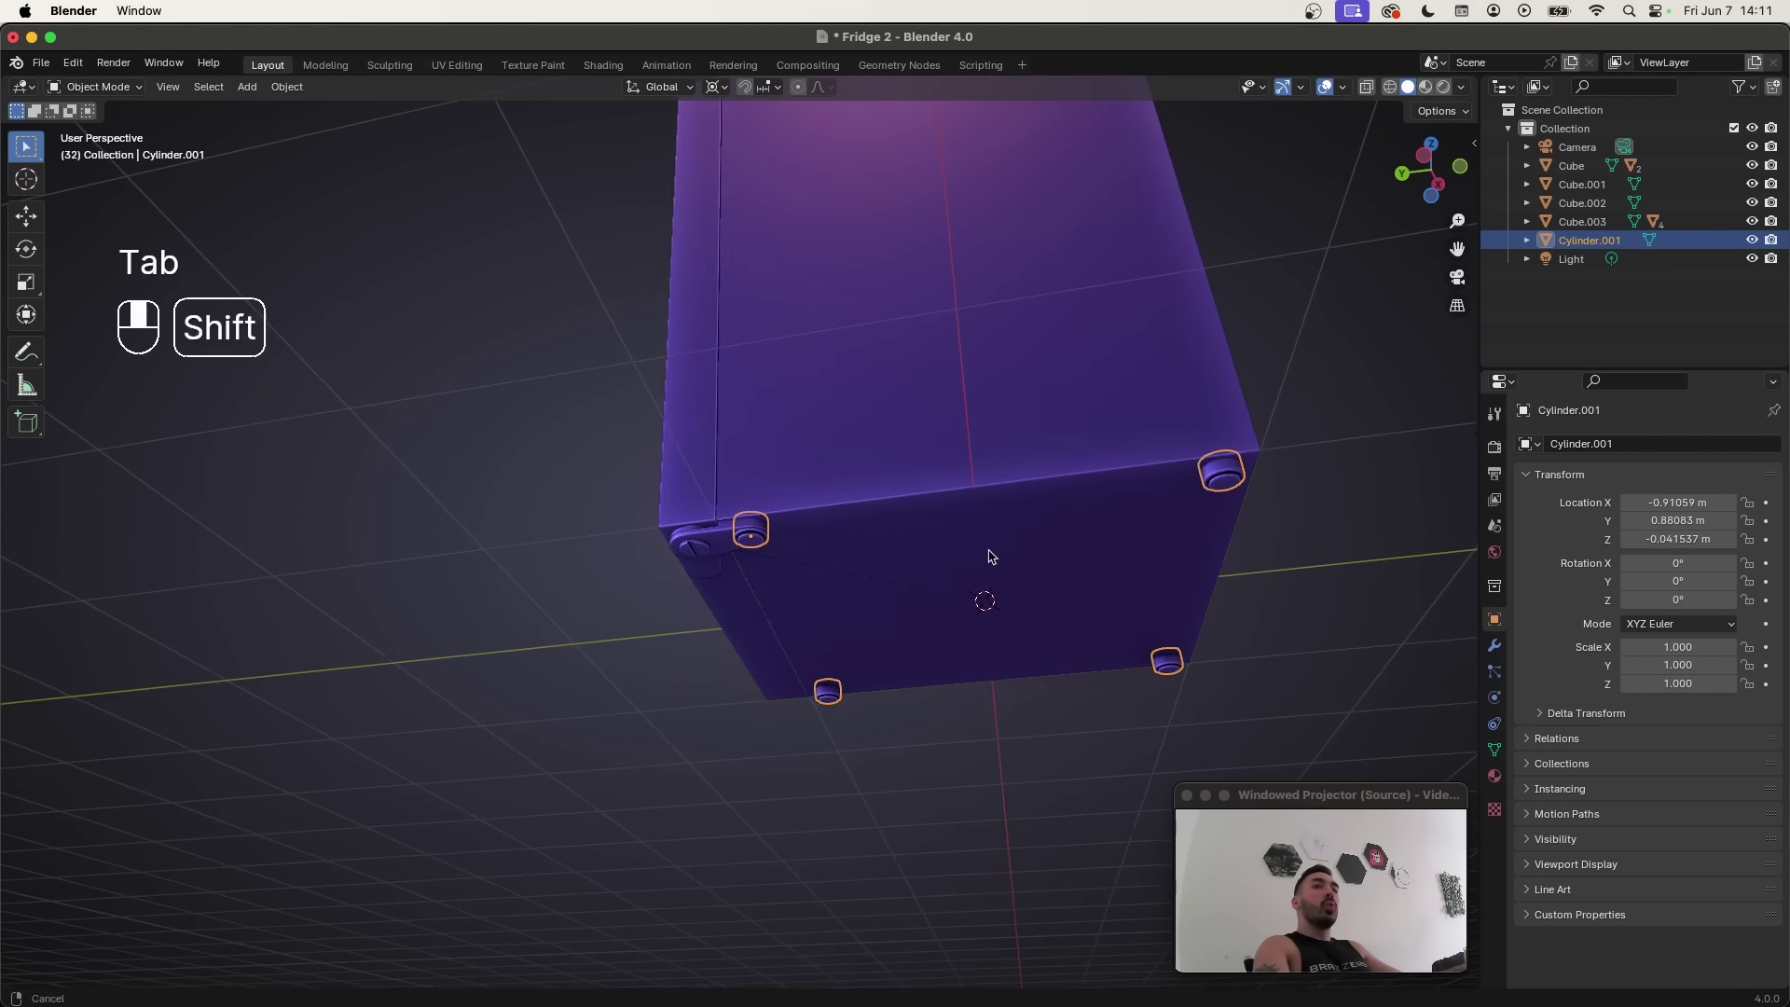
Step: Parent the four Cylinder.001 feet to the fridge body Cube with Object (Keep Transform)
{"action": "key", "text": "a"}
{"action": "left_click_drag", "start_coordinate": [984, 582], "coordinate": [874, 595]}
{"action": "middle_click", "coordinate": [910, 548]}
{"action": "left_click", "coordinate": [749, 356]}
{"action": "middle_click", "coordinate": [834, 373]}
{"action": "left_click", "coordinate": [741, 336]}
{"action": "key", "text": "super+p"}
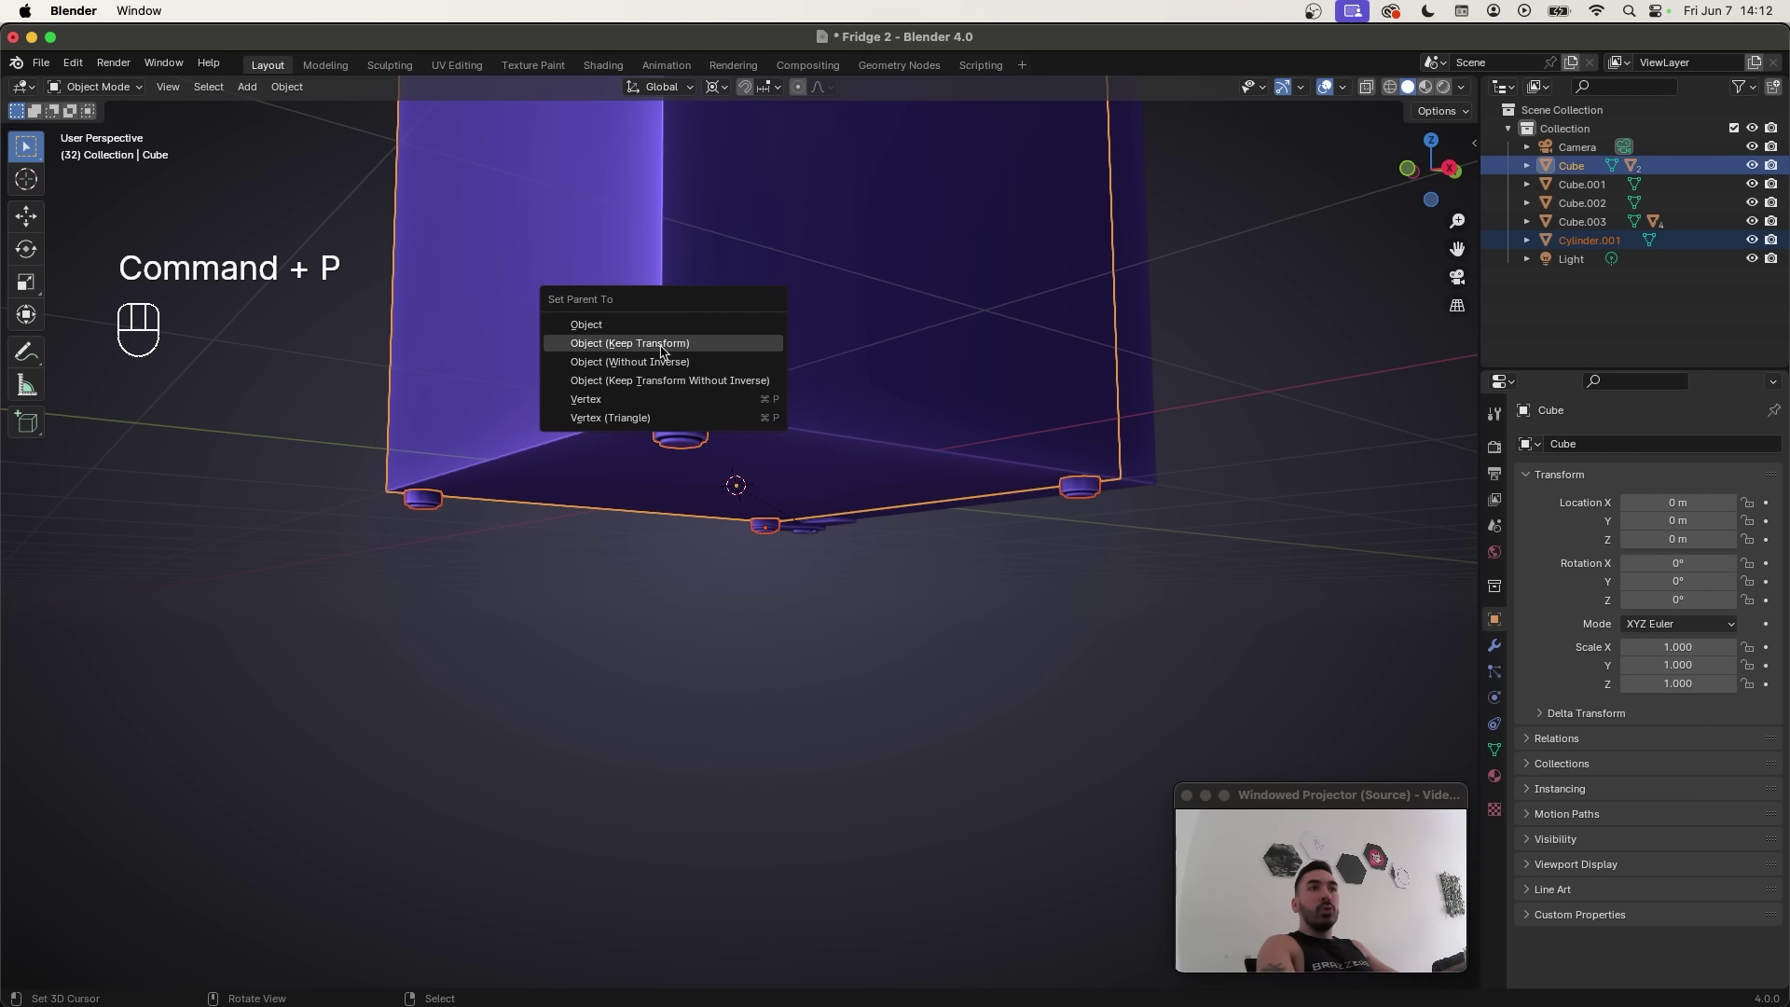
{"action": "middle_click", "coordinate": [935, 473]}
{"action": "key", "text": "a"}
{"action": "left_click", "coordinate": [893, 640]}
Step: Verify the feet follow the body with a test move and save the file
{"action": "key", "text": "g"}
{"action": "middle_click", "coordinate": [842, 624]}
{"action": "left_click", "coordinate": [570, 514]}
{"action": "key", "text": "Tab"}
{"action": "key", "text": "super+s"}
{"action": "middle_click", "coordinate": [806, 682]}
{"action": "left_click", "coordinate": [941, 536]}
Step: Select the fridge body Cube and enter Edit Mode on its mesh
{"action": "left_click_drag", "start_coordinate": [925, 602], "coordinate": [866, 588]}
{"action": "left_click_drag", "start_coordinate": [620, 647], "coordinate": [748, 644]}
{"action": "left_click_drag", "start_coordinate": [1093, 553], "coordinate": [920, 562]}
{"action": "right_click", "coordinate": [830, 612]}
{"action": "middle_click", "coordinate": [940, 678]}
{"action": "right_click", "coordinate": [726, 621]}
{"action": "key", "text": "Tab"}
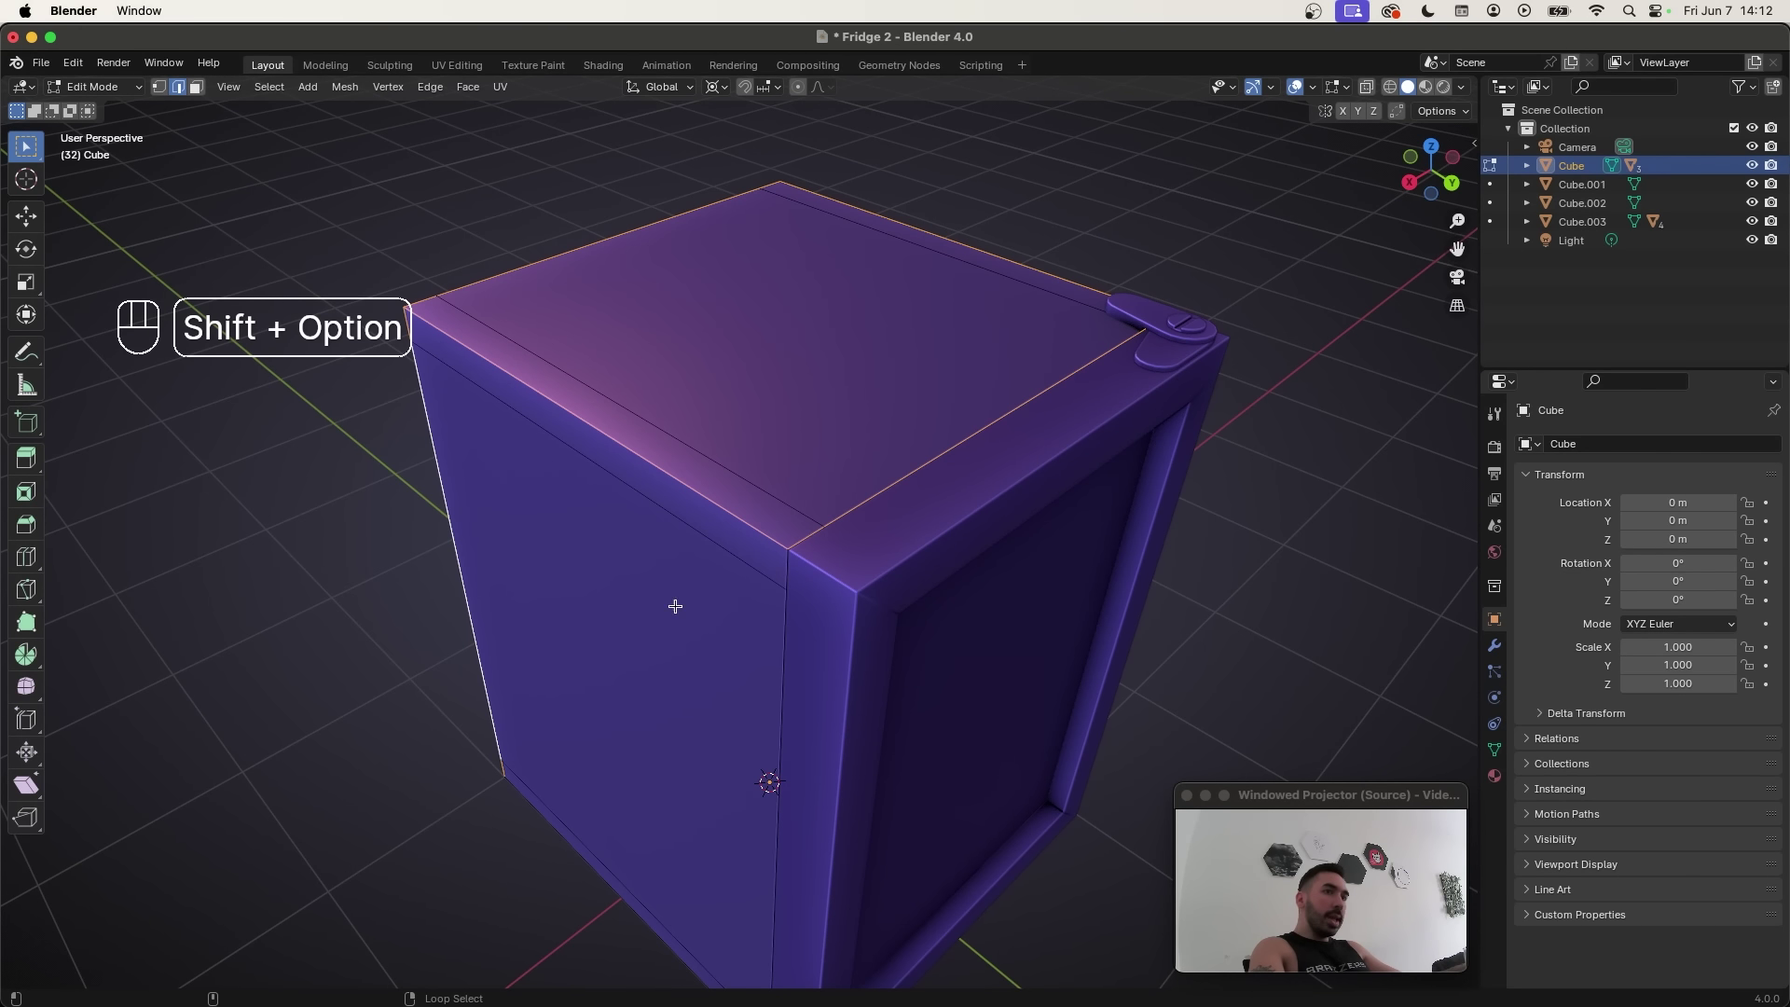
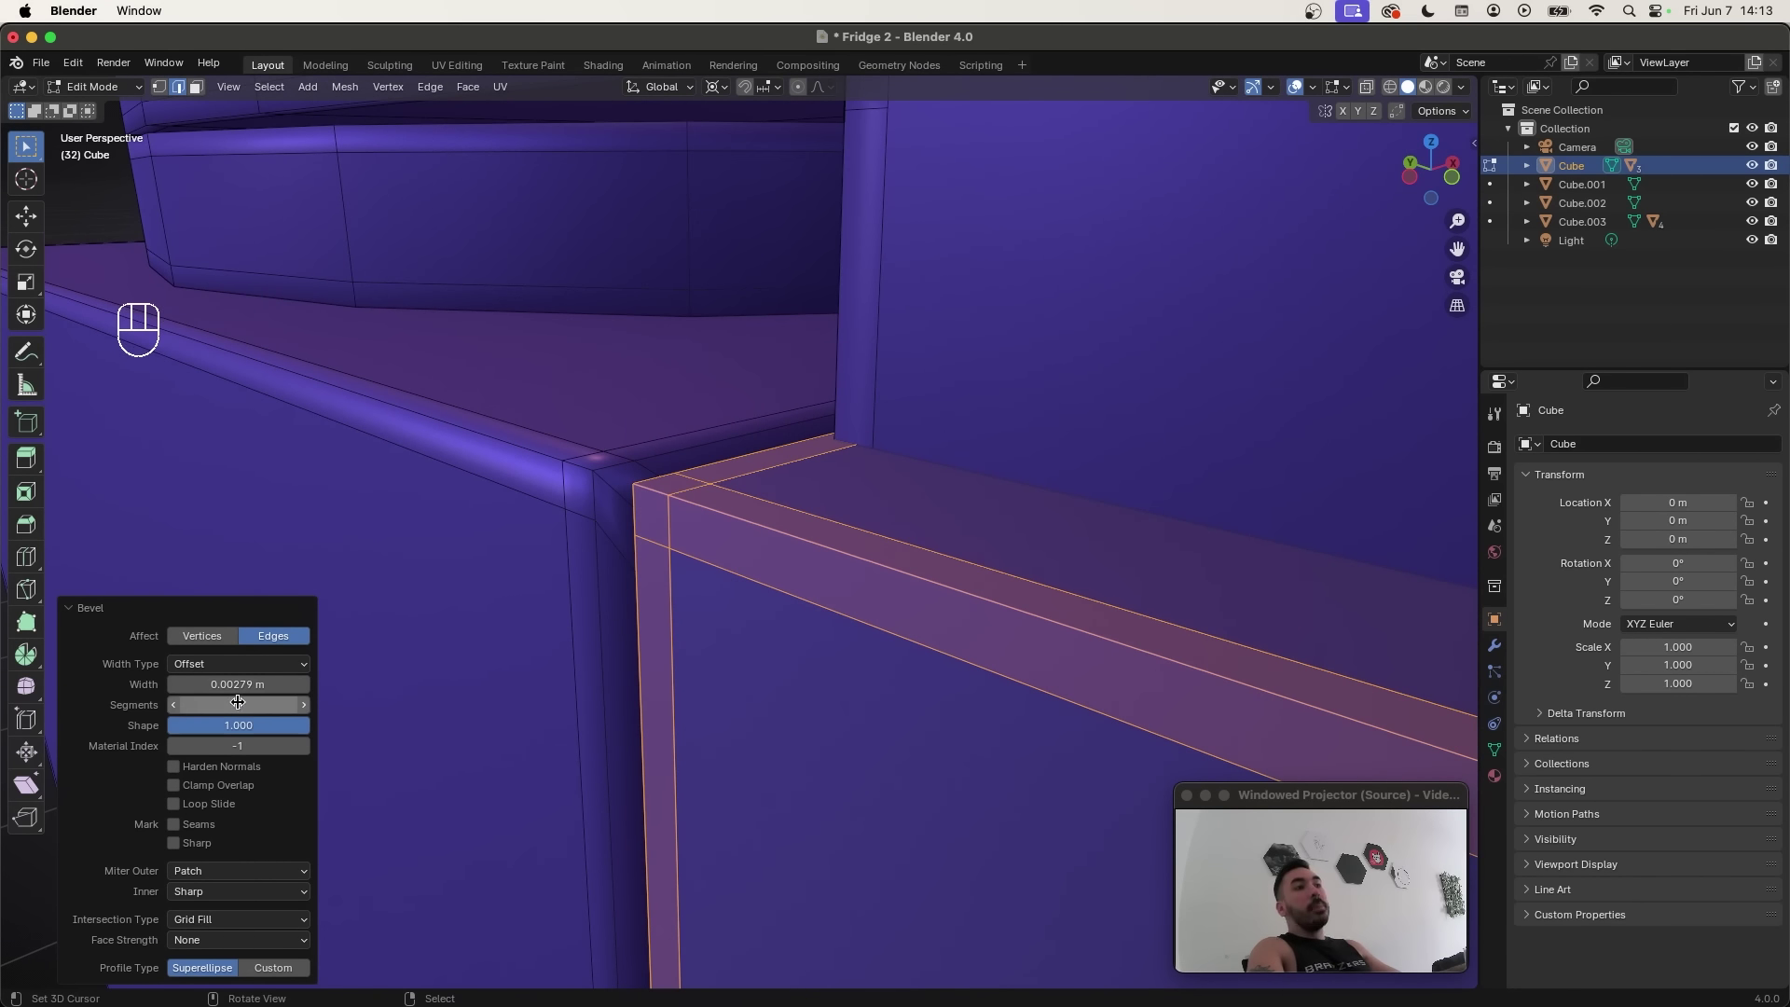
Step: Leave Edit Mode after the two-segment bevel and give the fridge body Shade Smooth
{"action": "key", "text": "Tab"}
{"action": "left_click", "coordinate": [758, 562]}
{"action": "left_click", "coordinate": [298, 98]}
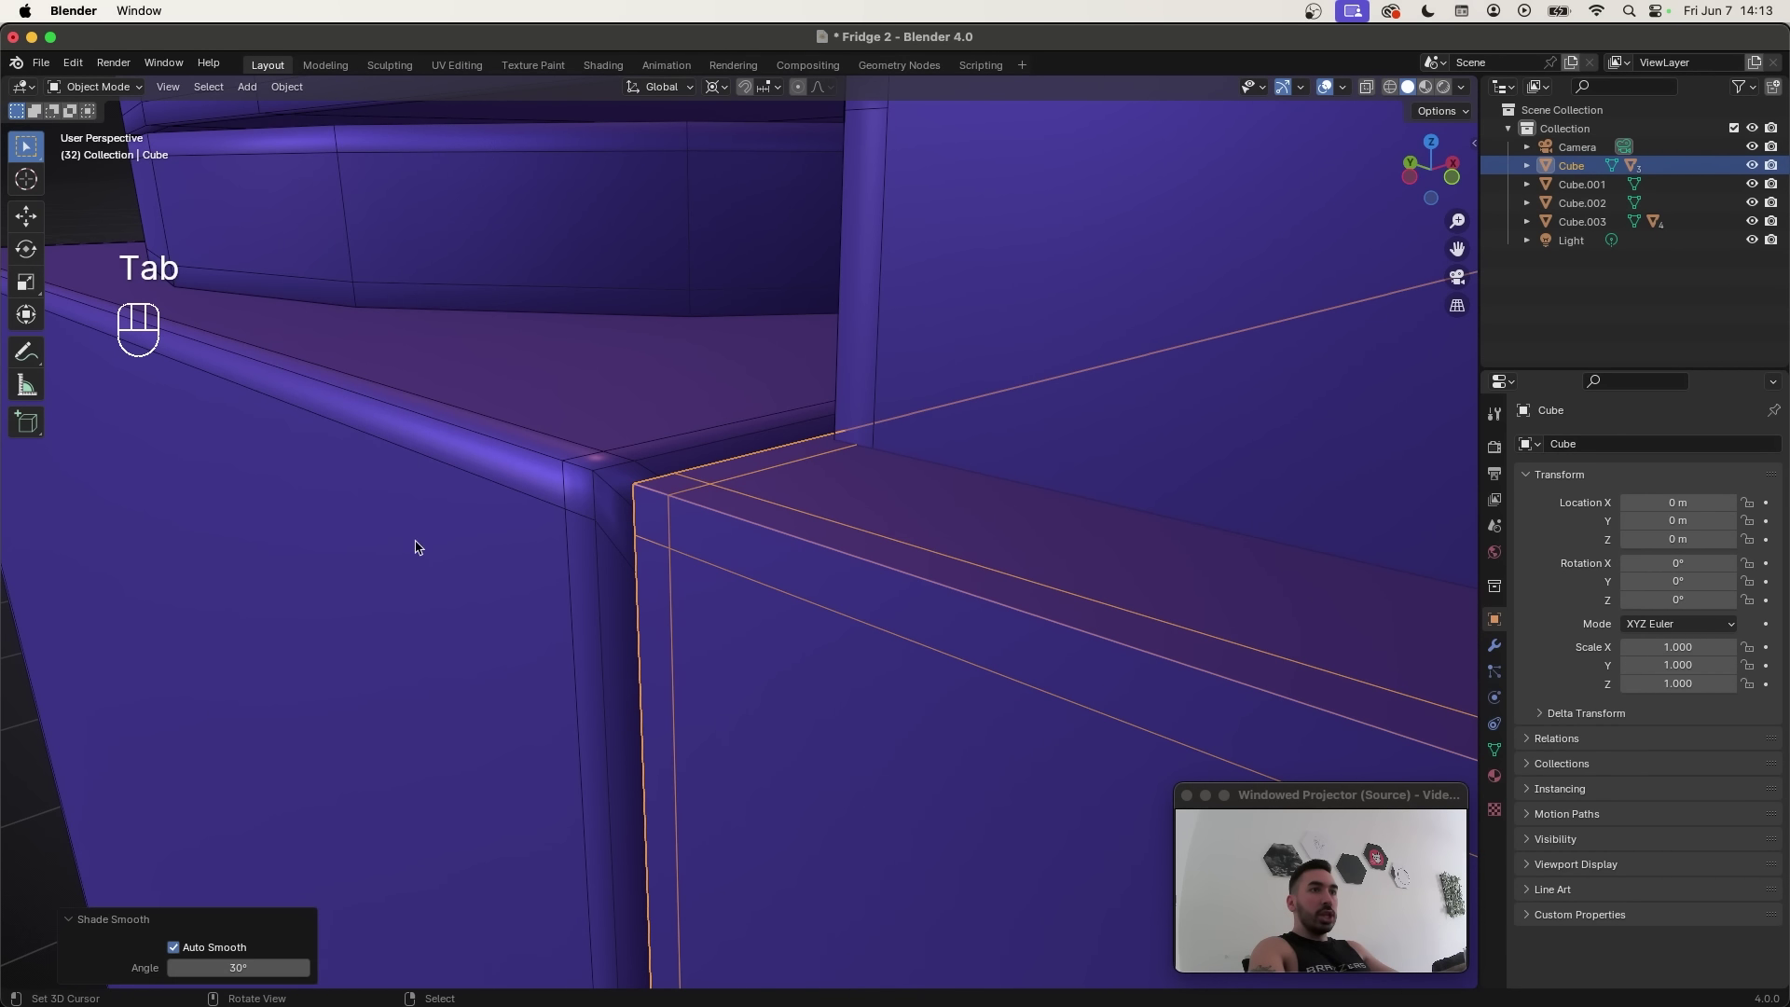
Step: Turn off Auto Smooth and select the door and other part with the body to join into one Cube
{"action": "left_click_drag", "start_coordinate": [1297, 158], "coordinate": [1001, 322]}
{"action": "middle_click", "coordinate": [850, 435]}
{"action": "middle_click", "coordinate": [865, 444]}
{"action": "key", "text": "shift+g"}
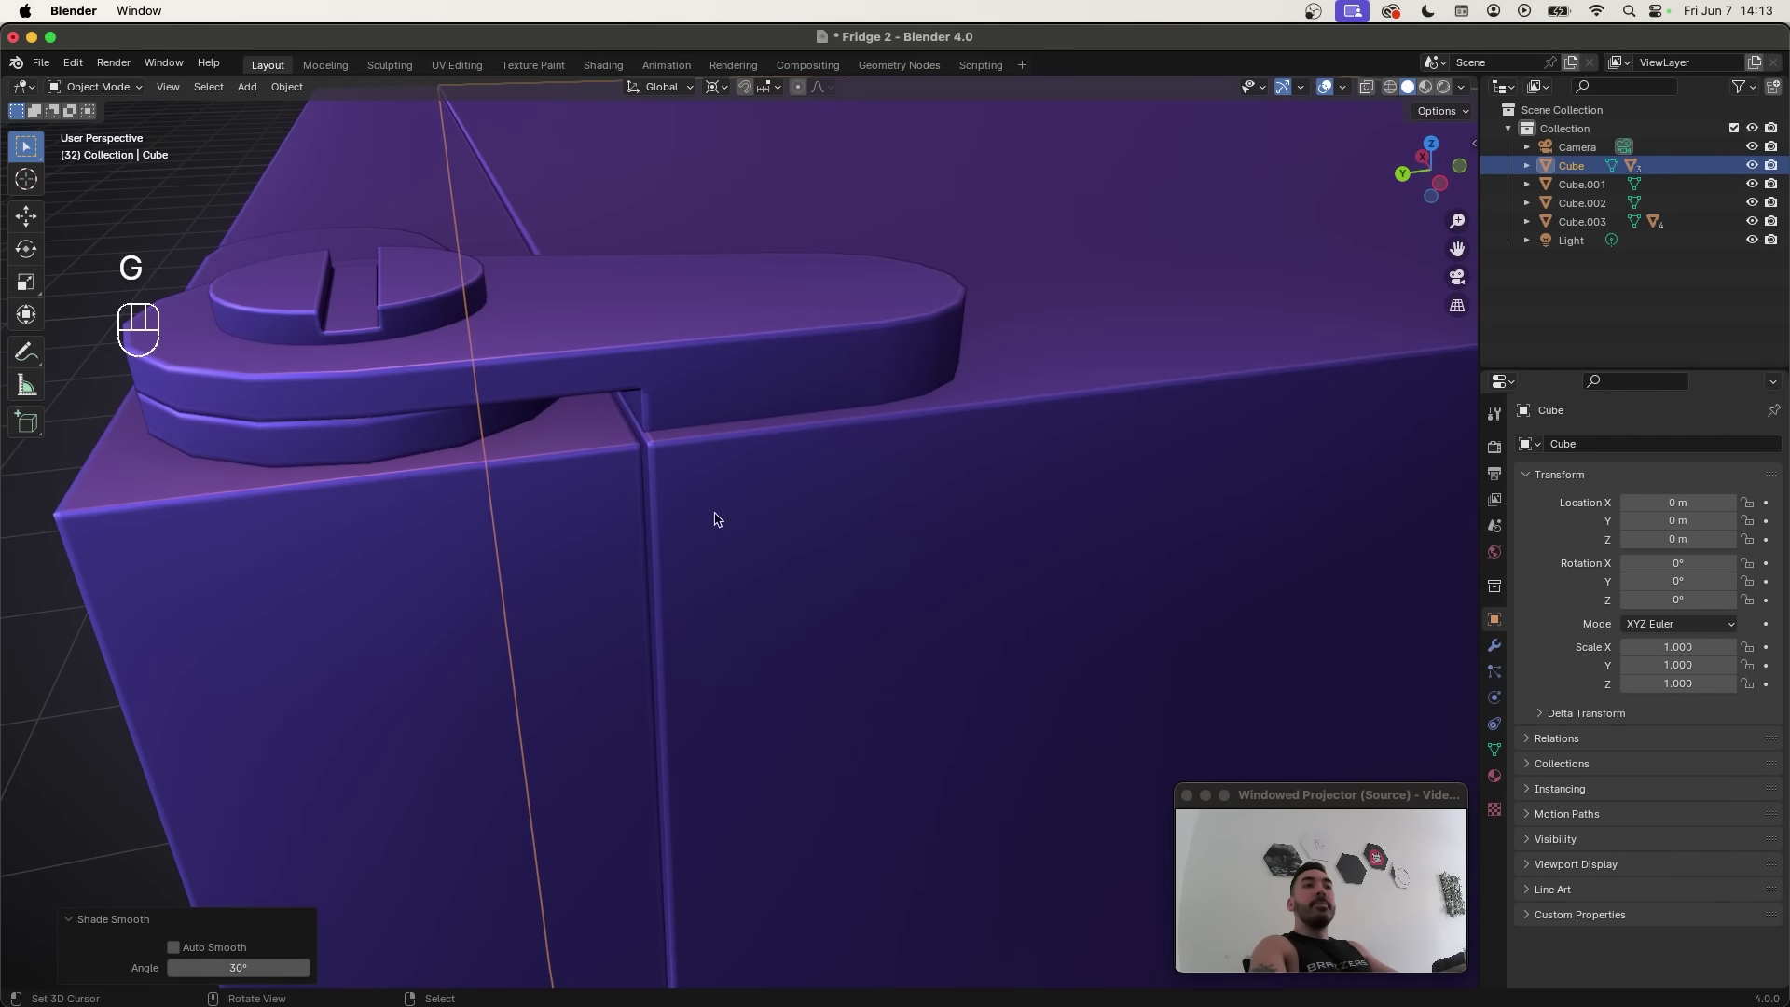
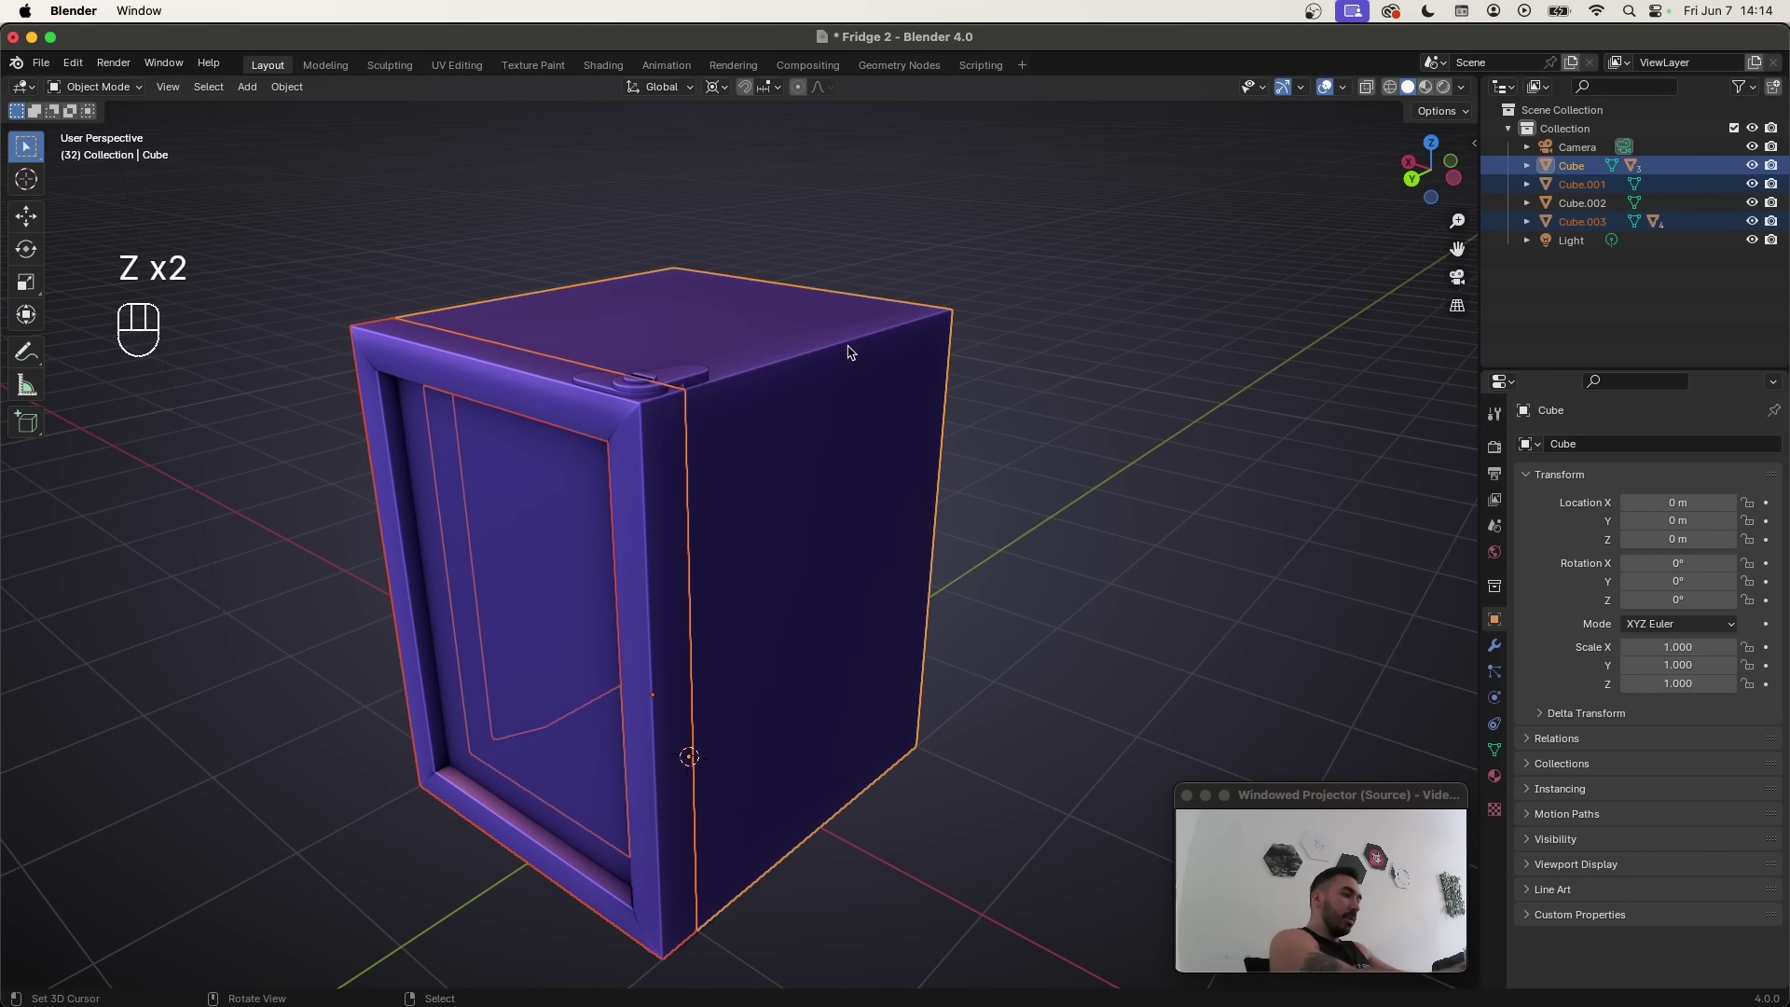
{"action": "key", "text": "super+p"}
{"action": "left_click", "coordinate": [821, 349]}
Step: Merge the selected parts into the fridge body and turn the solid-shaded view to face the door
{"action": "key", "text": "g"}
{"action": "key", "text": "a"}
{"action": "key", "text": "g"}
{"action": "left_click", "coordinate": [543, 289]}
{"action": "left_click_drag", "start_coordinate": [651, 562], "coordinate": [835, 581]}
{"action": "middle_click", "coordinate": [862, 559]}
{"action": "key", "text": "z"}
{"action": "middle_click", "coordinate": [843, 541]}
{"action": "key", "text": "super+s"}
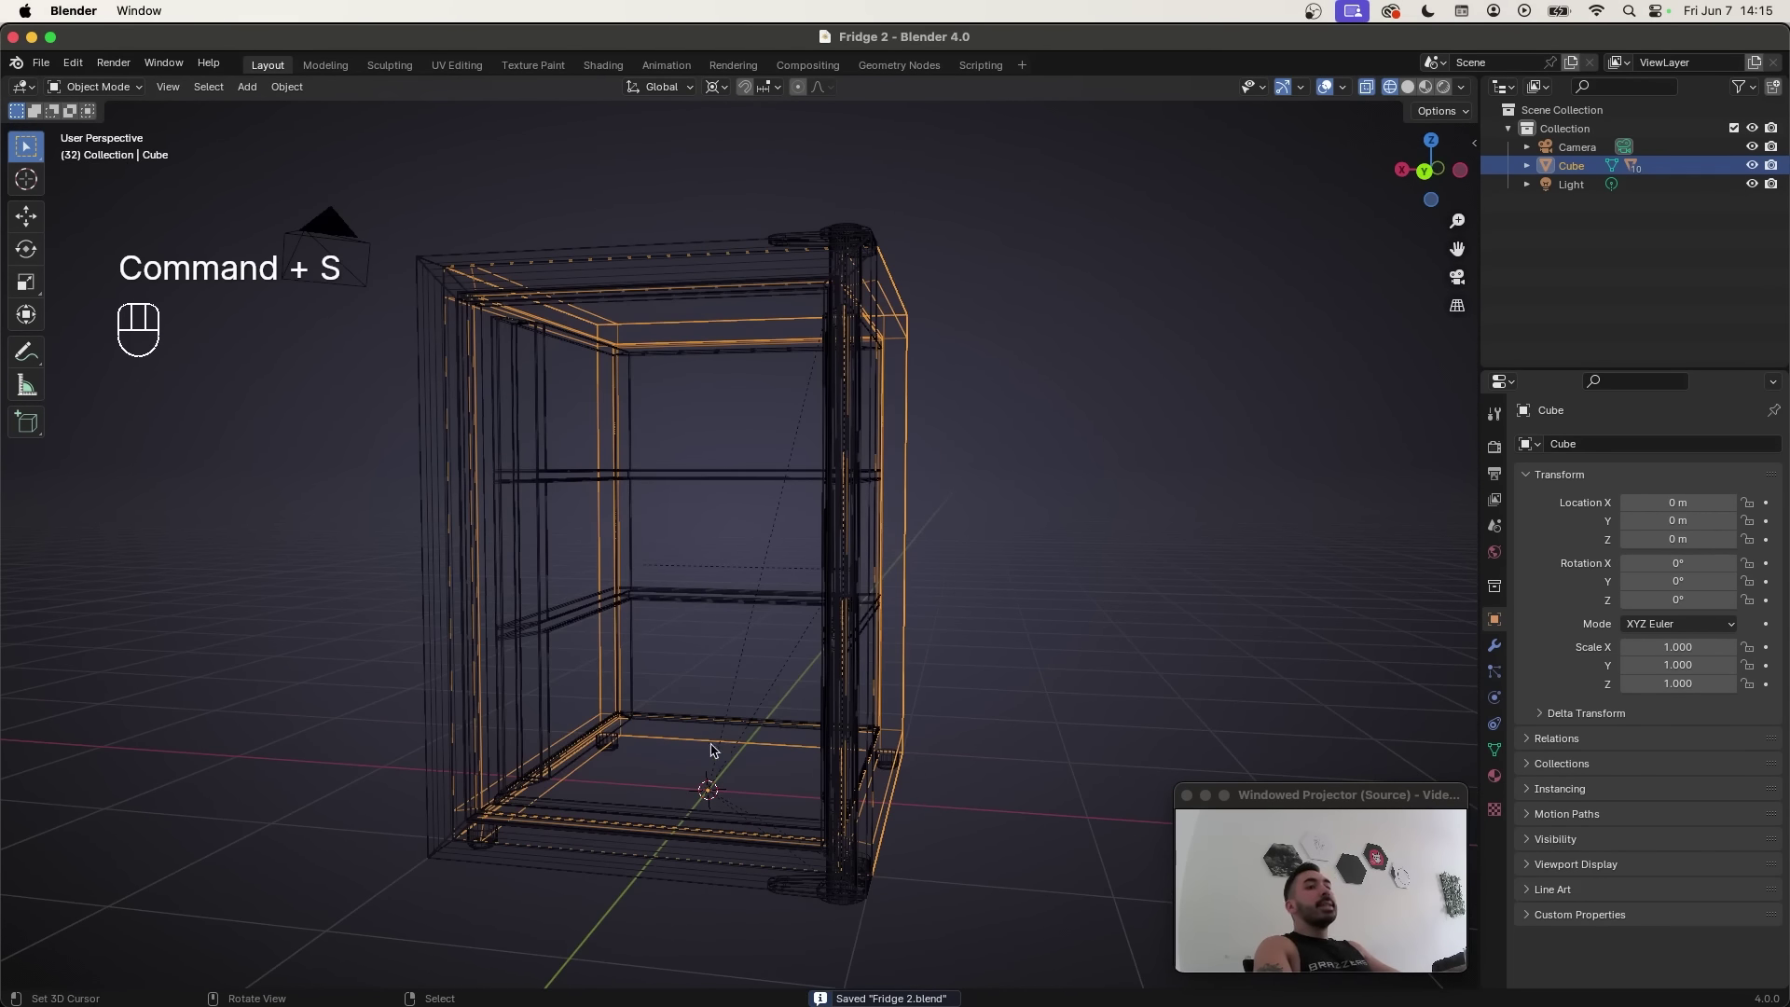
{"action": "key", "text": "z"}
{"action": "middle_click", "coordinate": [684, 723]}
{"action": "left_click_drag", "start_coordinate": [674, 691], "coordinate": [712, 711]}
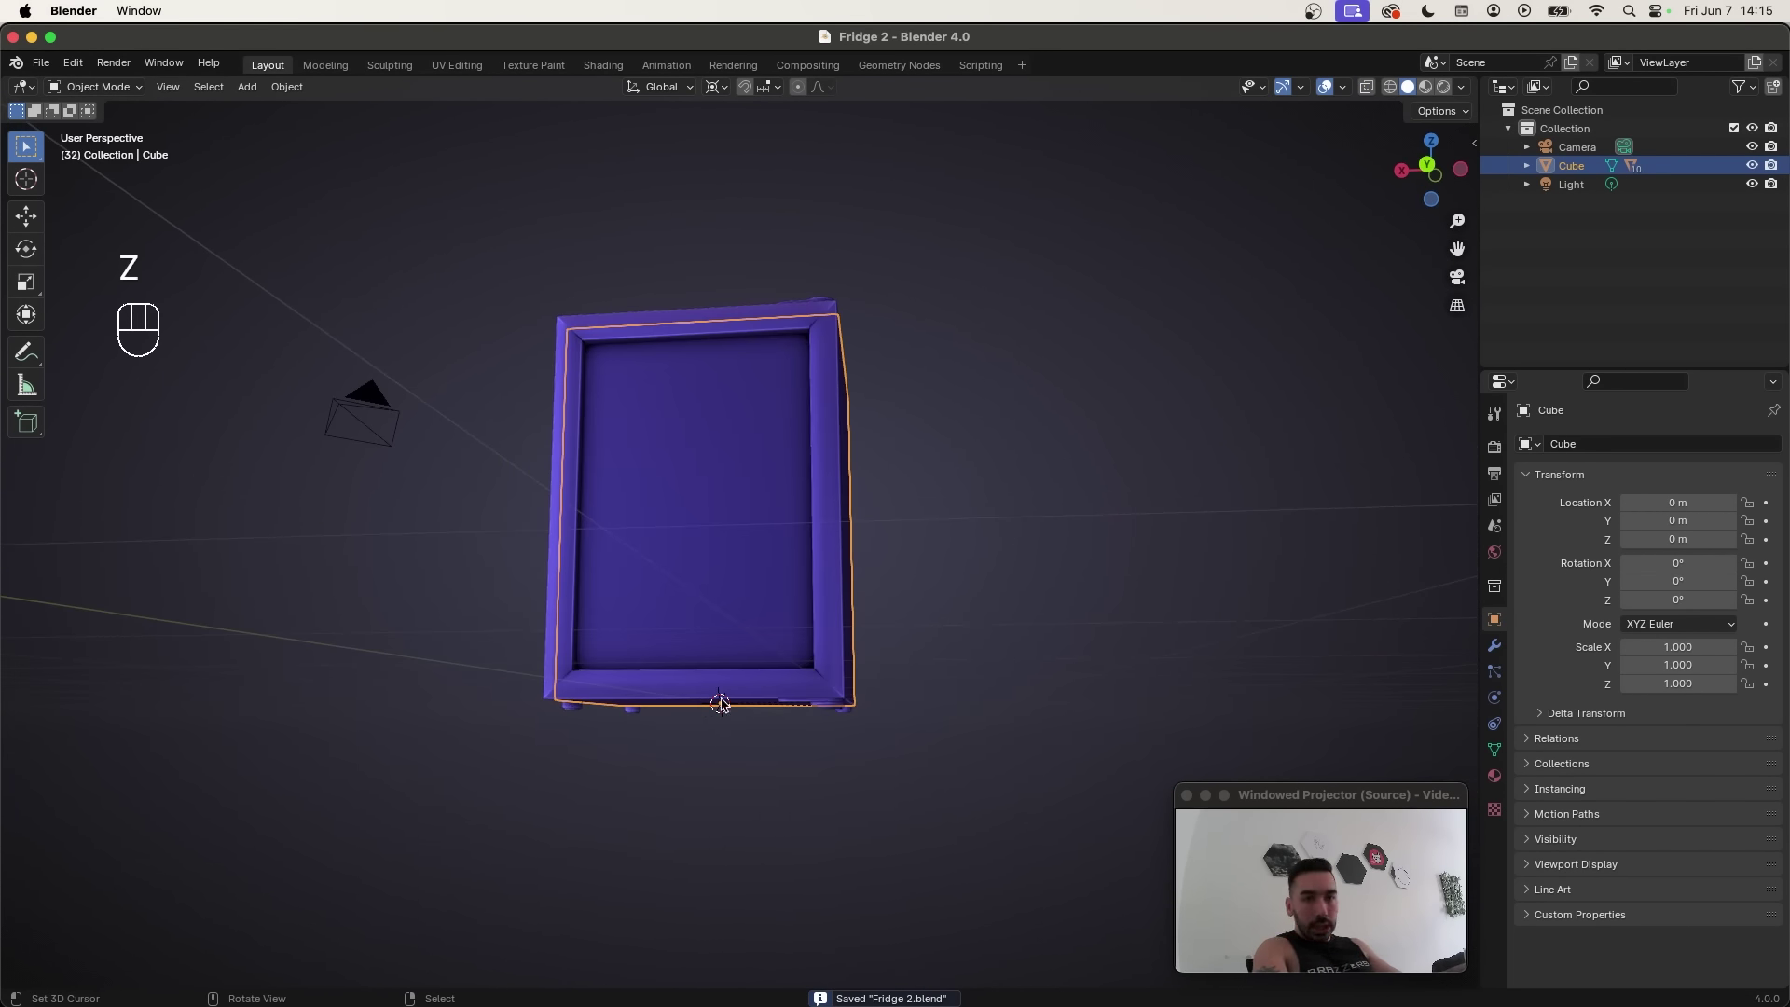
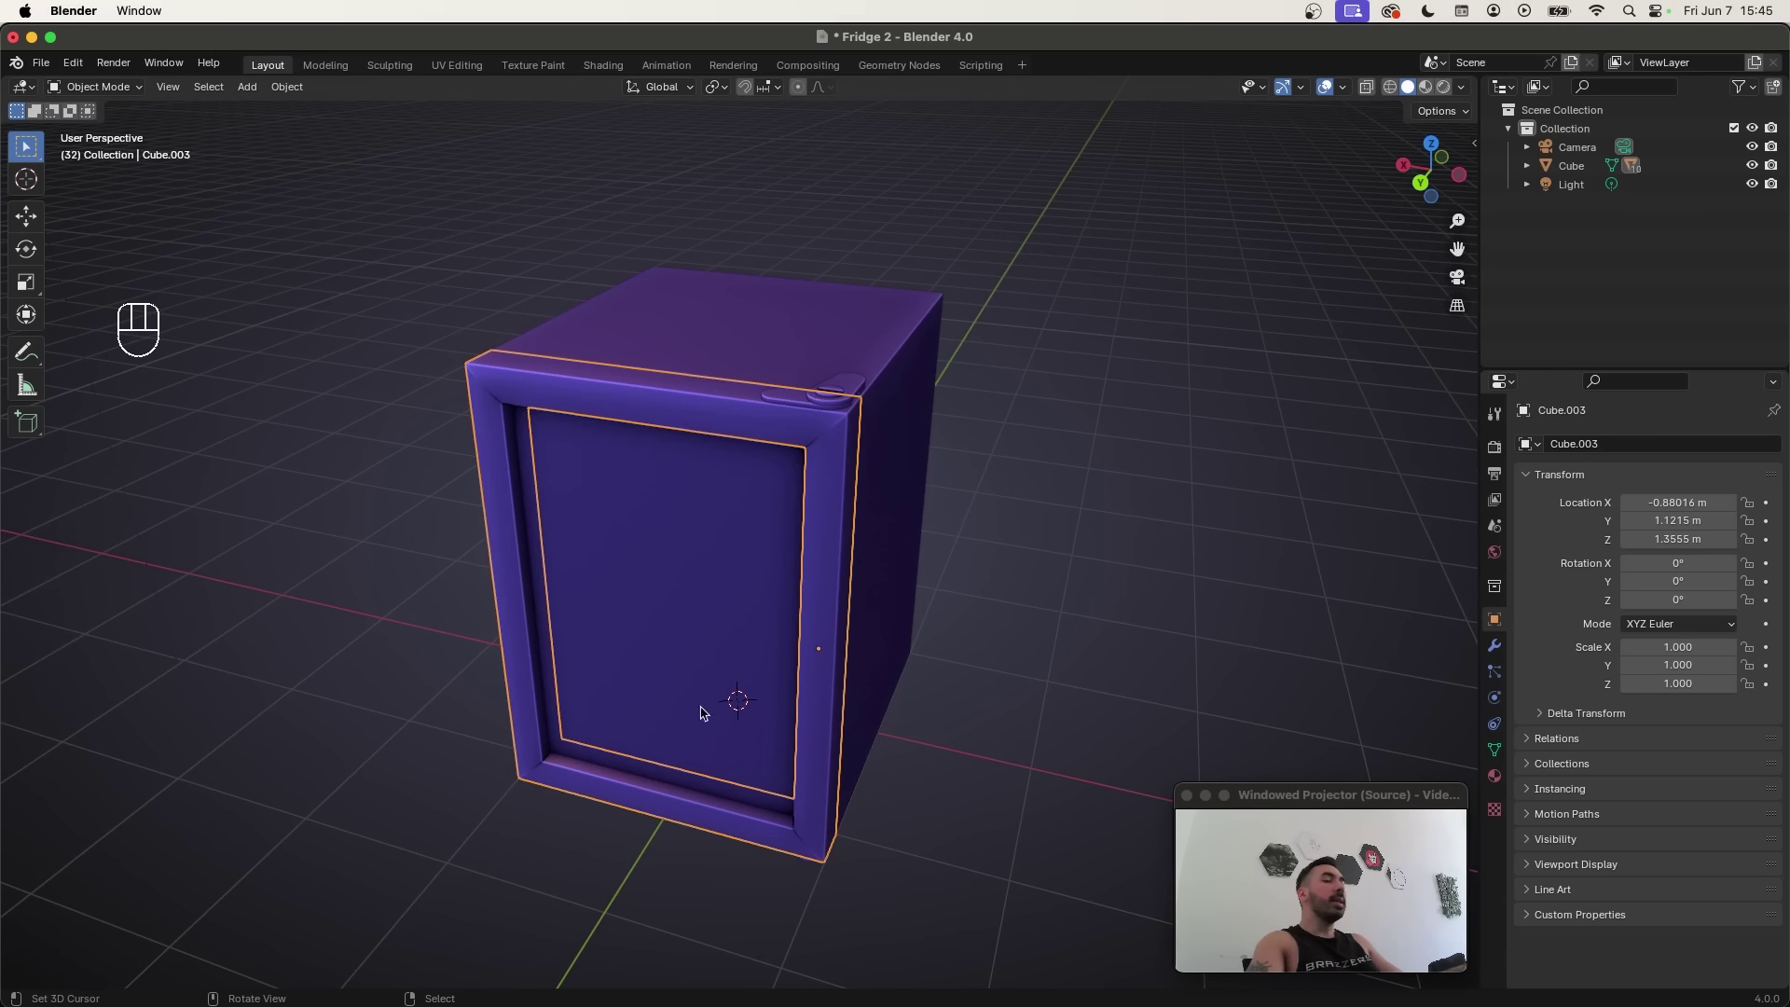
Step: Rotate the fridge door 90 degrees about Z so it stands open, revealing the interior
{"action": "key", "text": "r"}
{"action": "key", "text": "z"}
{"action": "key", "text": "9"}
{"action": "key", "text": "0"}
{"action": "left_click_drag", "start_coordinate": [771, 536], "coordinate": [966, 507]}
{"action": "left_click_drag", "start_coordinate": [1015, 466], "coordinate": [851, 479]}
{"action": "middle_click", "coordinate": [816, 447]}
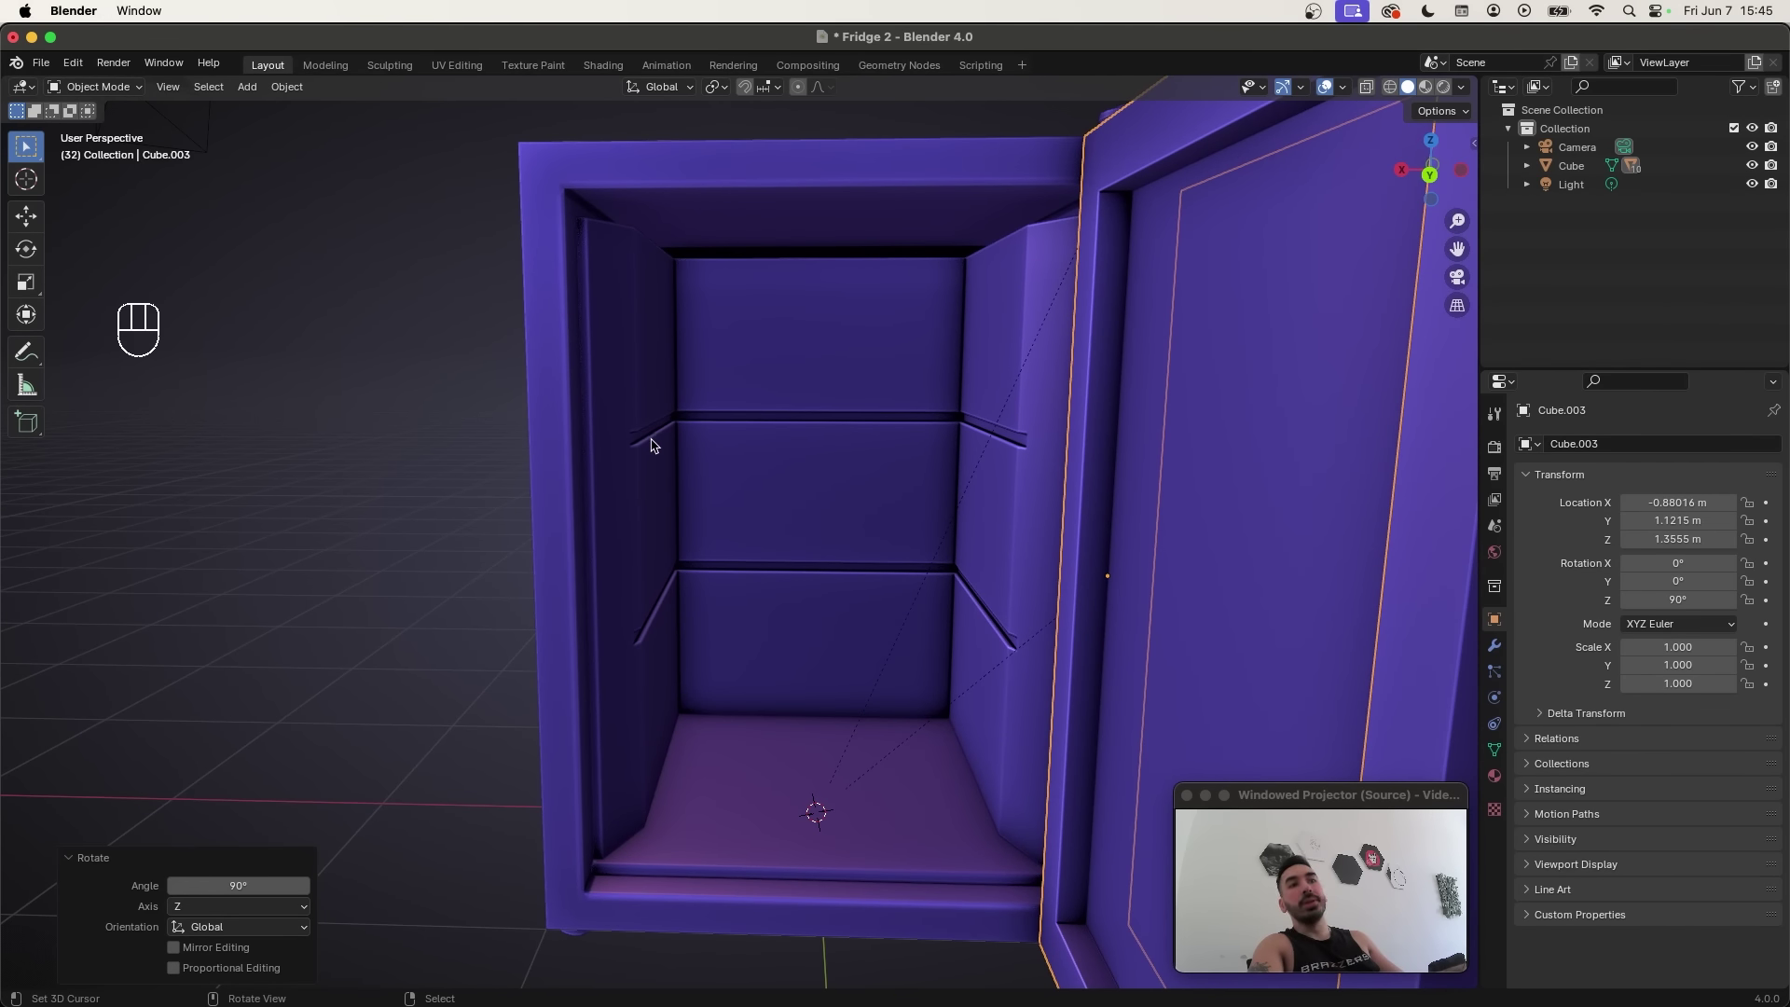
{"action": "middle_click", "coordinate": [775, 414]}
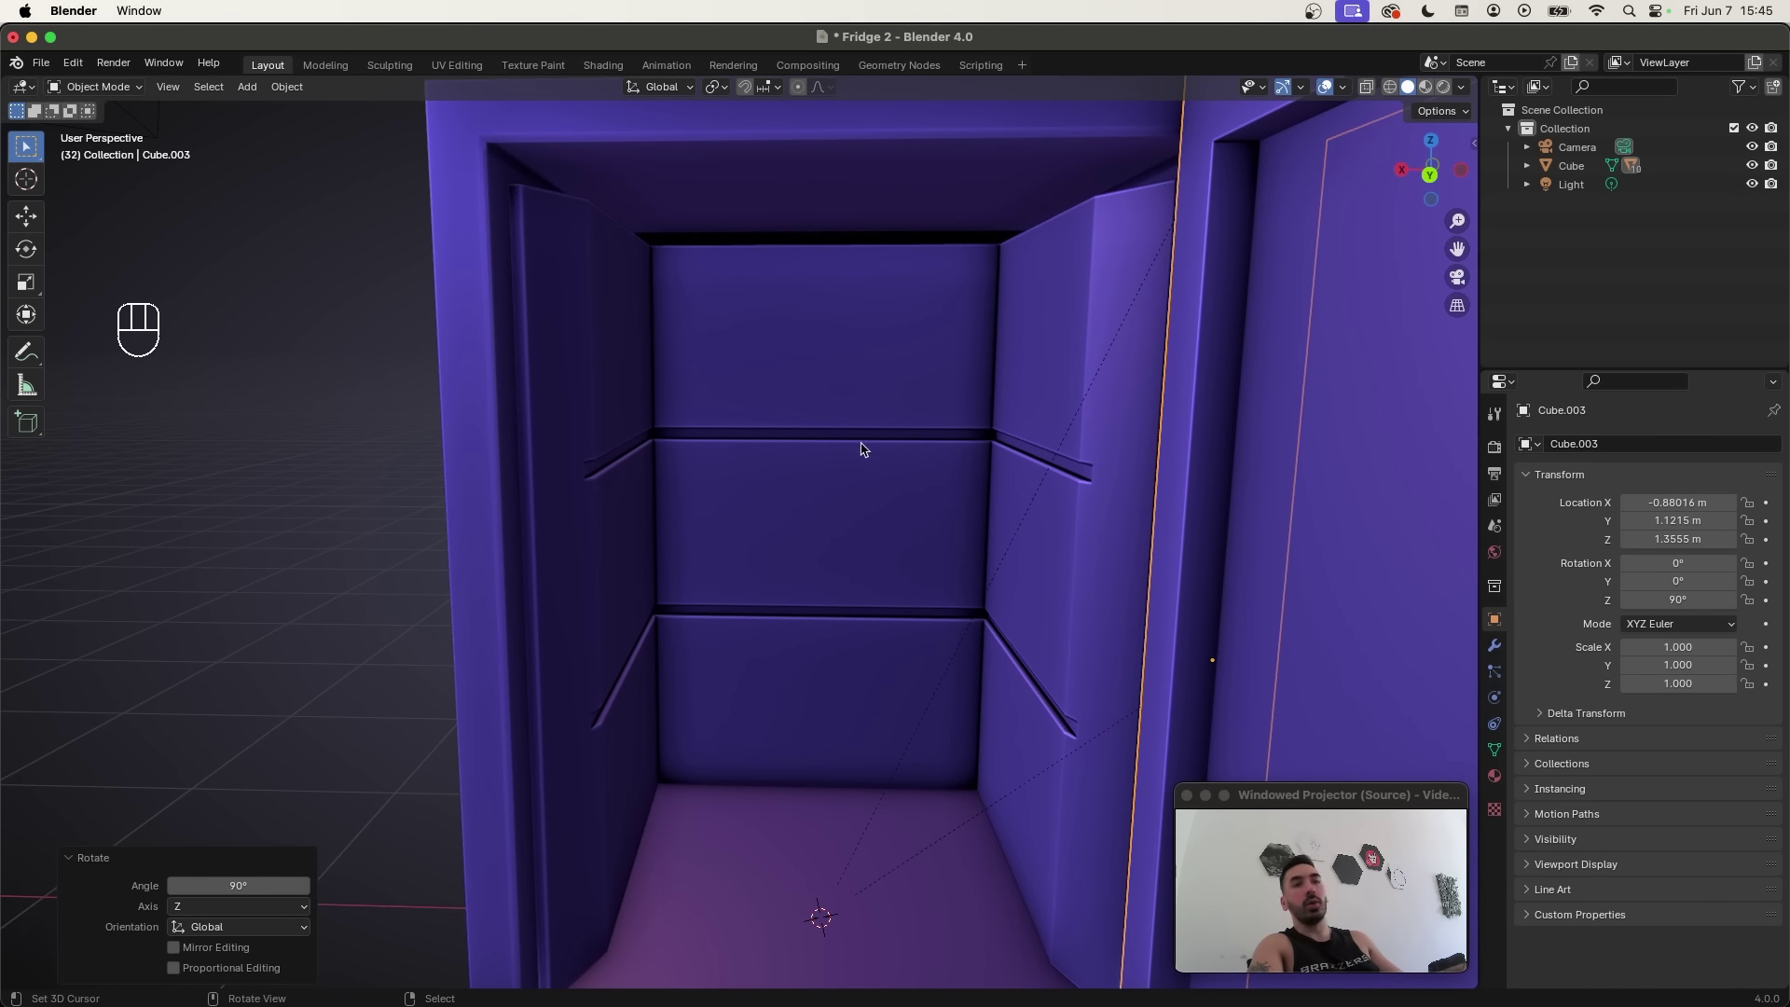
{"action": "key", "text": "Tab"}
Step: Separate the inner floor face as Cube.005 and add 27 parallel loop cuts across it
{"action": "key", "text": "g"}
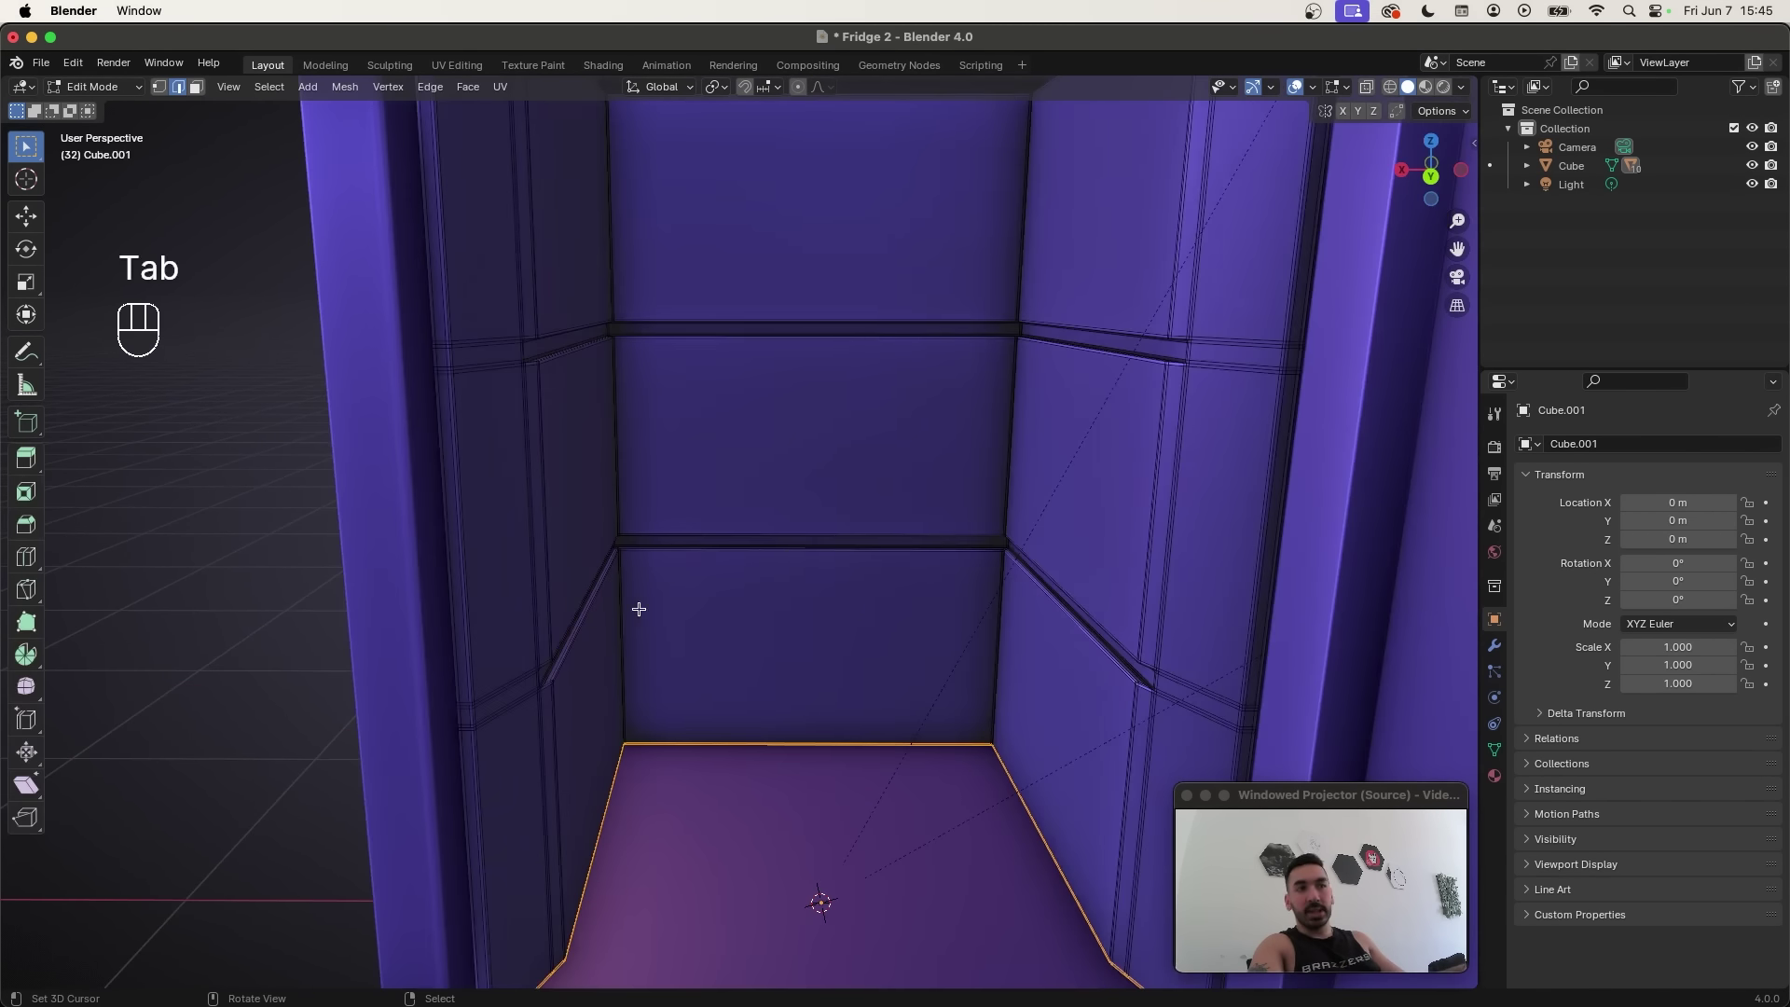
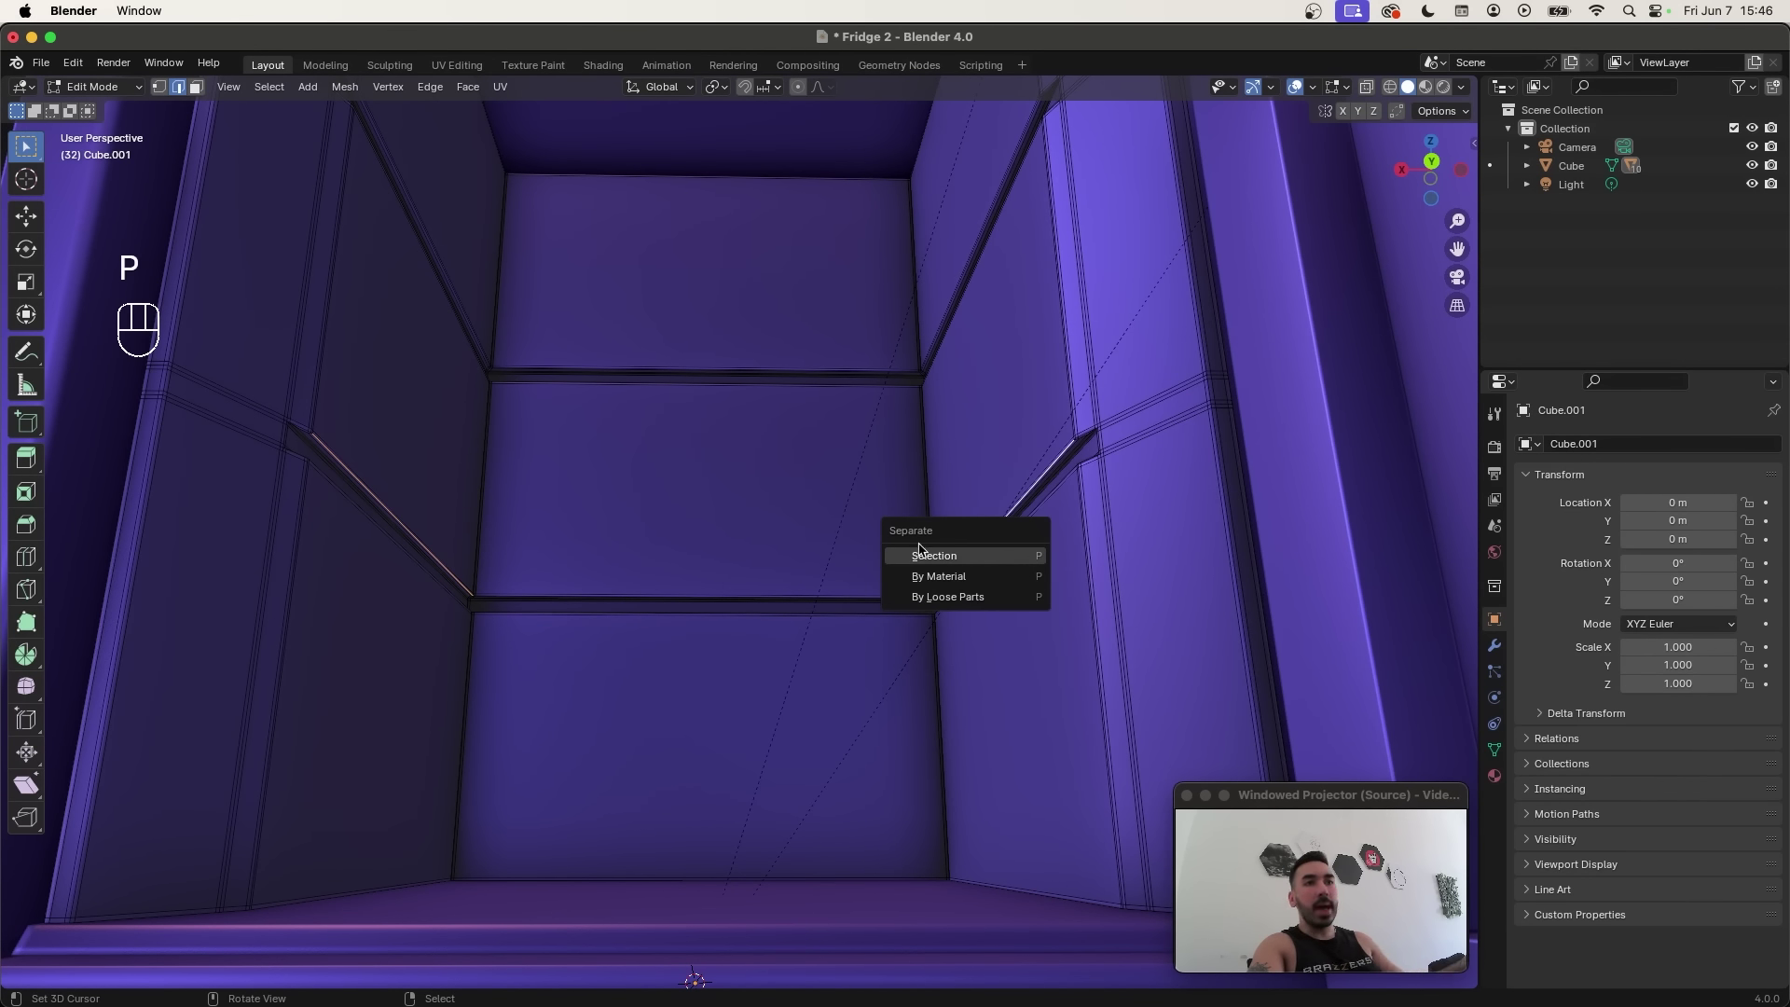
{"action": "key", "text": "Tab"}
{"action": "double_click", "coordinate": [354, 473]}
{"action": "key", "text": "g"}
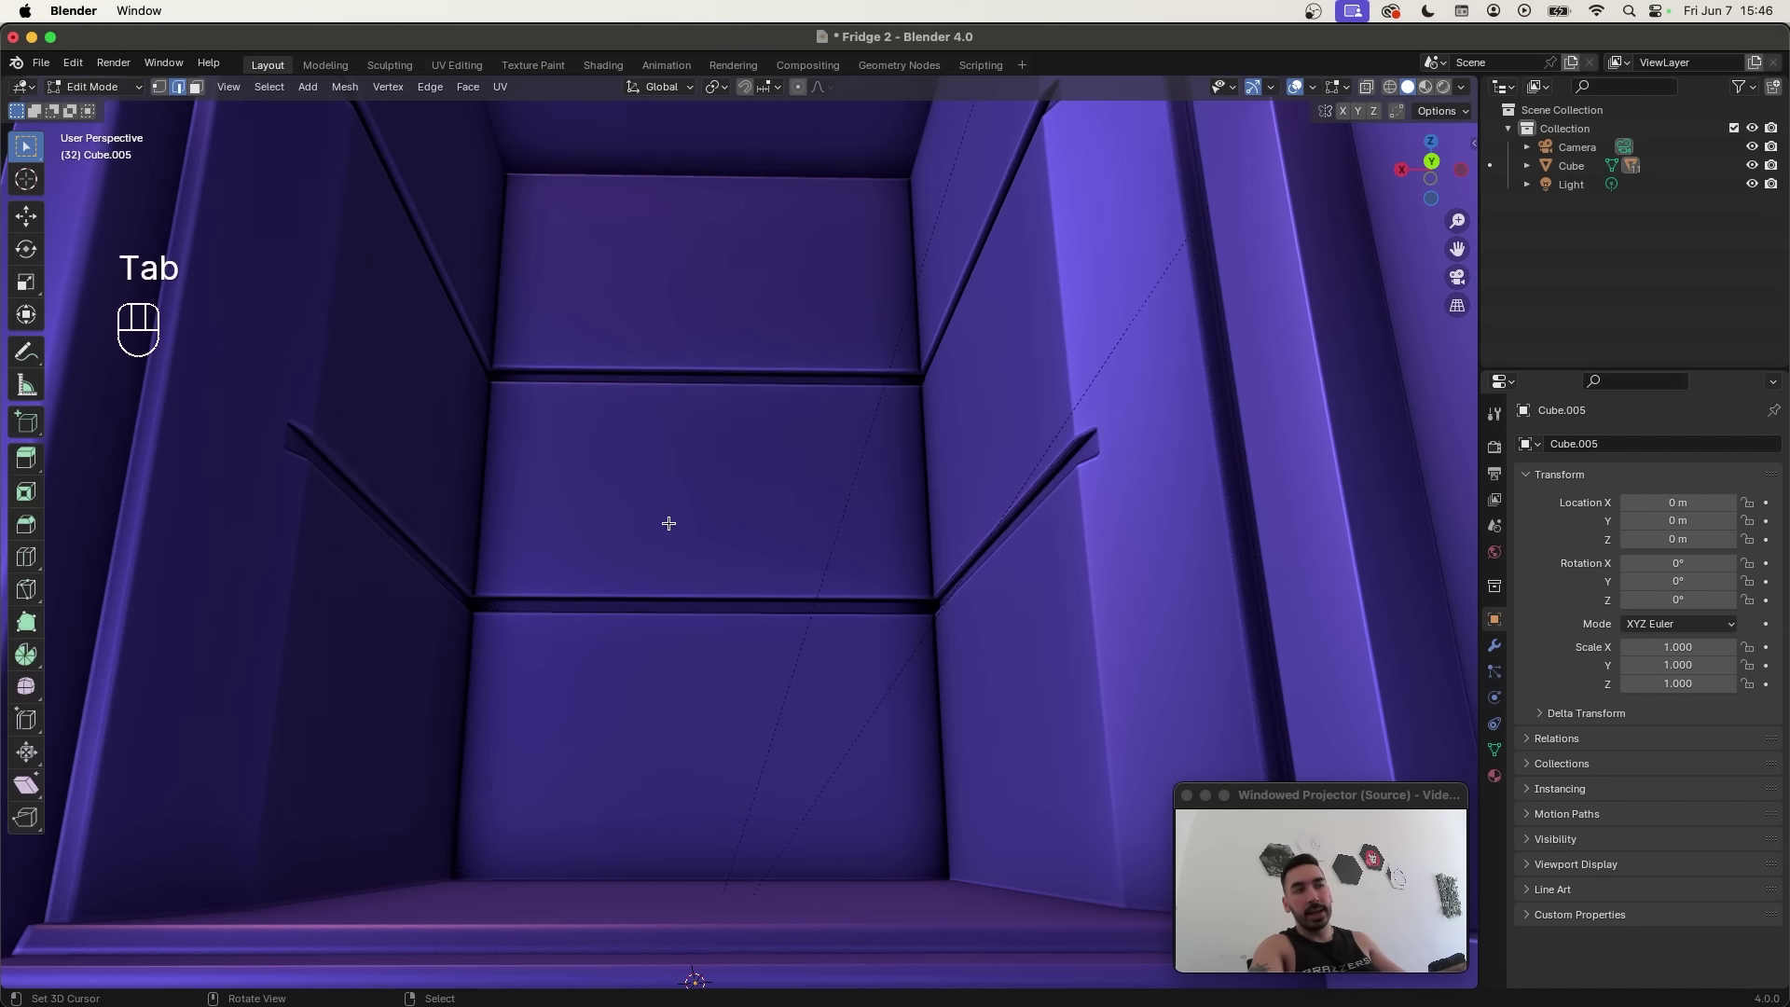
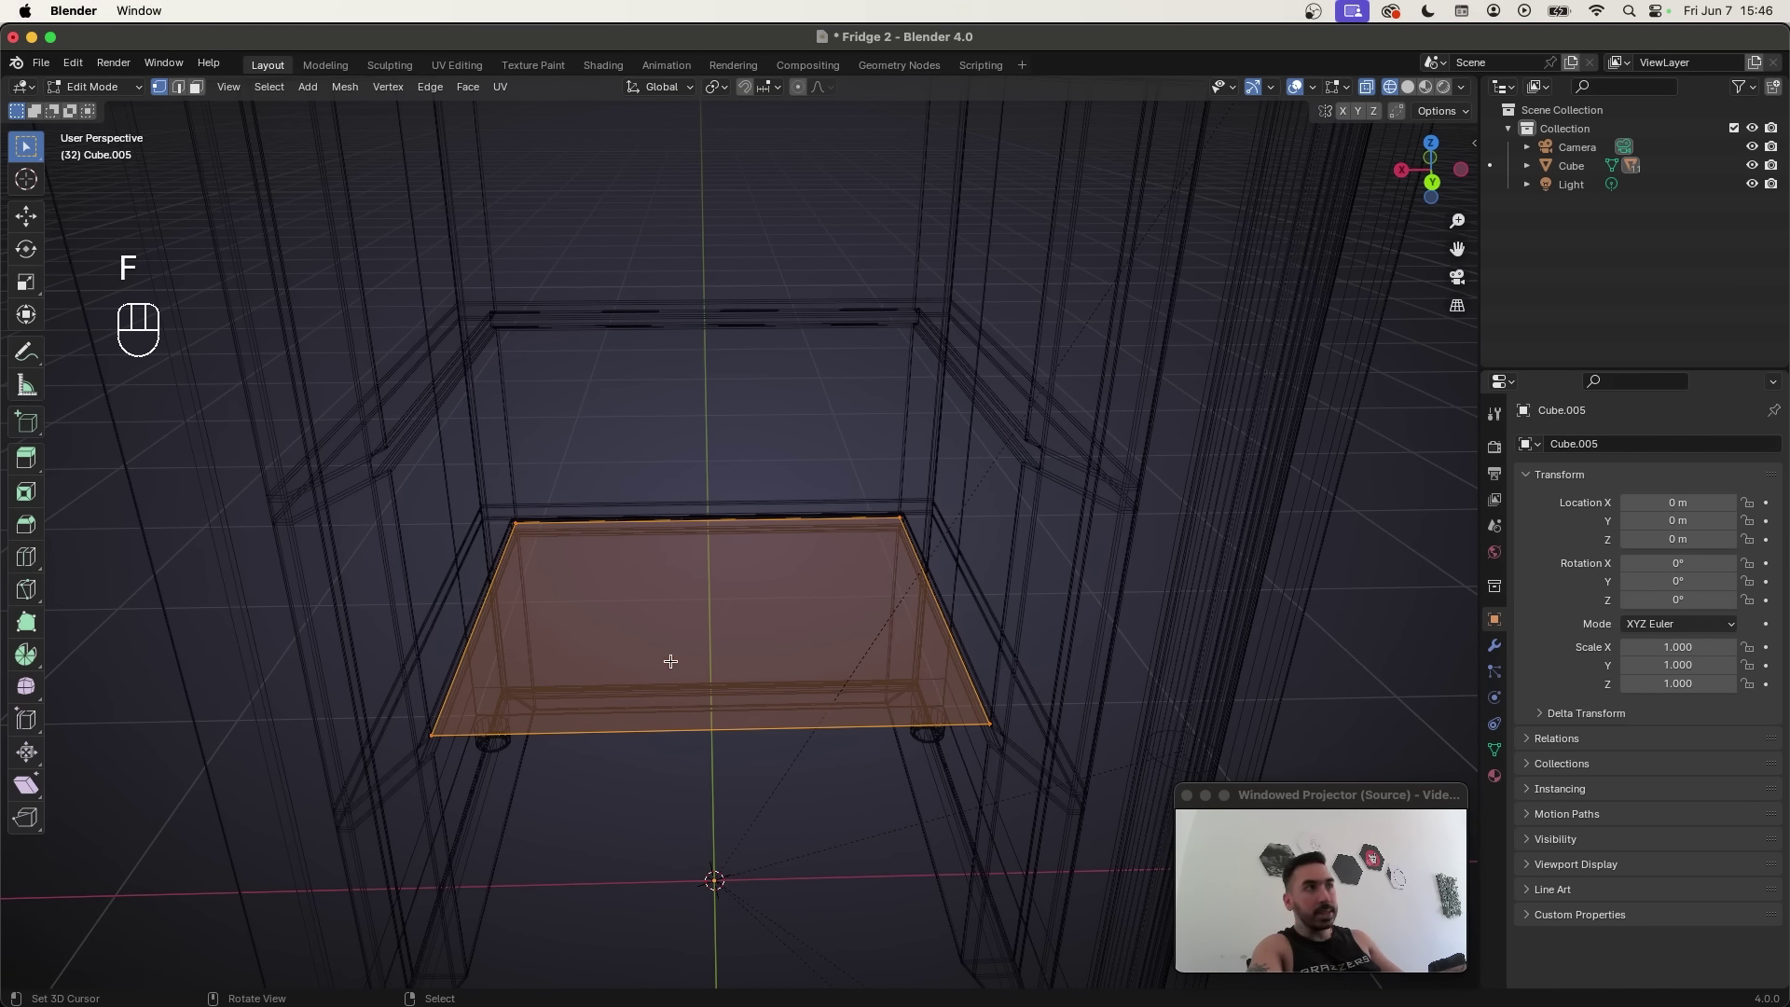
{"action": "key", "text": "super+r"}
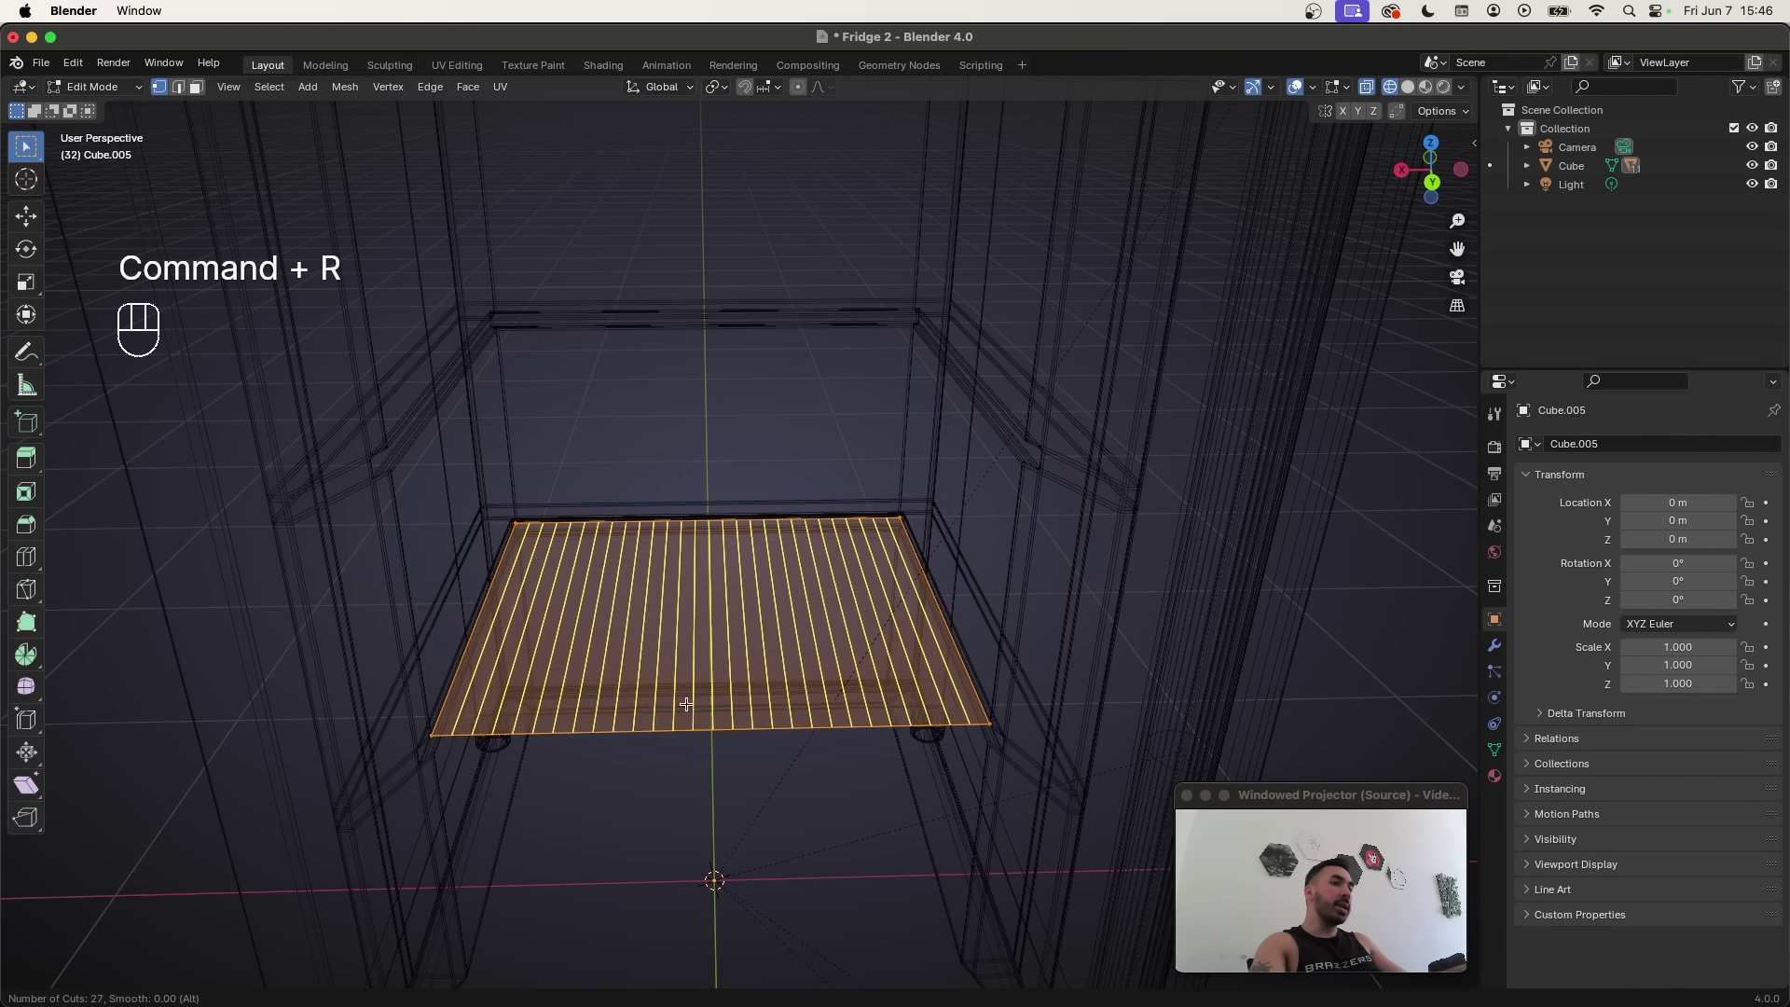
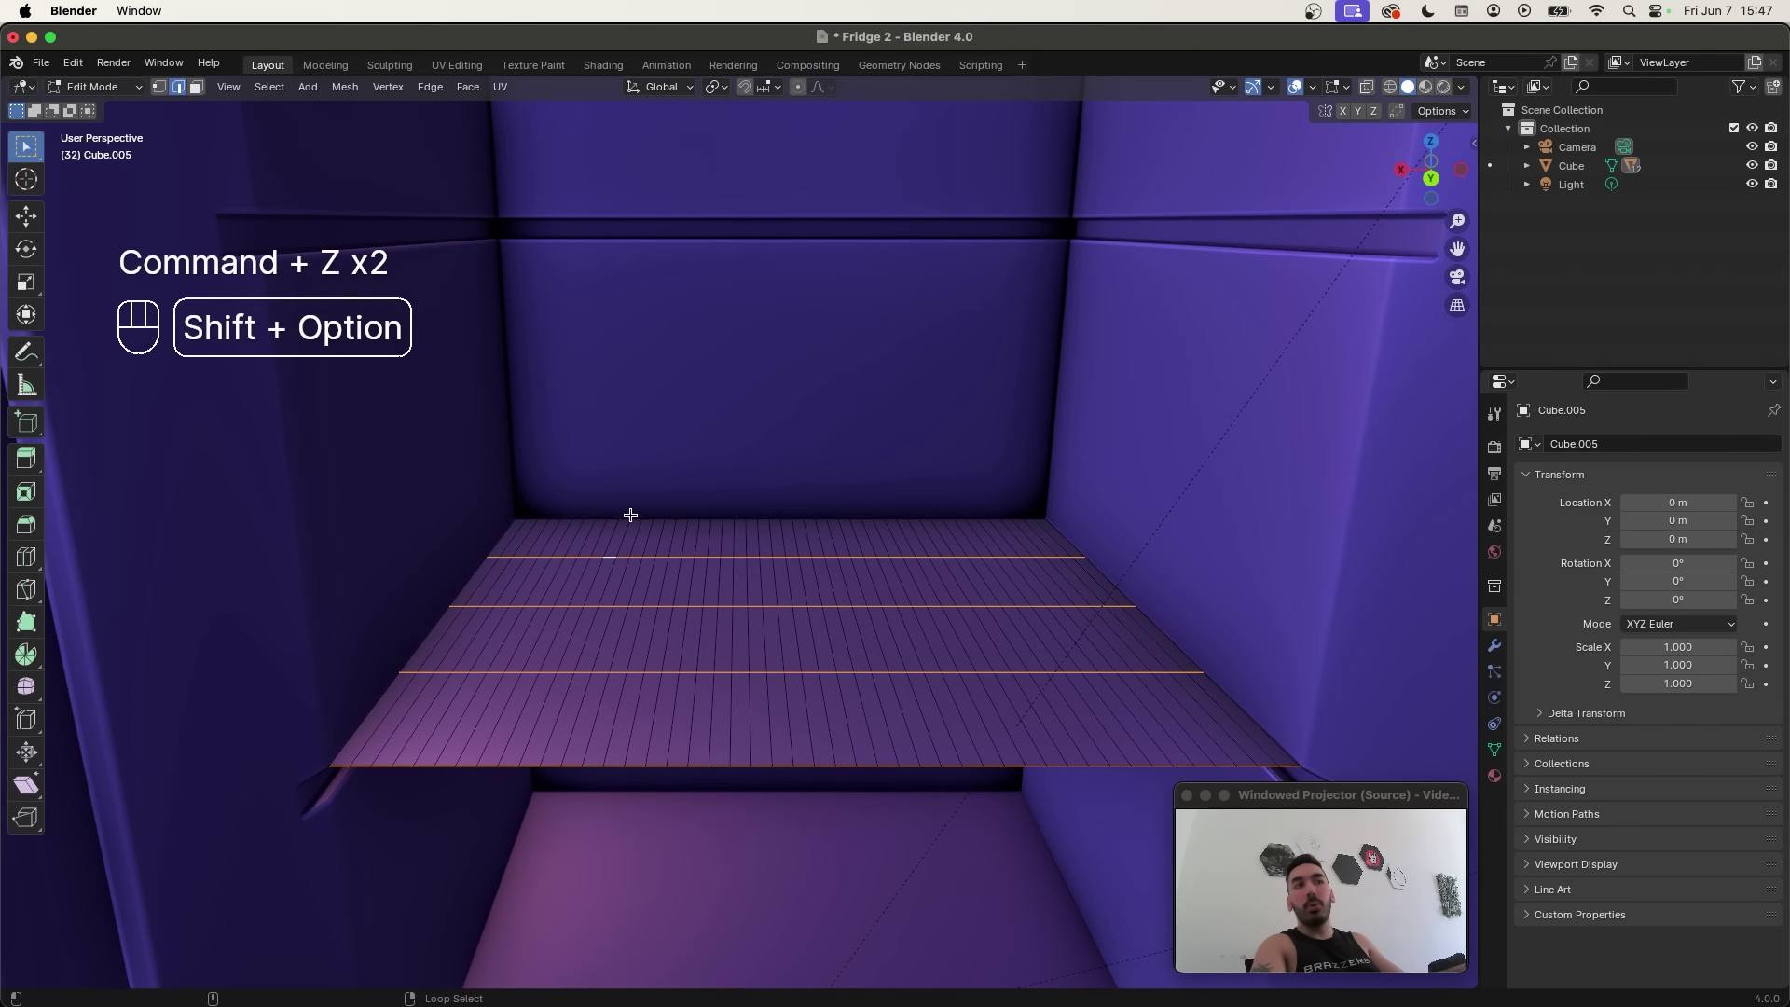
Step: Delete the strip faces keeping only edges and raise the rods to shelf height as a wire rack
{"action": "key", "text": "z"}
{"action": "key", "text": "x"}
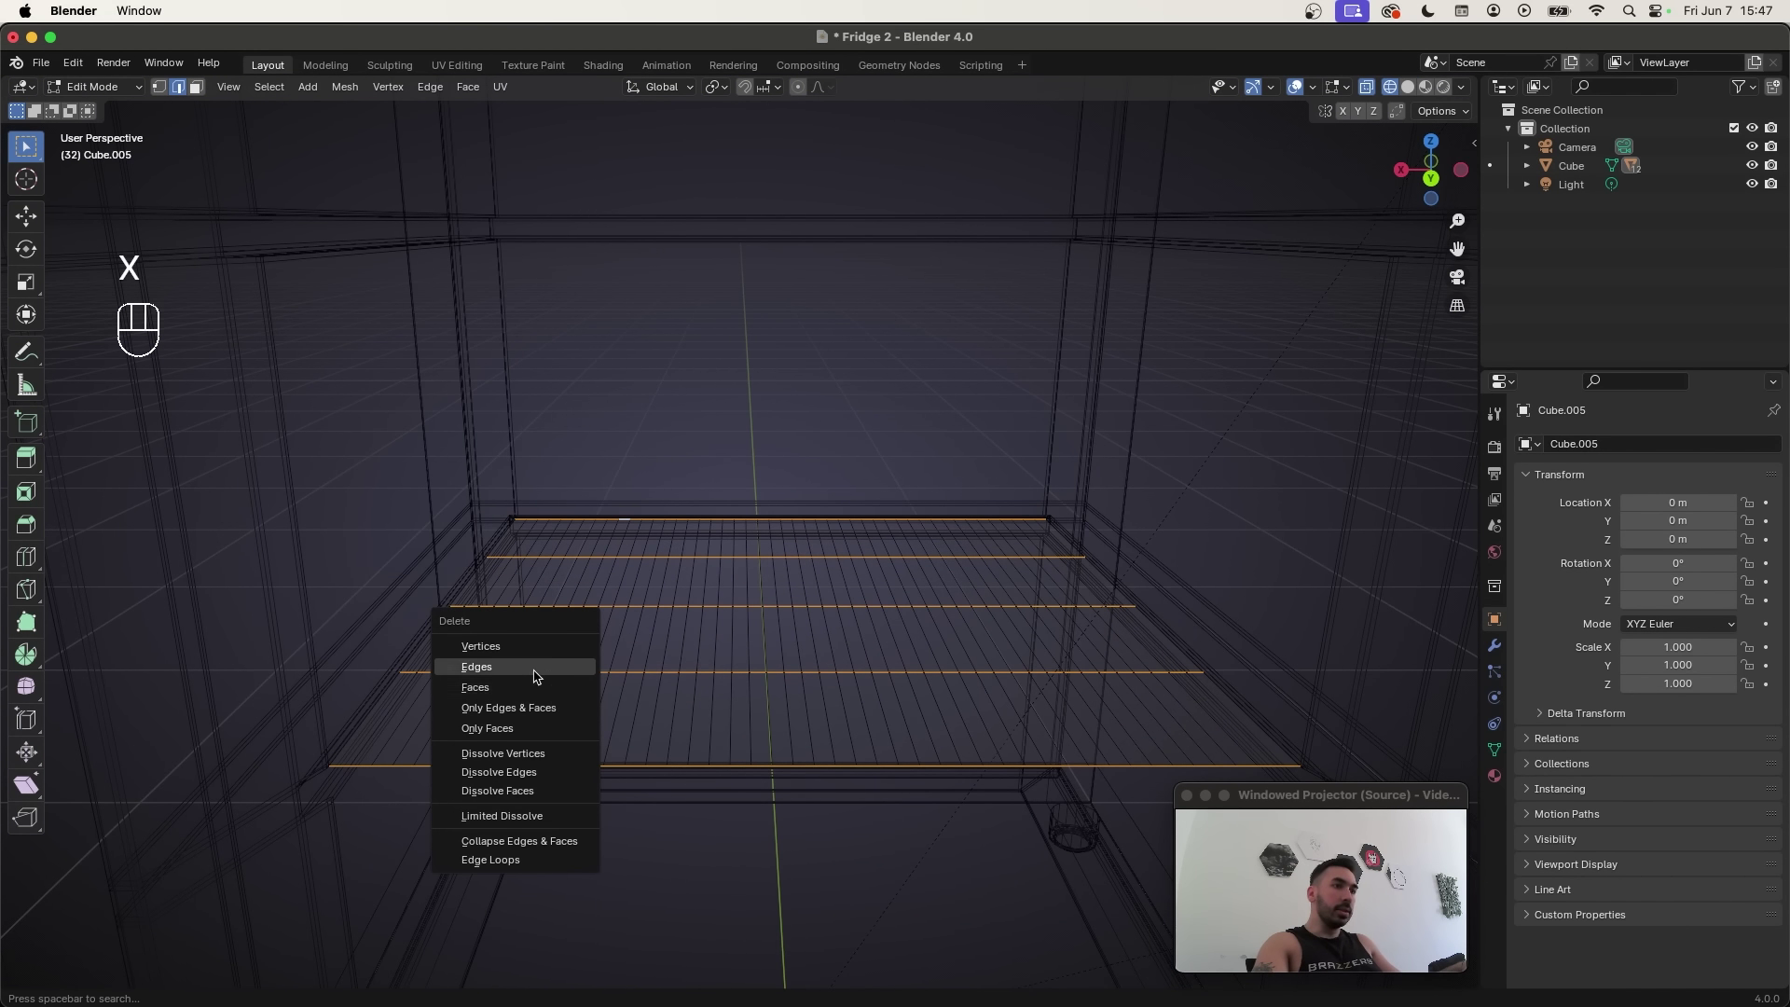
{"action": "key", "text": "z"}
{"action": "key", "text": "g"}
{"action": "key", "text": "g"}
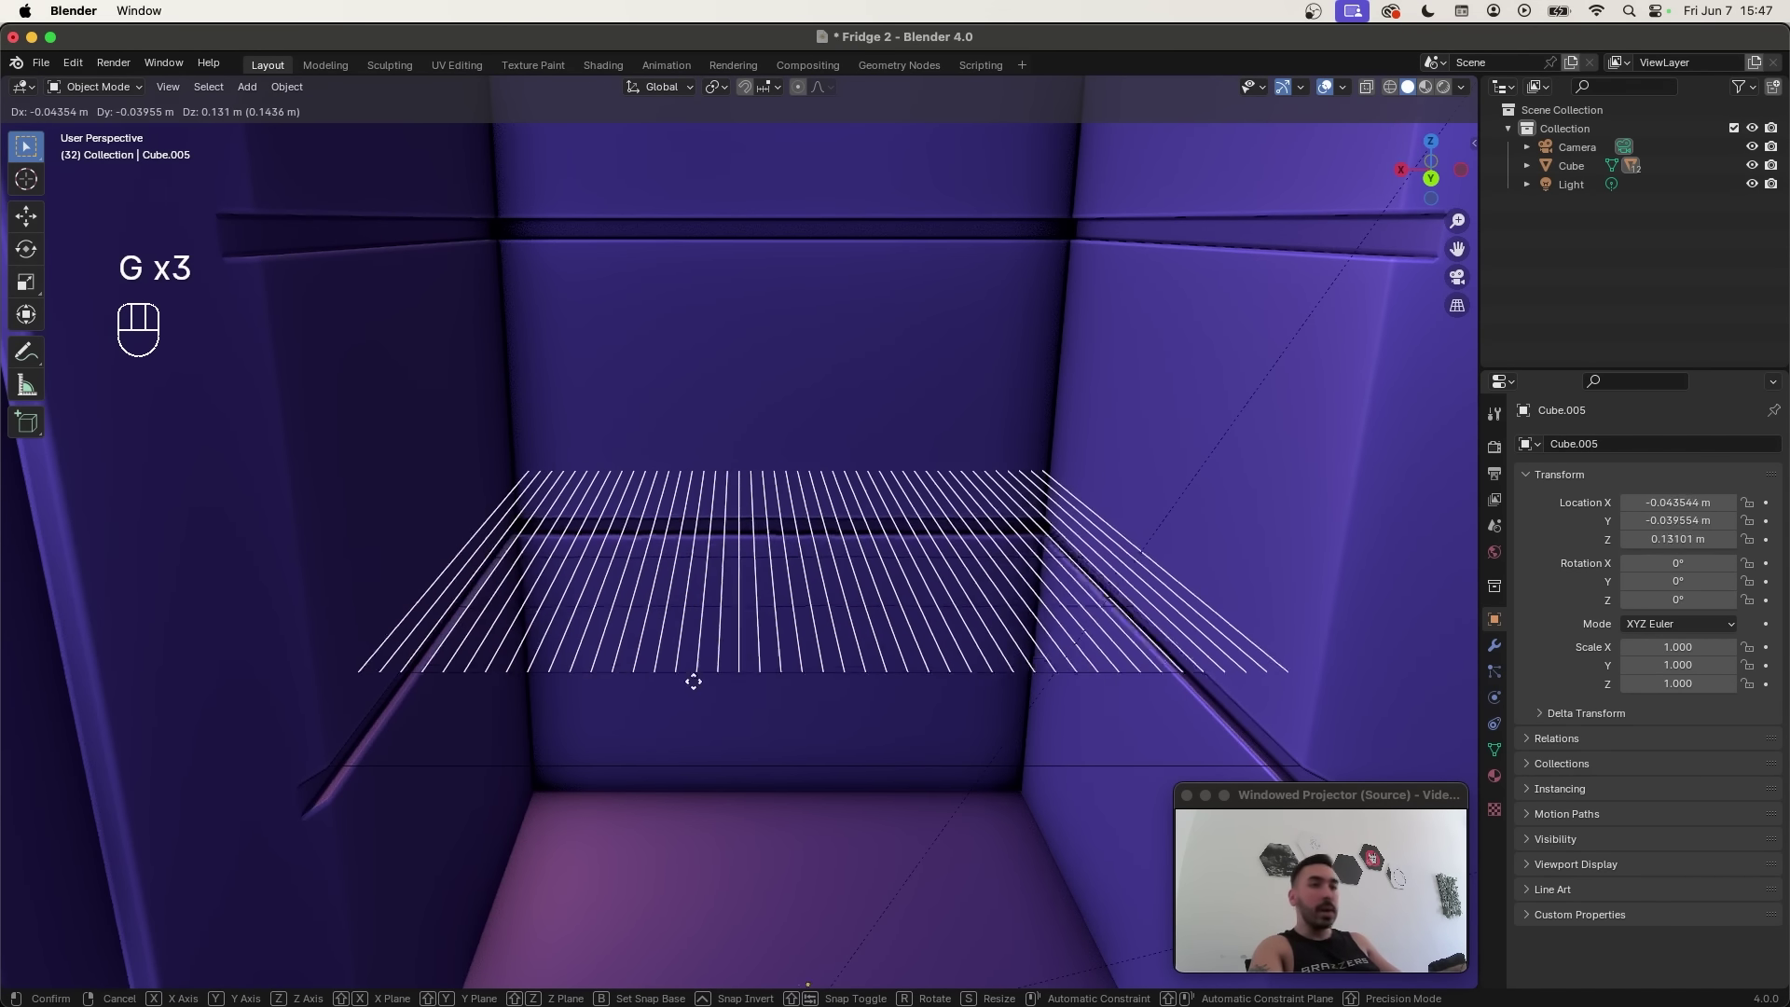
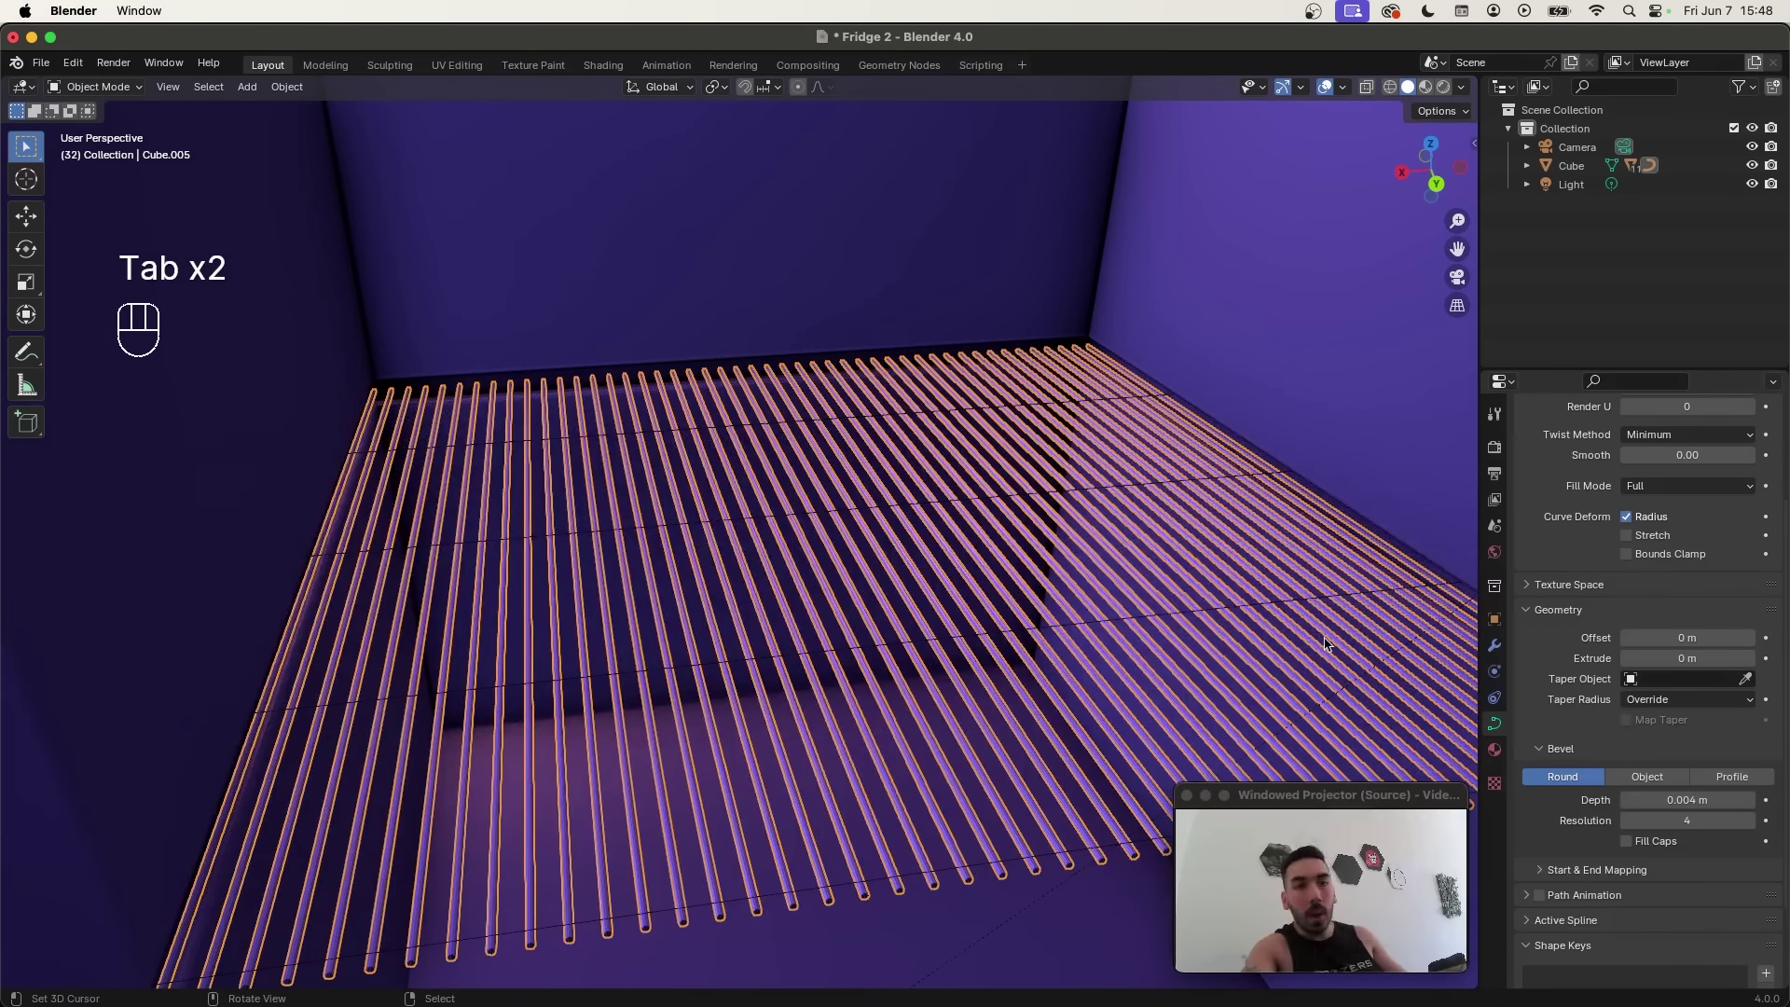
{"action": "middle_click", "coordinate": [1276, 662]}
{"action": "middle_click", "coordinate": [655, 500]}
{"action": "left_click_drag", "start_coordinate": [307, 93], "coordinate": [508, 634]}
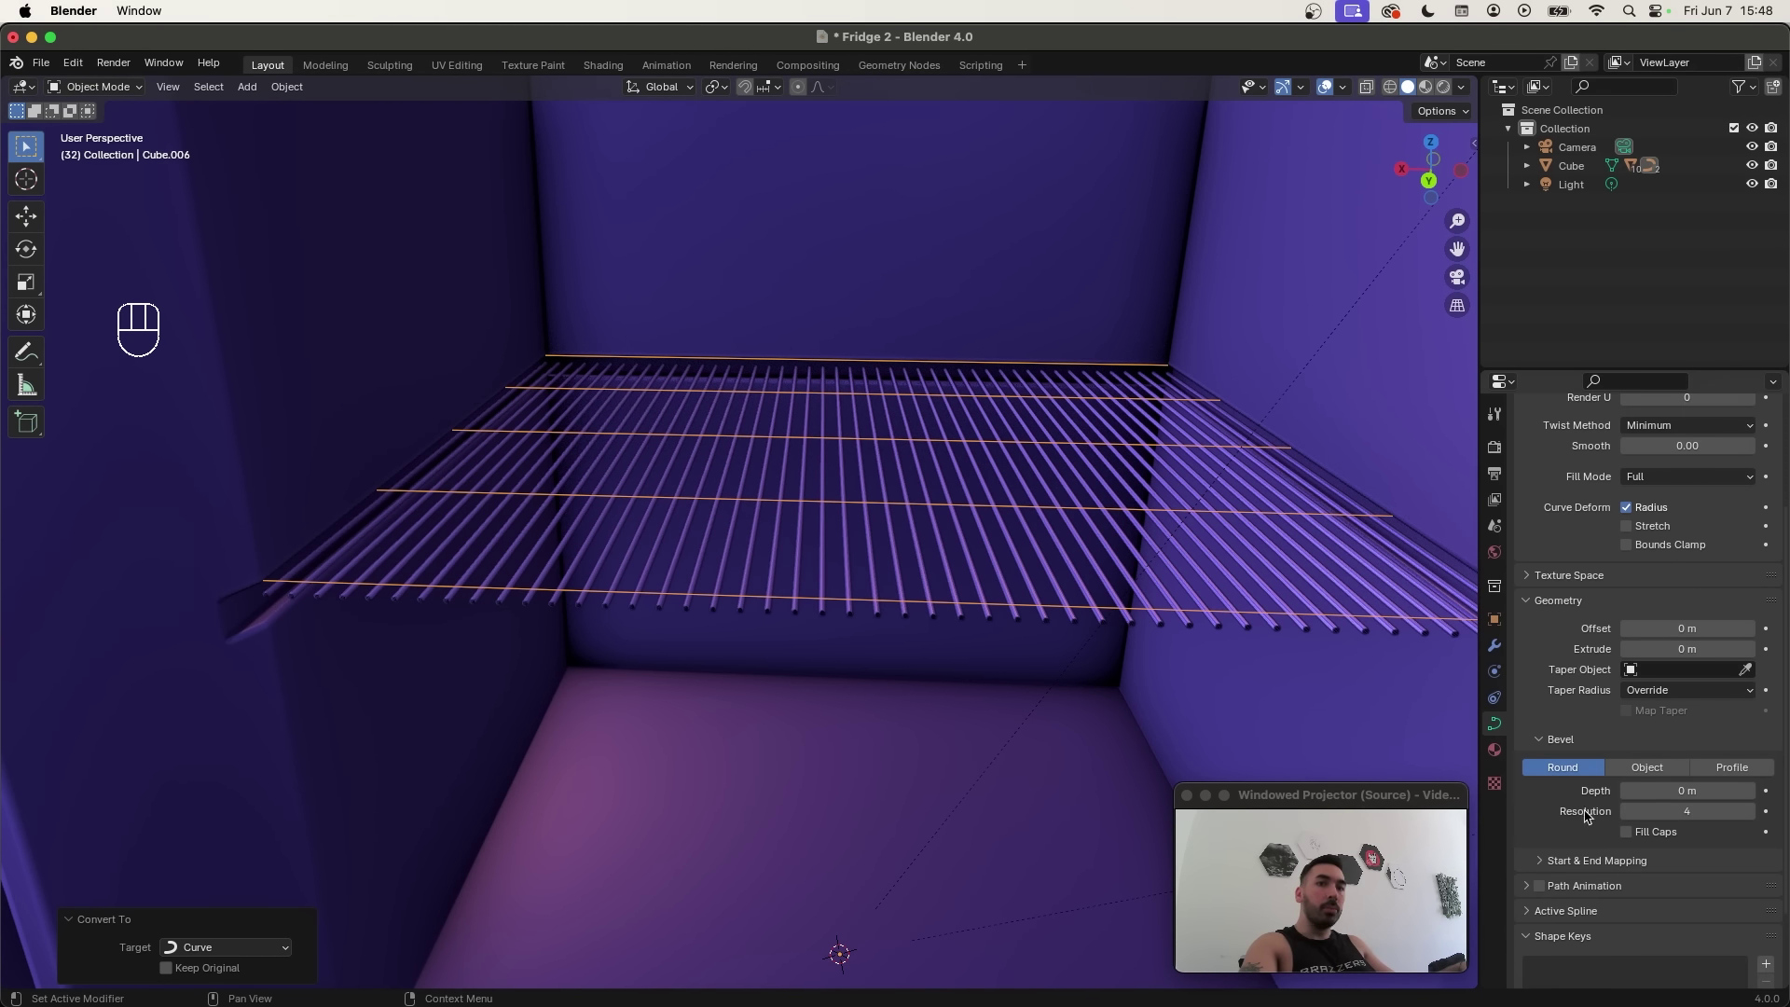
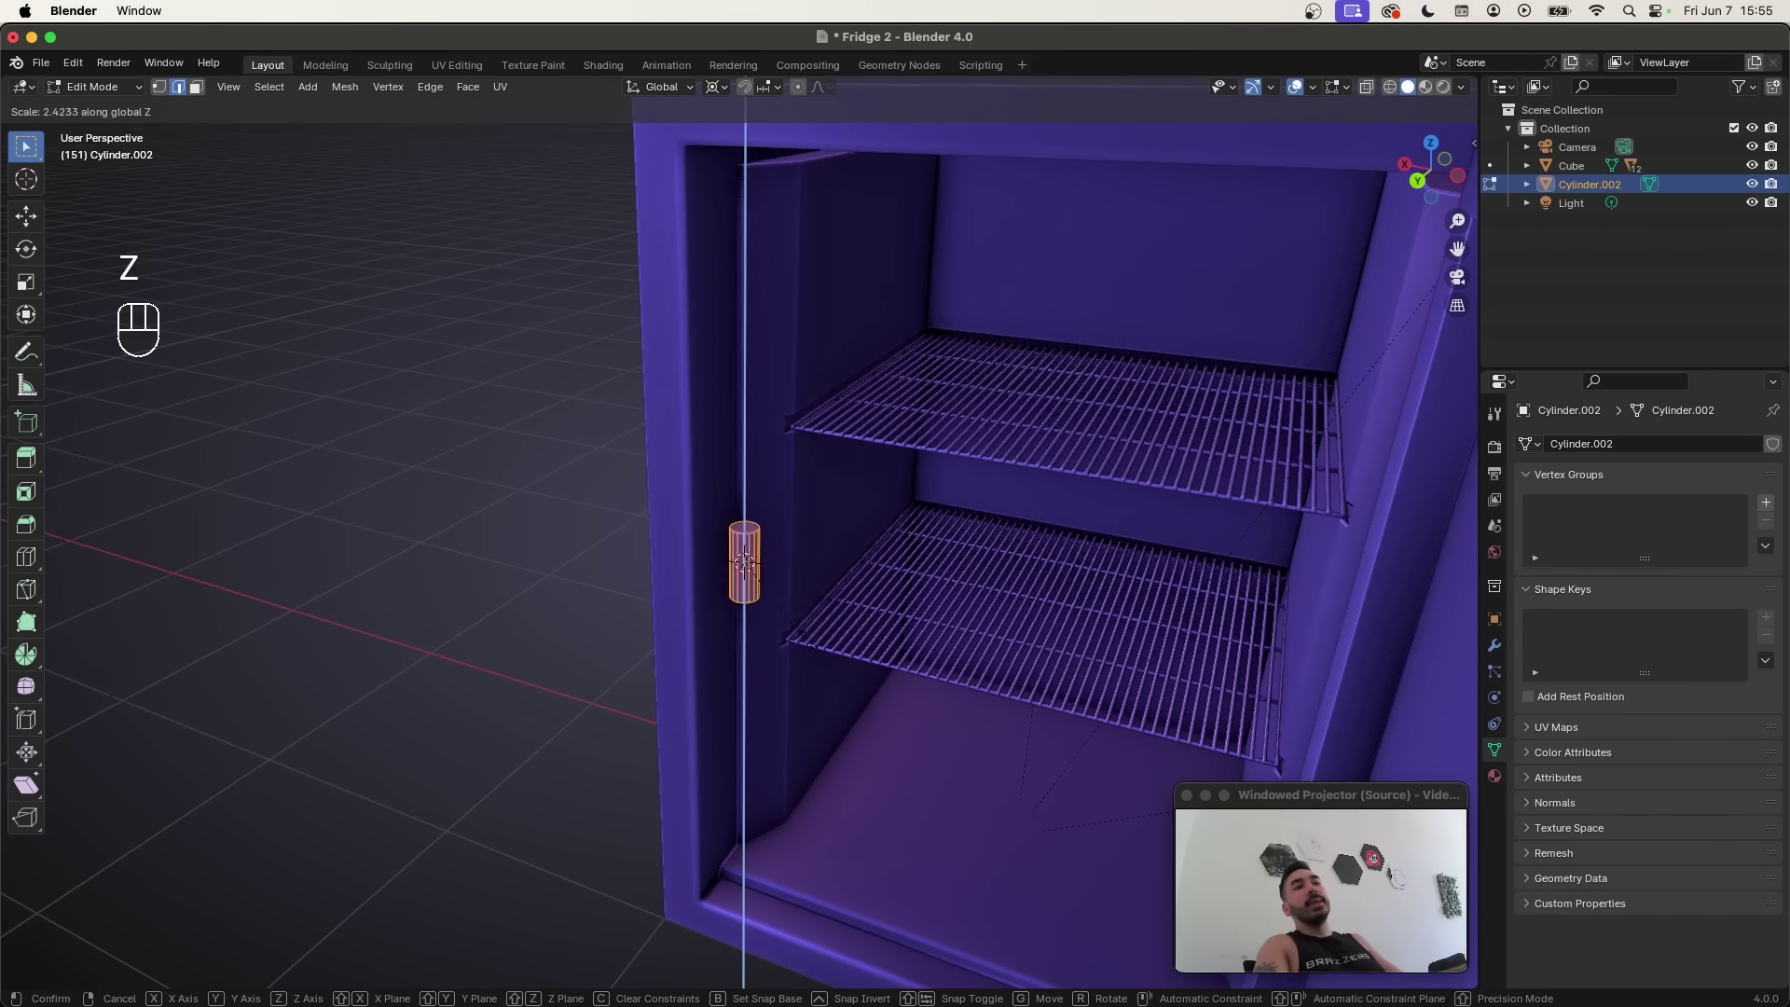
Step: Scale the cylinder about 6.2 along Z into a tall thin post
{"action": "key", "text": "s"}
{"action": "key", "text": "z"}
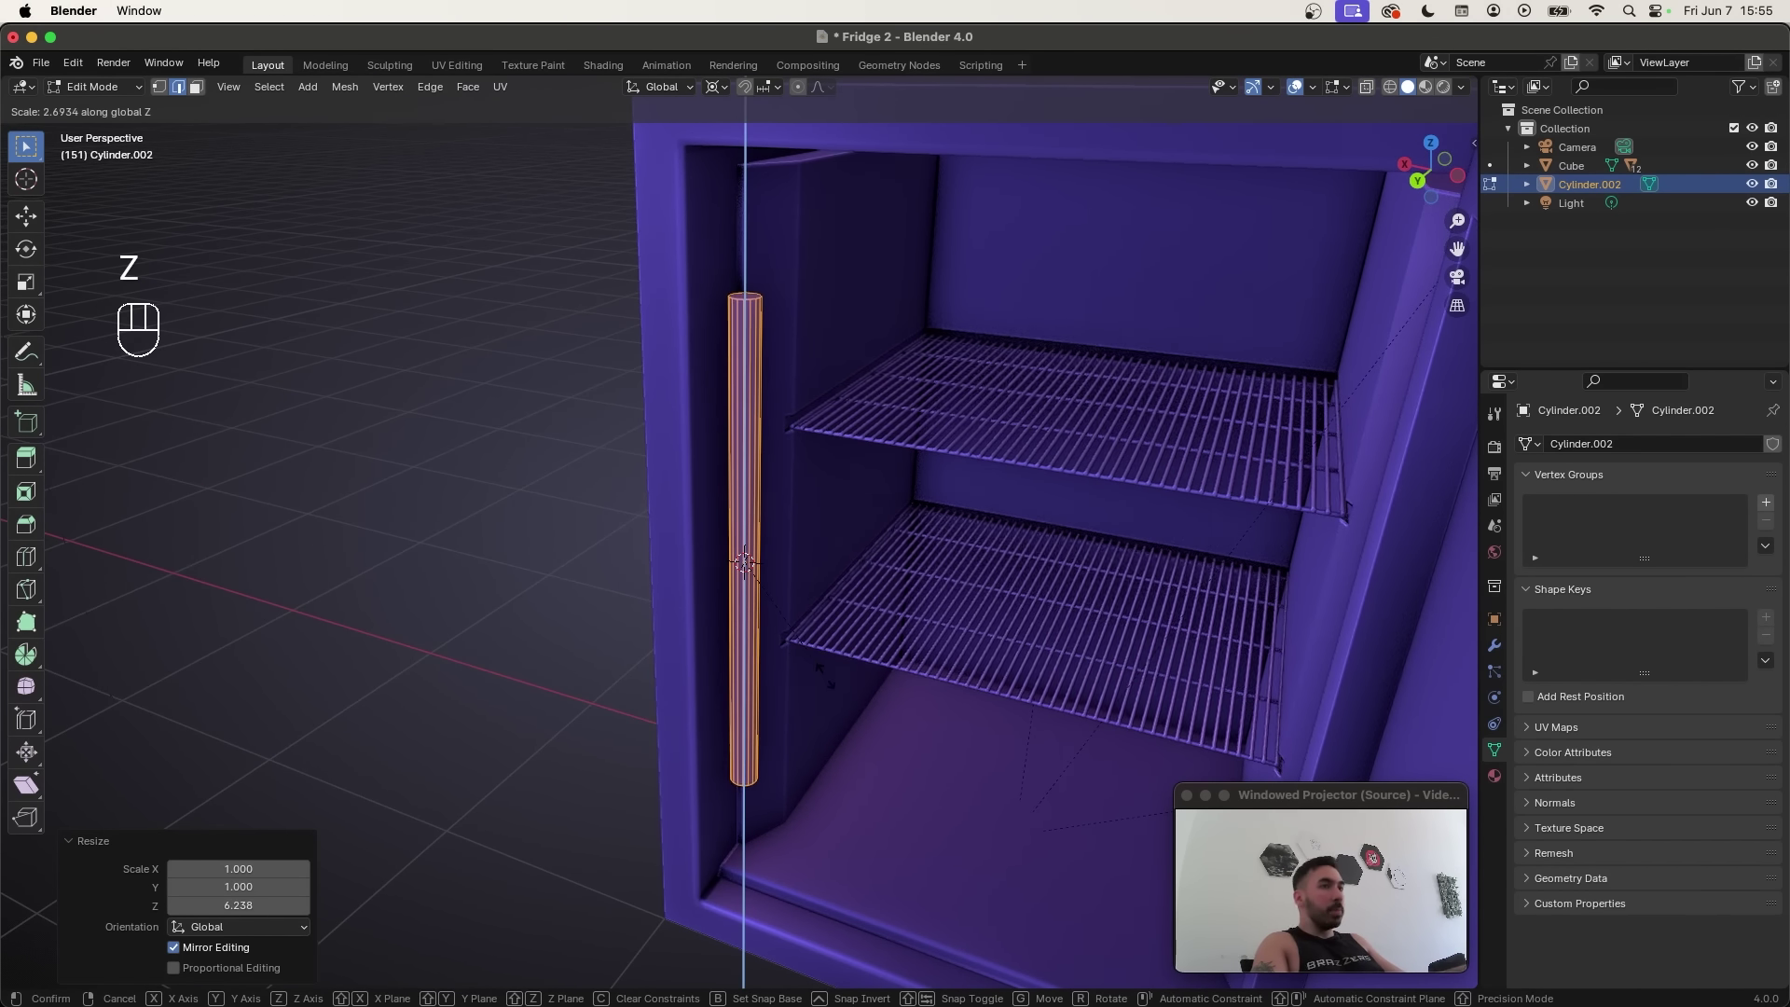
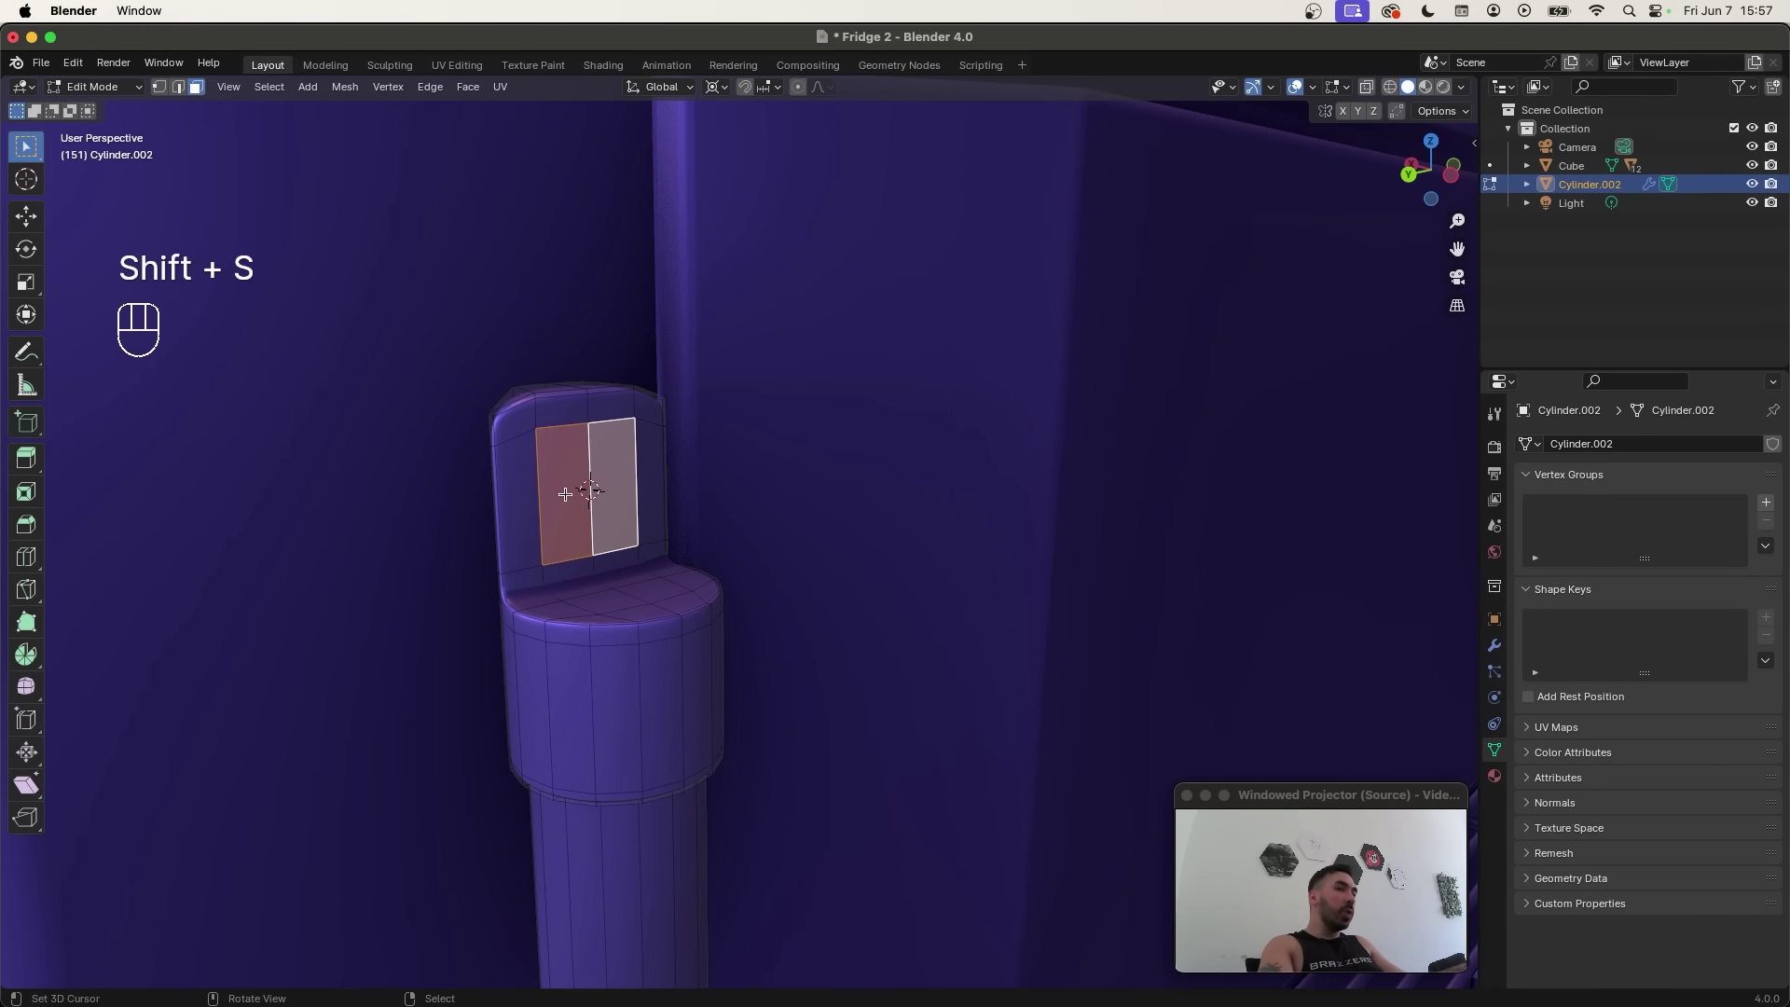
Step: Add a small plane beside the post, shrink it and tilt it on its side along Y
{"action": "key", "text": "Tab"}
{"action": "key", "text": "Tab"}
{"action": "key", "text": "KP_Decimal"}
{"action": "key", "text": "Tab"}
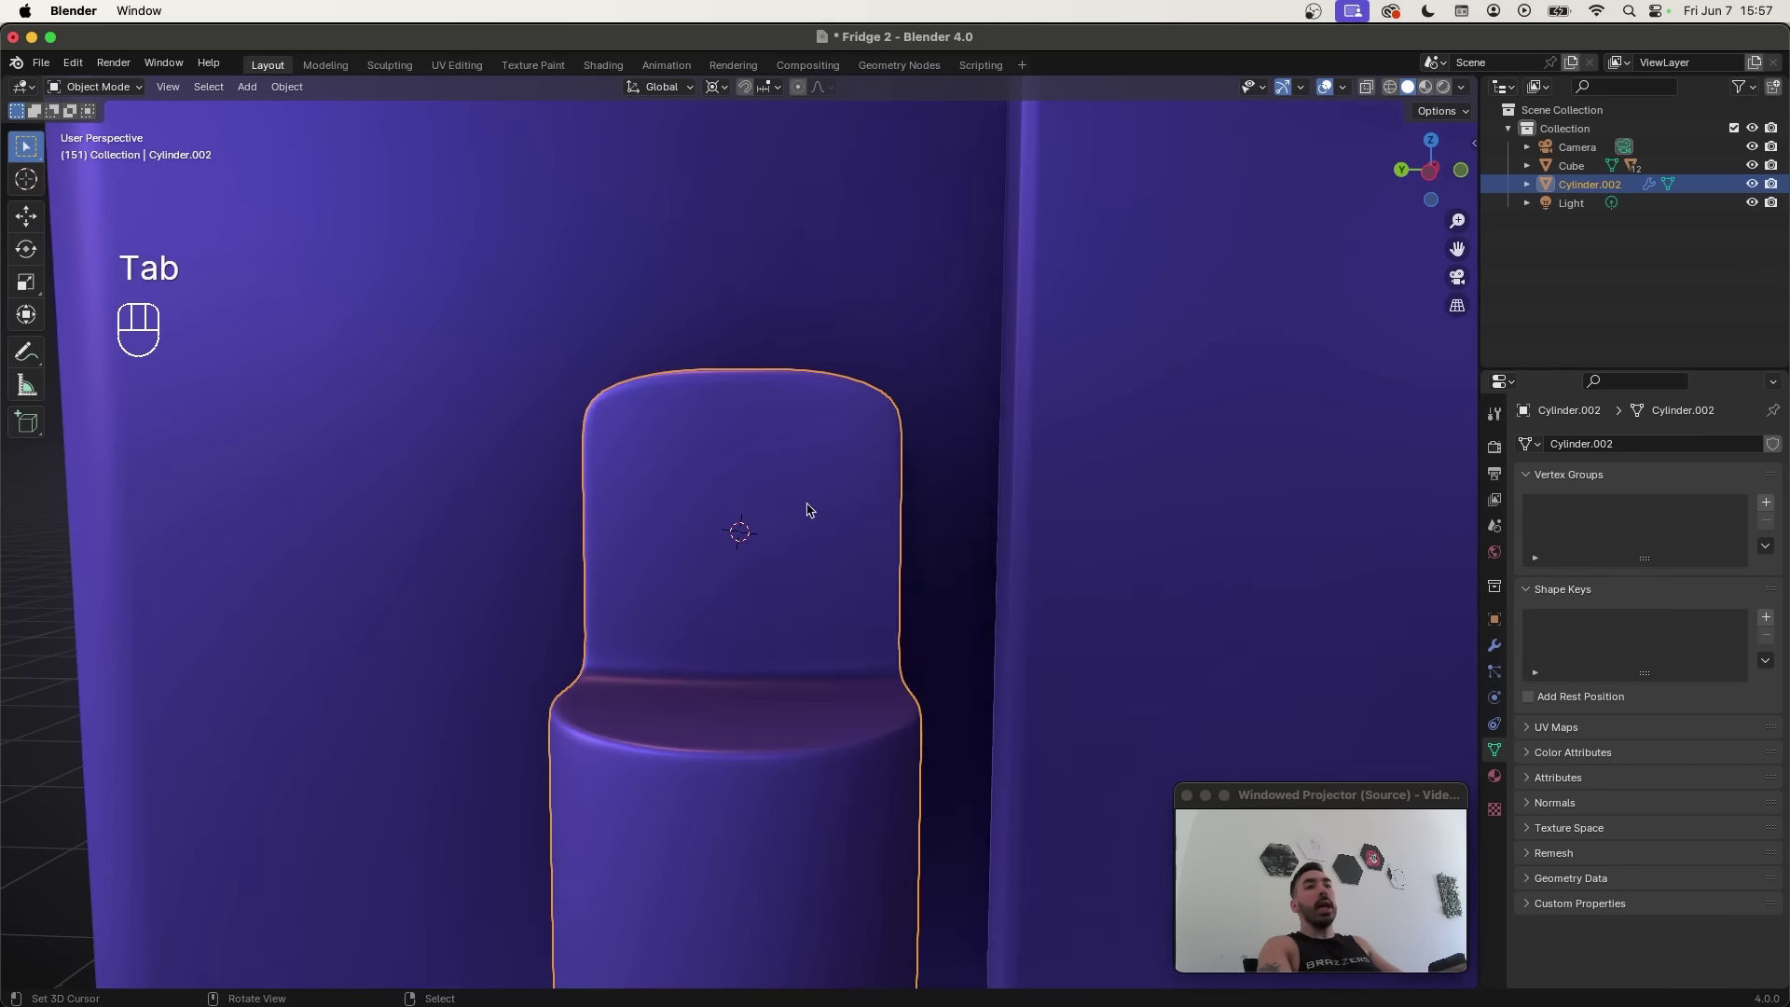
{"action": "key", "text": "shift+a"}
{"action": "key", "text": "Tab"}
{"action": "key", "text": "s"}
{"action": "key", "text": "s"}
{"action": "key", "text": "r"}
{"action": "key", "text": "y"}
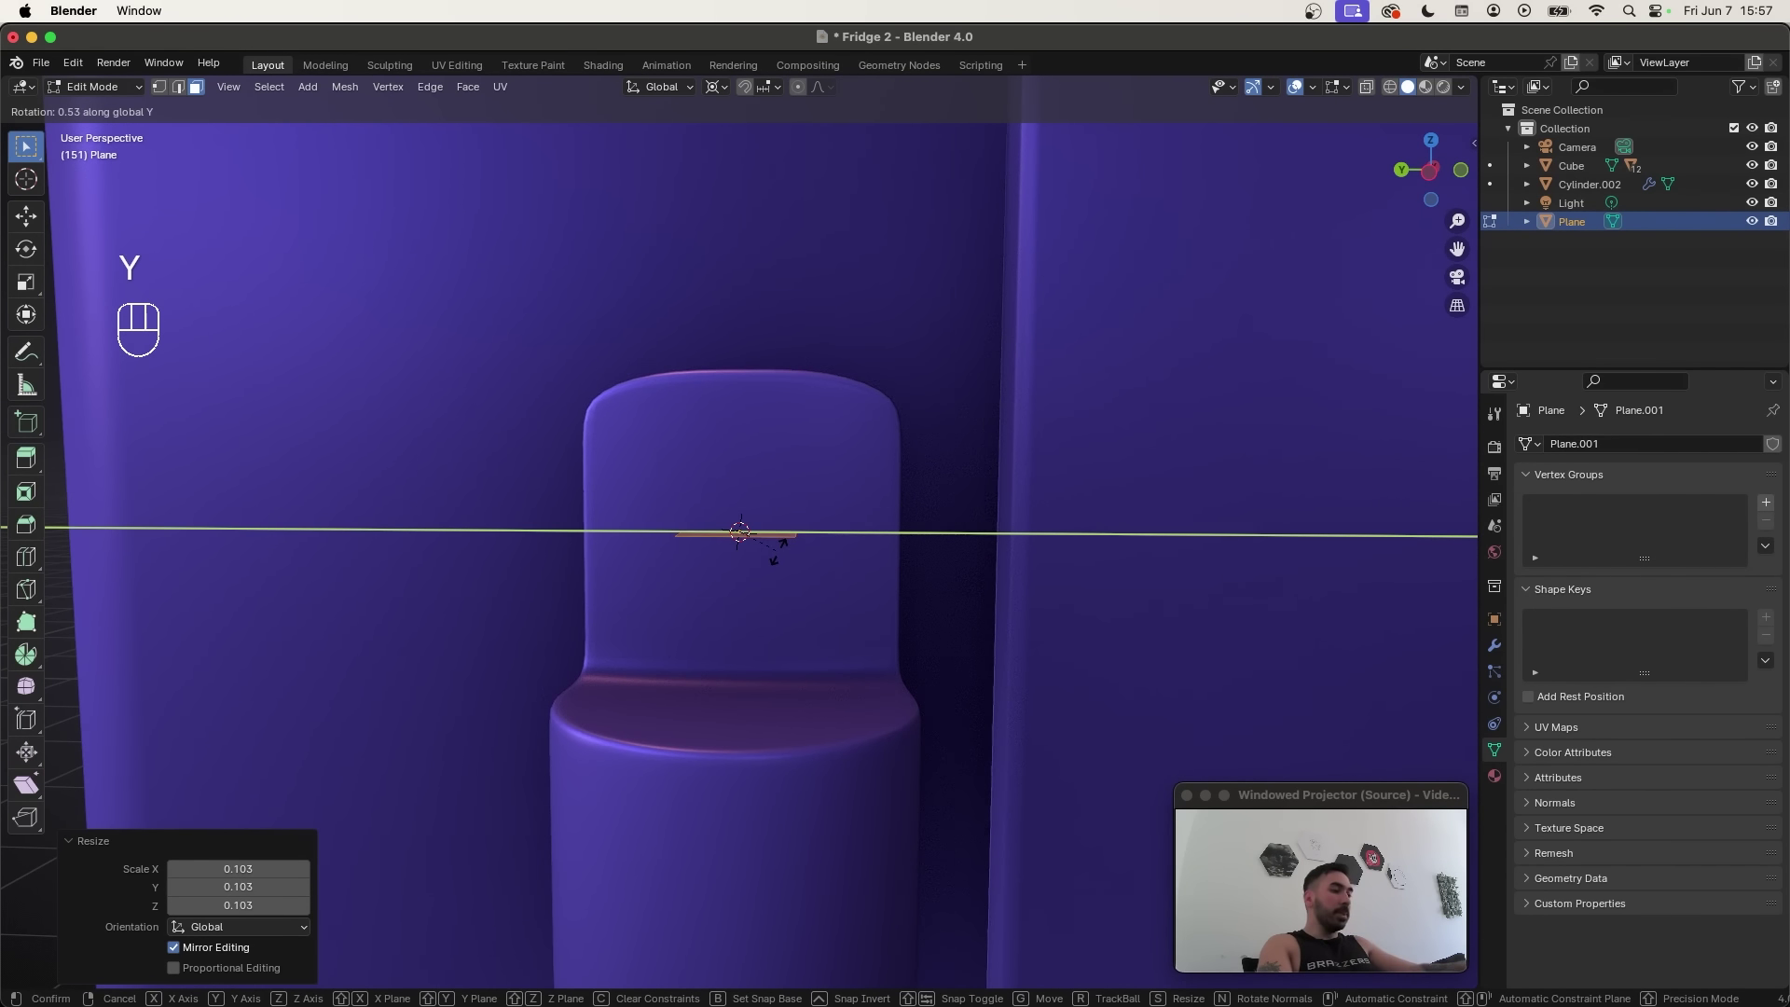
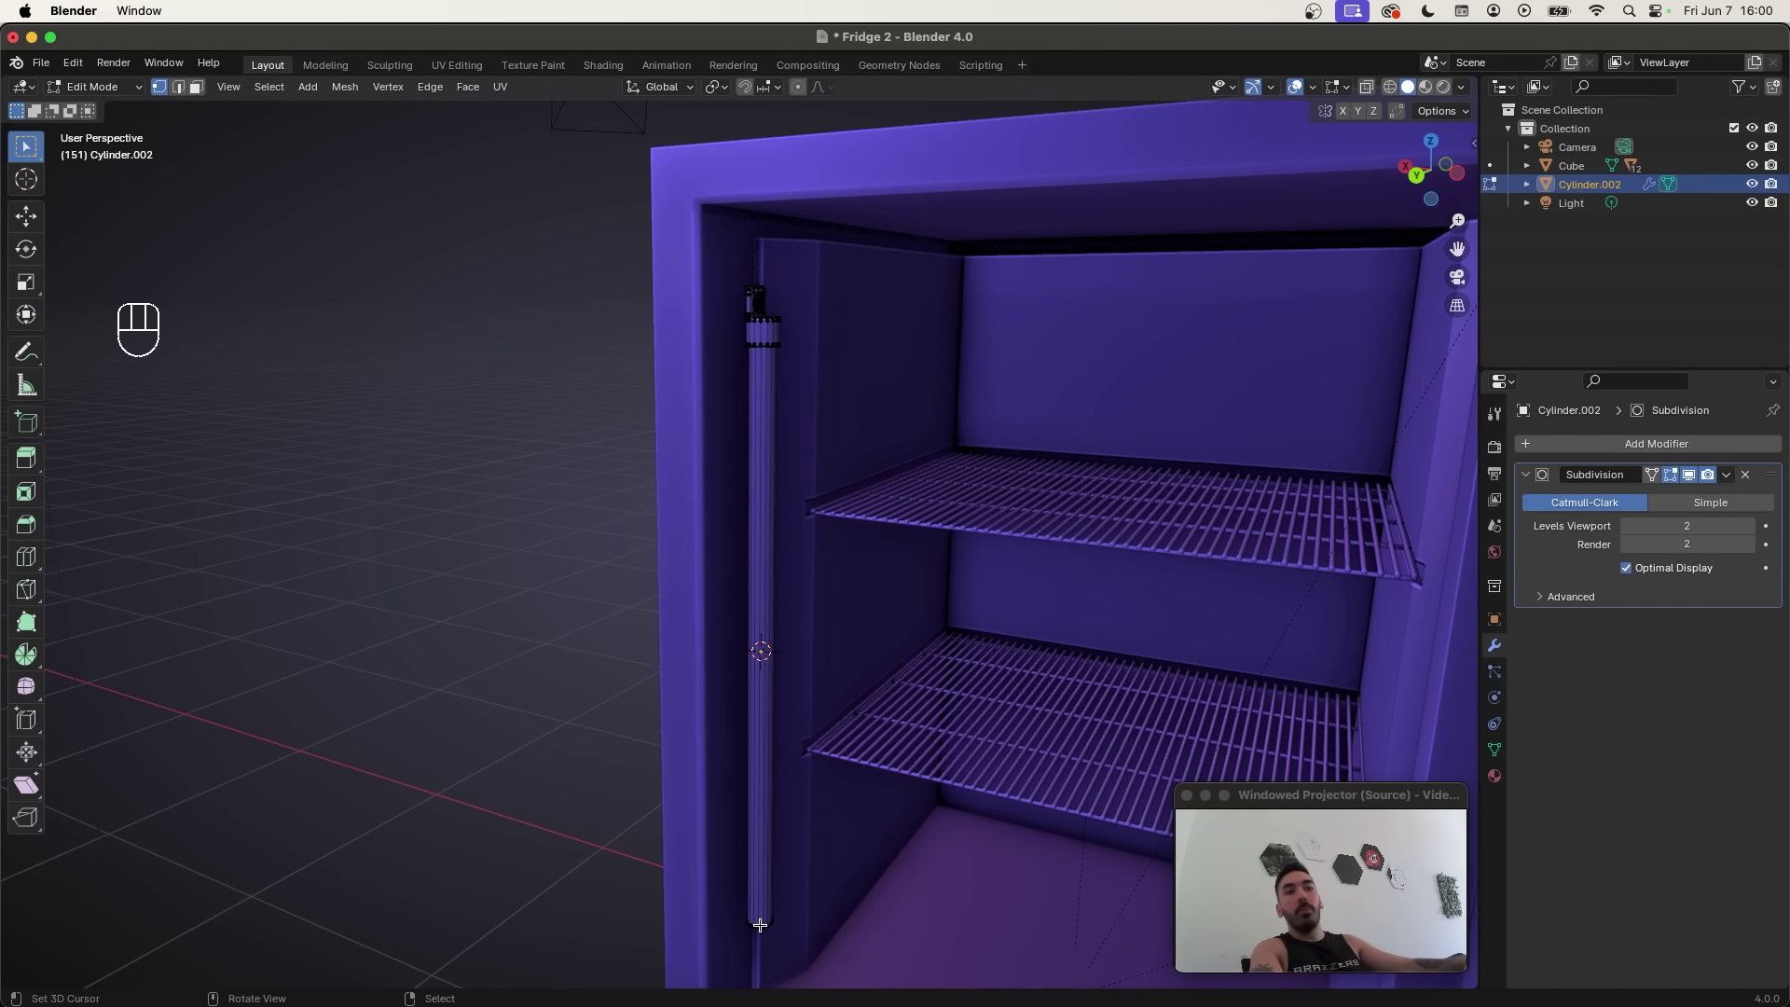
Step: With X-ray on, select the top of the rod and move it into place
{"action": "key", "text": "l"}
{"action": "key", "text": "super+i"}
{"action": "key", "text": "z"}
{"action": "key", "text": "g"}
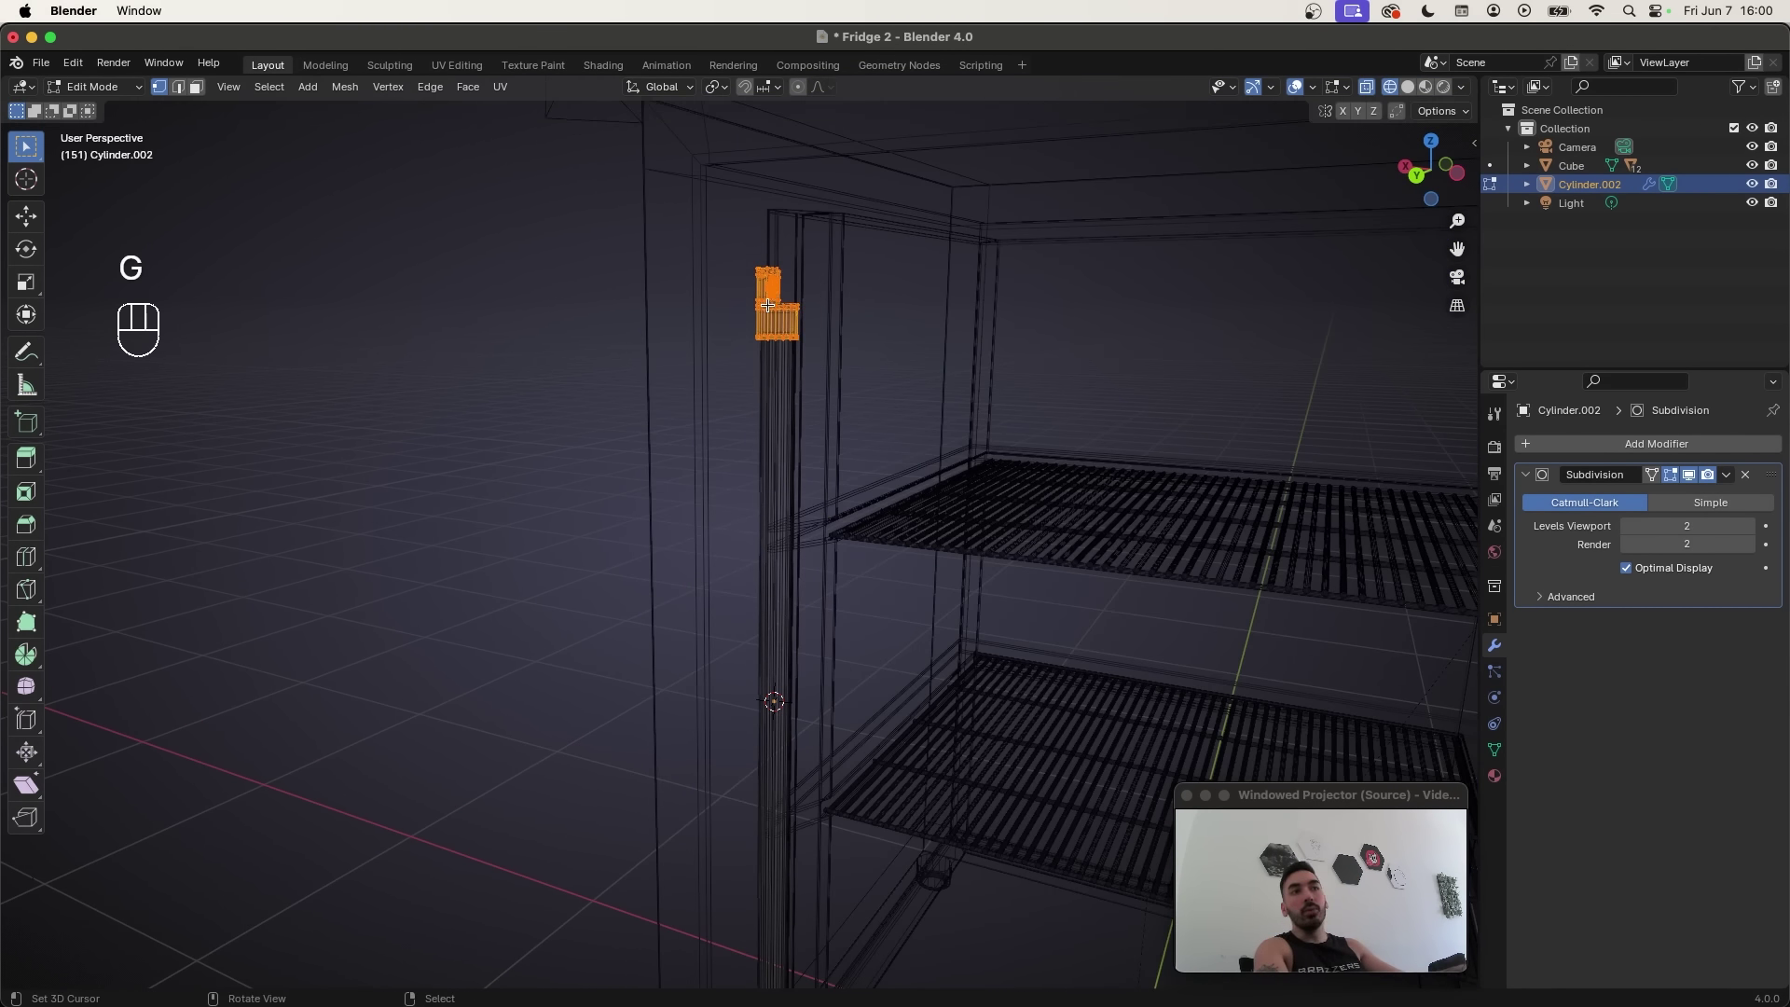
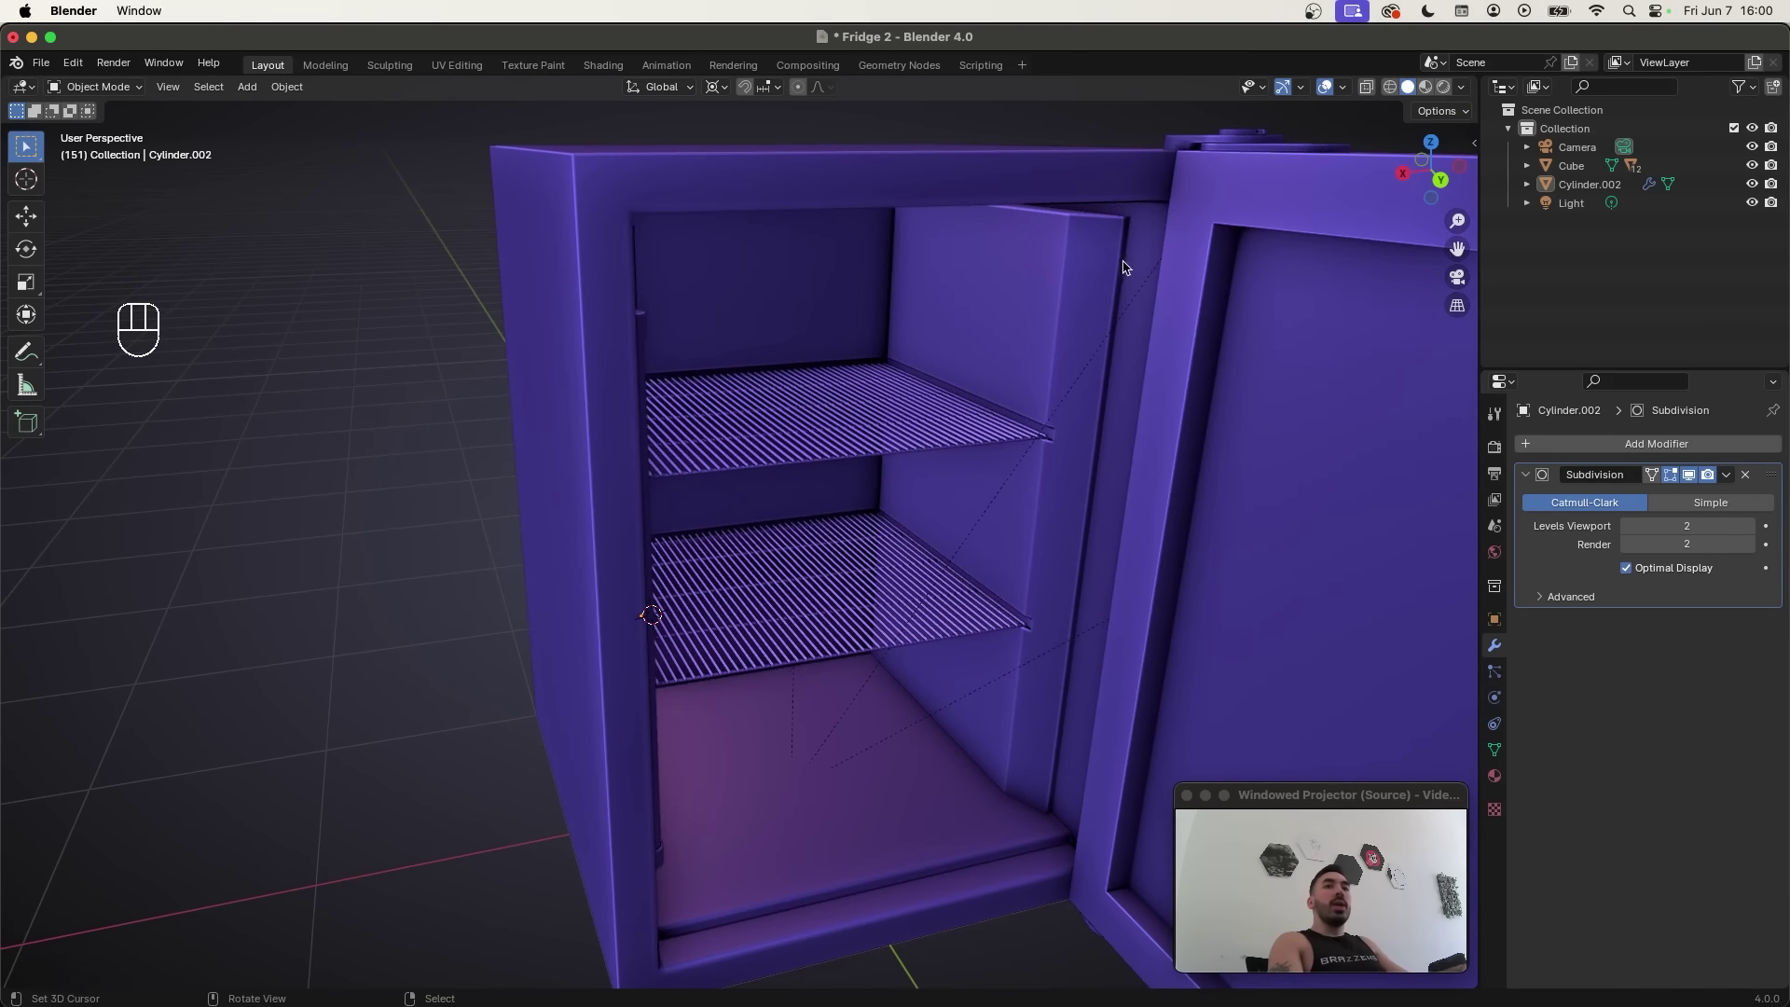
{"action": "left_click_drag", "start_coordinate": [1097, 406], "coordinate": [956, 457]}
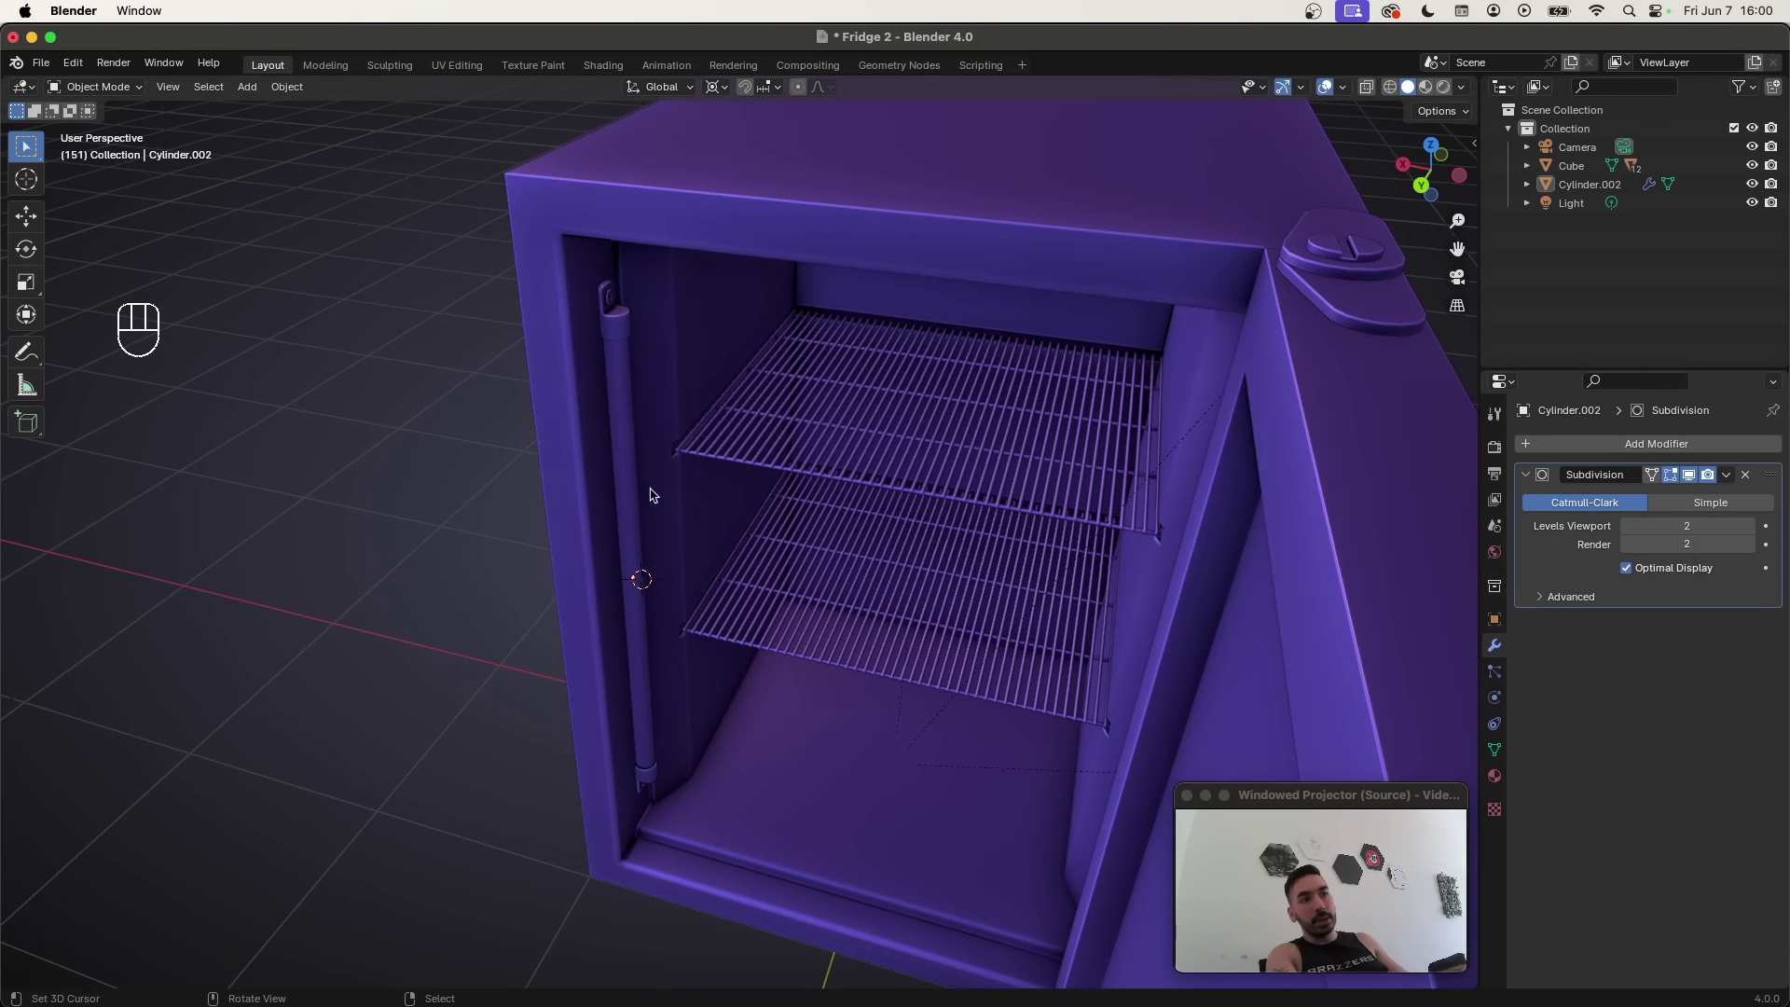
{"action": "right_click", "coordinate": [639, 509]}
{"action": "left_click_drag", "start_coordinate": [711, 415], "coordinate": [791, 516]}
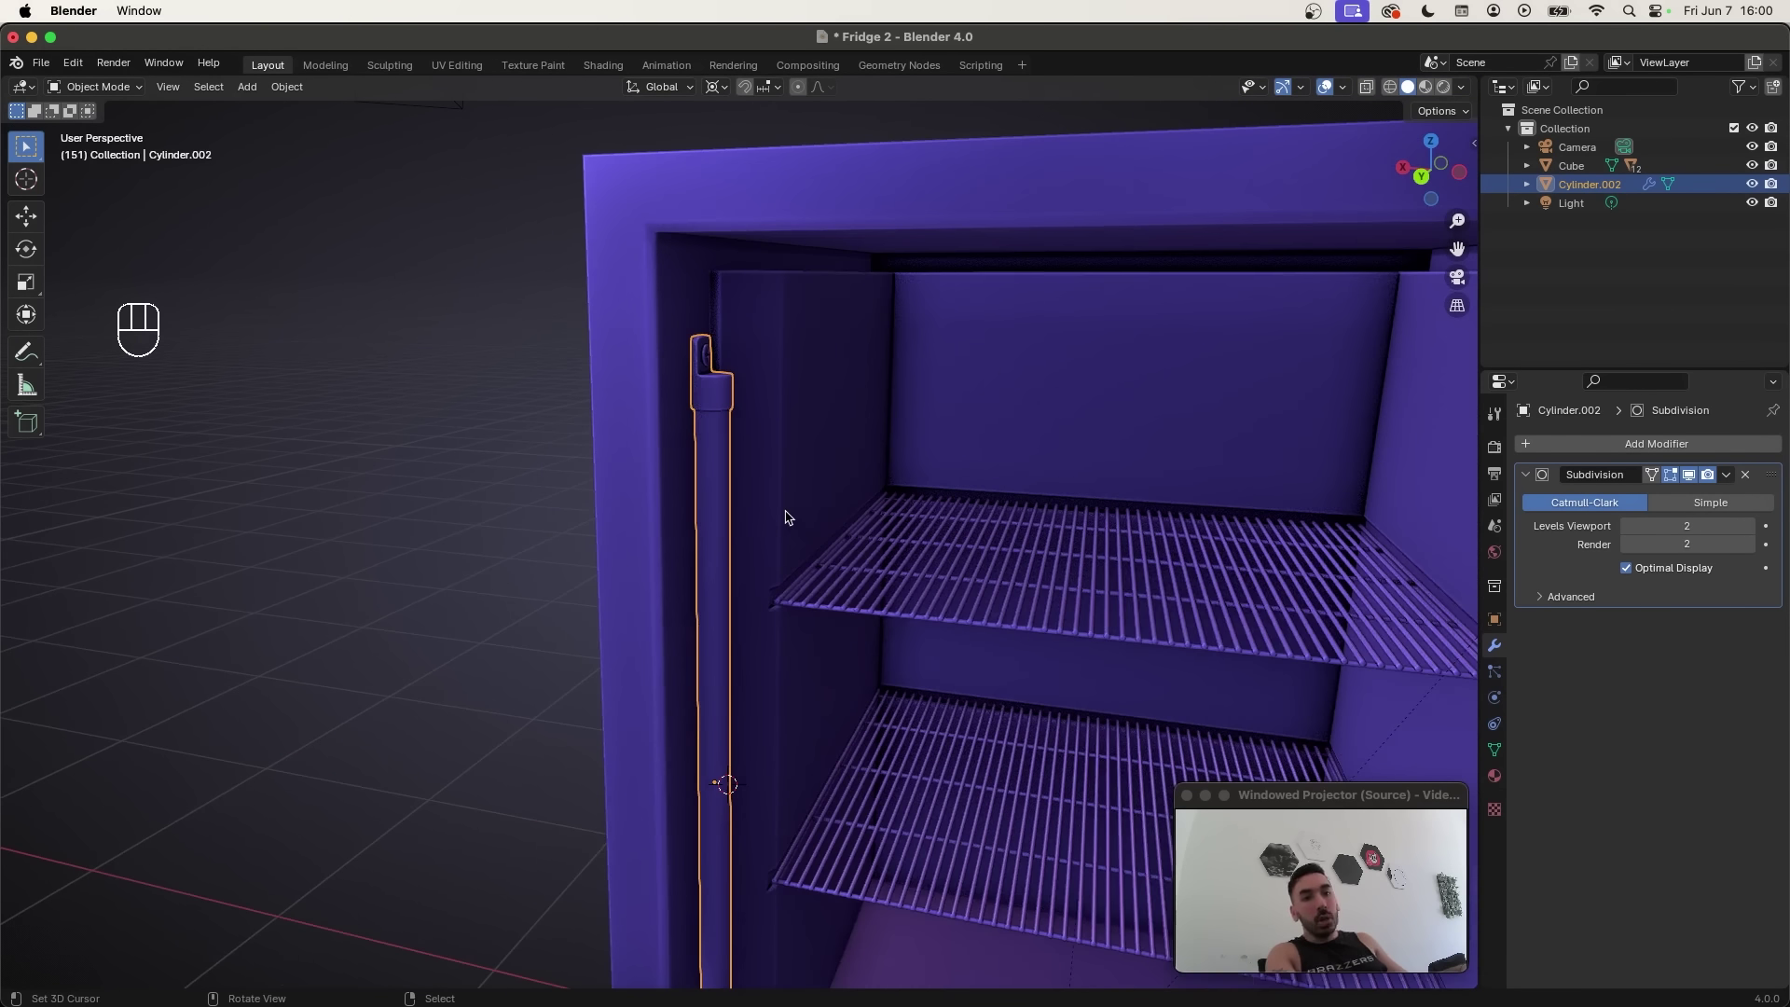
{"action": "key", "text": "a"}
{"action": "middle_click", "coordinate": [890, 542]}
{"action": "left_click_drag", "start_coordinate": [863, 469], "coordinate": [818, 464]}
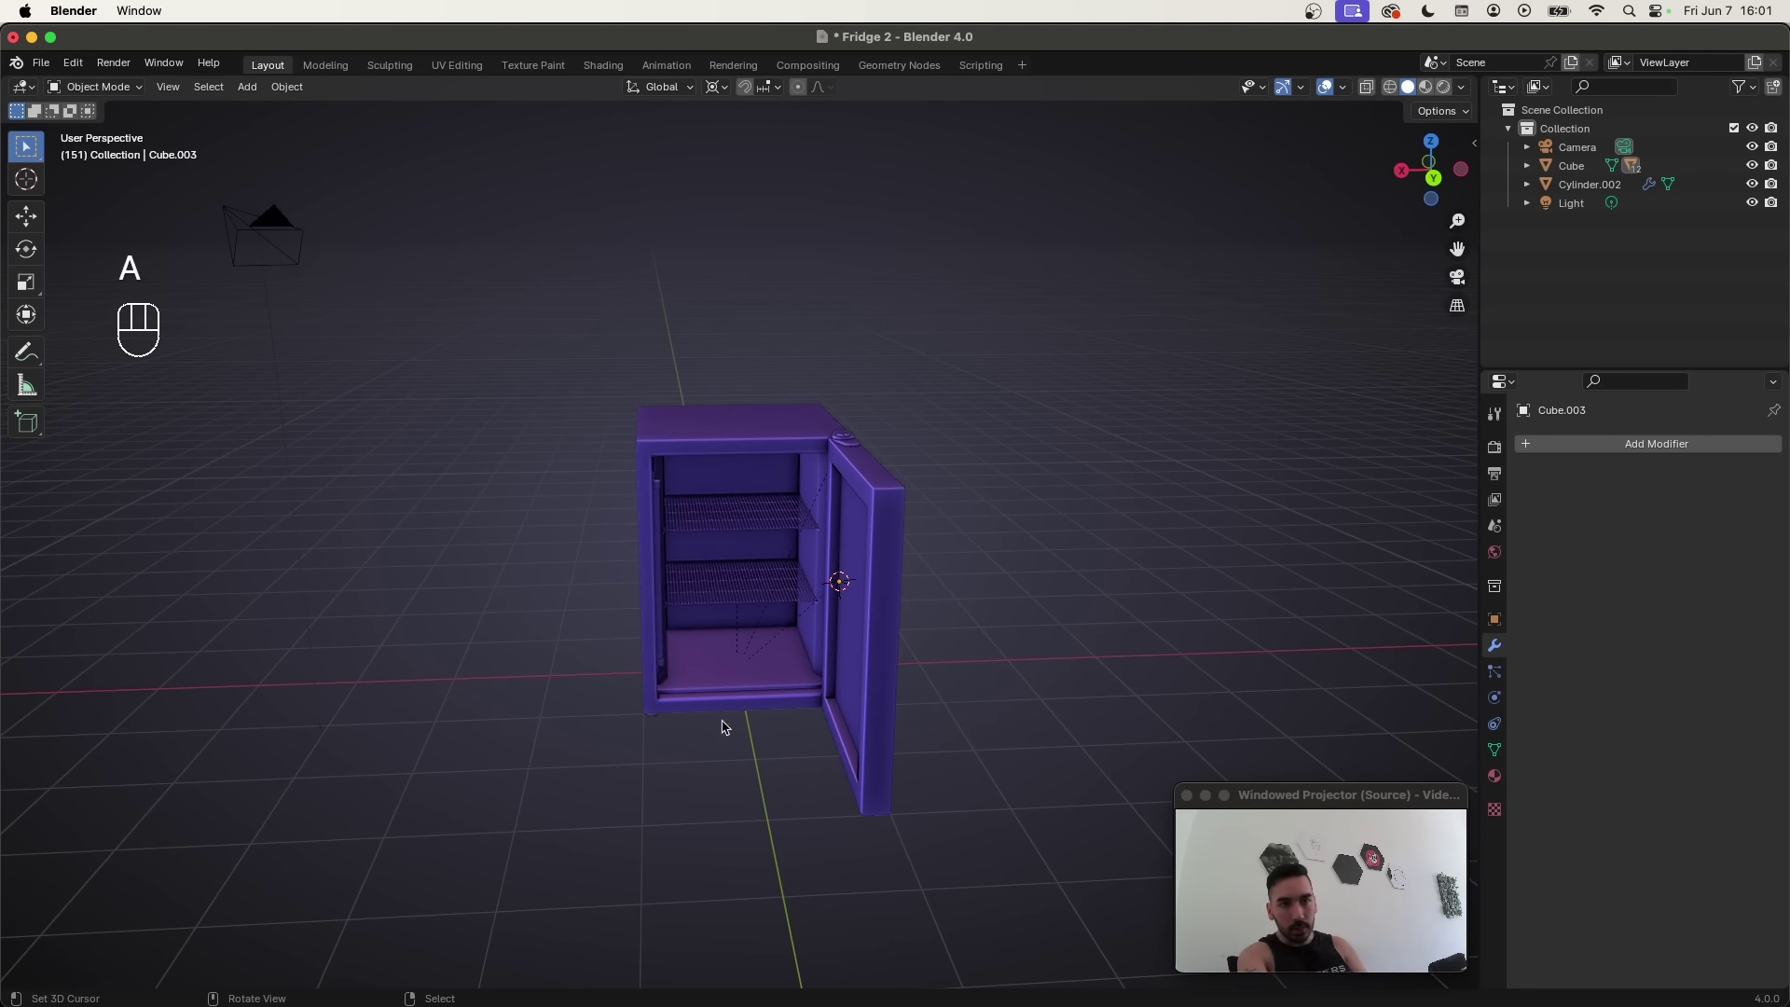
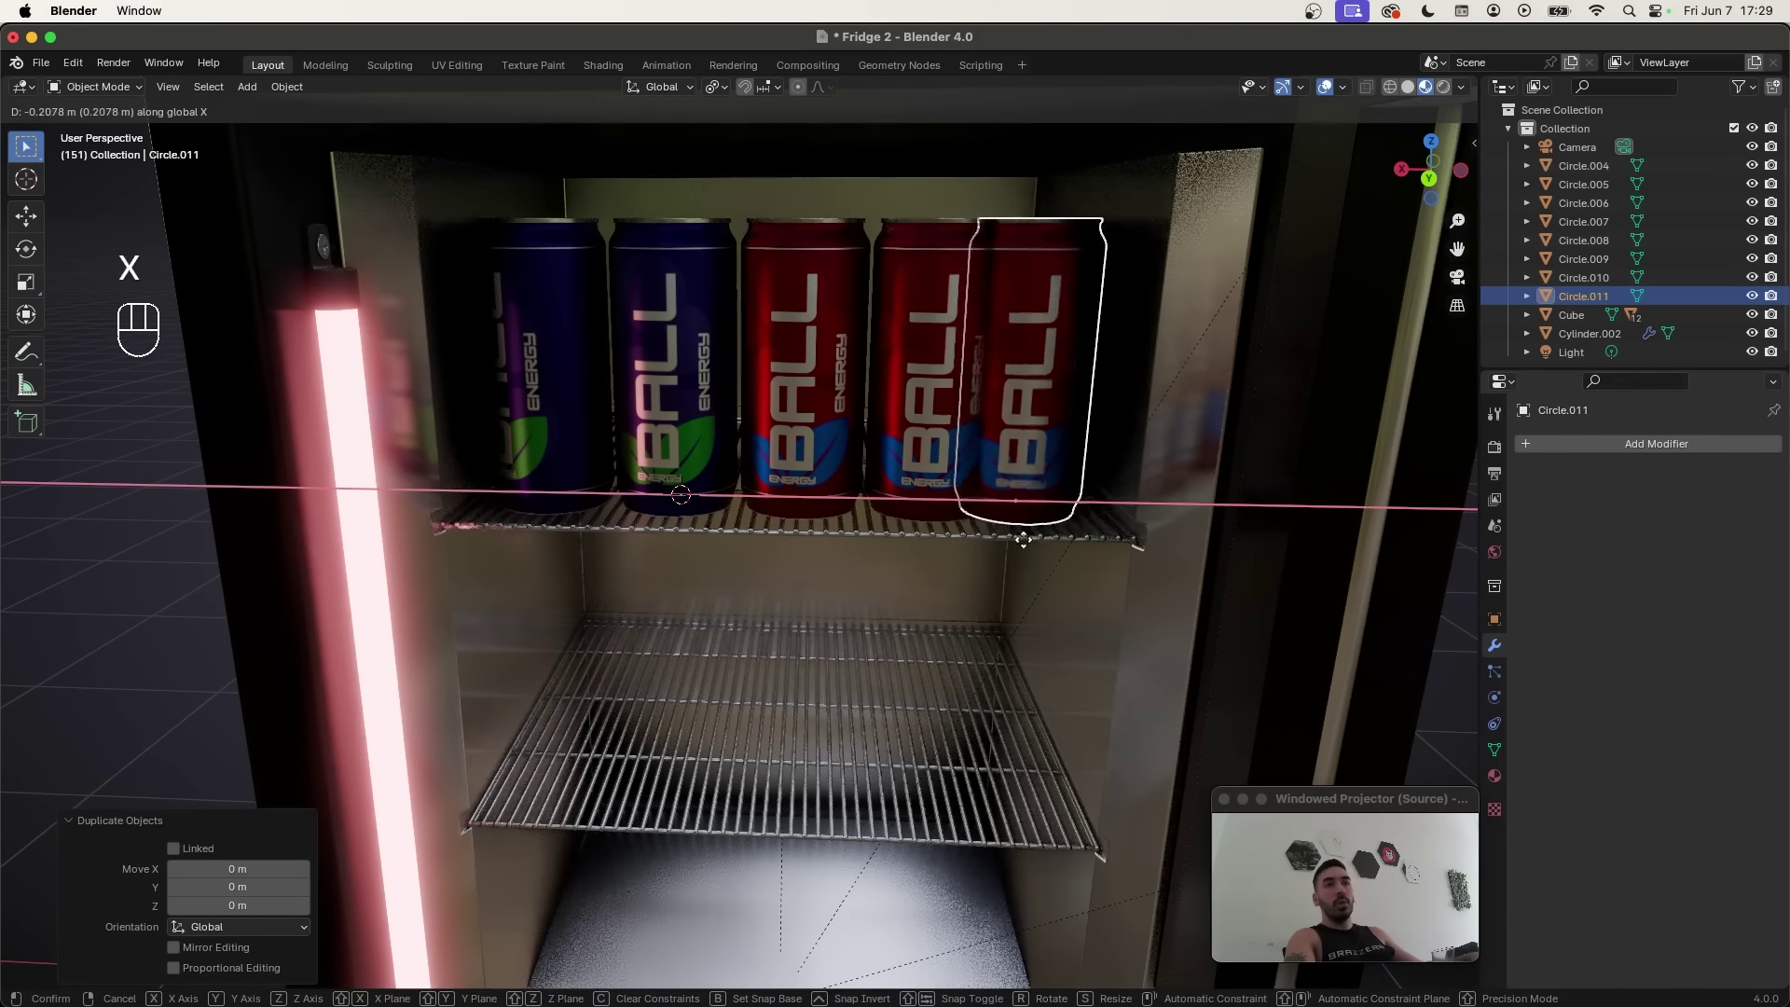
Step: Confirm the duplicated red can and review the five cans filling the top shelf
{"action": "left_click", "coordinate": [1056, 549]}
{"action": "middle_click", "coordinate": [987, 513]}
{"action": "left_click", "coordinate": [920, 421]}
{"action": "left_click", "coordinate": [823, 423]}
{"action": "left_click", "coordinate": [698, 411]}
{"action": "left_click", "coordinate": [591, 399]}
{"action": "middle_click", "coordinate": [964, 834]}
{"action": "left_click_drag", "start_coordinate": [936, 835], "coordinate": [963, 837]}
{"action": "left_click", "coordinate": [1019, 843]}
{"action": "middle_click", "coordinate": [850, 376]}
Step: Place a green BALL can at the middle shelf's left end and duplicate a second one beside it
{"action": "key", "text": "s"}
{"action": "key", "text": "g"}
{"action": "key", "text": "z"}
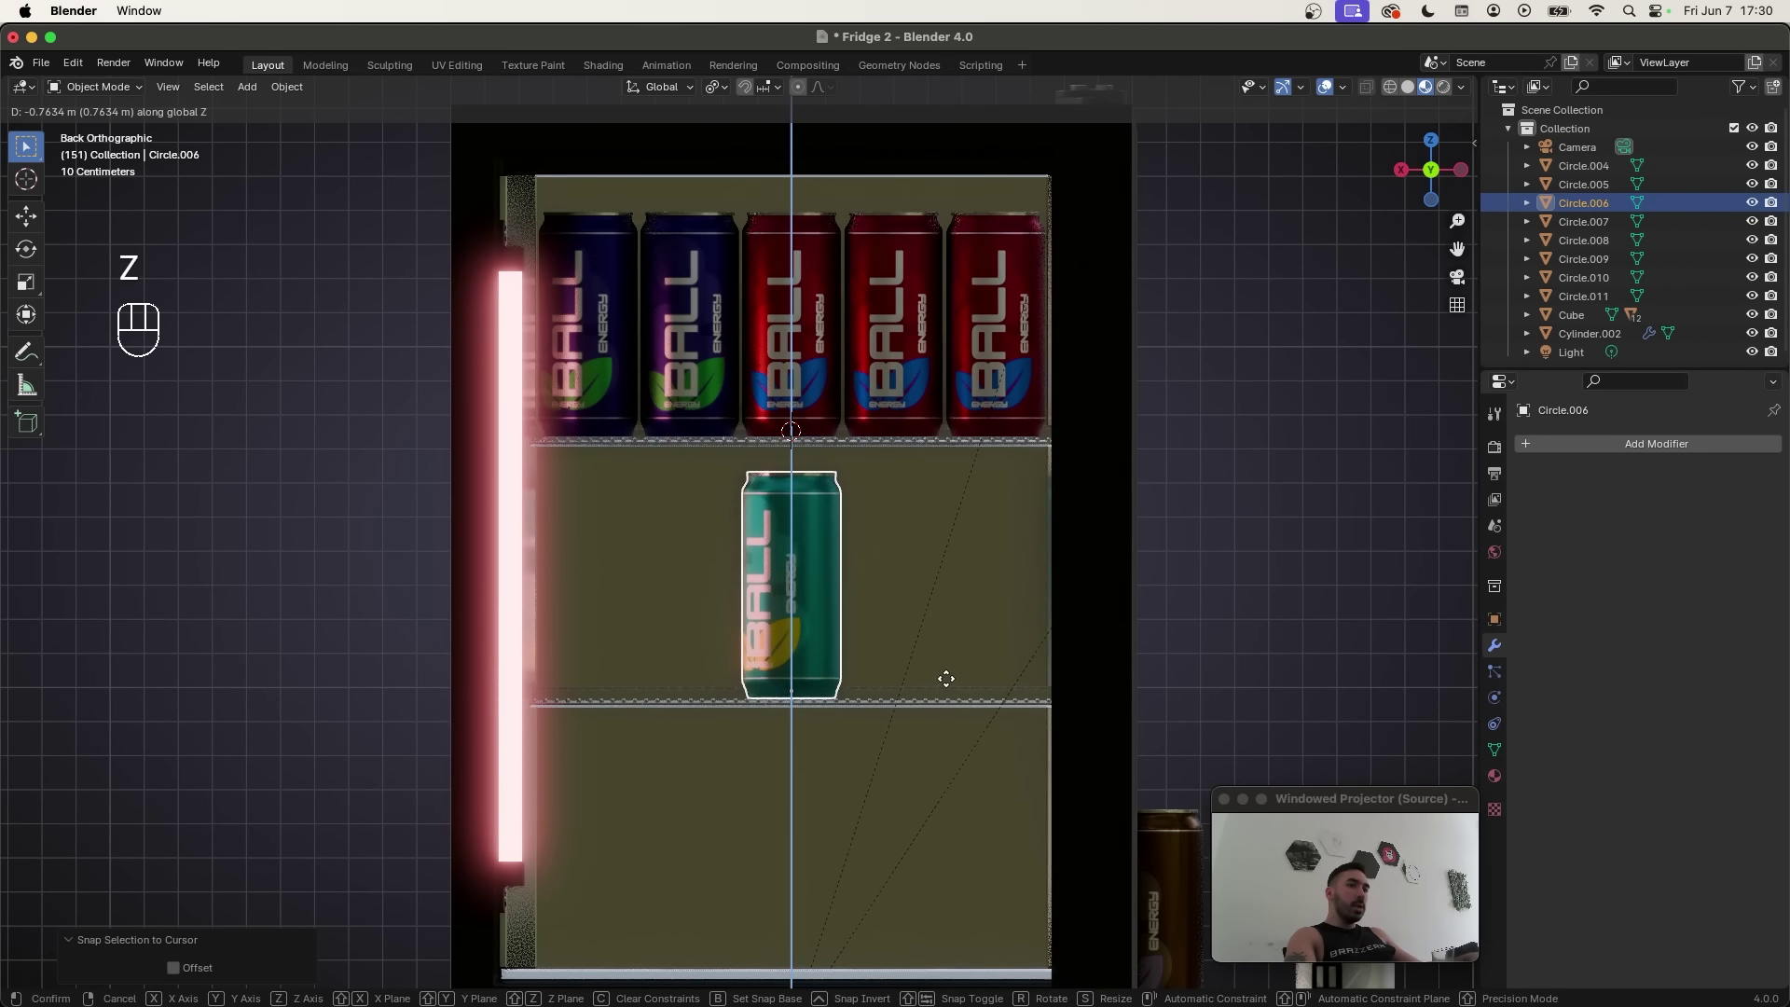
{"action": "left_click", "coordinate": [953, 689]}
{"action": "middle_click", "coordinate": [948, 649]}
{"action": "key", "text": "g"}
{"action": "key", "text": "y"}
{"action": "key", "text": "x"}
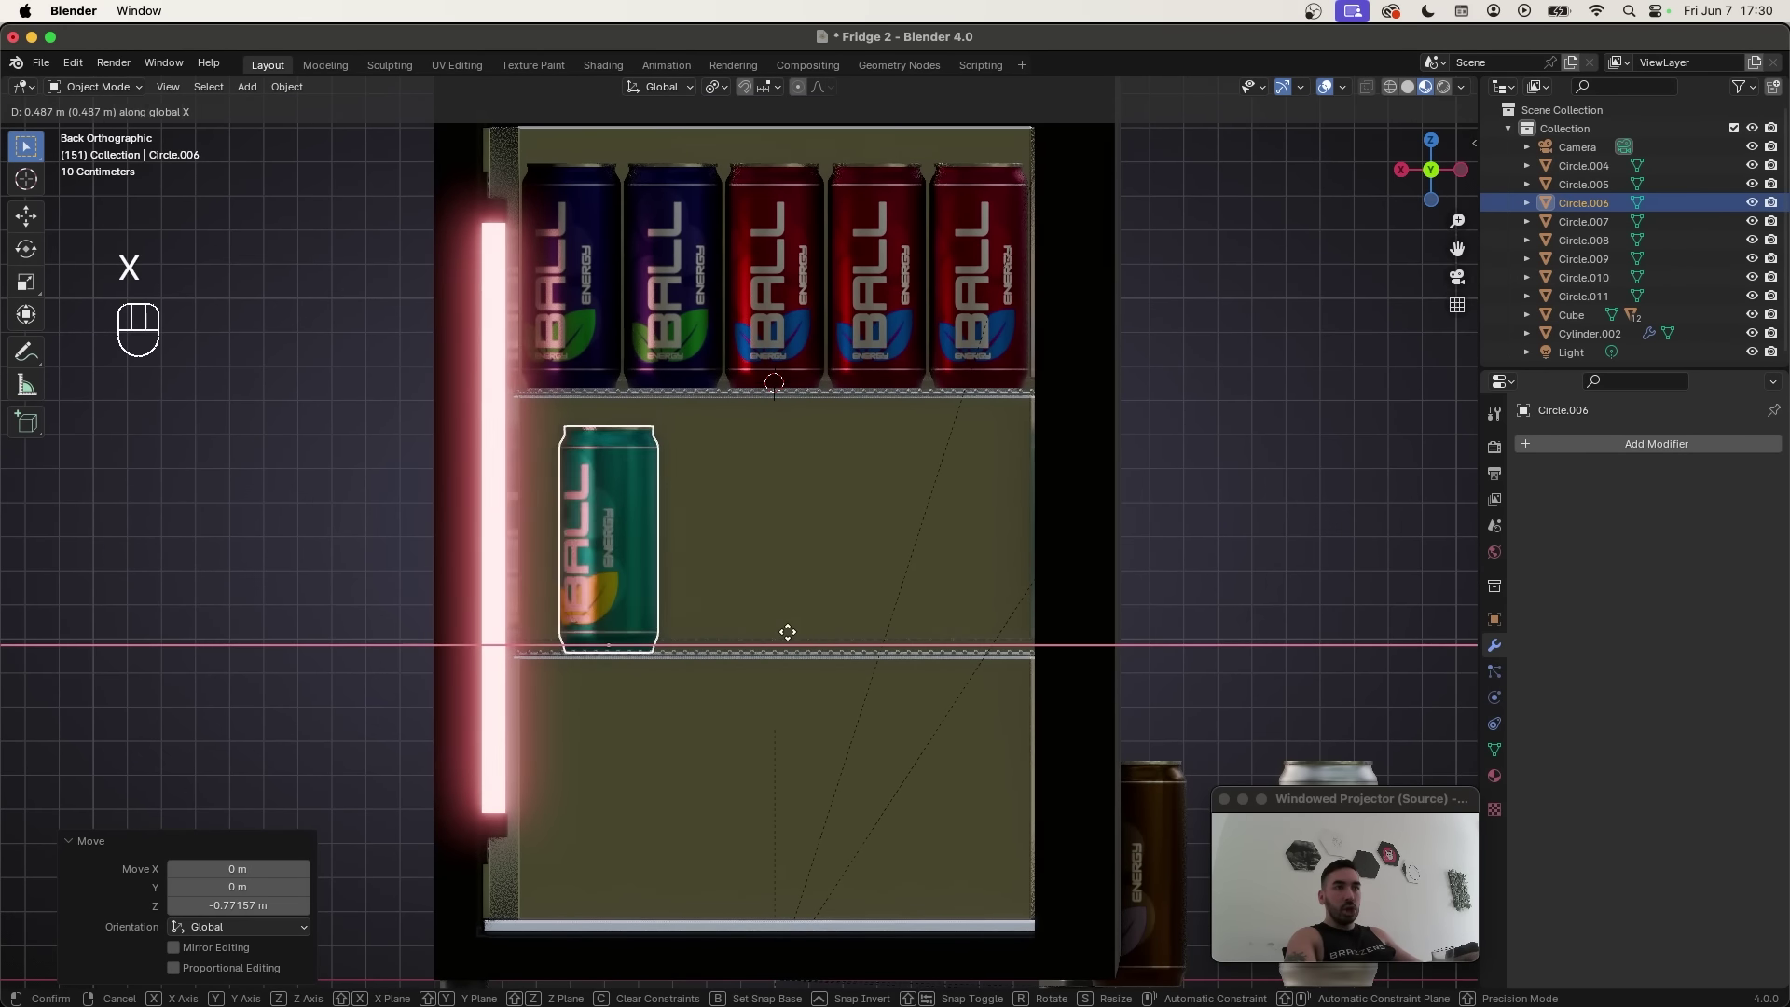
{"action": "key", "text": "y"}
{"action": "key", "text": "x"}
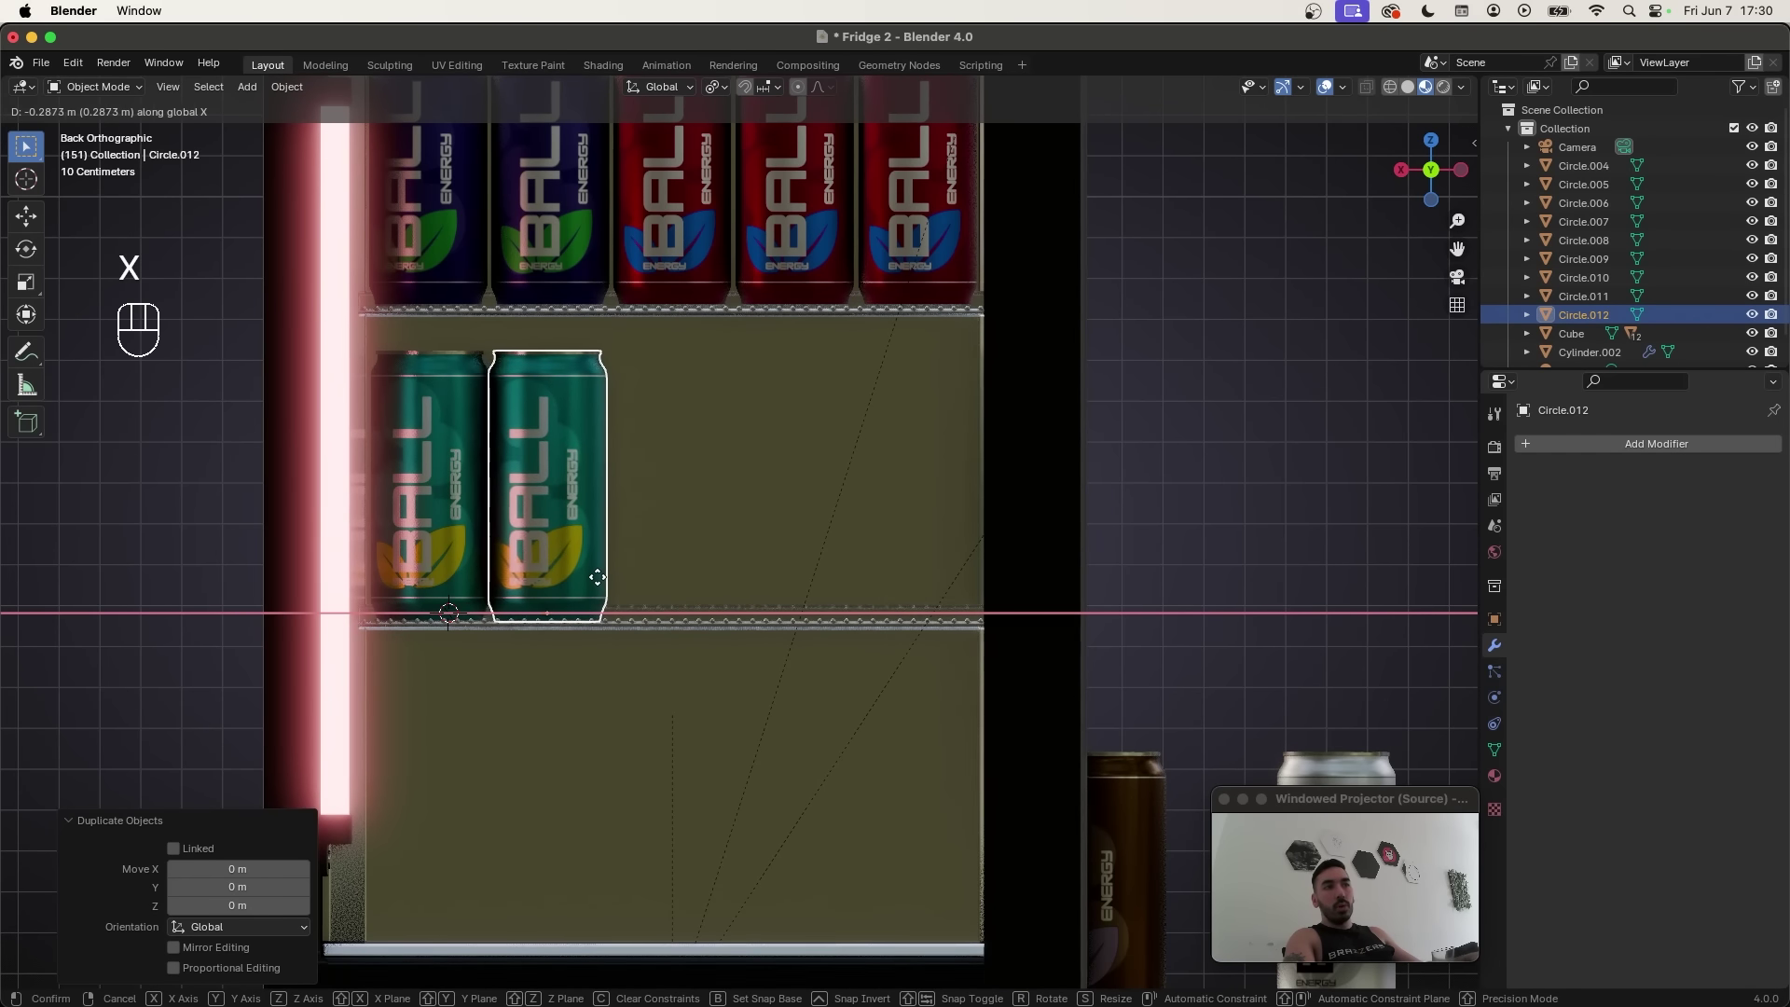
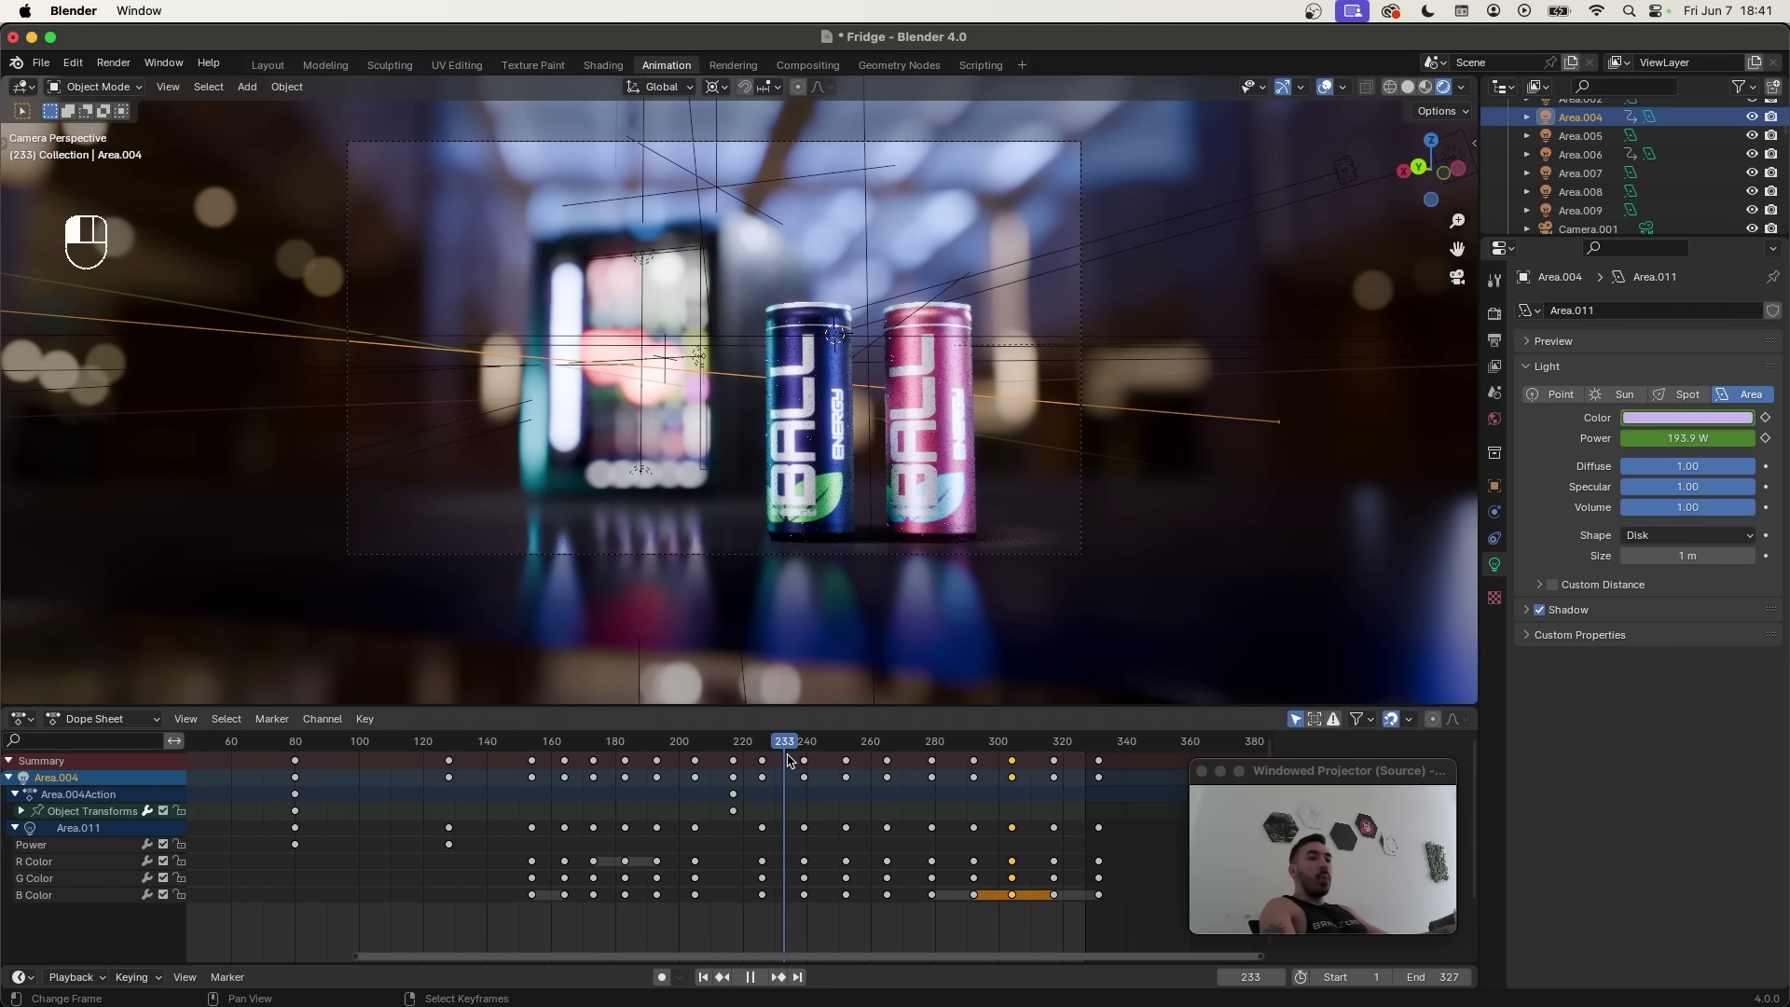
Step: Play the animation to watch the area light shift between its keyframed colours
{"action": "key", "text": "space"}
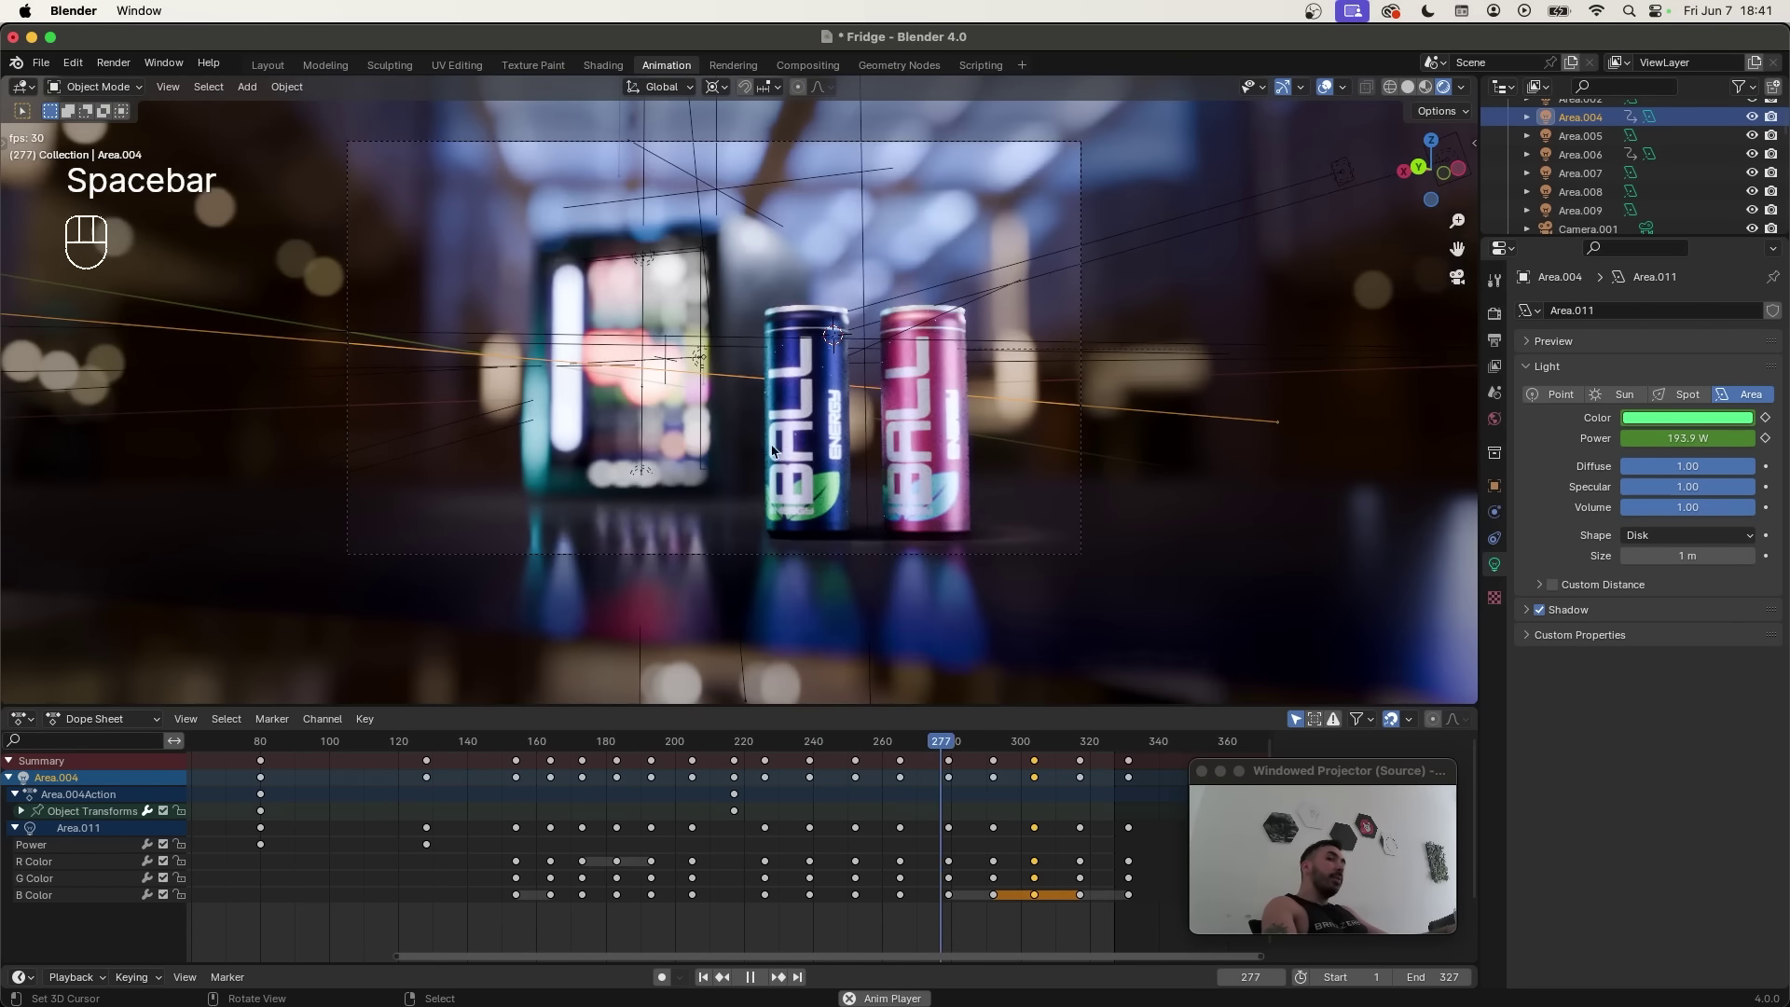
Step: Play the animation through the scene camera and pause it at frame 205
{"action": "key", "text": "space"}
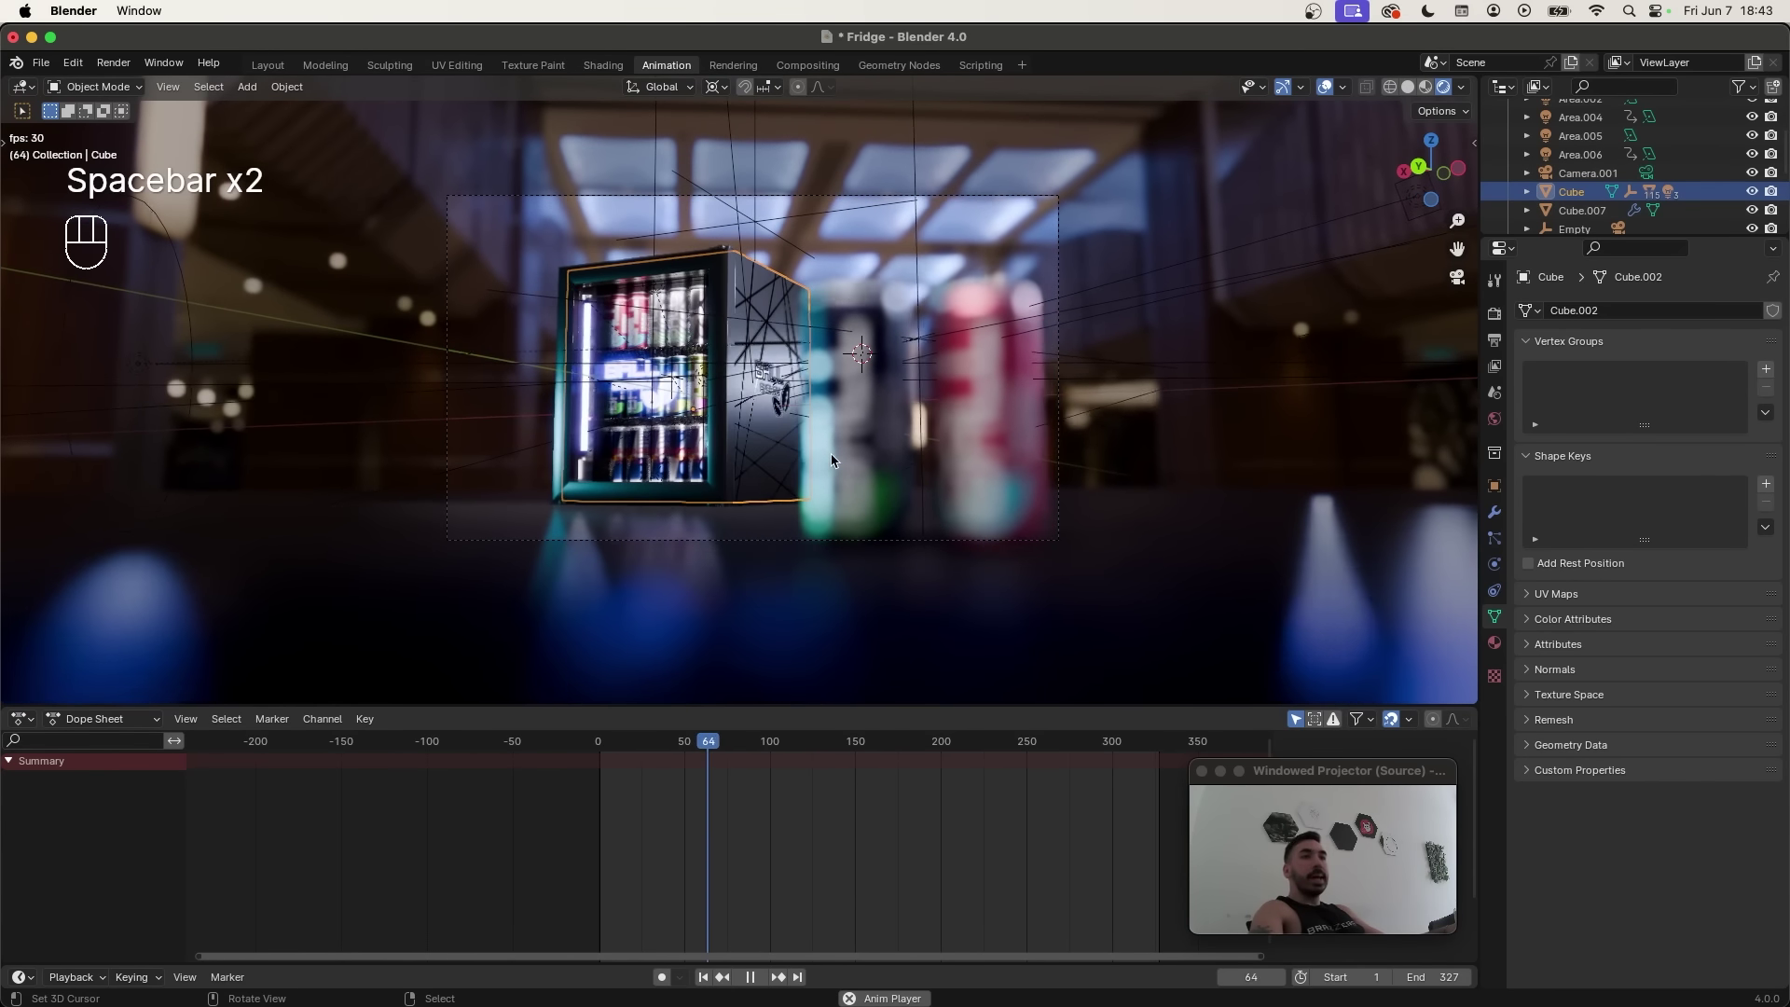
{"action": "key", "text": "space"}
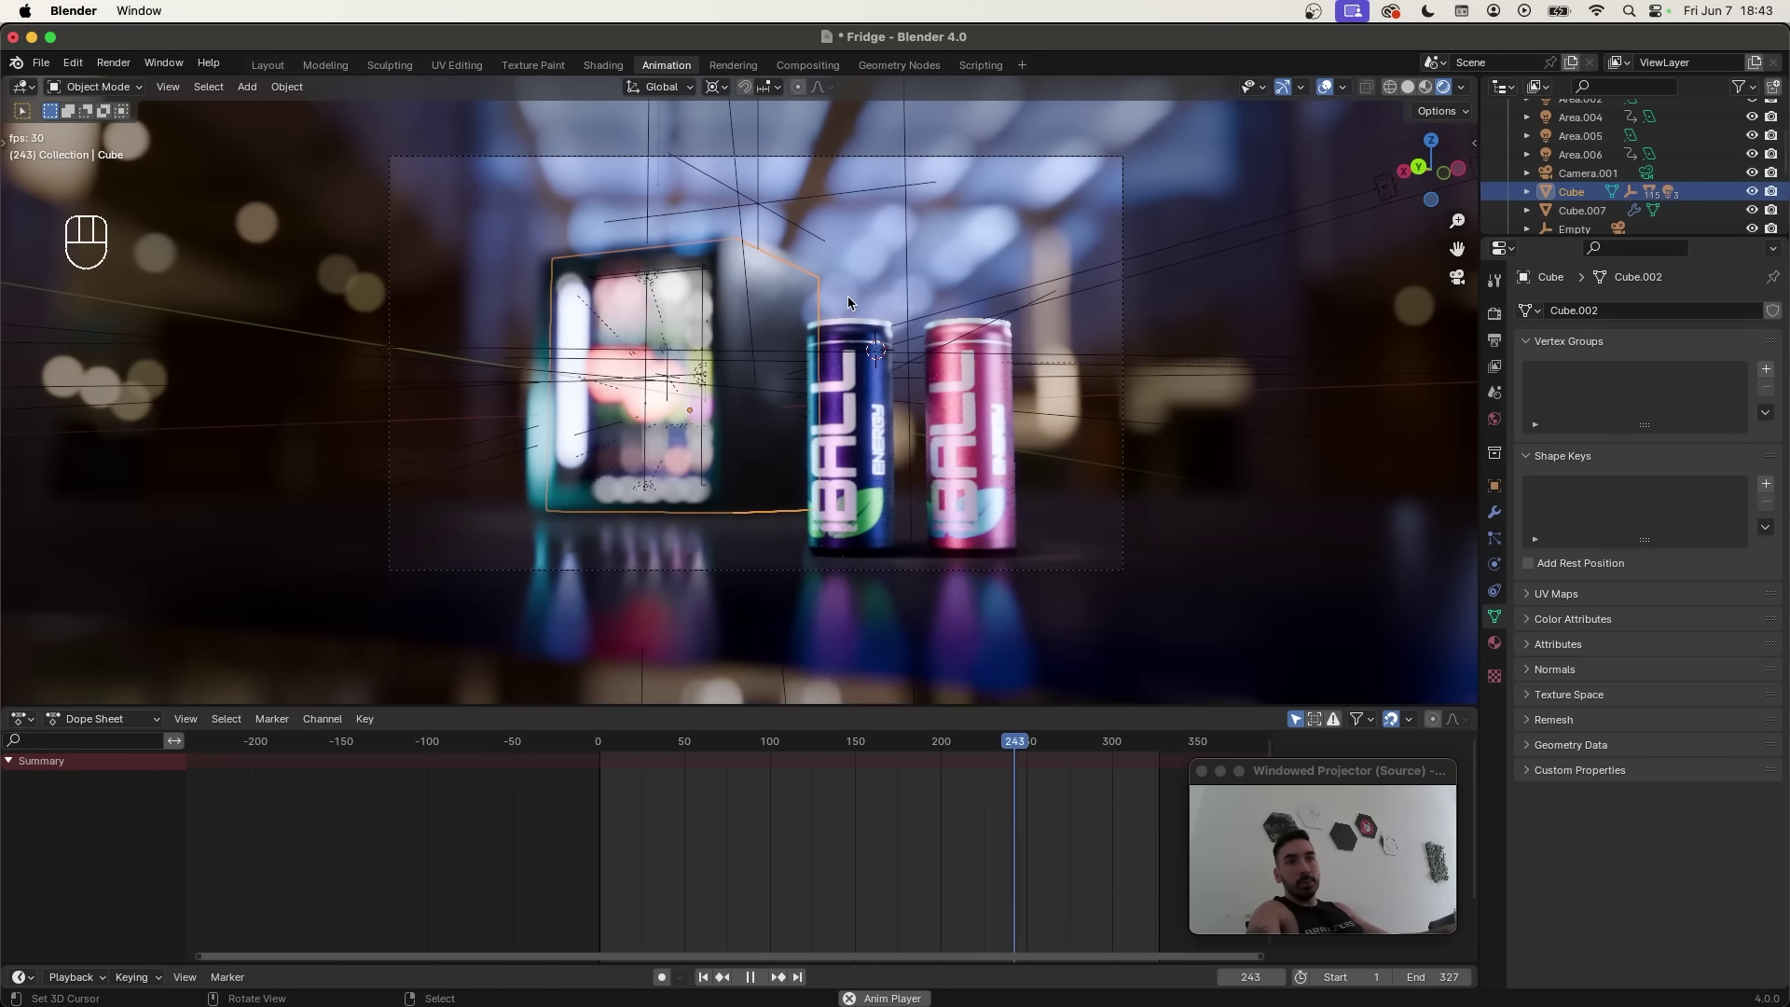
{"action": "key", "text": "space"}
{"action": "key", "text": "space"}
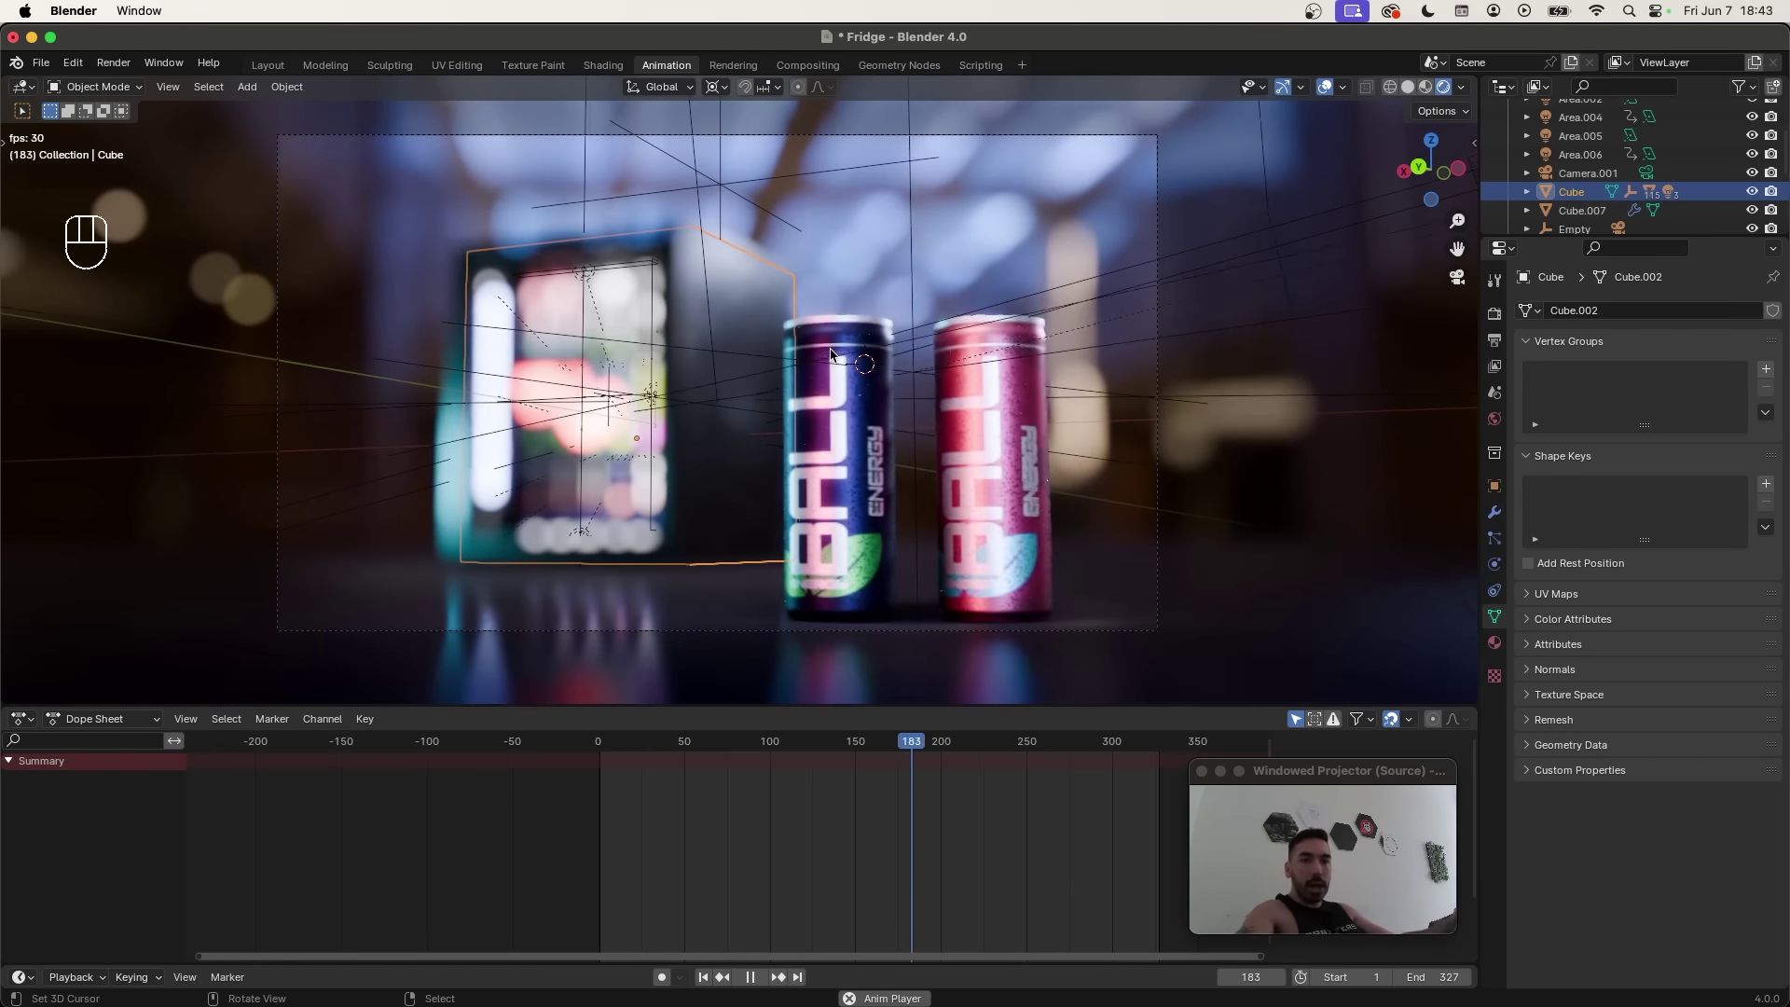
{"action": "key", "text": "space"}
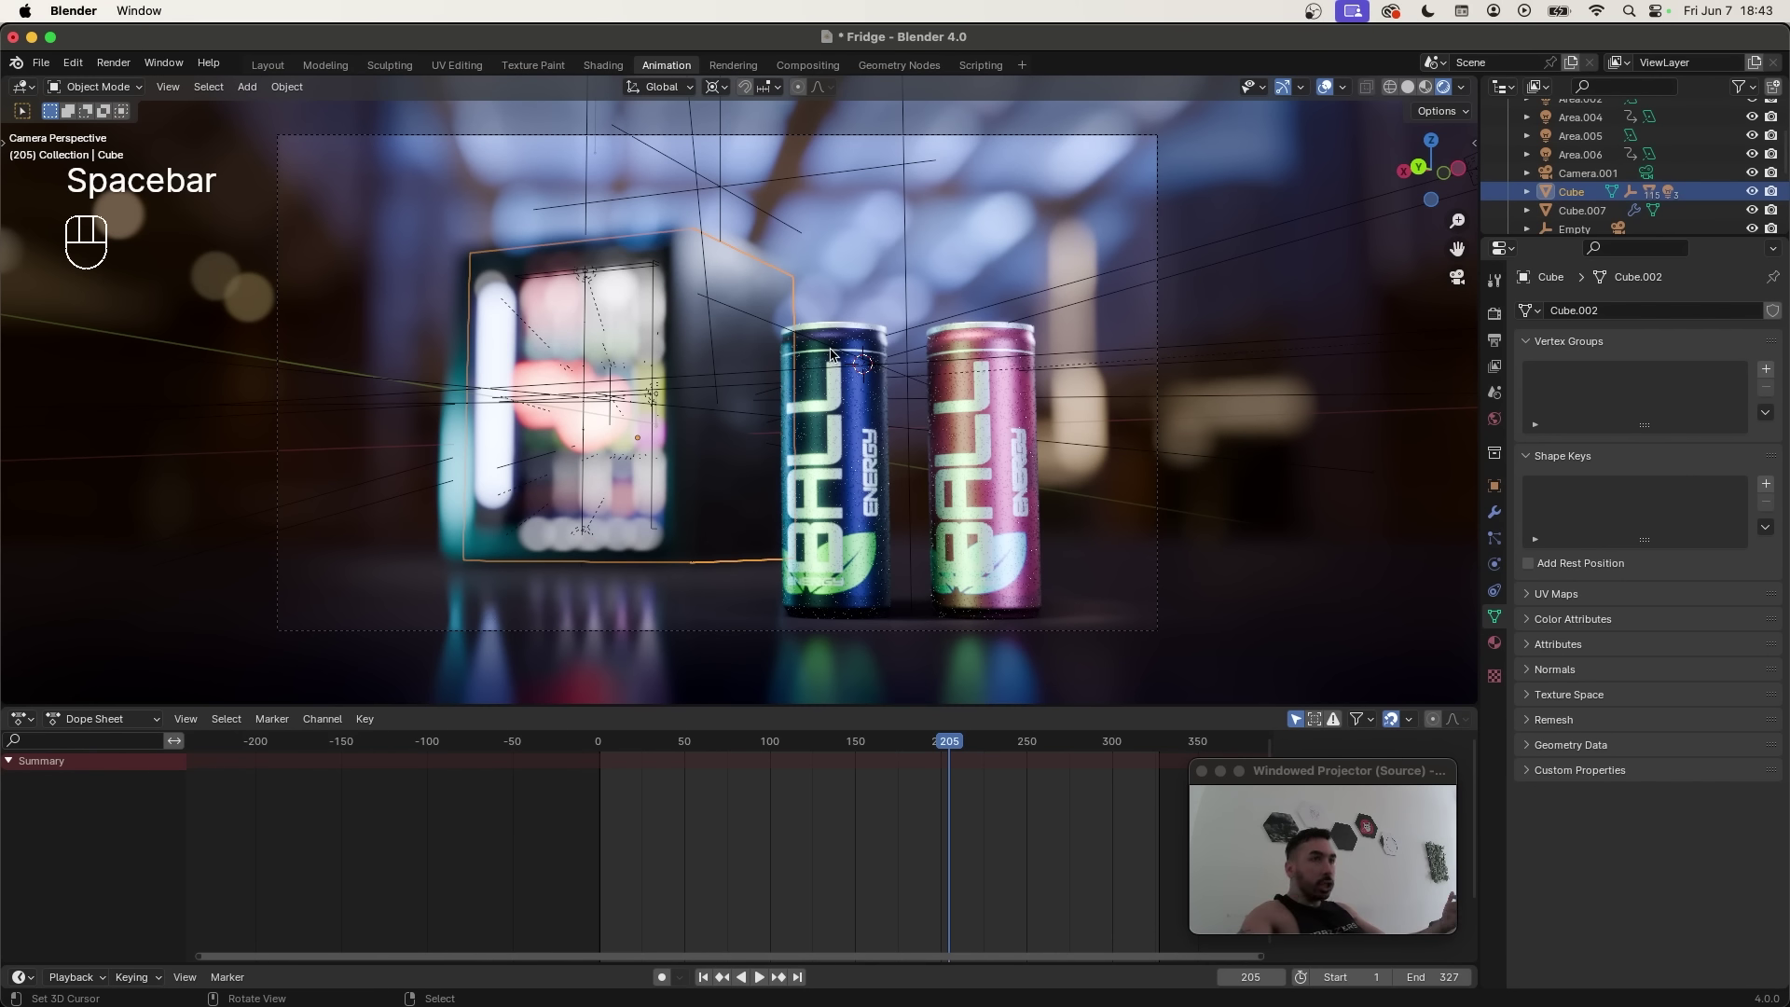
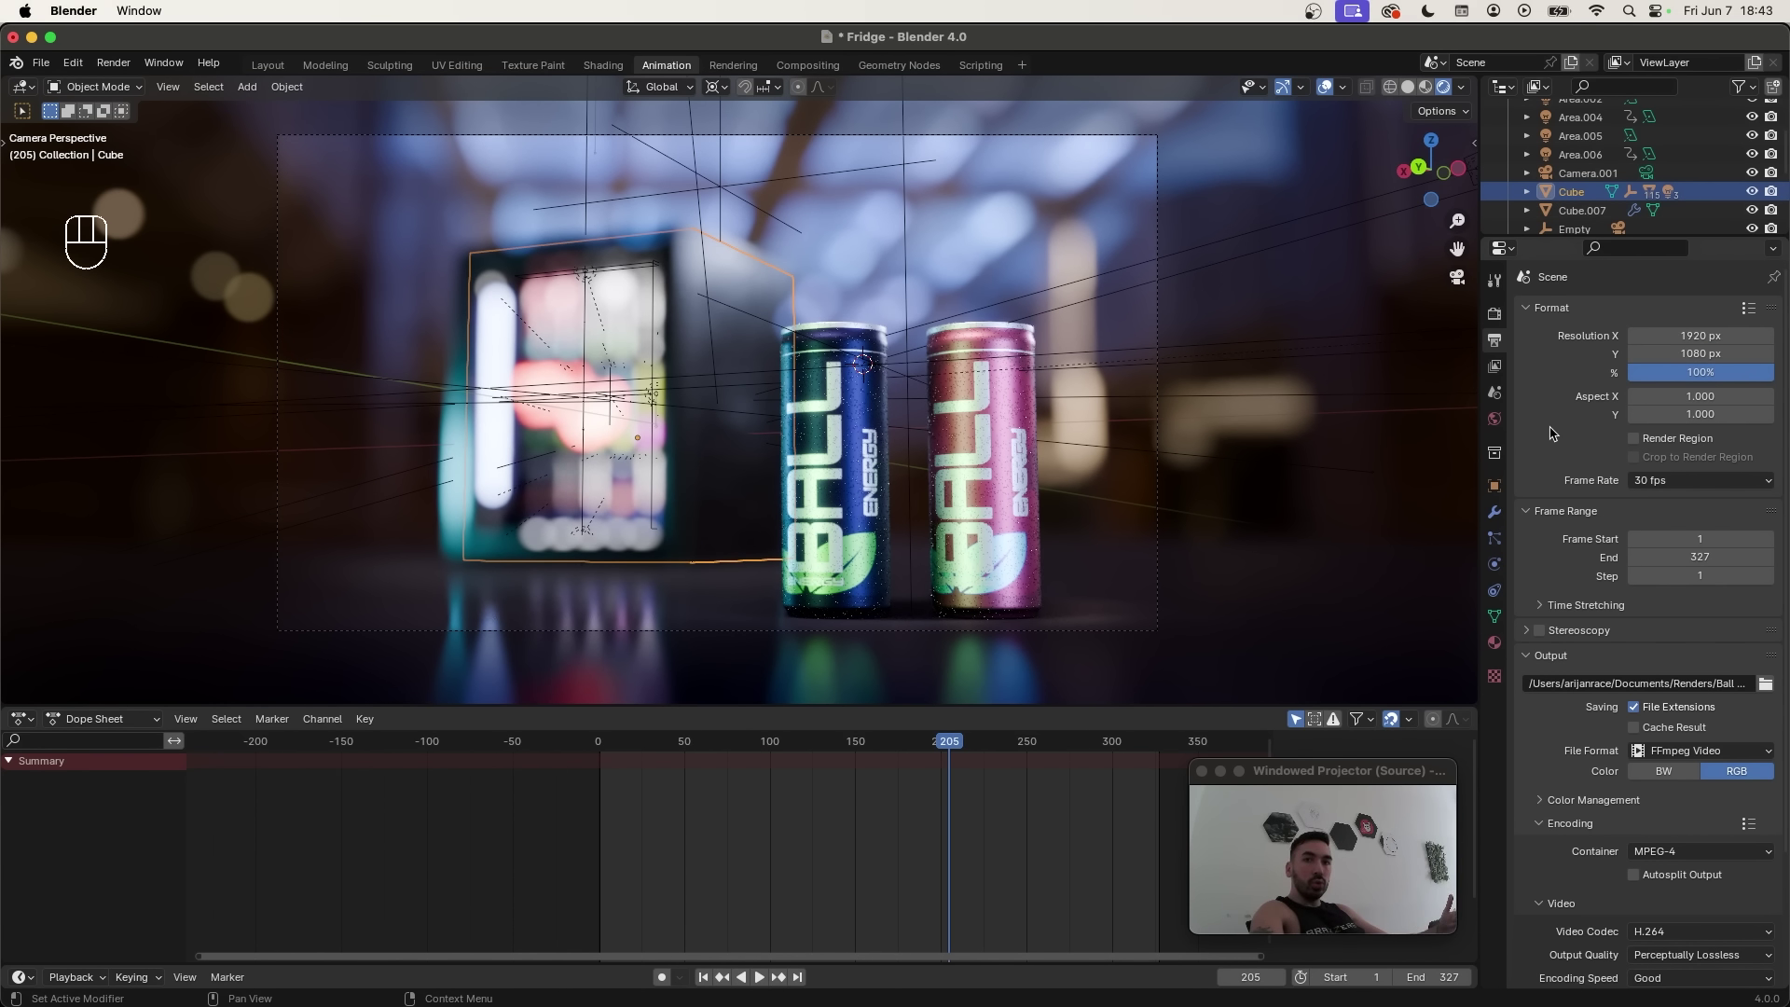
Step: Set output to FFmpeg MPEG-4 H.264 at perceptually lossless quality, 1920×1080, and view the rendered clip
{"action": "left_click_drag", "start_coordinate": [1679, 586], "coordinate": [1680, 681]}
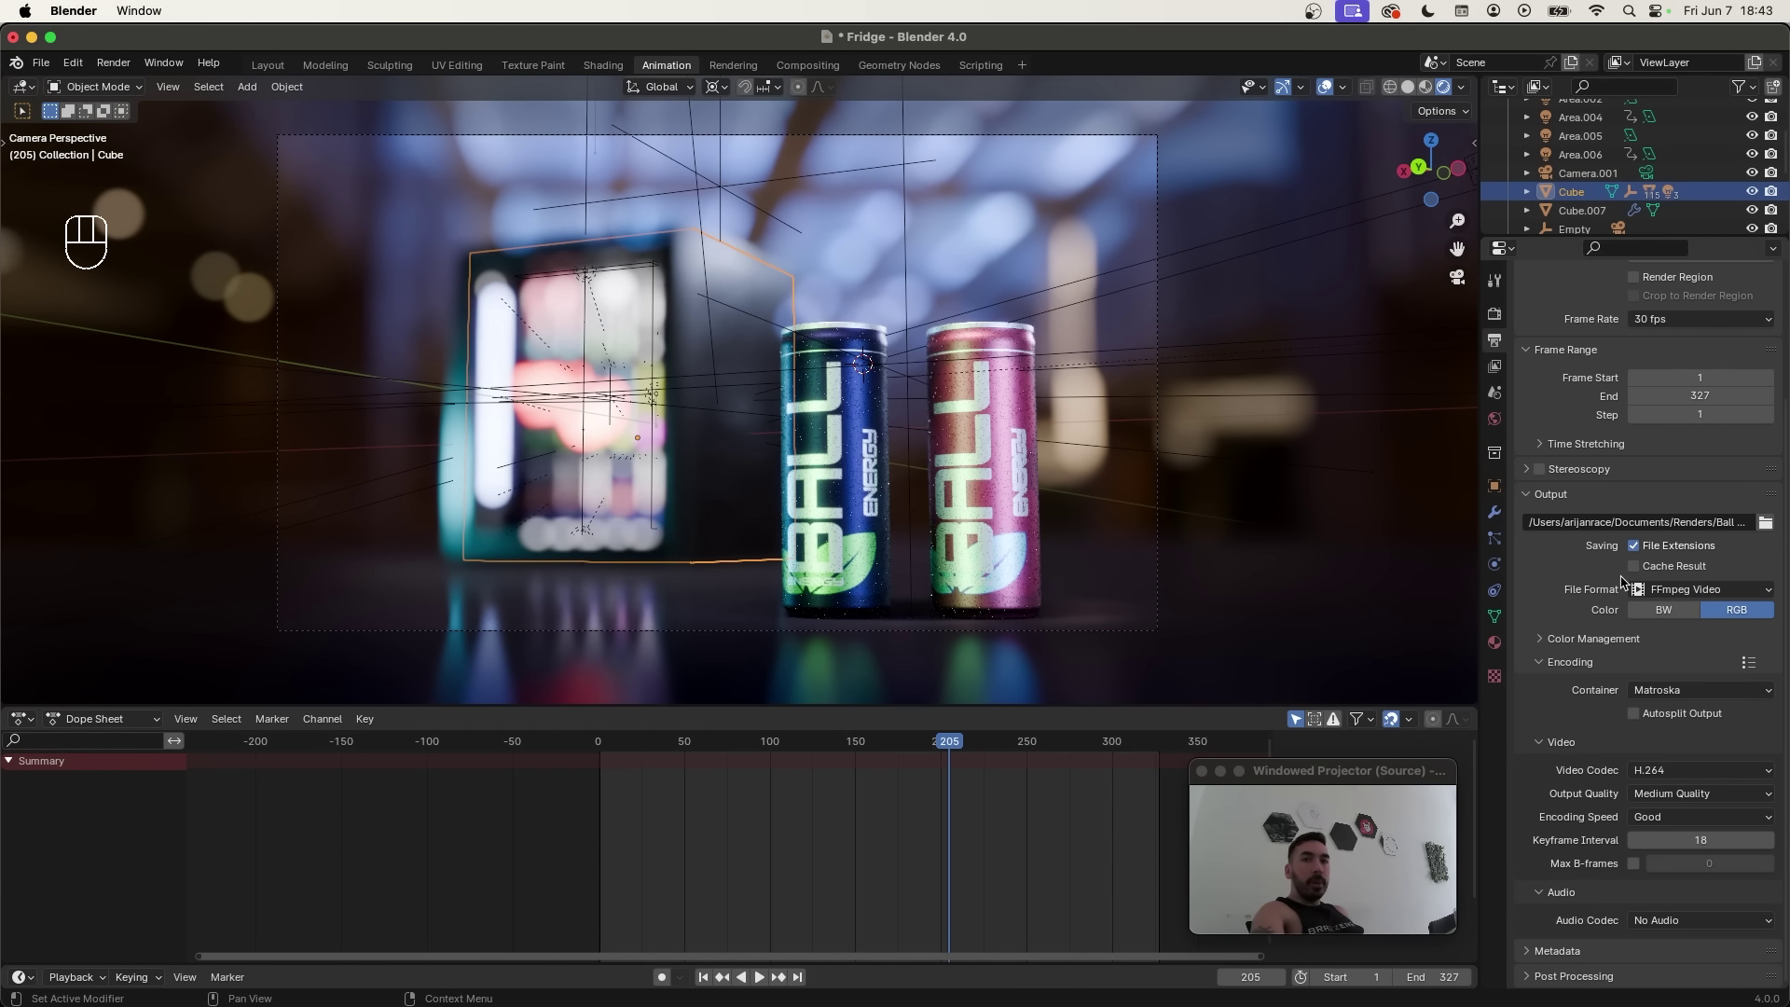
{"action": "left_click_drag", "start_coordinate": [1672, 697], "coordinate": [1607, 656]}
{"action": "left_click_drag", "start_coordinate": [1674, 773], "coordinate": [1555, 581]}
{"action": "left_click", "coordinate": [1555, 581]}
{"action": "left_click_drag", "start_coordinate": [1656, 797], "coordinate": [1678, 851]}
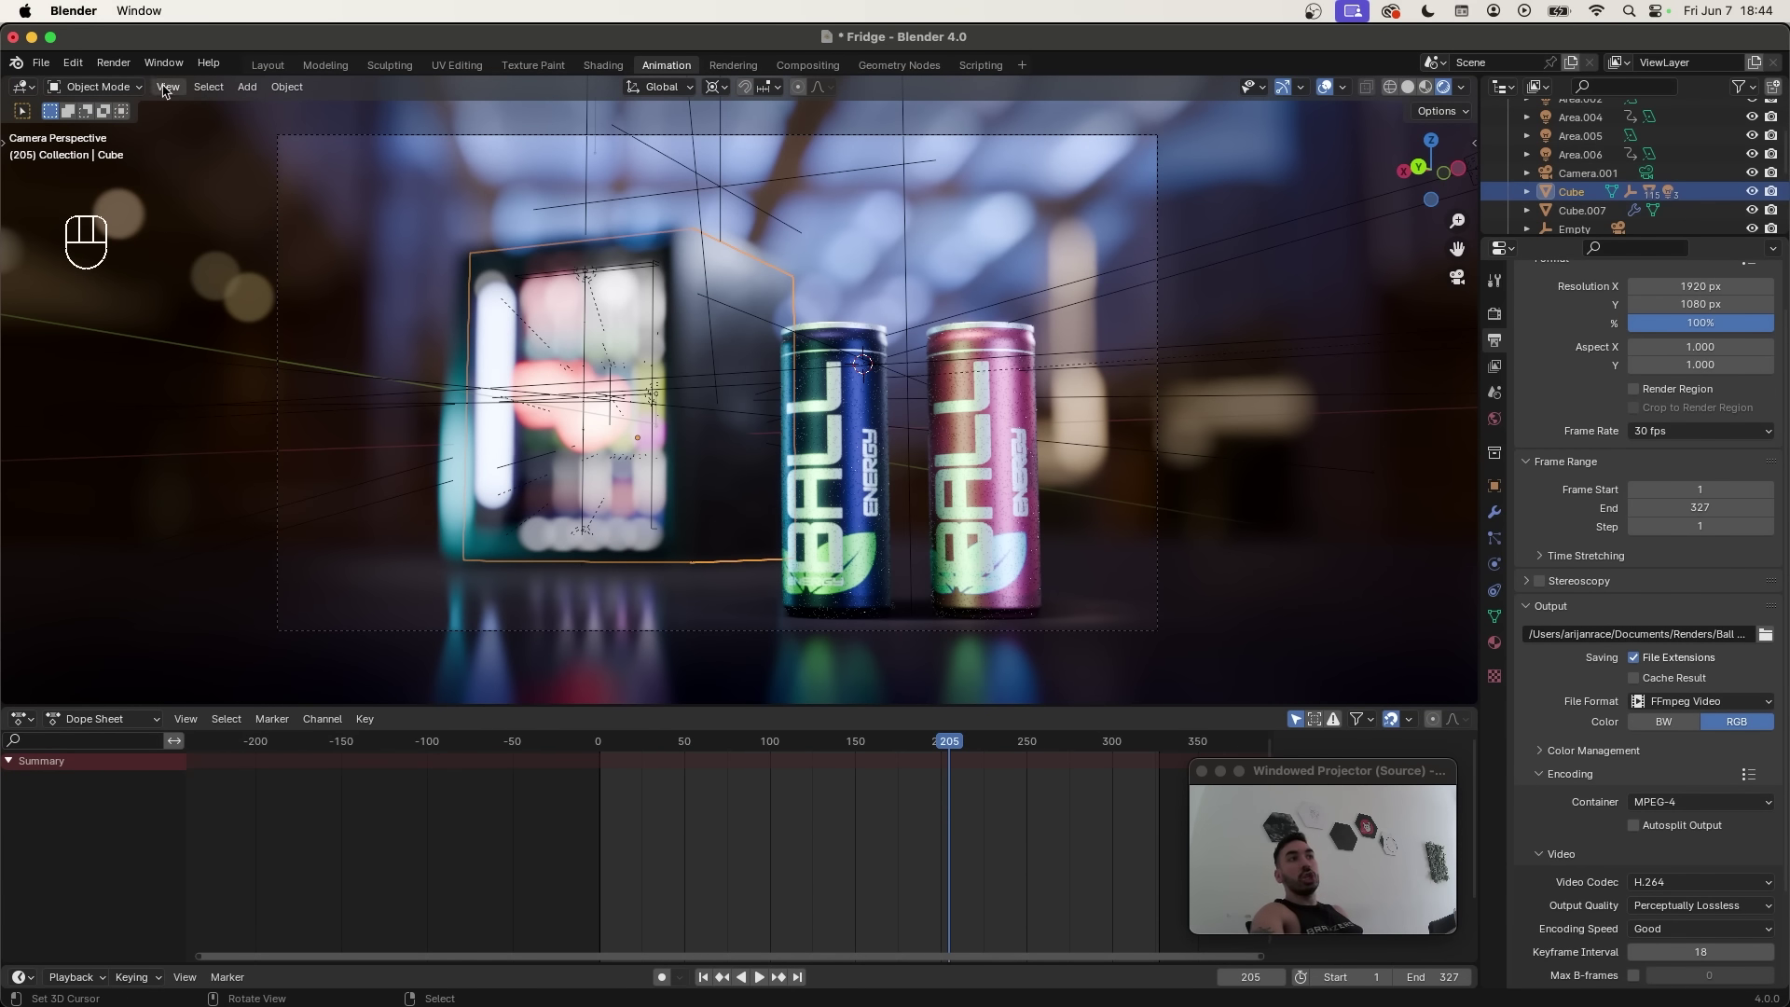
{"action": "left_click_drag", "start_coordinate": [127, 62], "coordinate": [641, 40]}
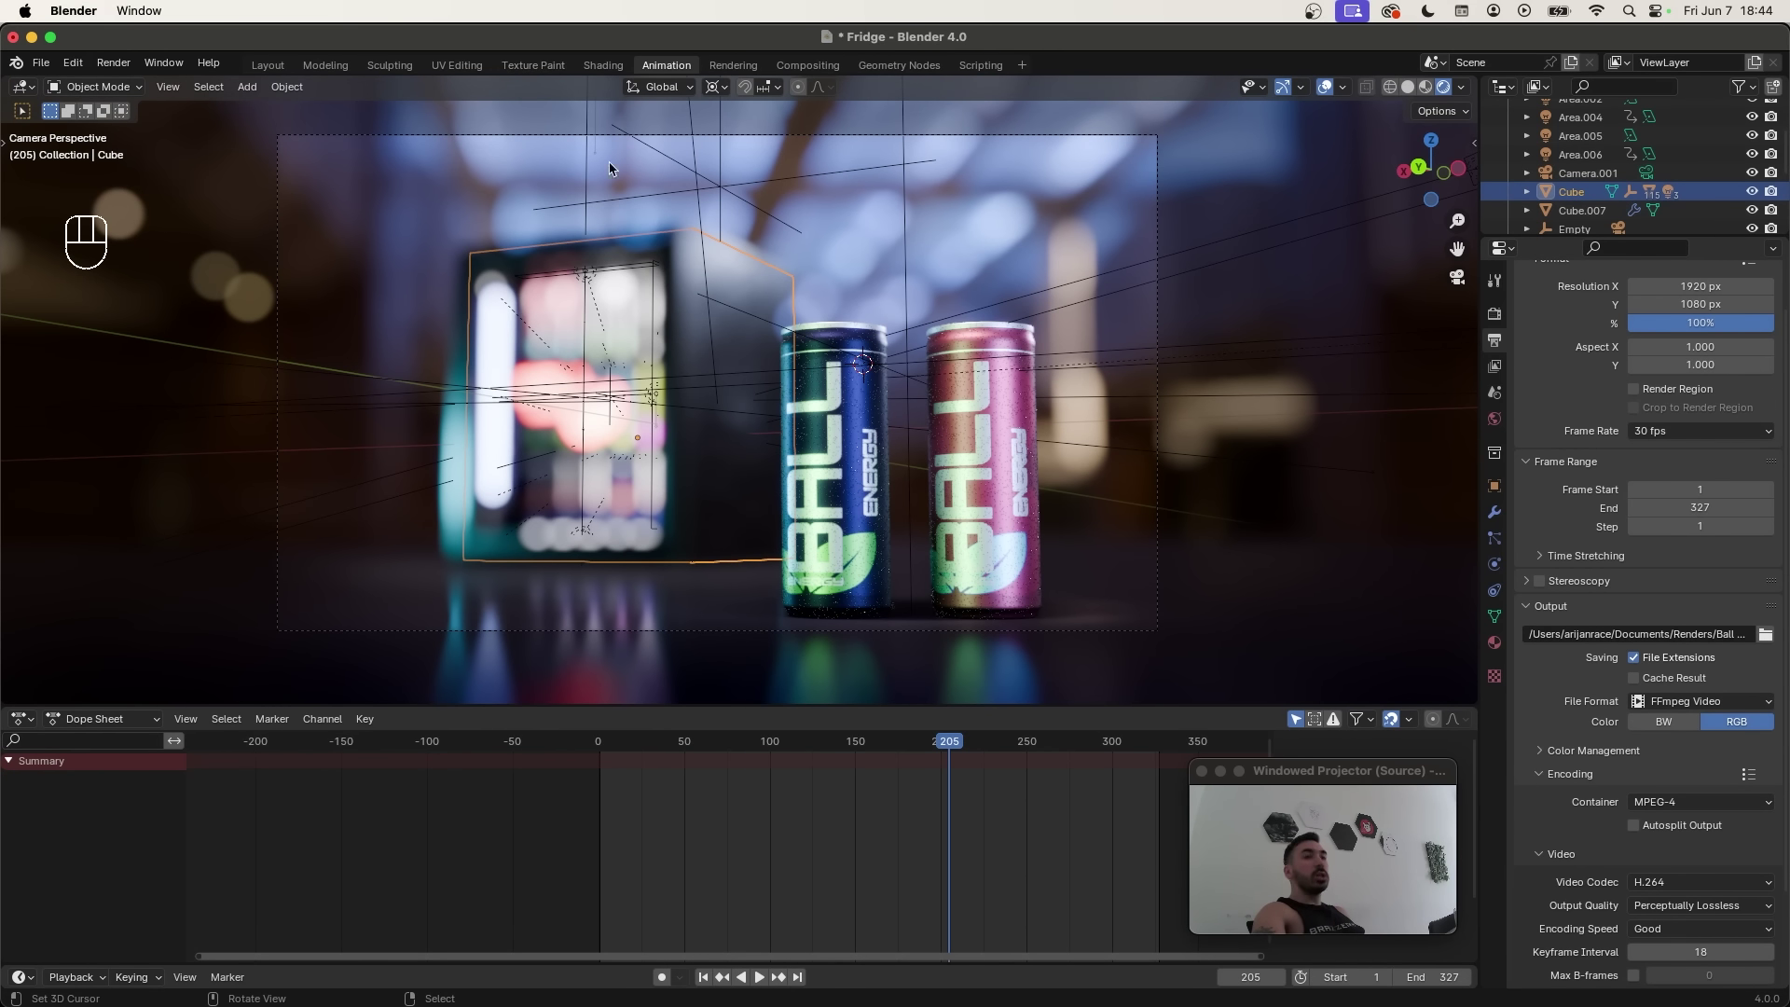